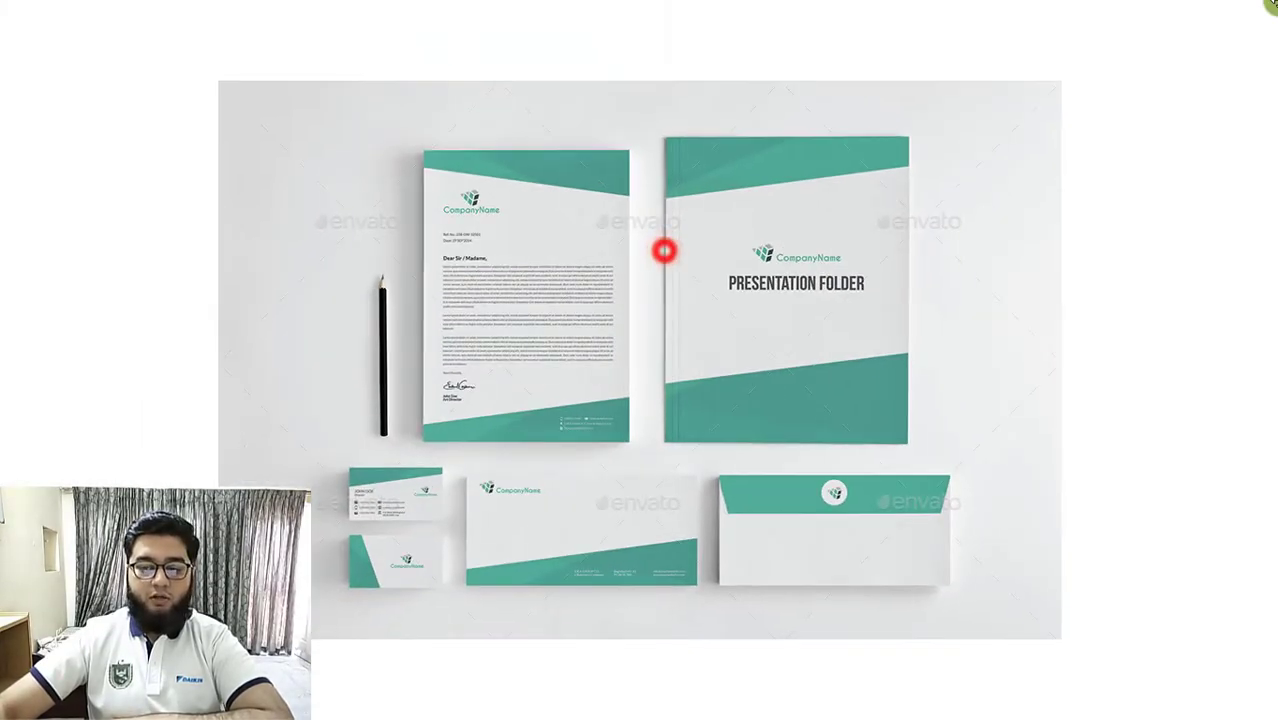
- Zoom into the Rainbow Wifi folder and letterhead details, returning to the whole identity pack each time
key("Escape")
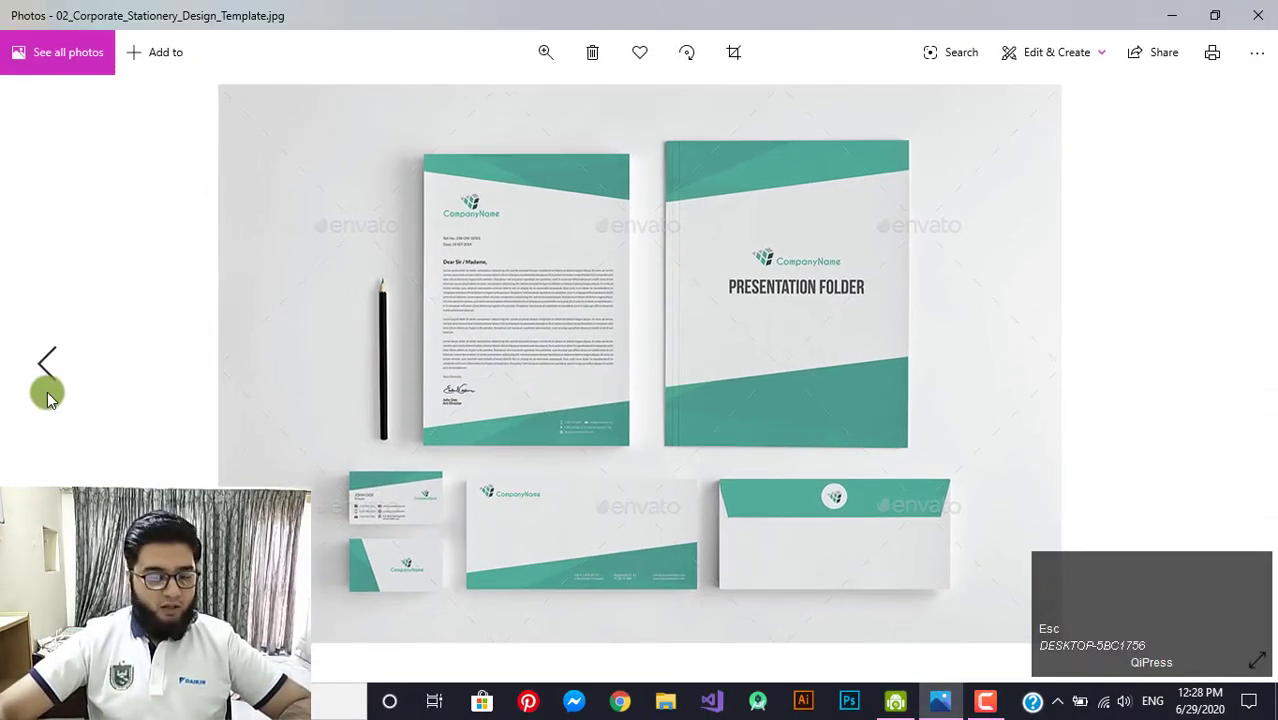
left_click_drag(55, 384, 677, 475)
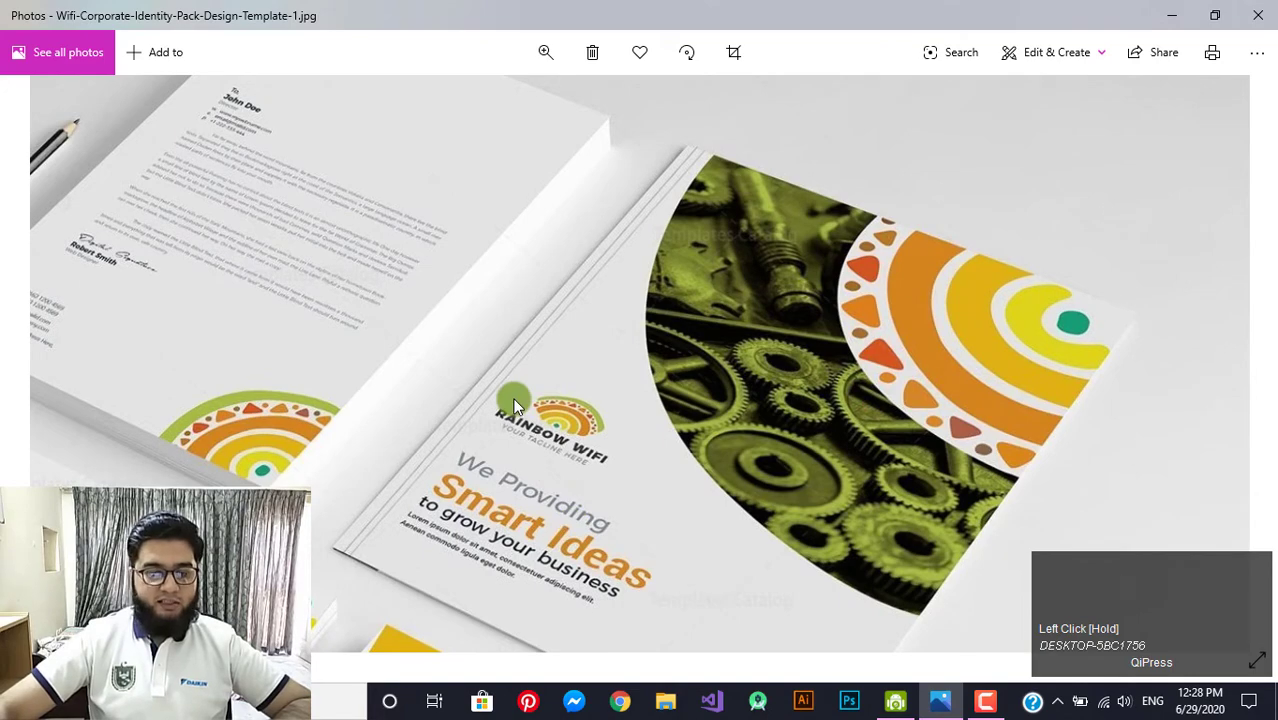
left_click(523, 448)
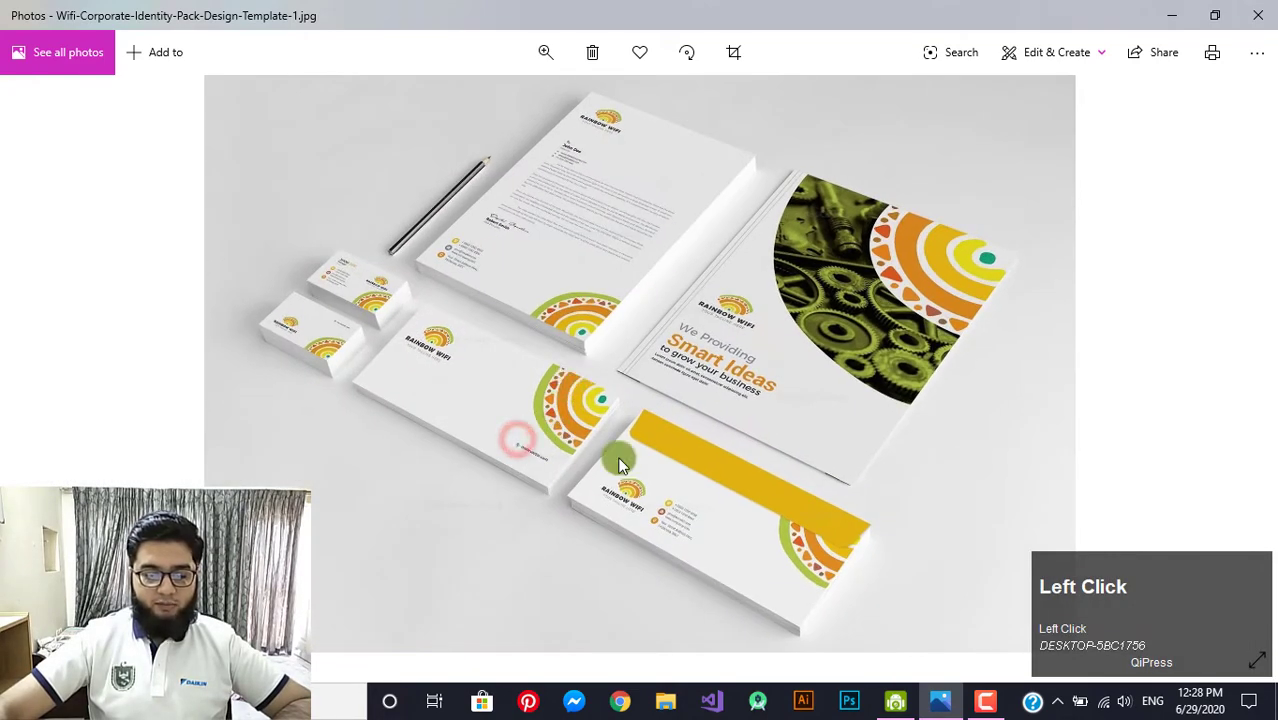
left_click_drag(578, 174, 705, 267)
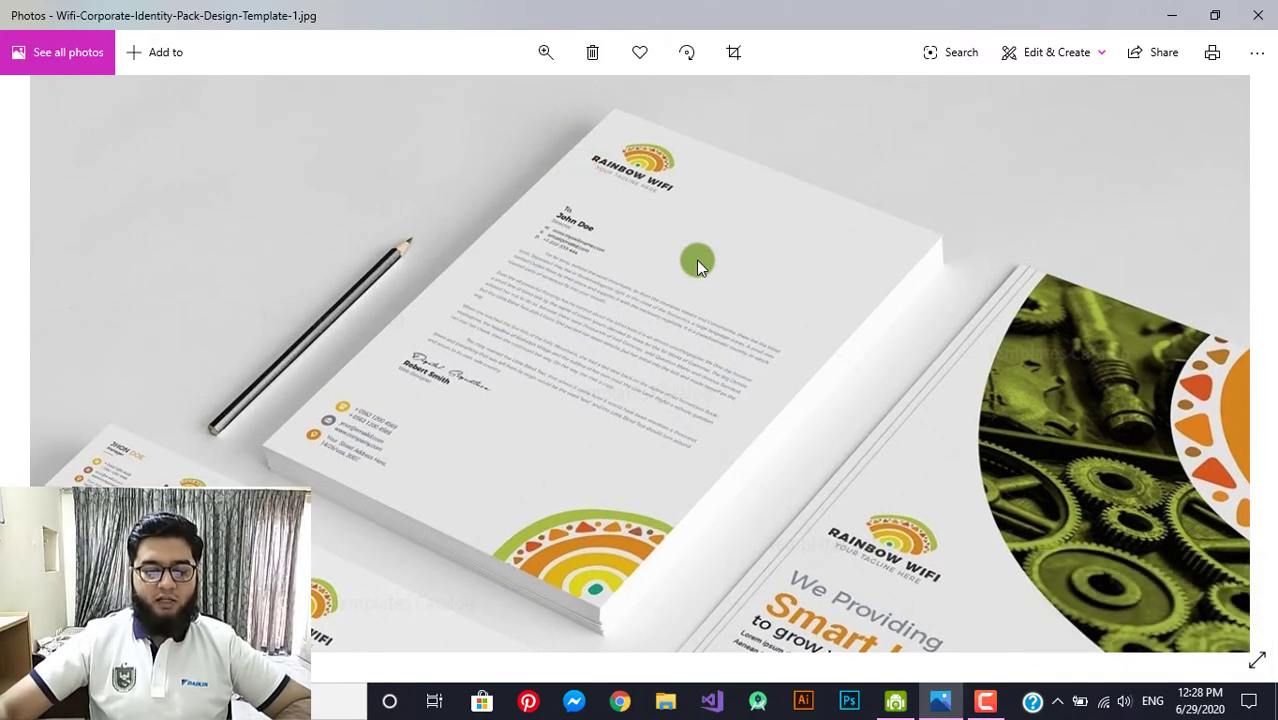
left_click(576, 498)
left_click_drag(366, 350, 529, 289)
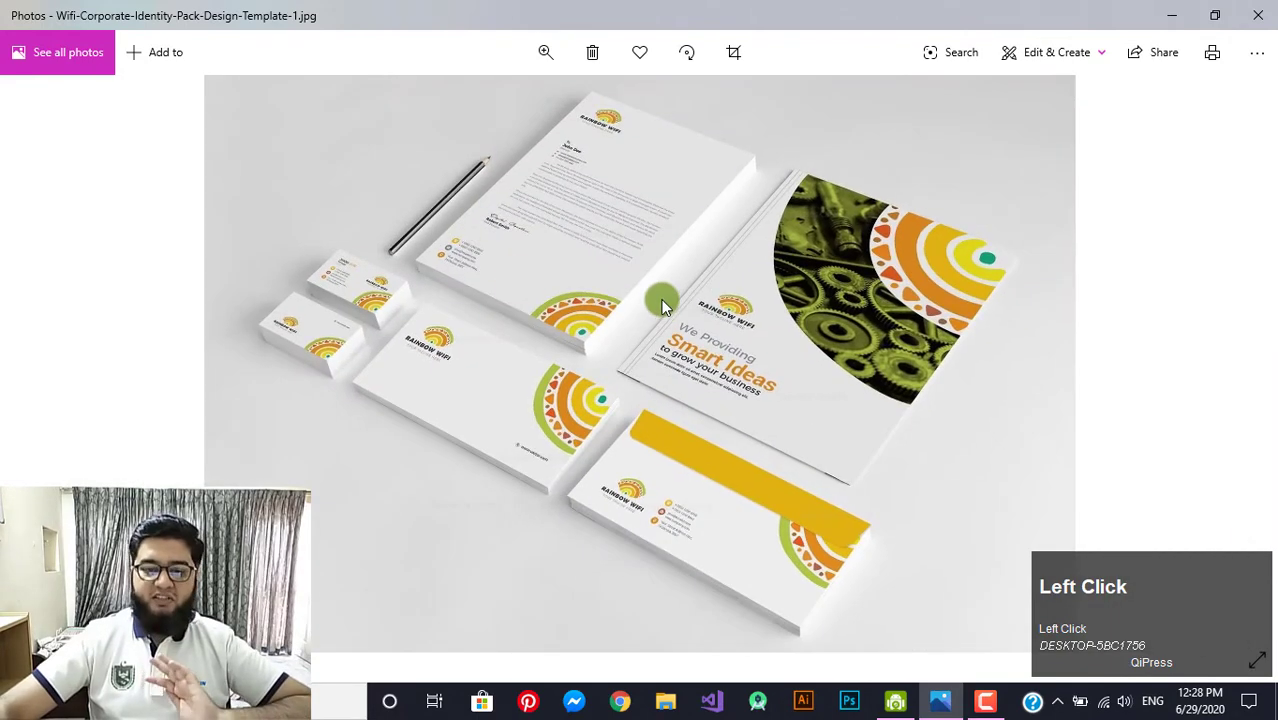
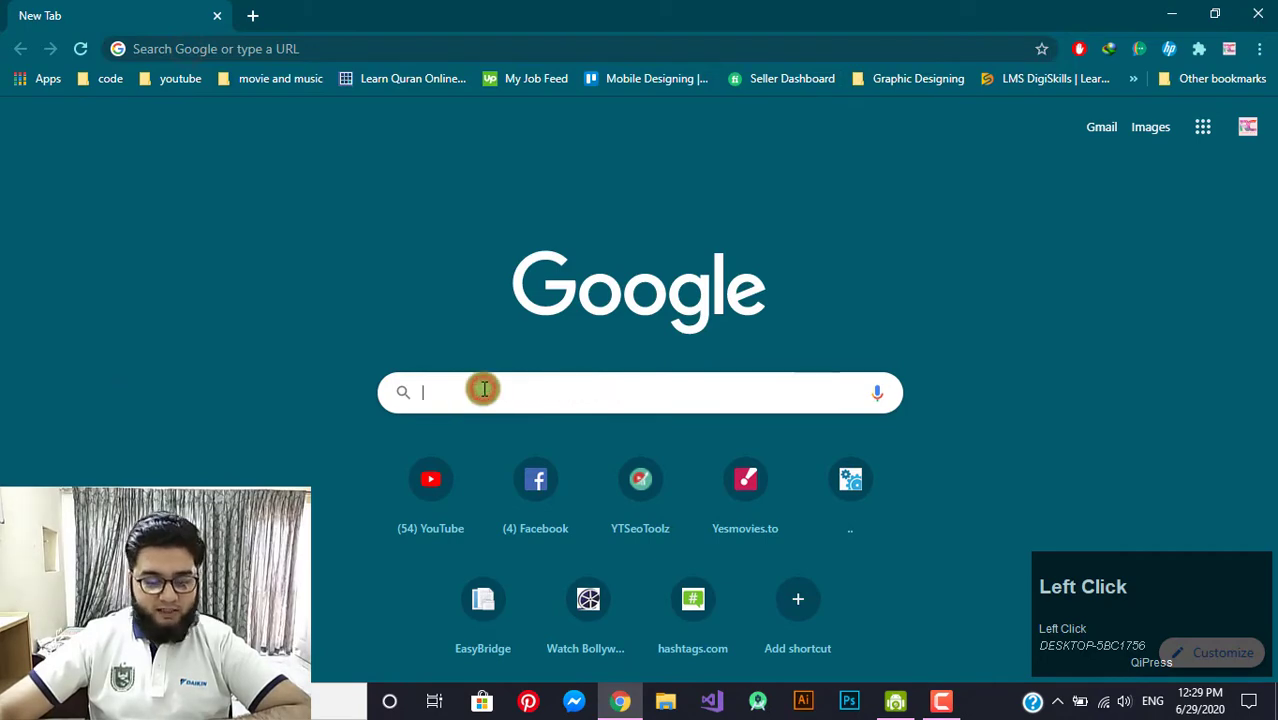
- Run a Google search for 'stationery pack design templates' from the address bar
key("s")
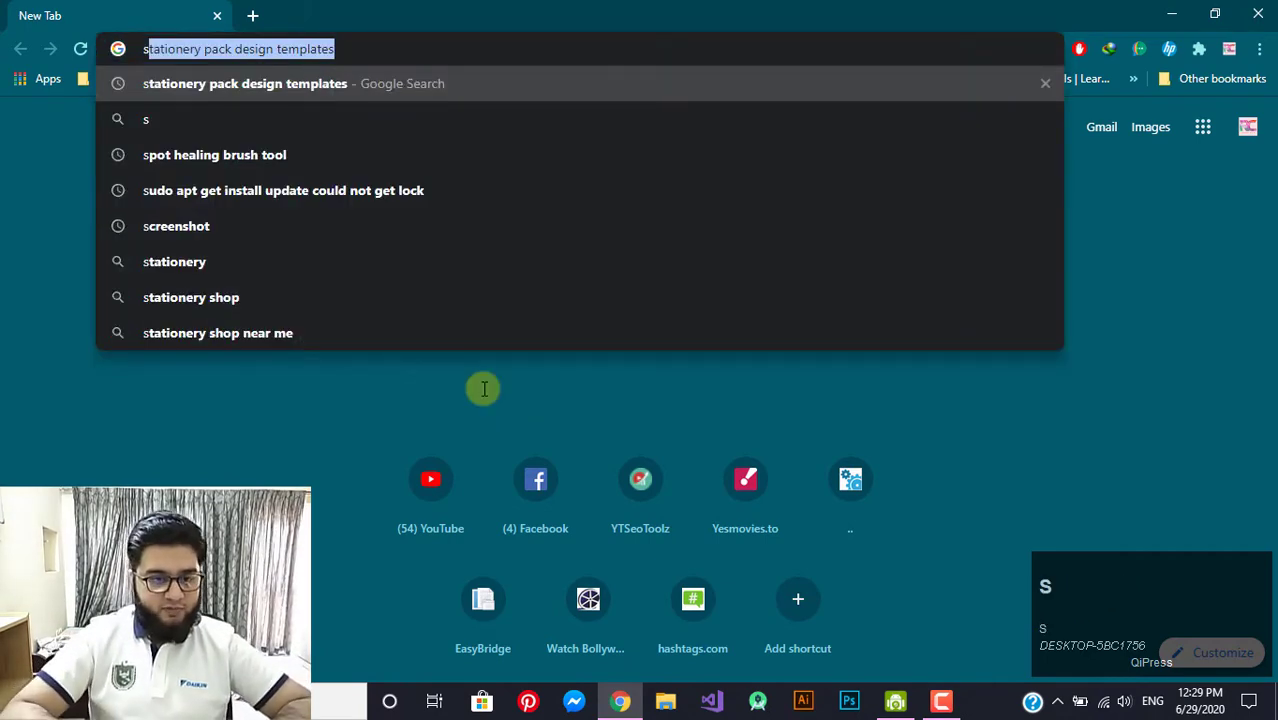
type("ta")
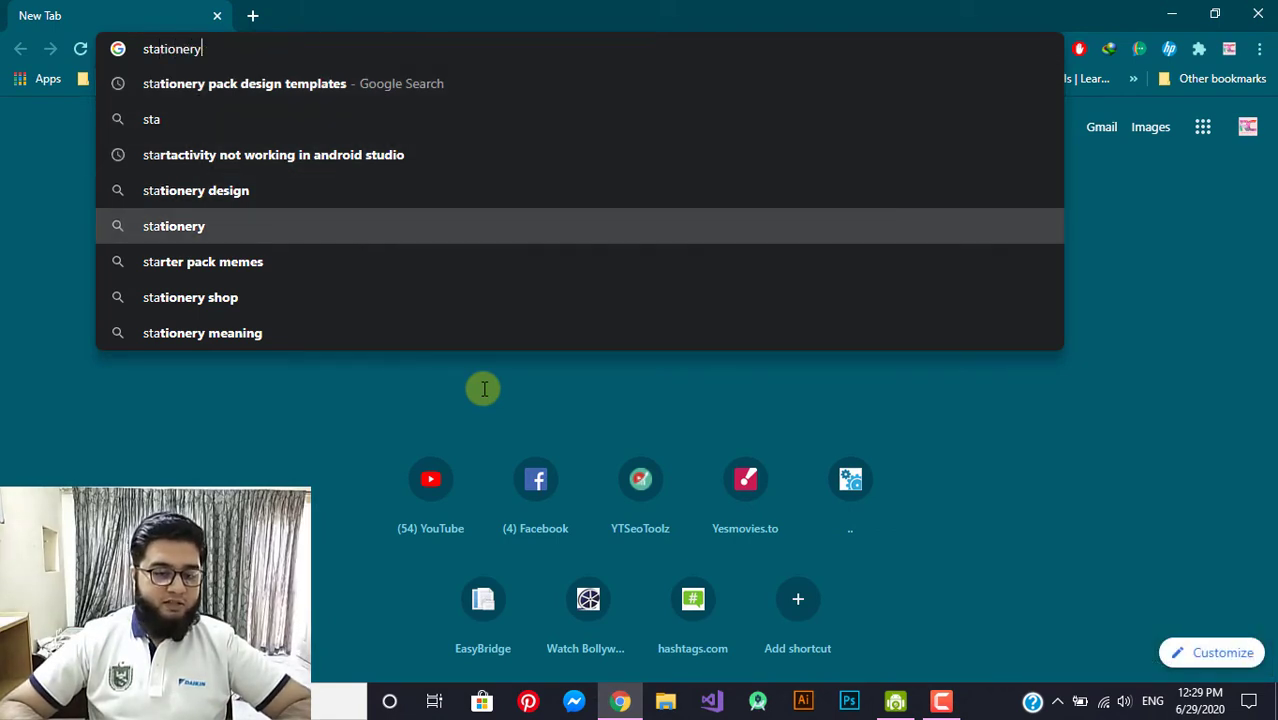
key("space")
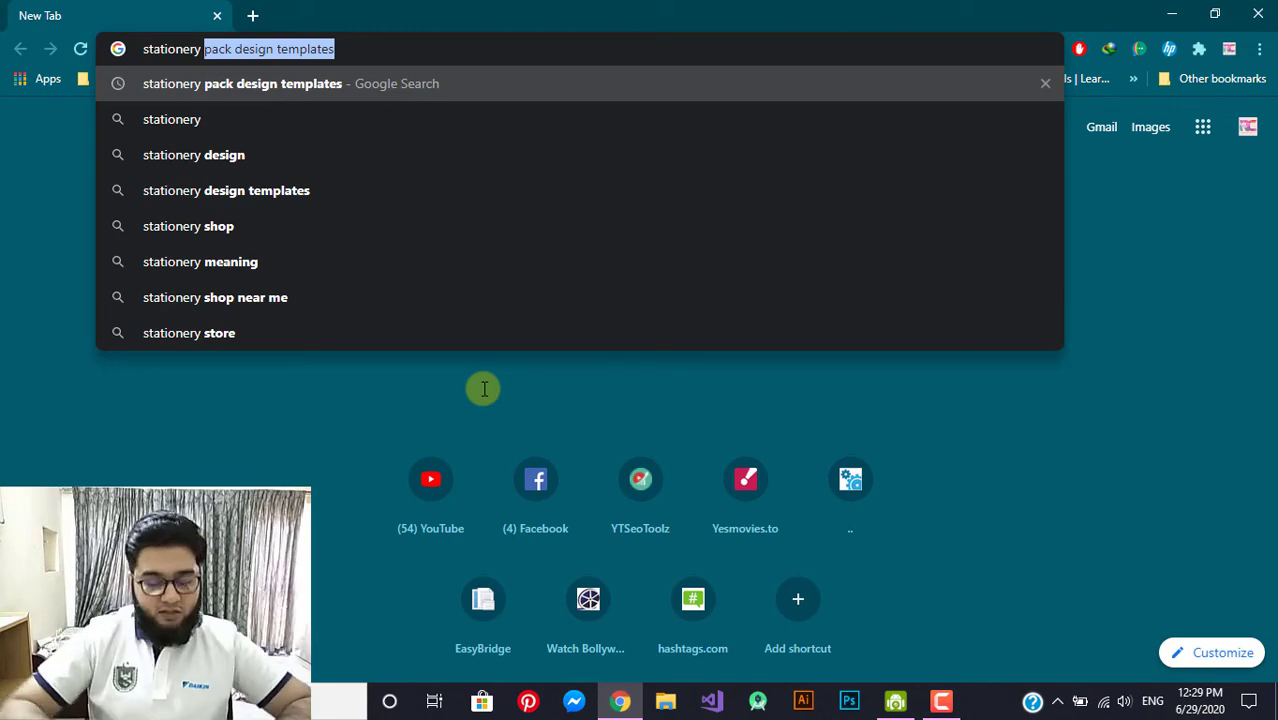
type("pack")
key("space")
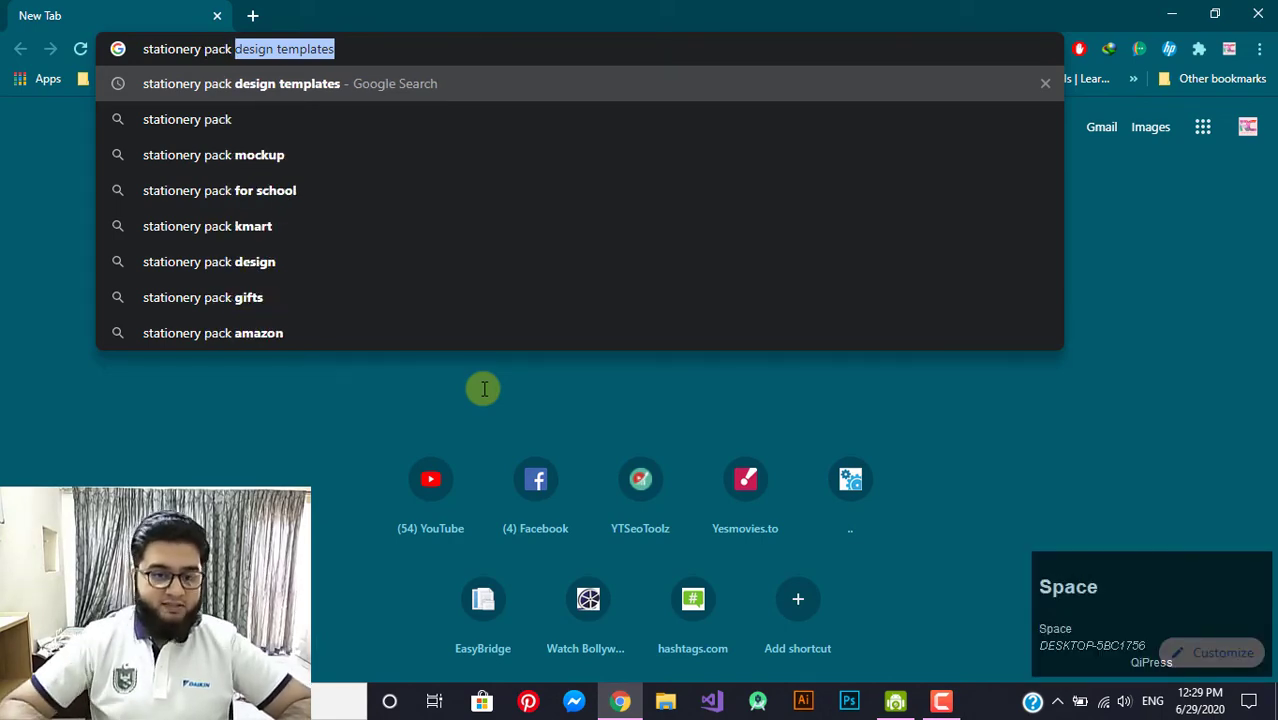
key("Return")
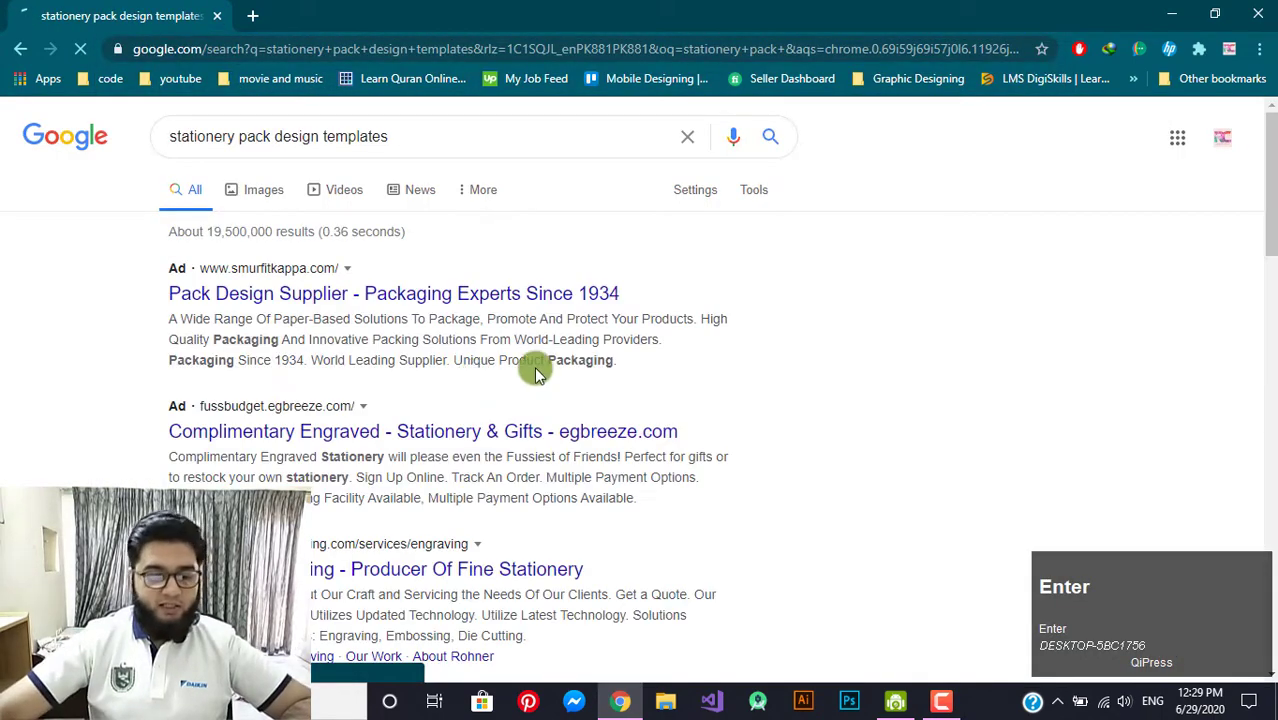
- Switch to image results and preview the teal corporate and Healthy Food stationery packs
left_click(273, 193)
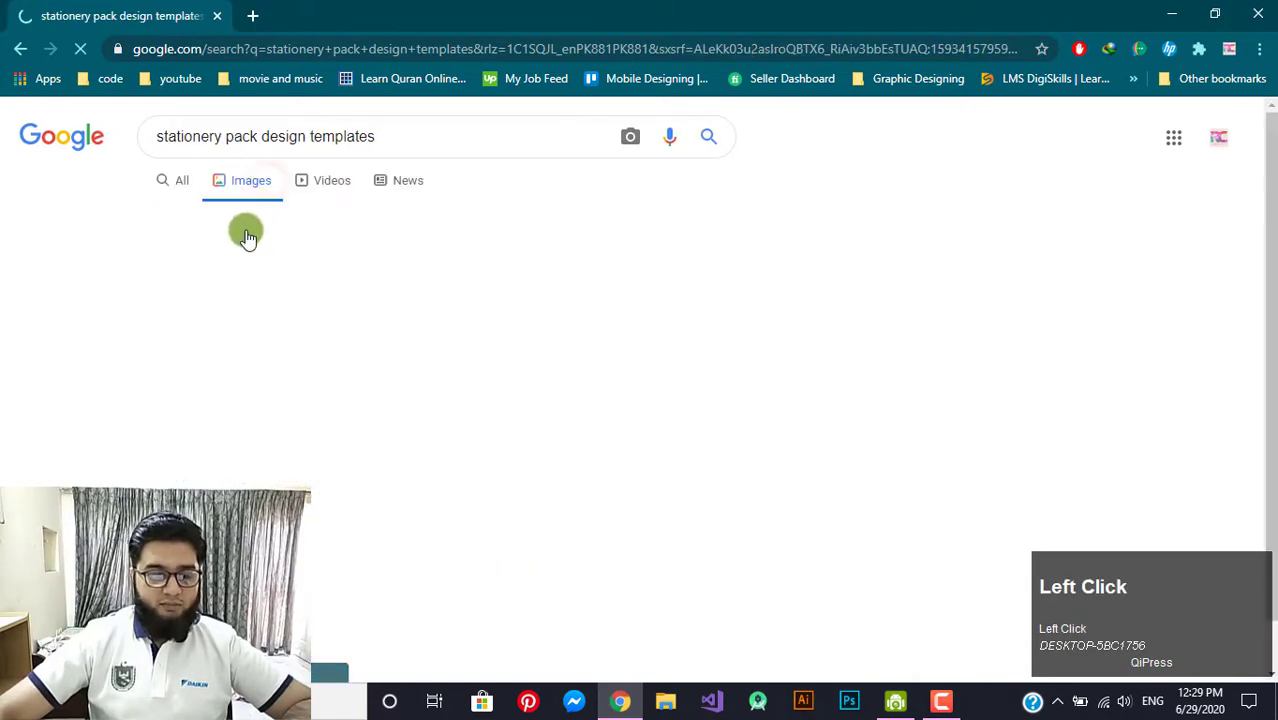
scroll("down", 3)
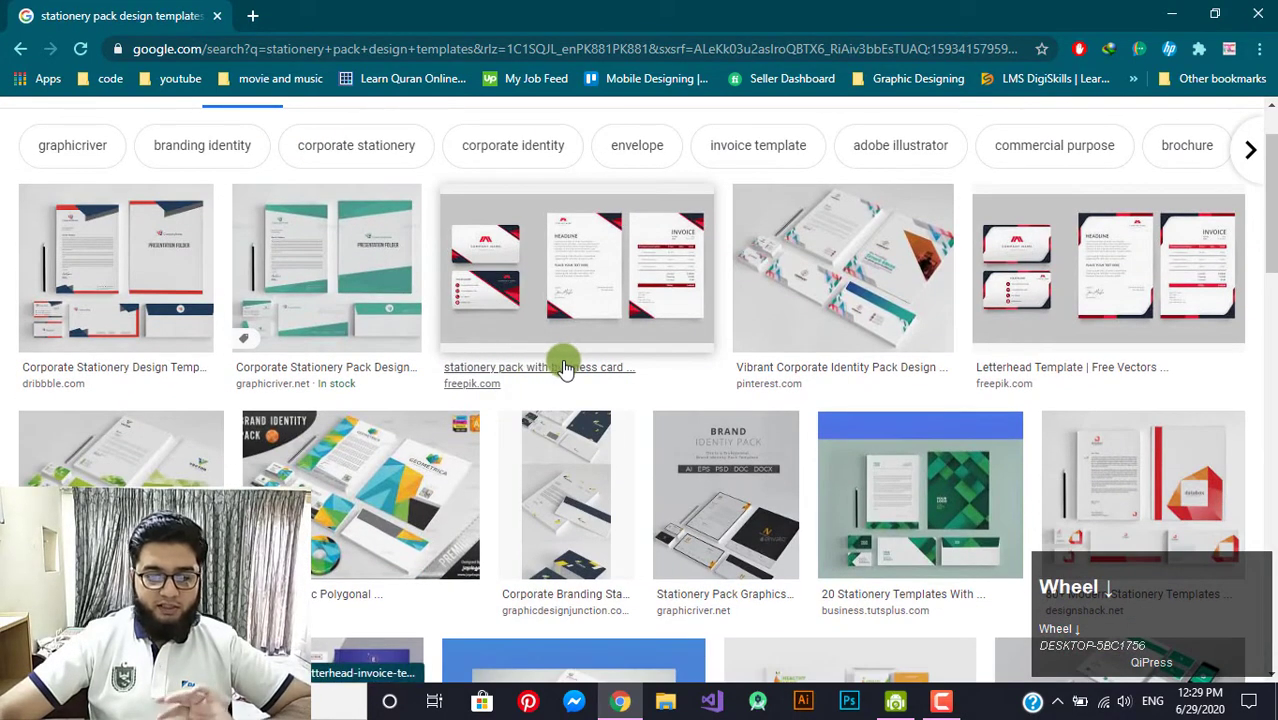
left_click(346, 301)
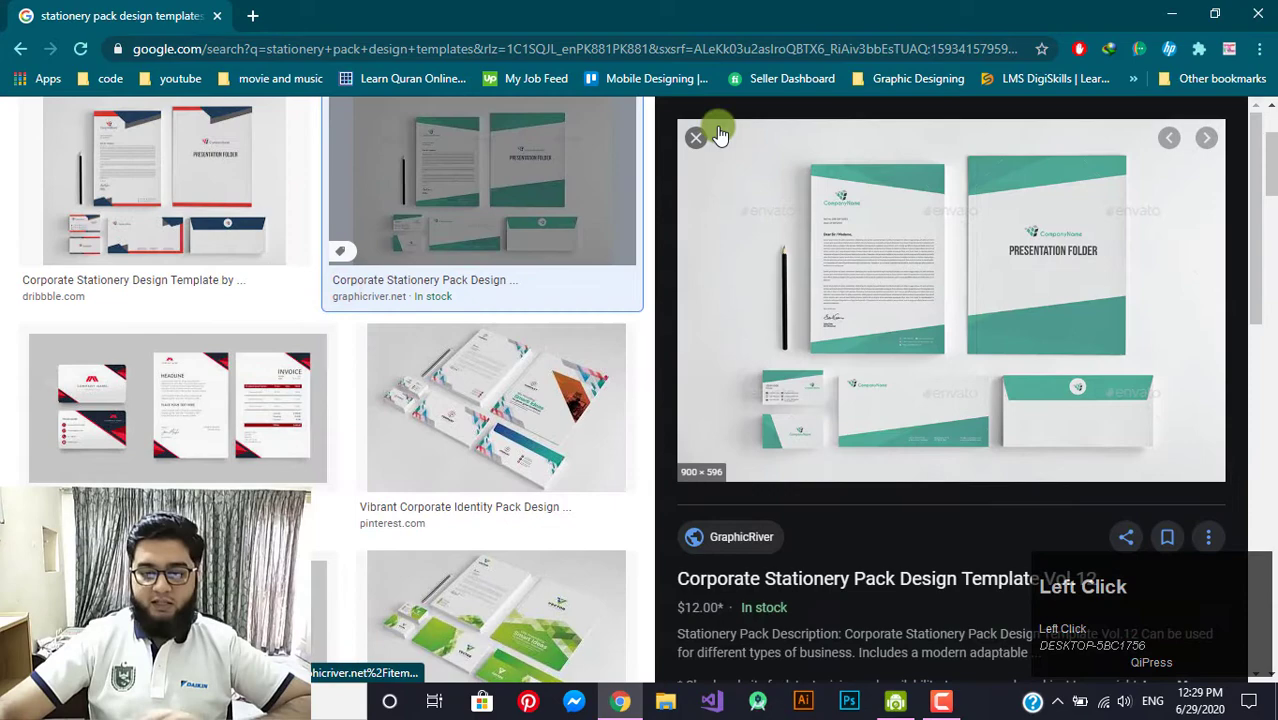
scroll("down", 3)
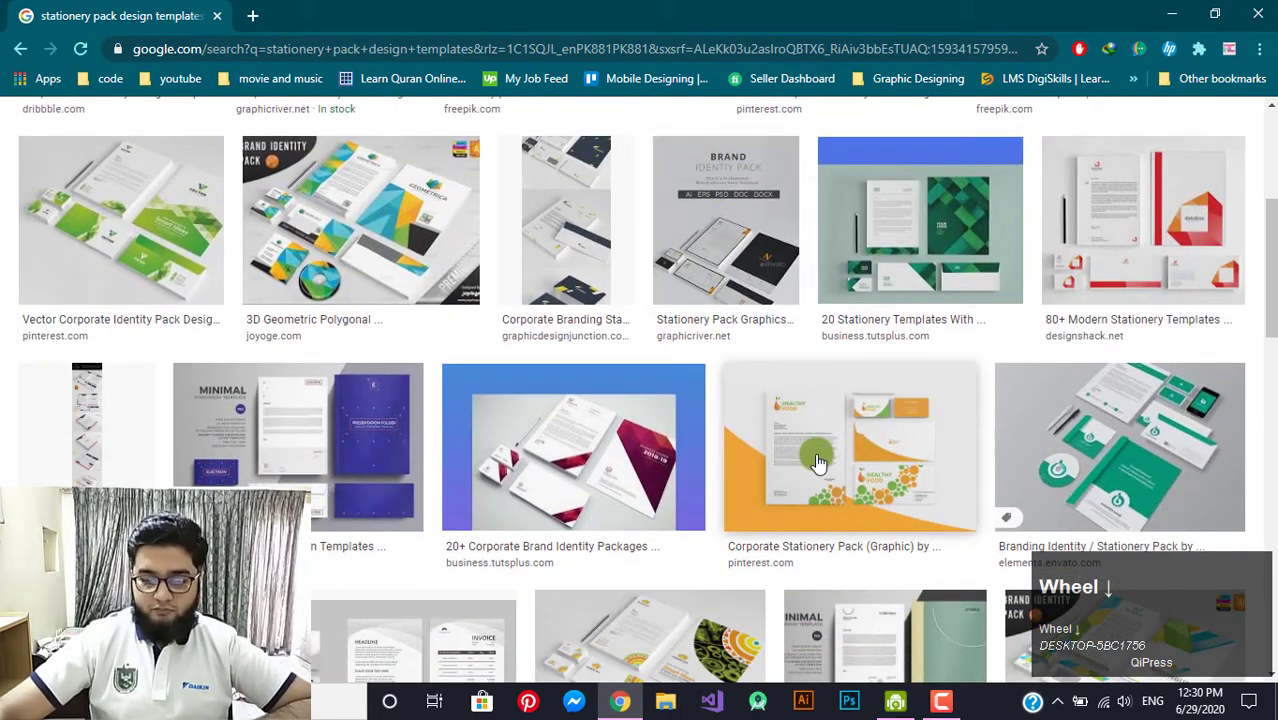
left_click(821, 467)
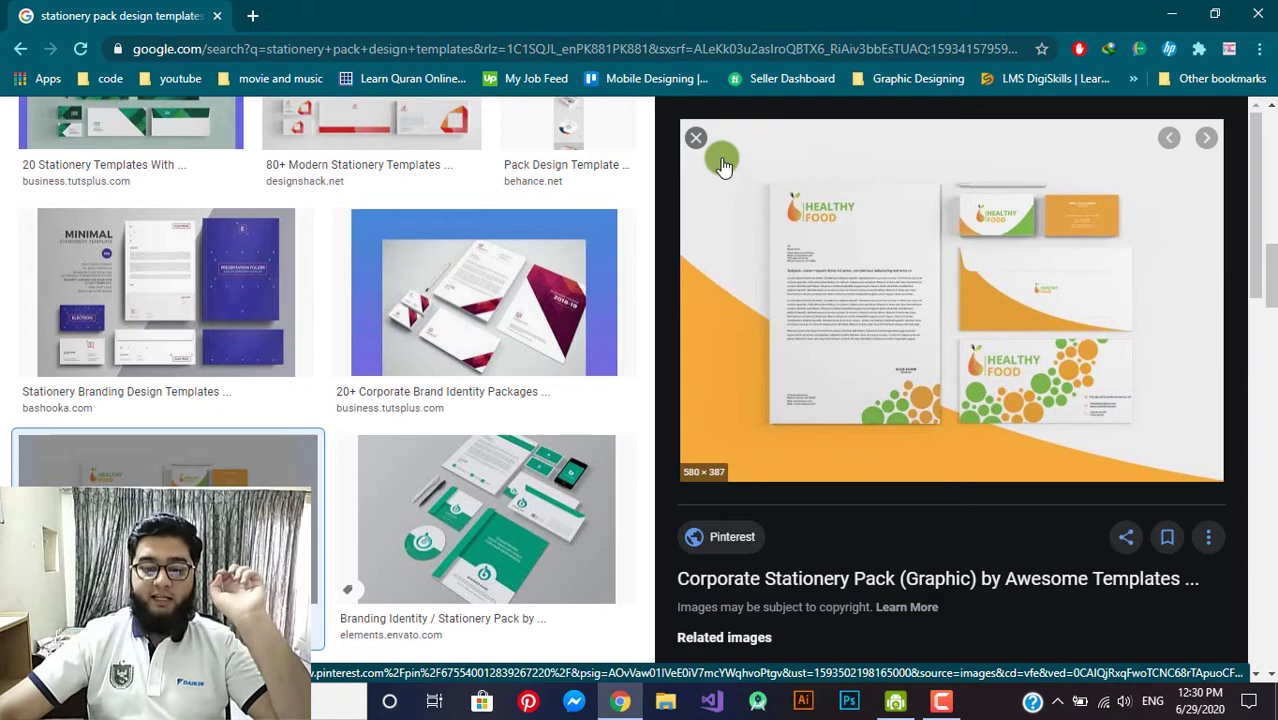
left_click(696, 164)
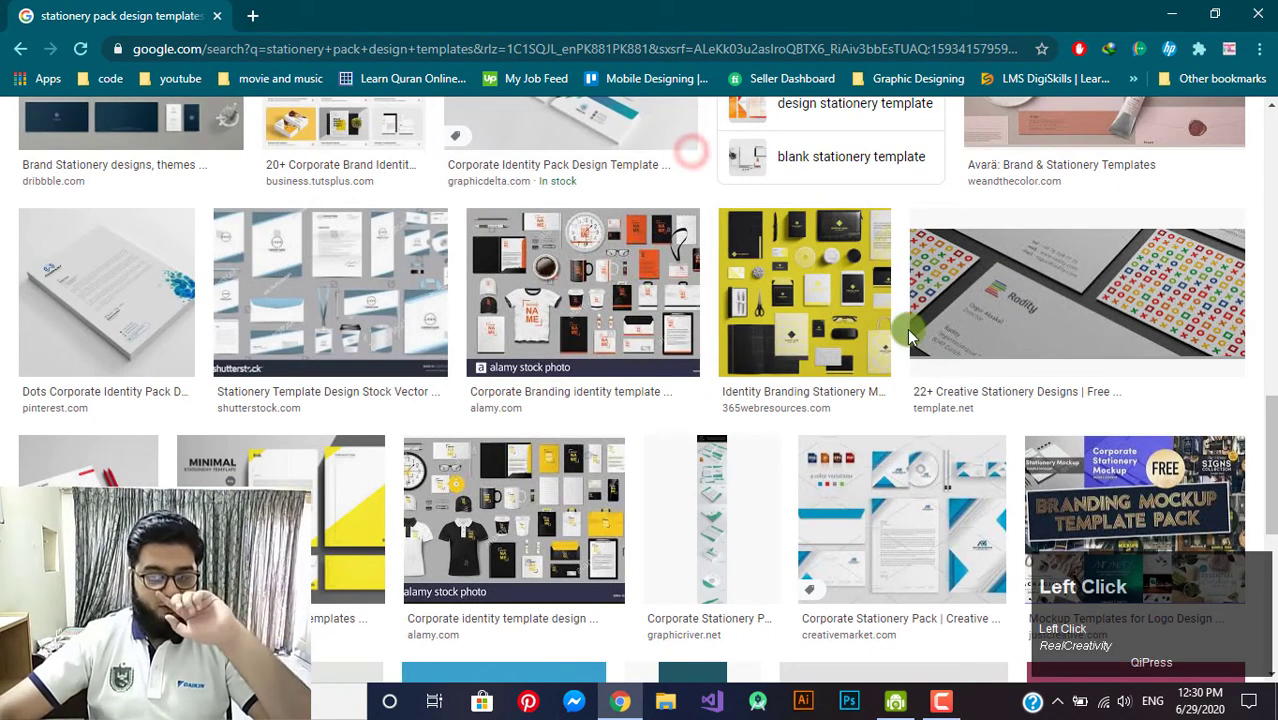
- Preview the blue and green identity pack, then Freepik's letterhead, business card and invoice set
scroll("down", 3)
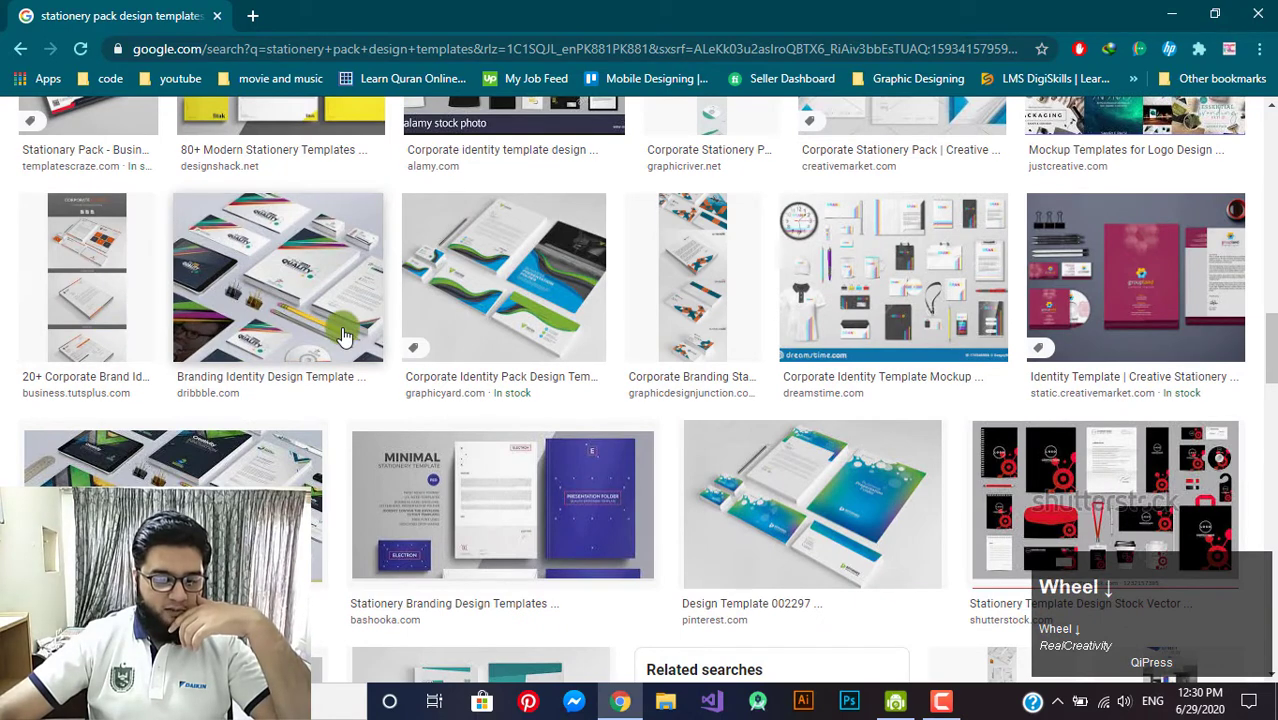
left_click(491, 268)
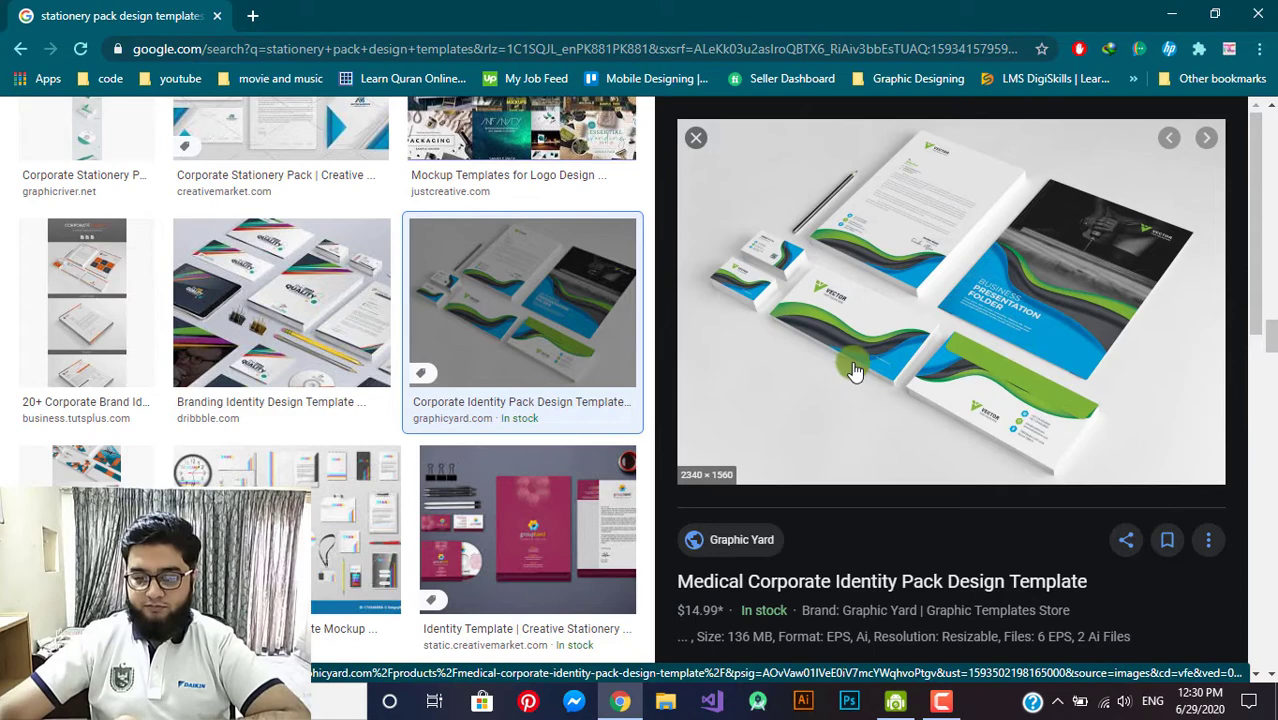
left_click(700, 141)
scroll("down", 3)
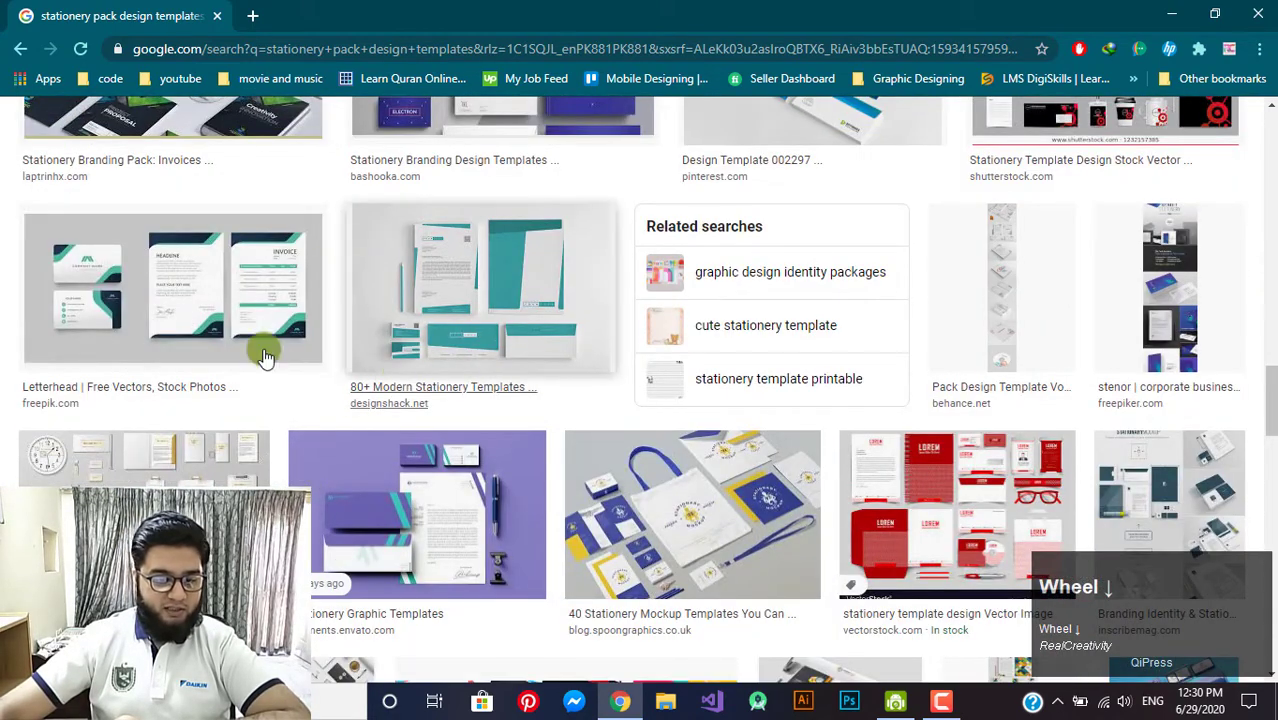
left_click(159, 277)
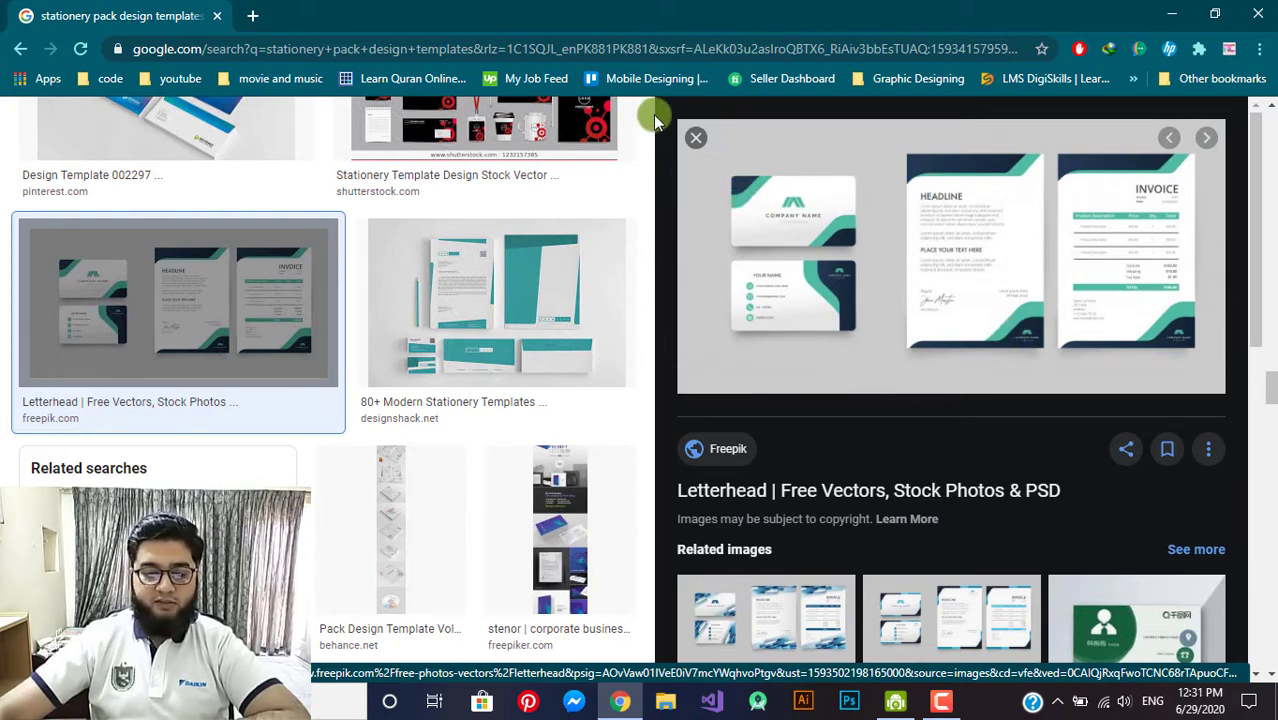
- Load the Freepik home page in a new tab by entering 'freepik' in the address bar
left_click(689, 145)
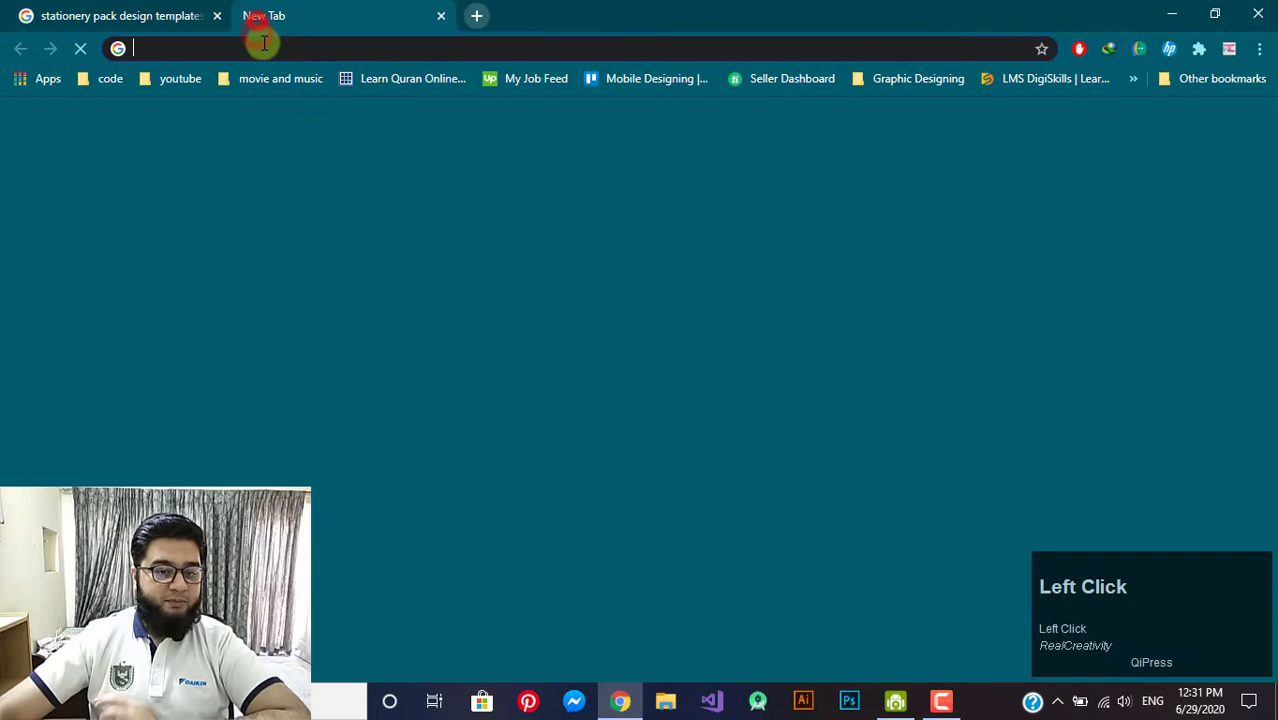
type("freepik")
key("Return")
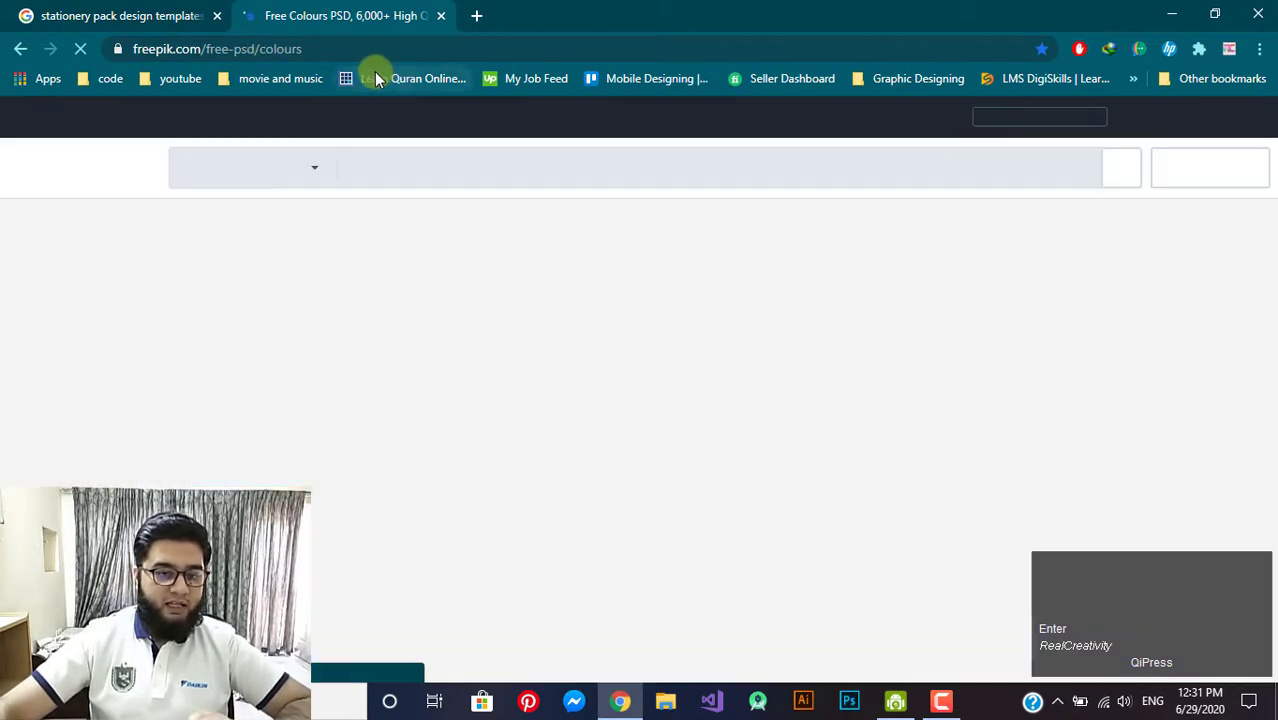
left_click(491, 28)
key("p")
key("BackSpace")
type("fre")
key("BackSpace")
type("freepik")
key("Return")
- Return to the Google Images tab and reopen the Freepik letterhead set preview
left_click(451, 21)
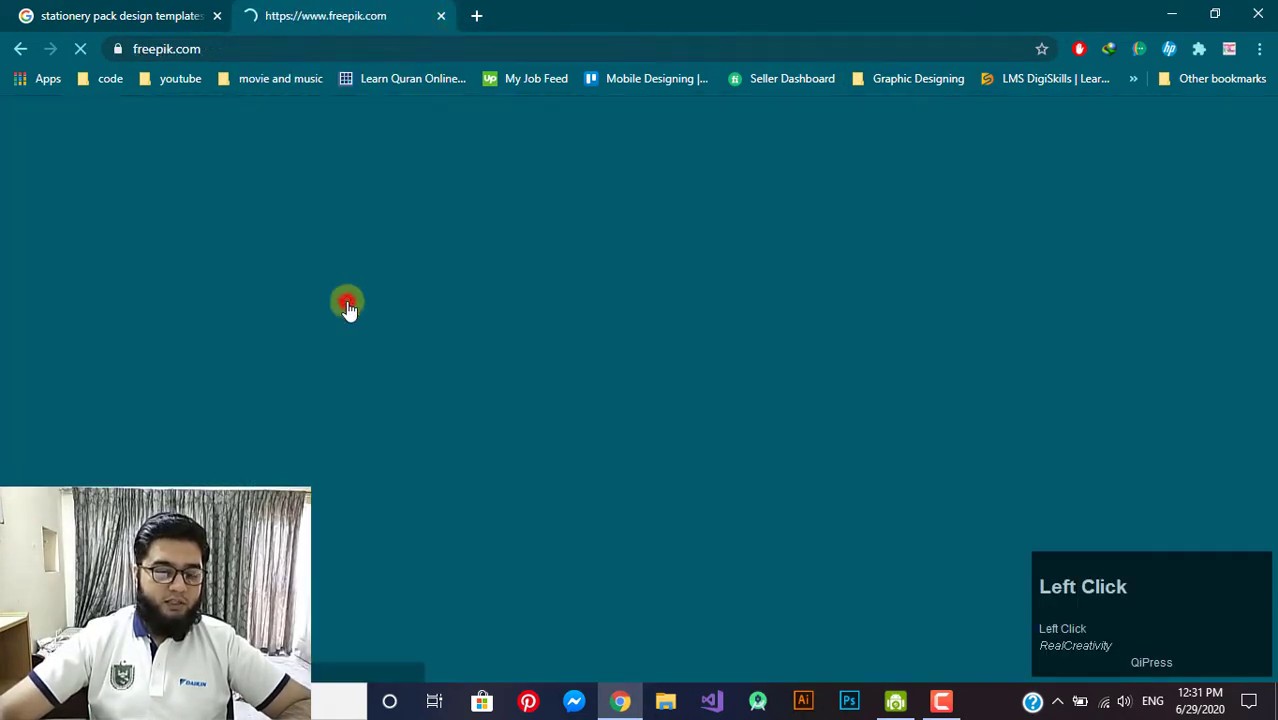
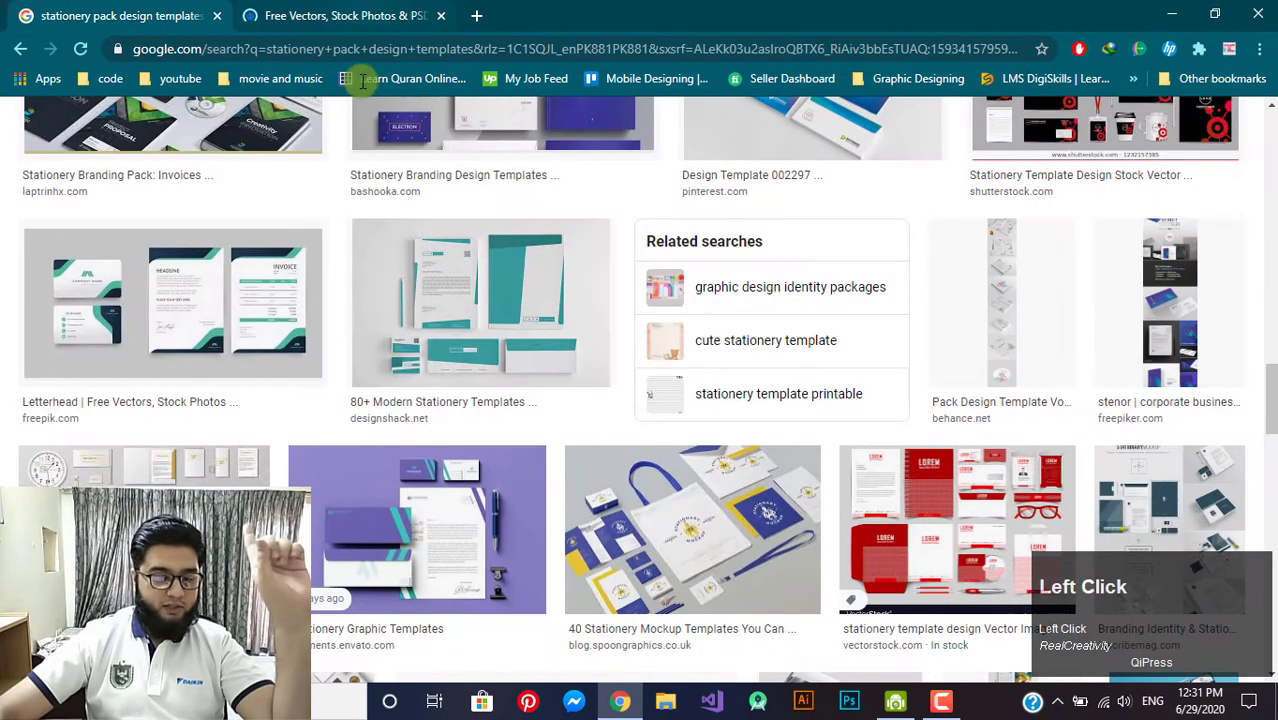
left_click(1056, 153)
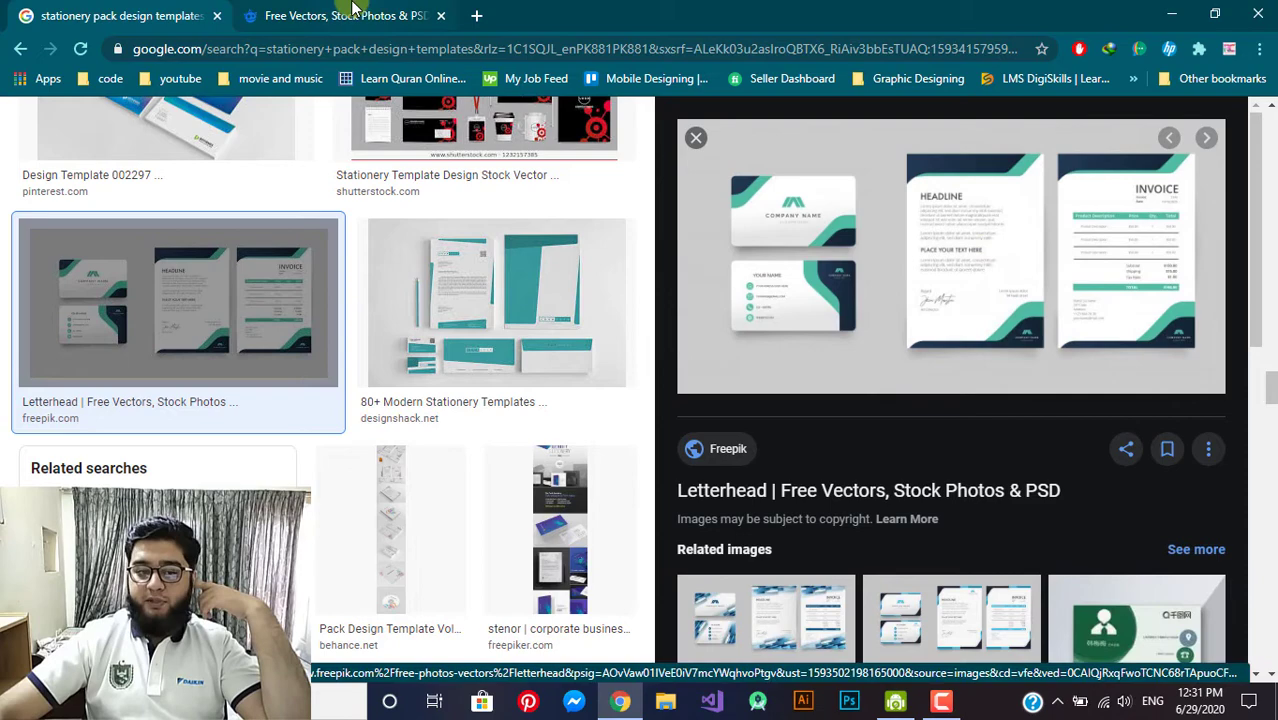
left_click(359, 11)
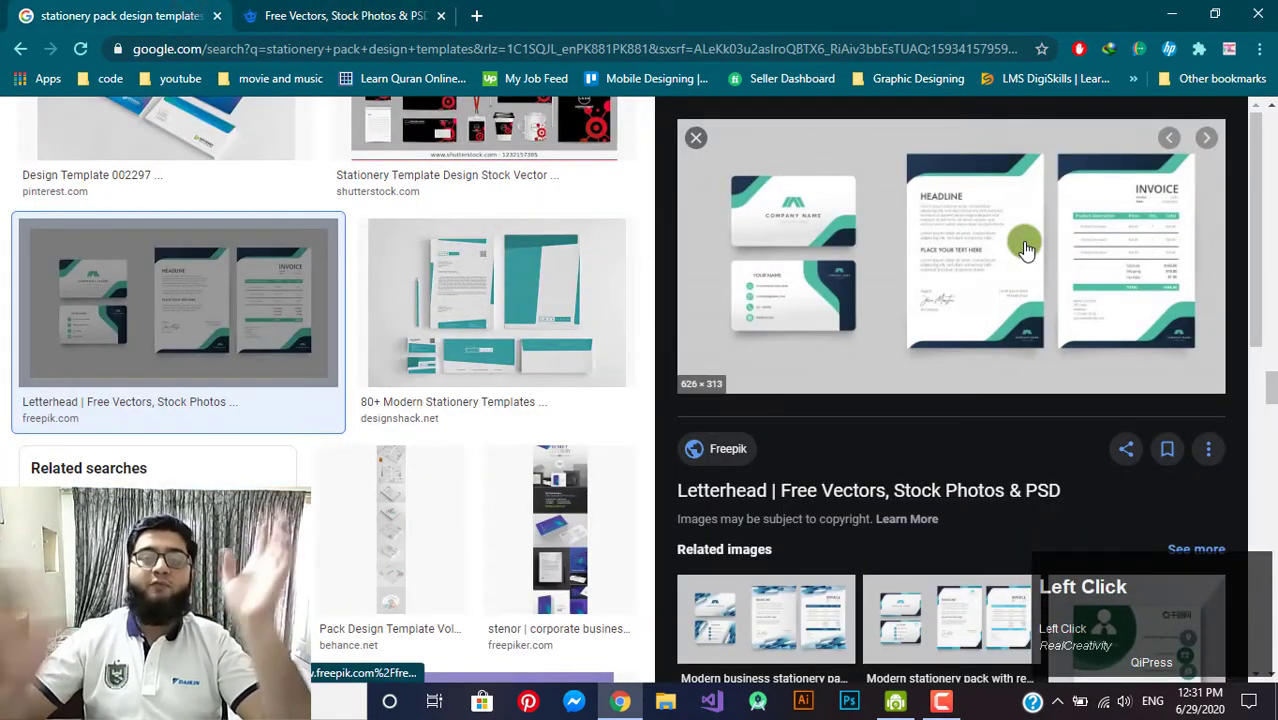
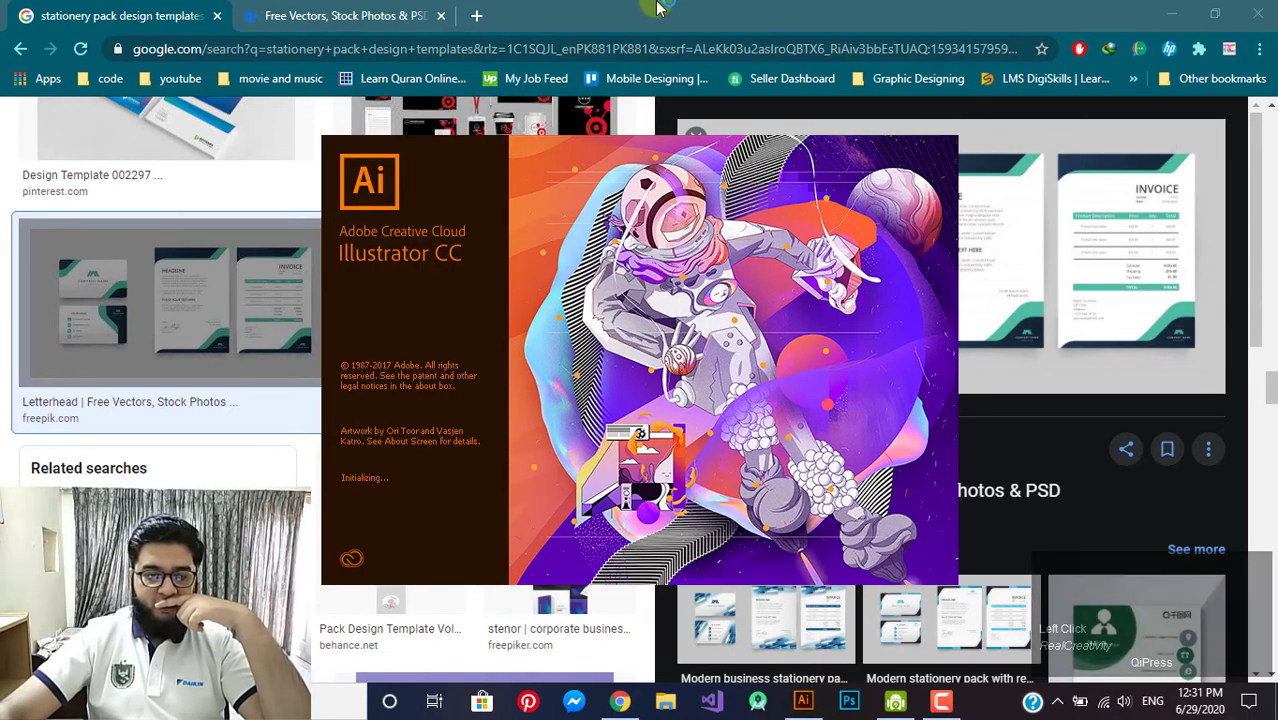
- Search Freepik for letterhead designs and scan the first results
left_click(663, 11)
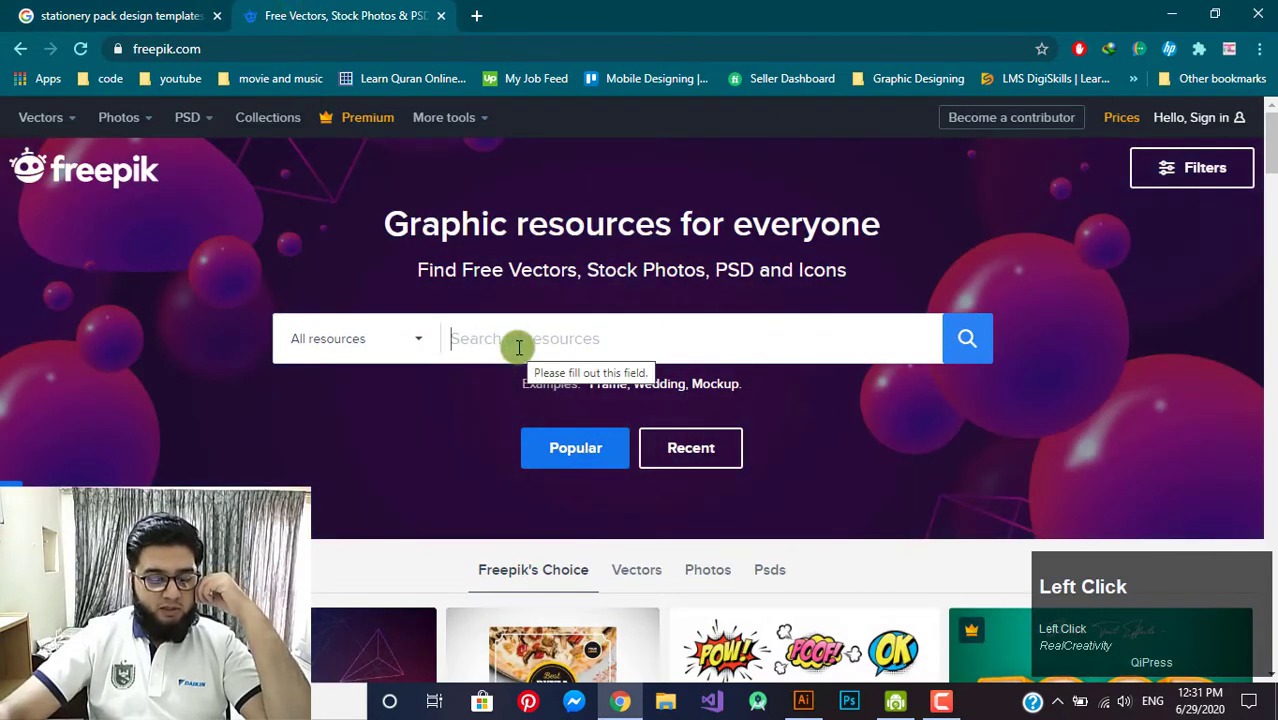
type("letterhead")
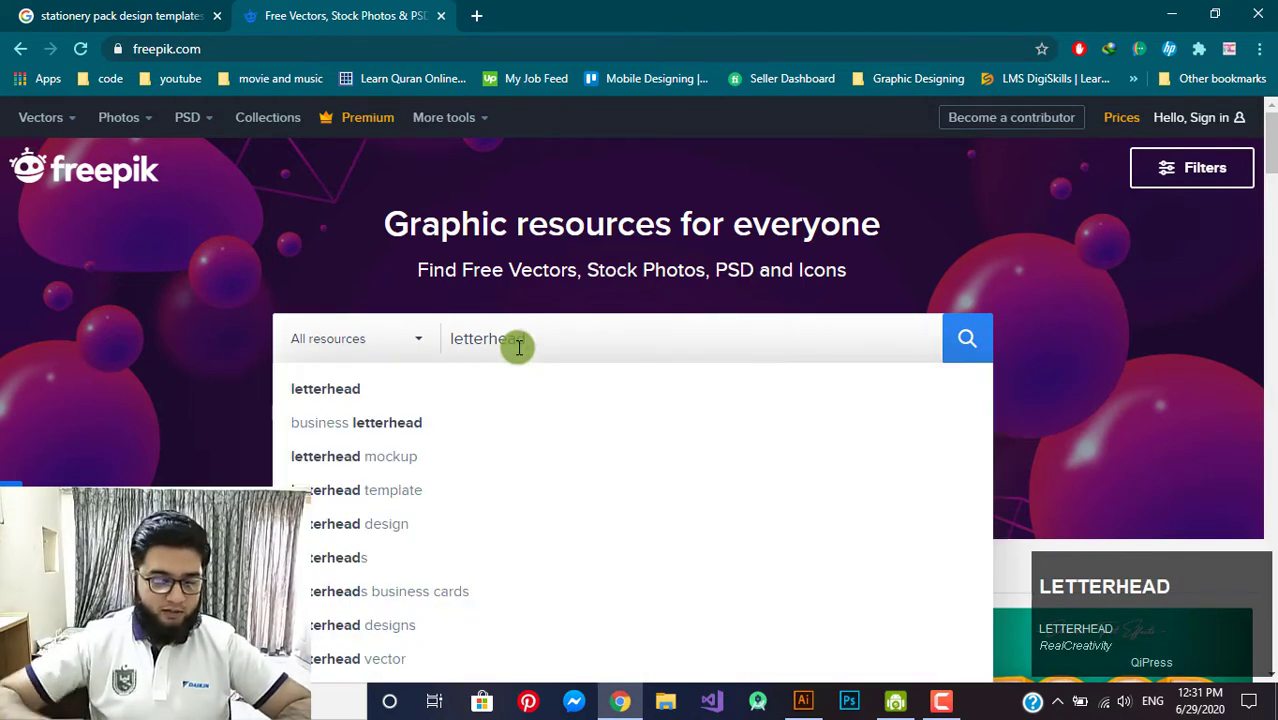
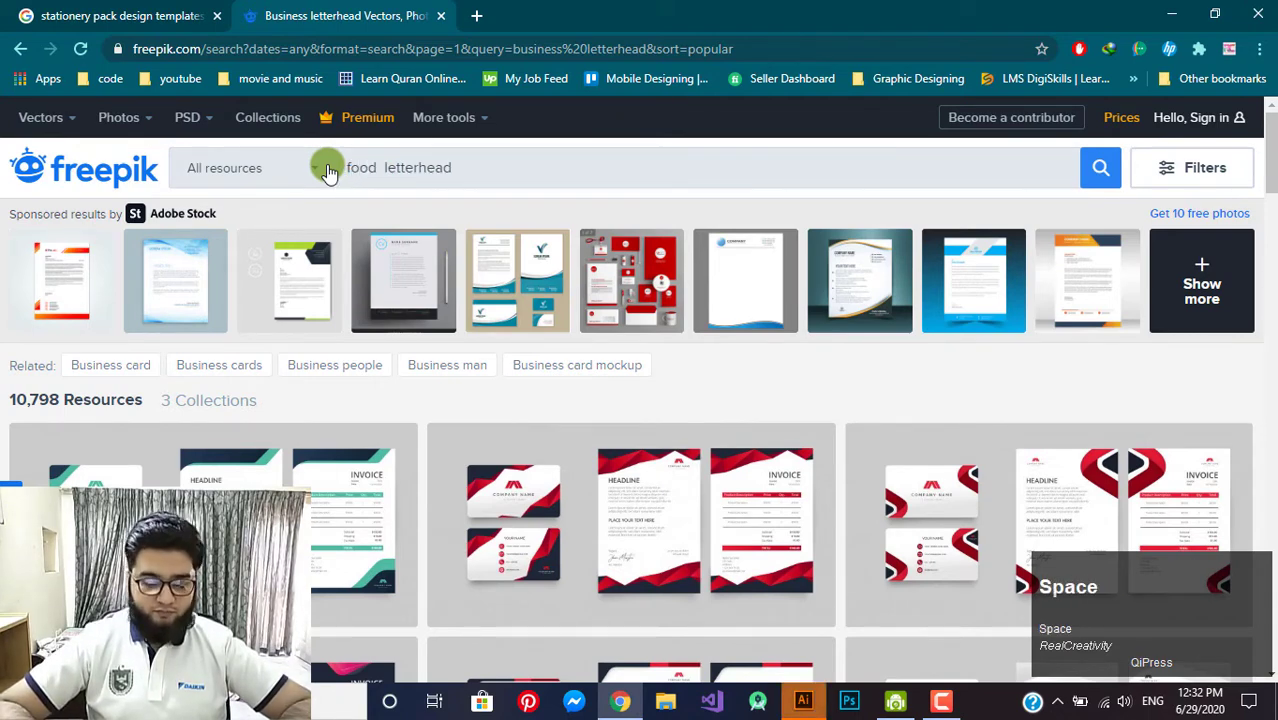
key("BackSpace")
key("Return")
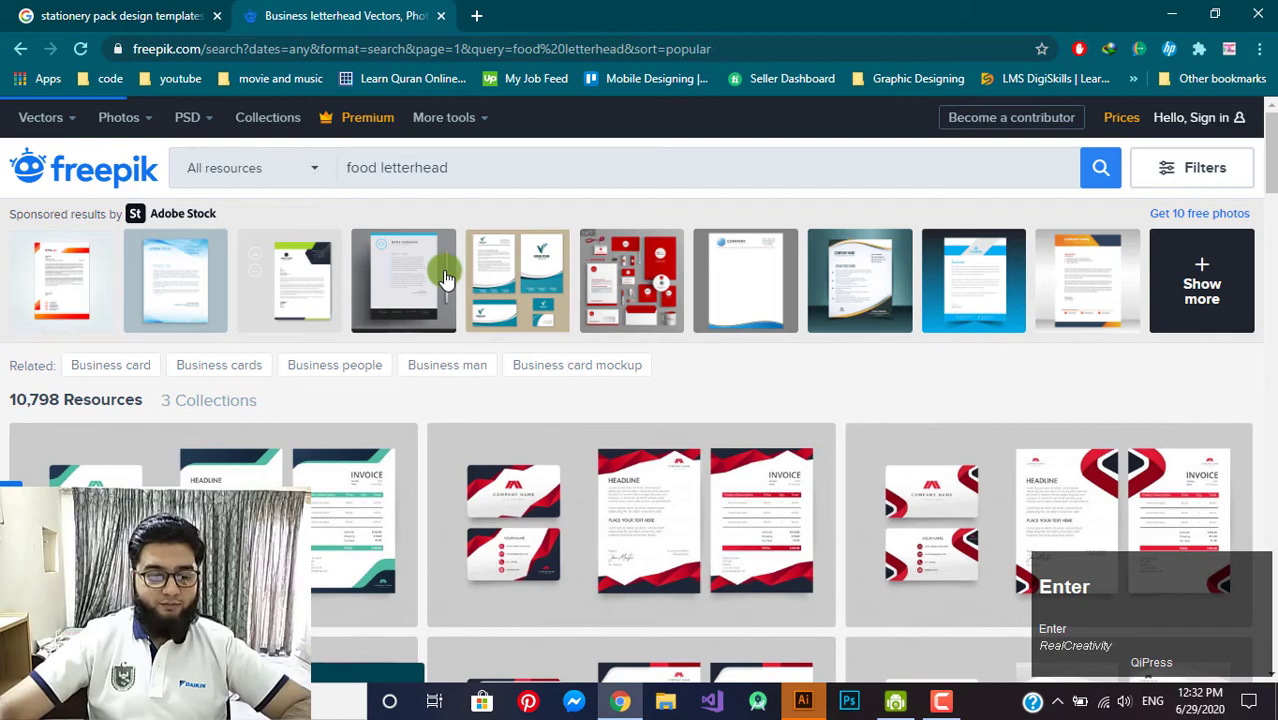
scroll("down", 3)
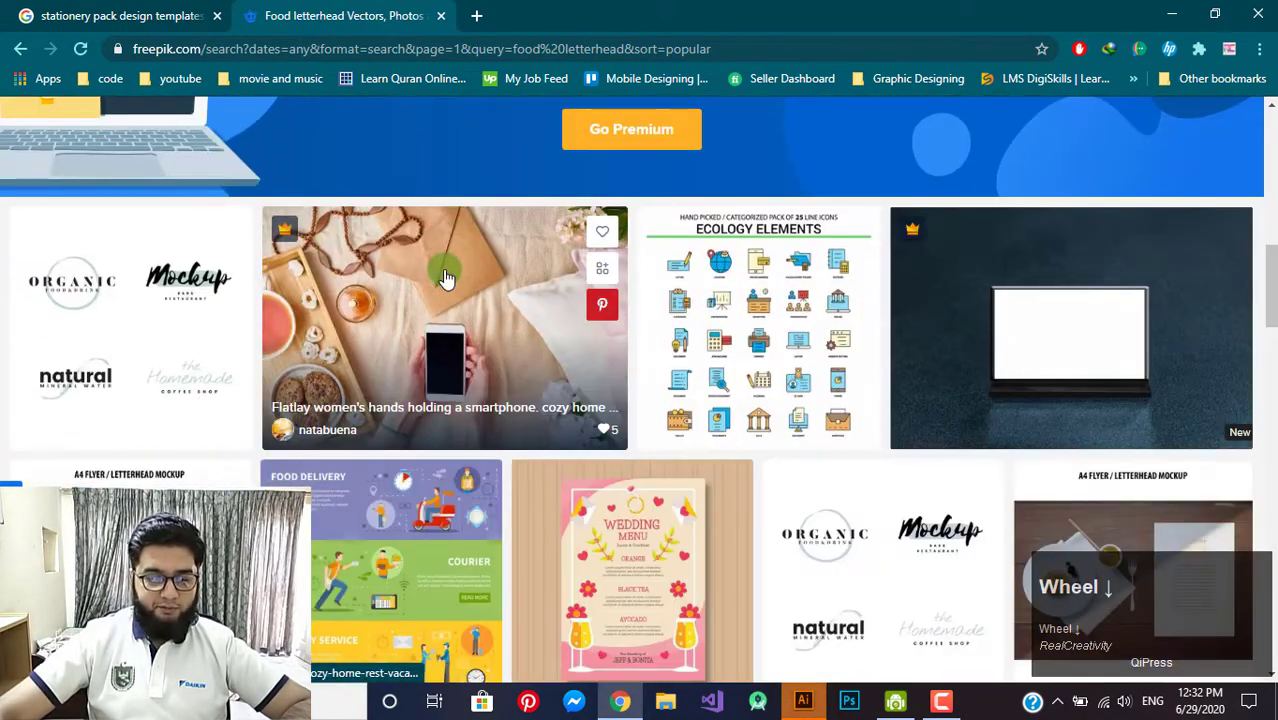
scroll("down", 3)
scroll("up", 3)
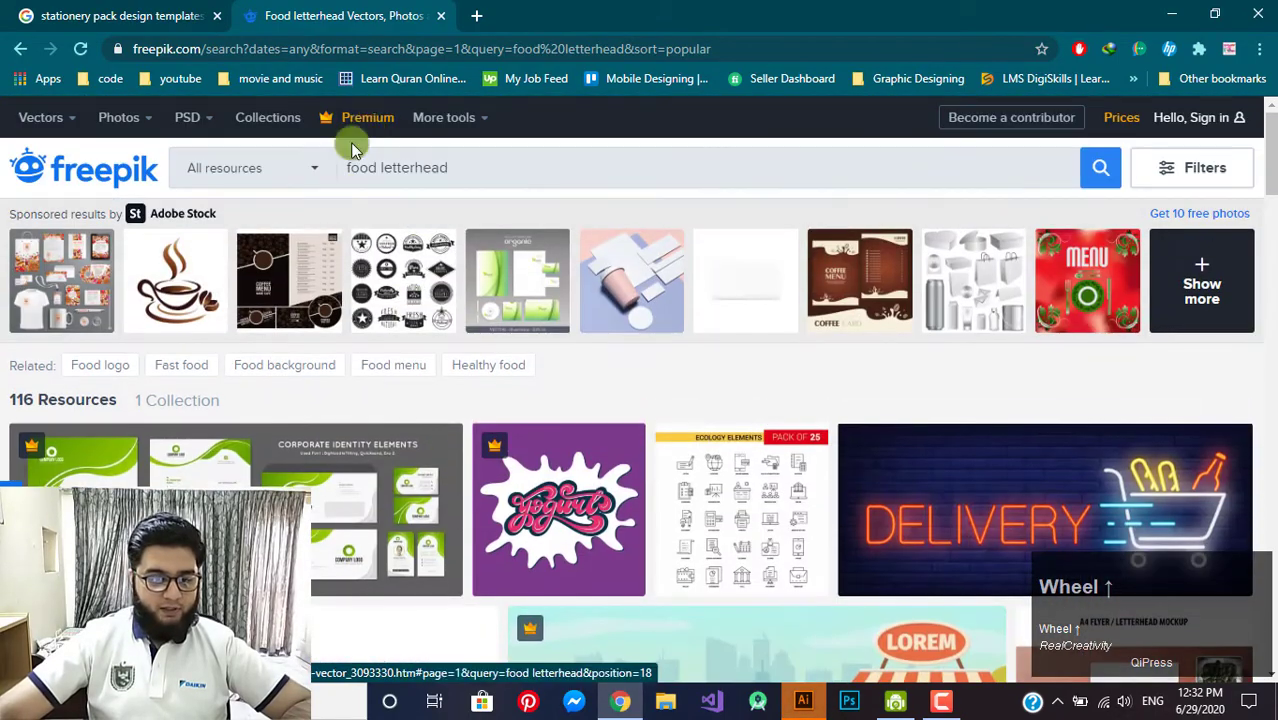
- Refine the Freepik search to 'food company letterhead' and view its 15 results
key("space")
type("comp")
type("ny")
key("Return")
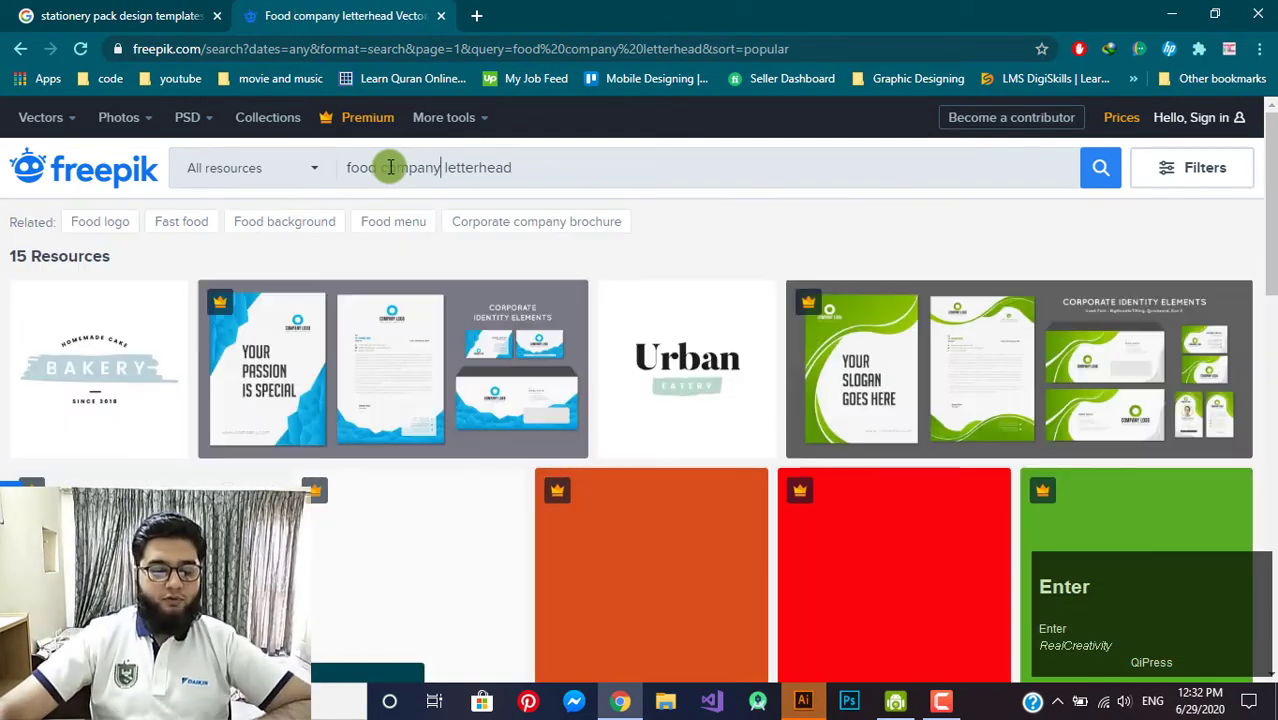
scroll("down", 3)
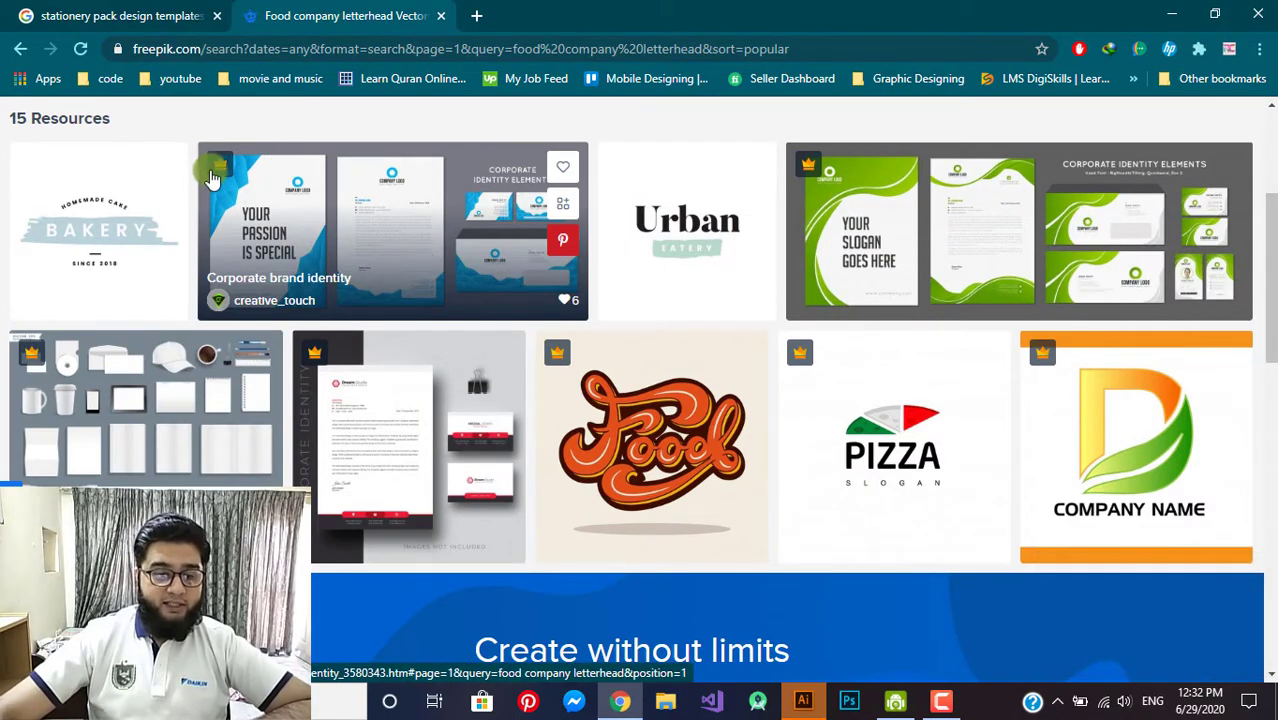
- View the Corporate brand identity template page and its 'You may also like' letterheads
left_click(349, 215)
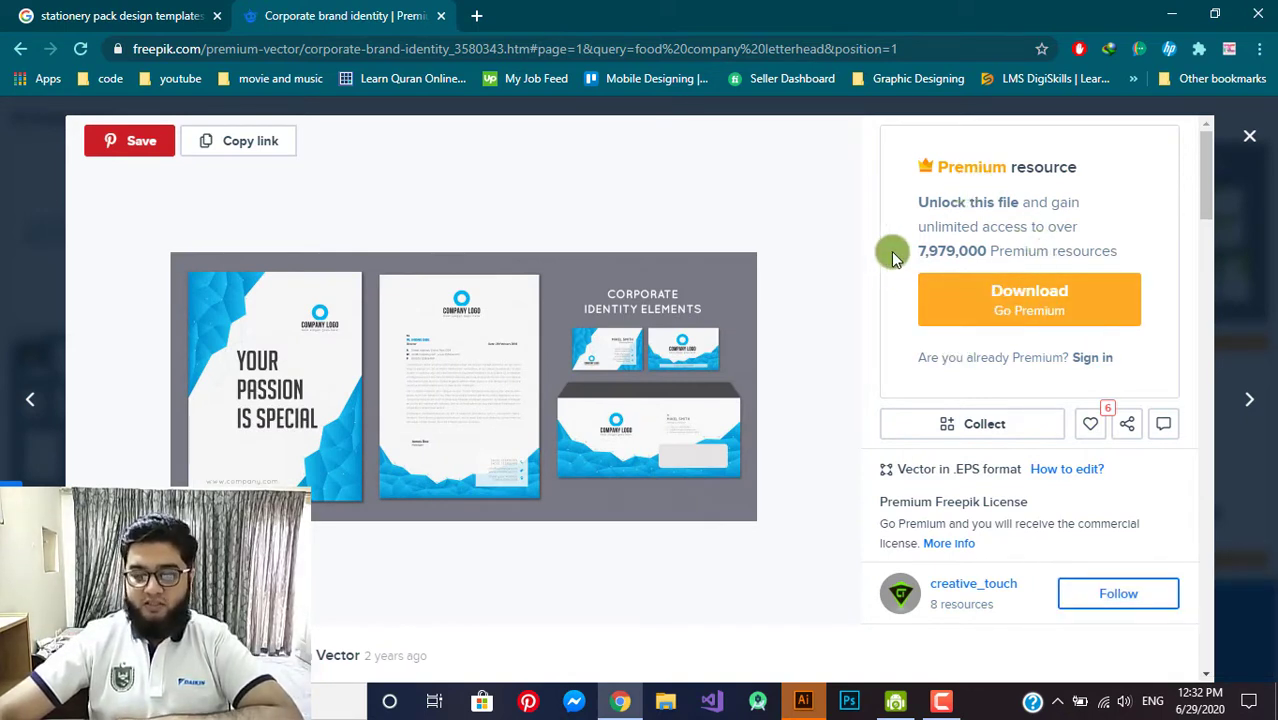
scroll("down", 3)
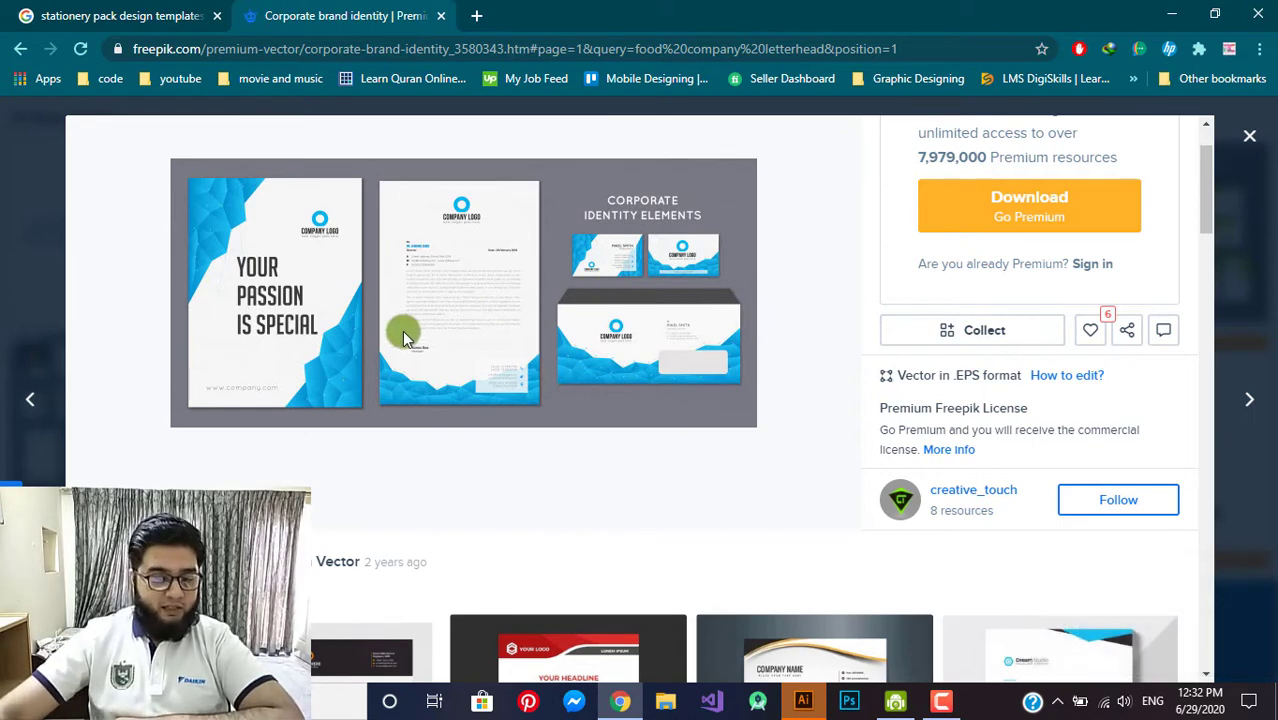
scroll("down", 3)
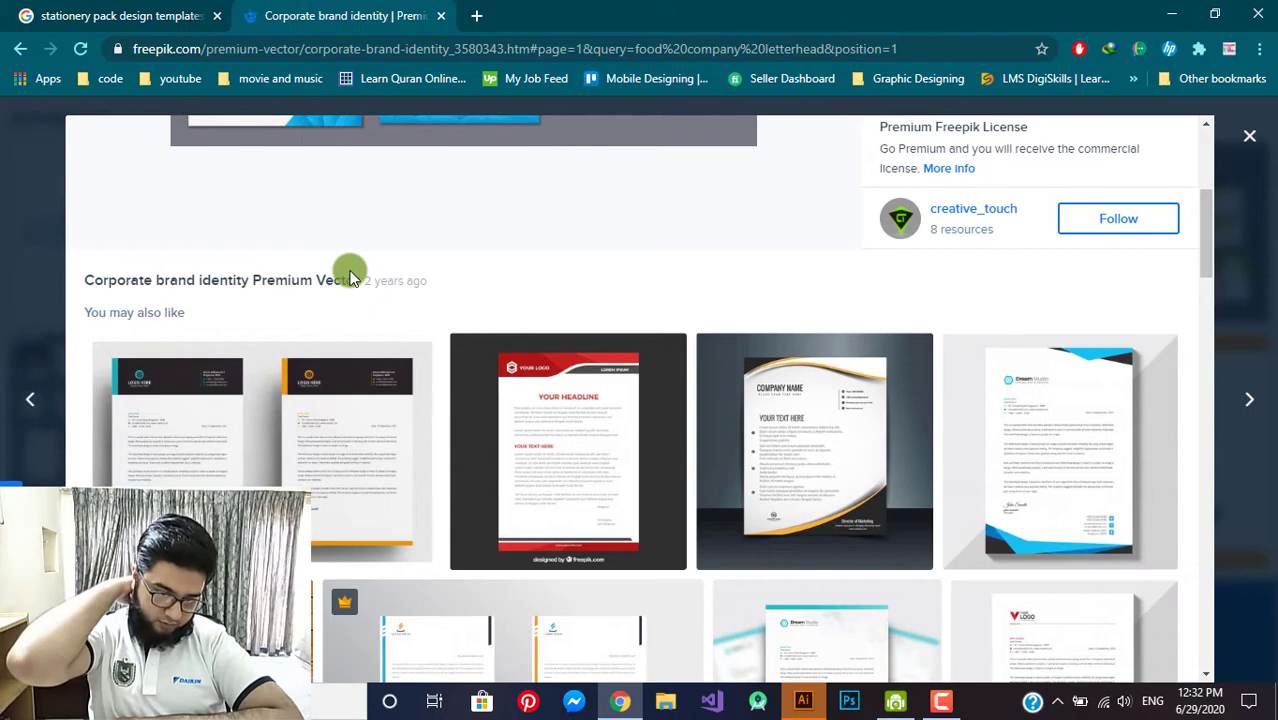
scroll("down", 3)
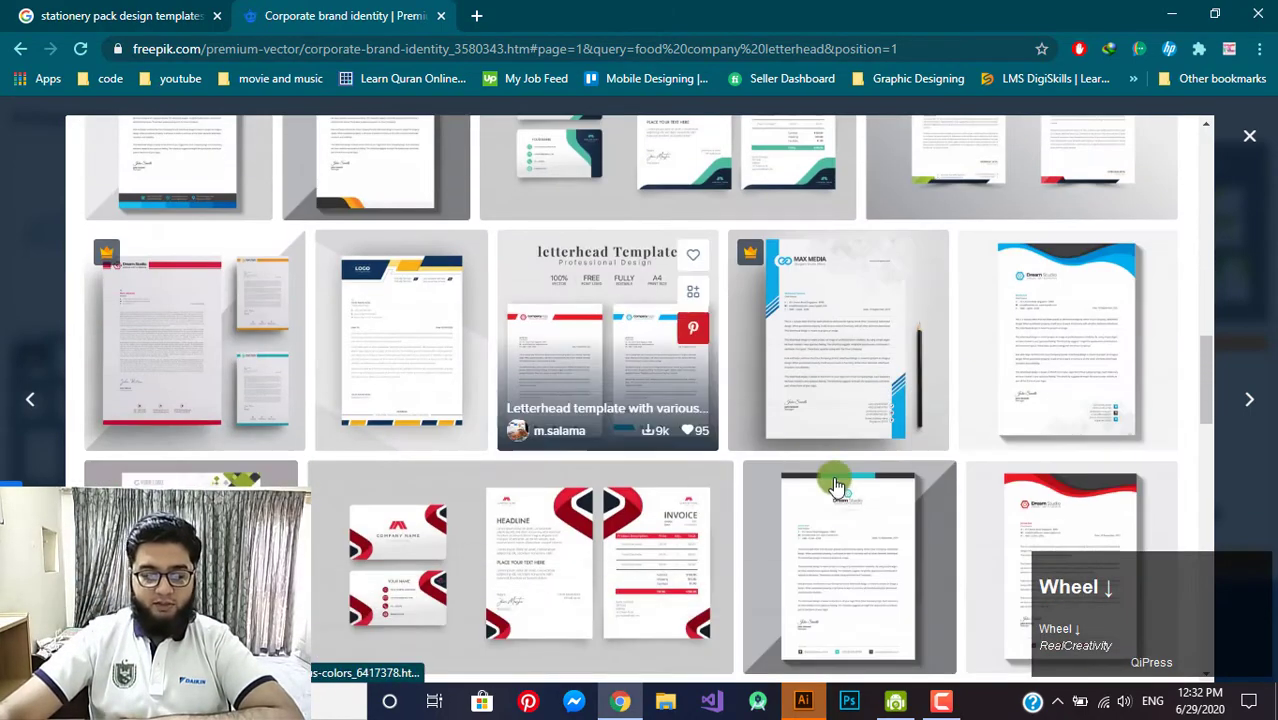
- Start a new document with the Print A4 preset measured in inches
left_click(1243, 141)
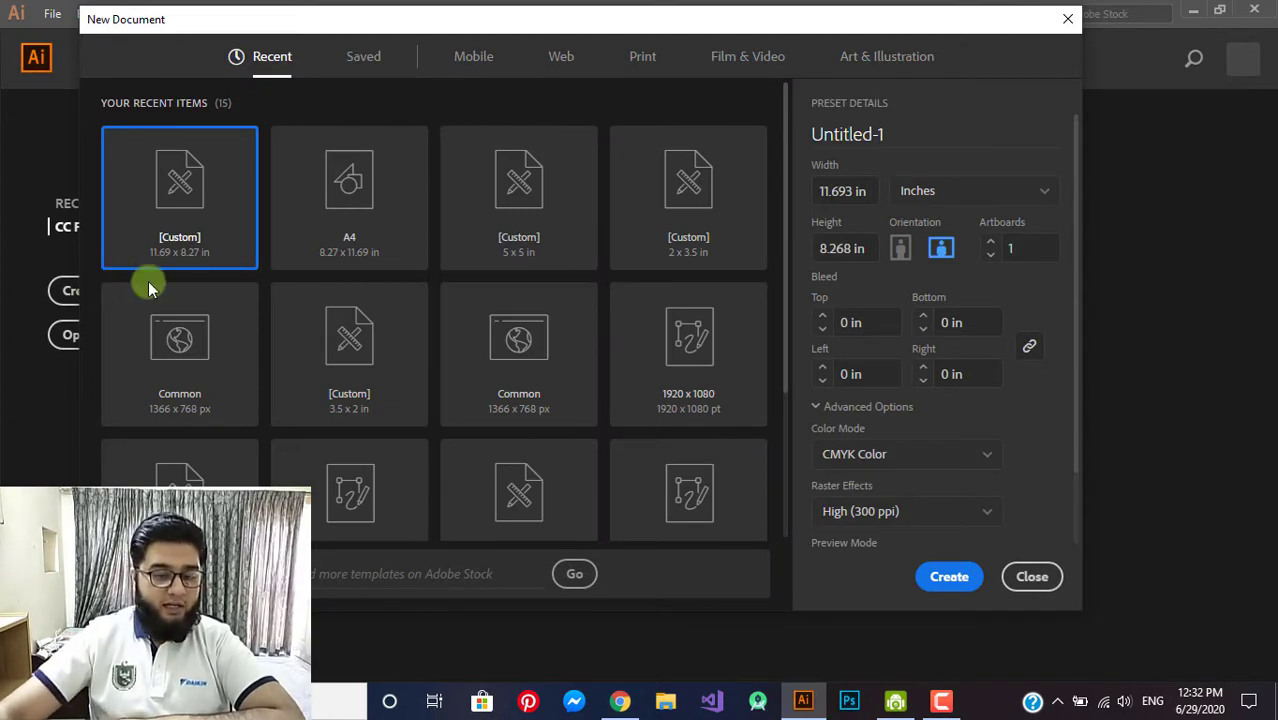
left_click(588, 52)
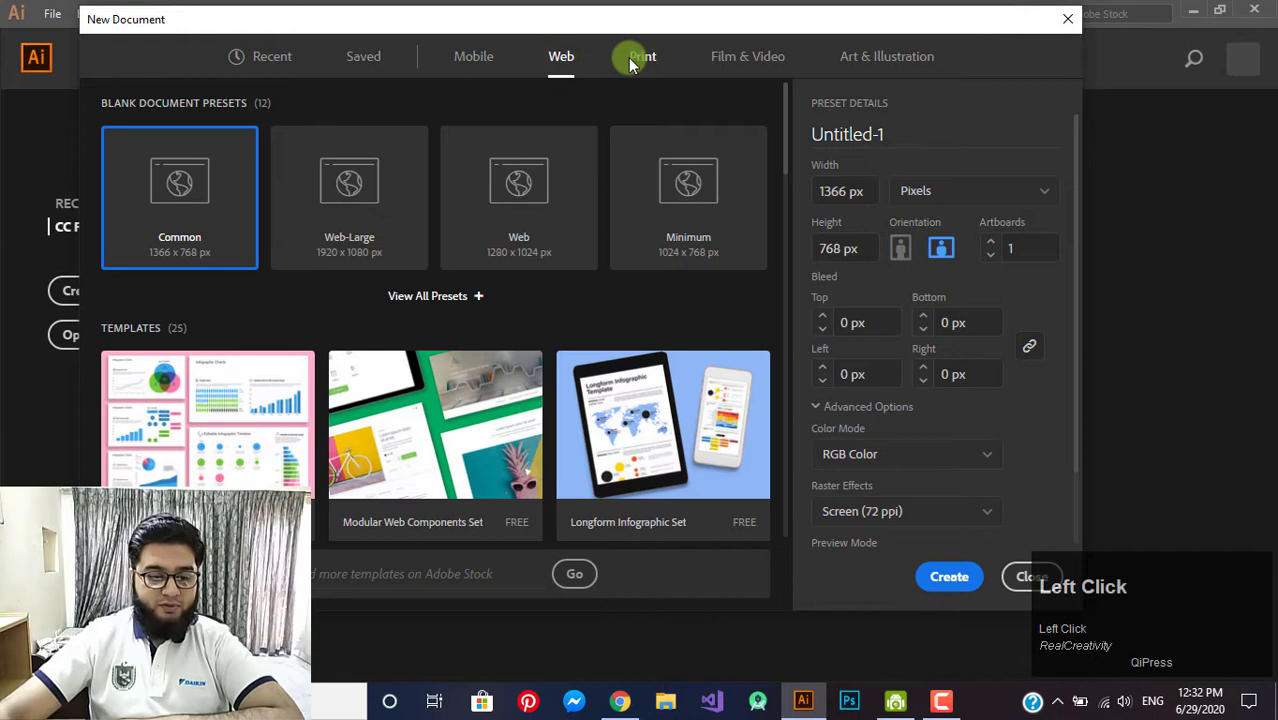
left_click(645, 63)
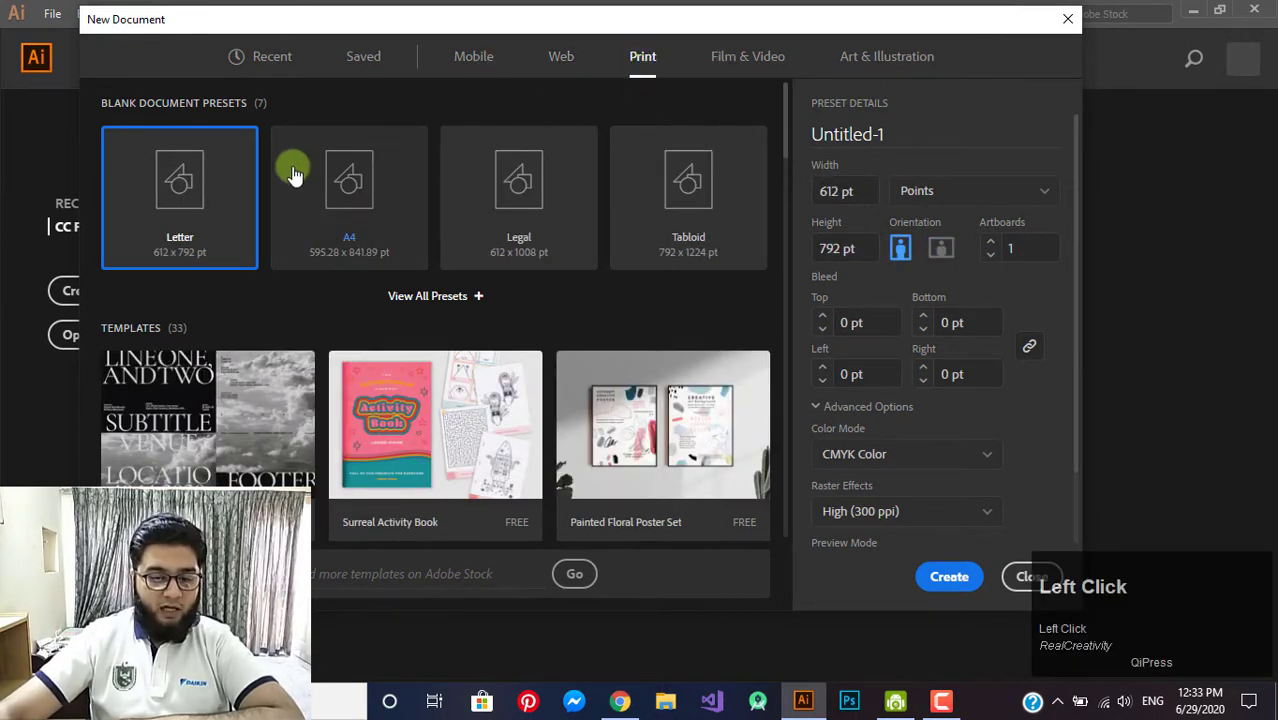
left_click(295, 175)
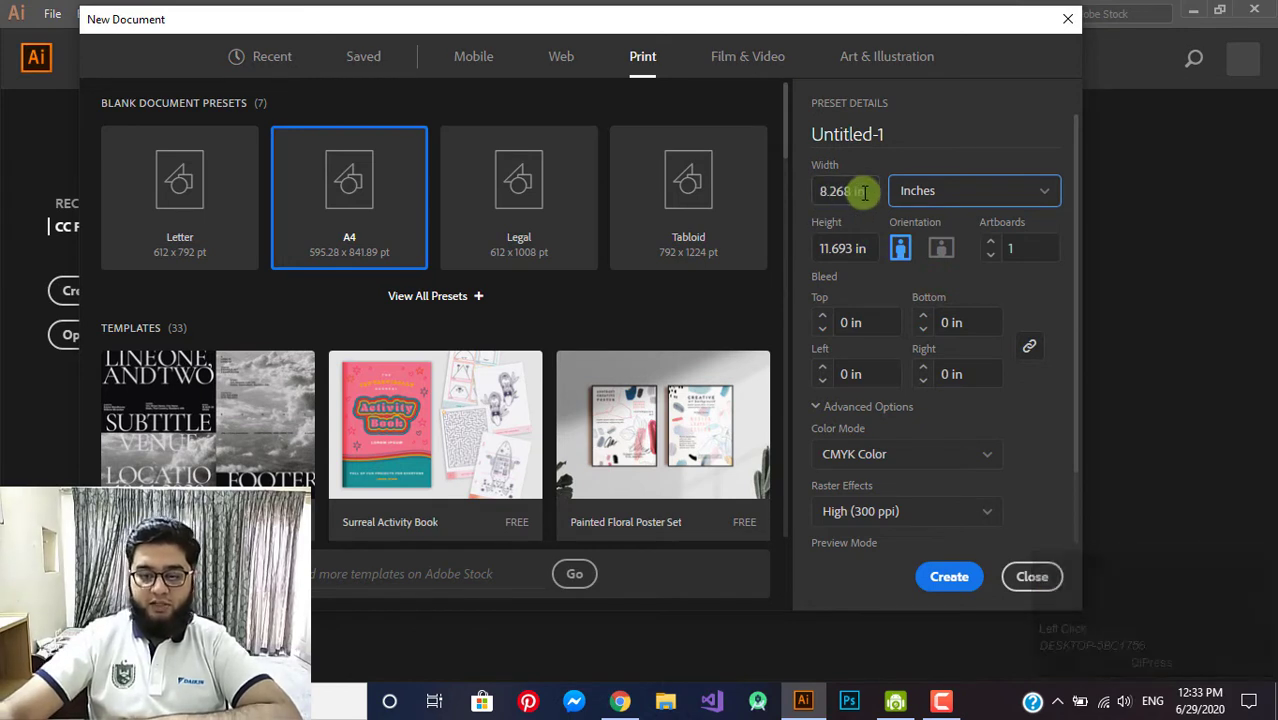
left_click_drag(867, 198, 899, 281)
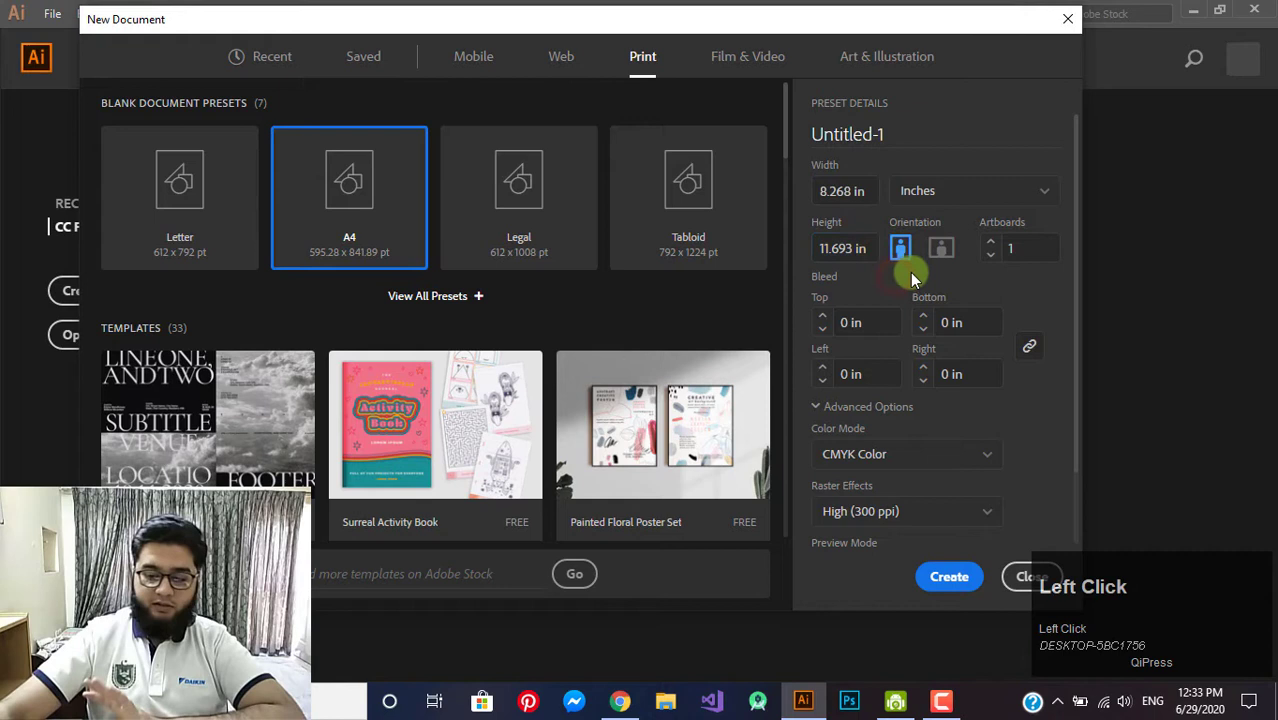
- Keep CMYK colour and High 300 ppi raster effects and create the A4 document
scroll("down", 3)
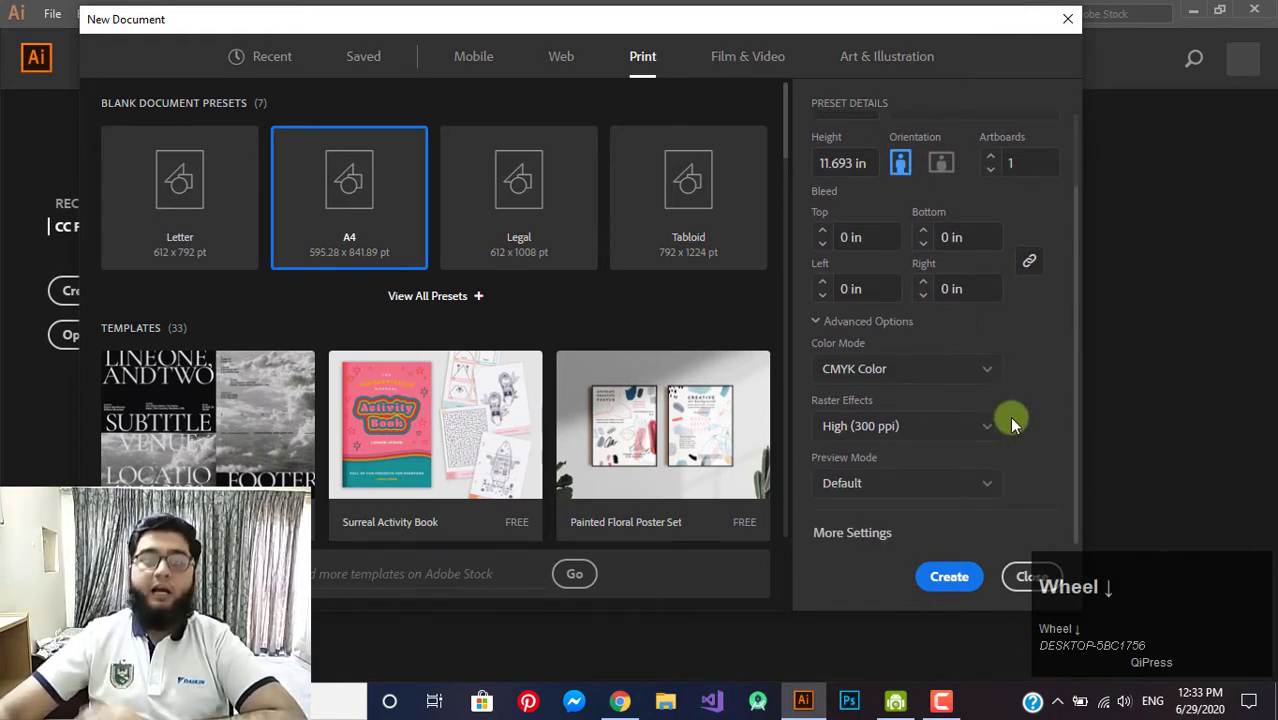
left_click(964, 377)
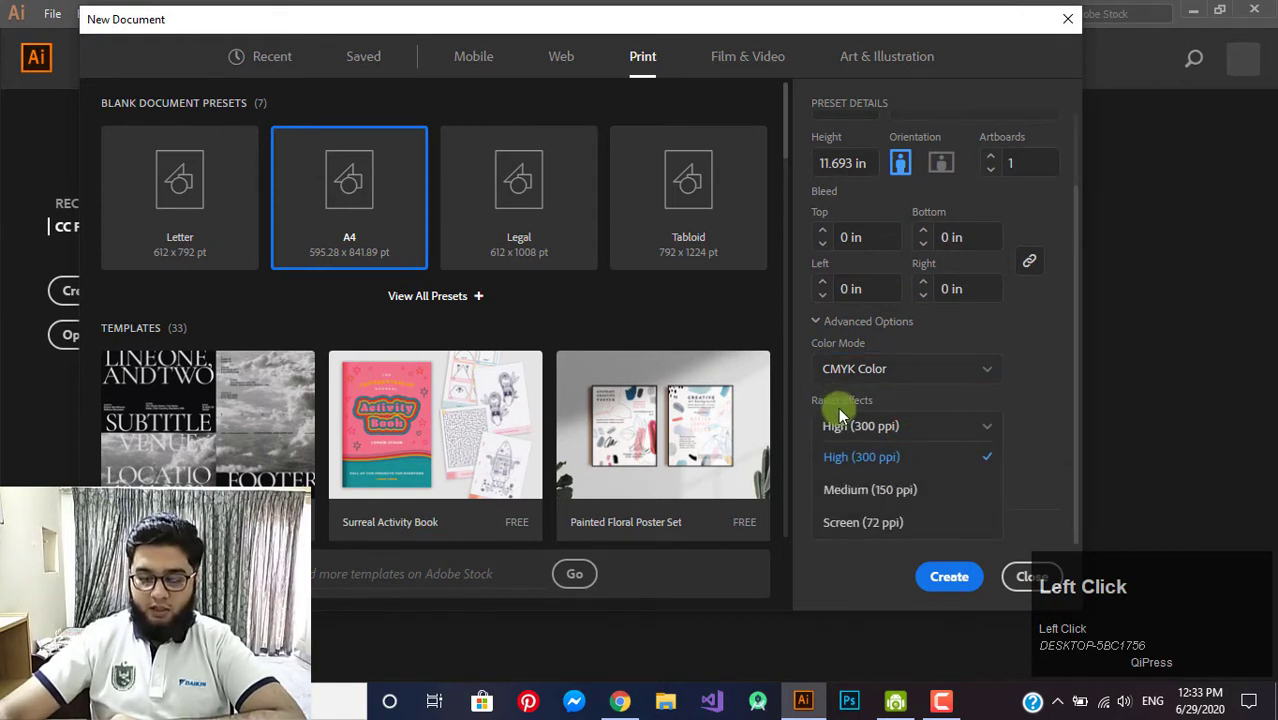
left_click(848, 458)
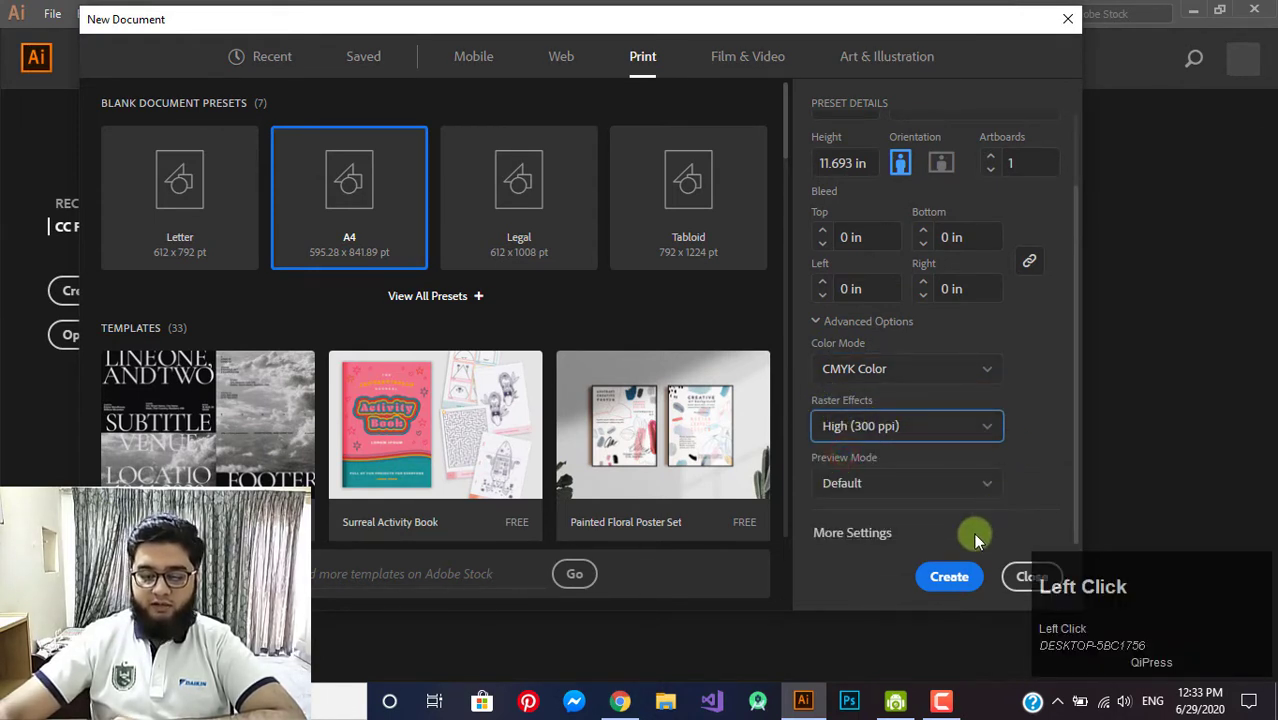
scroll("down", 3)
left_click(941, 577)
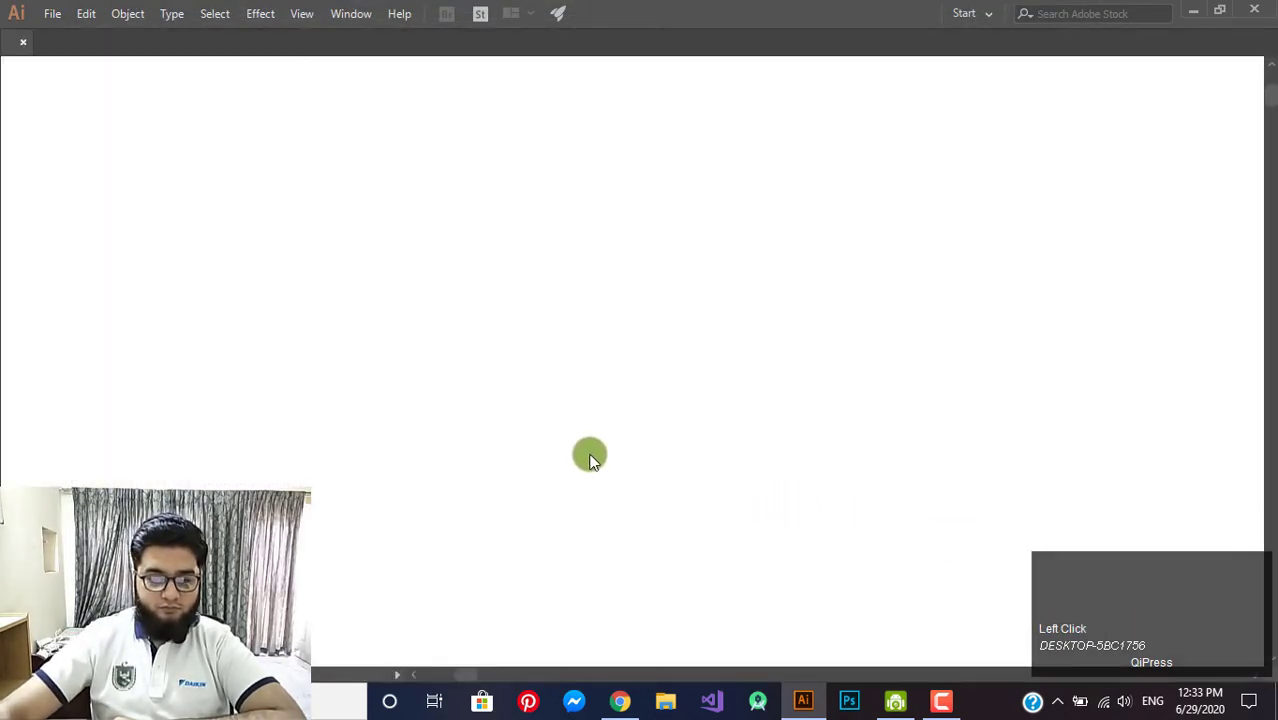
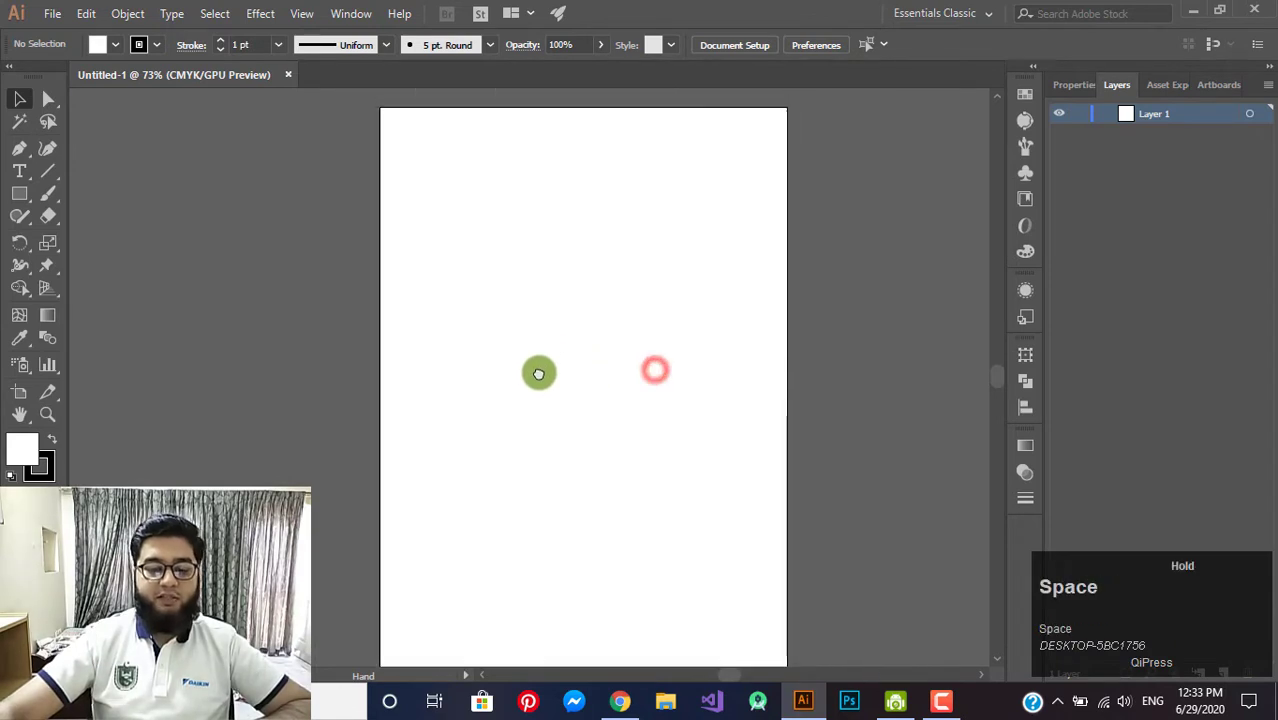
scroll("down", 3)
scroll("up", 3)
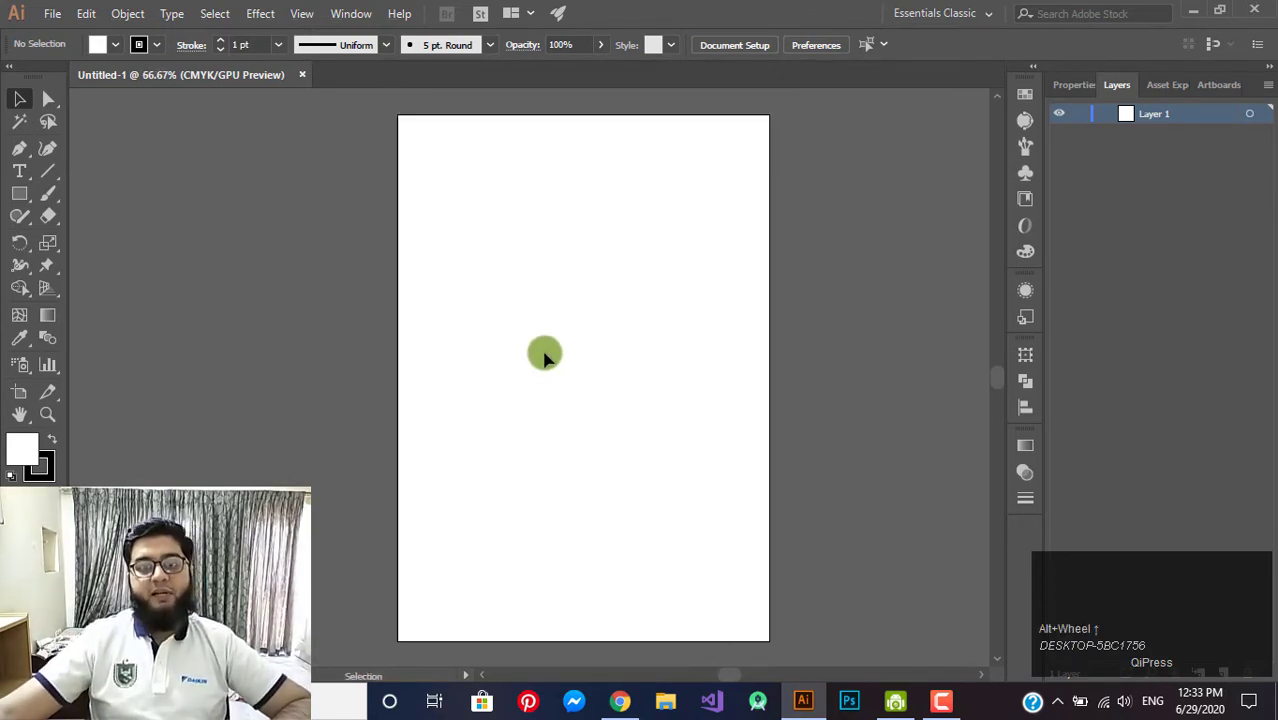
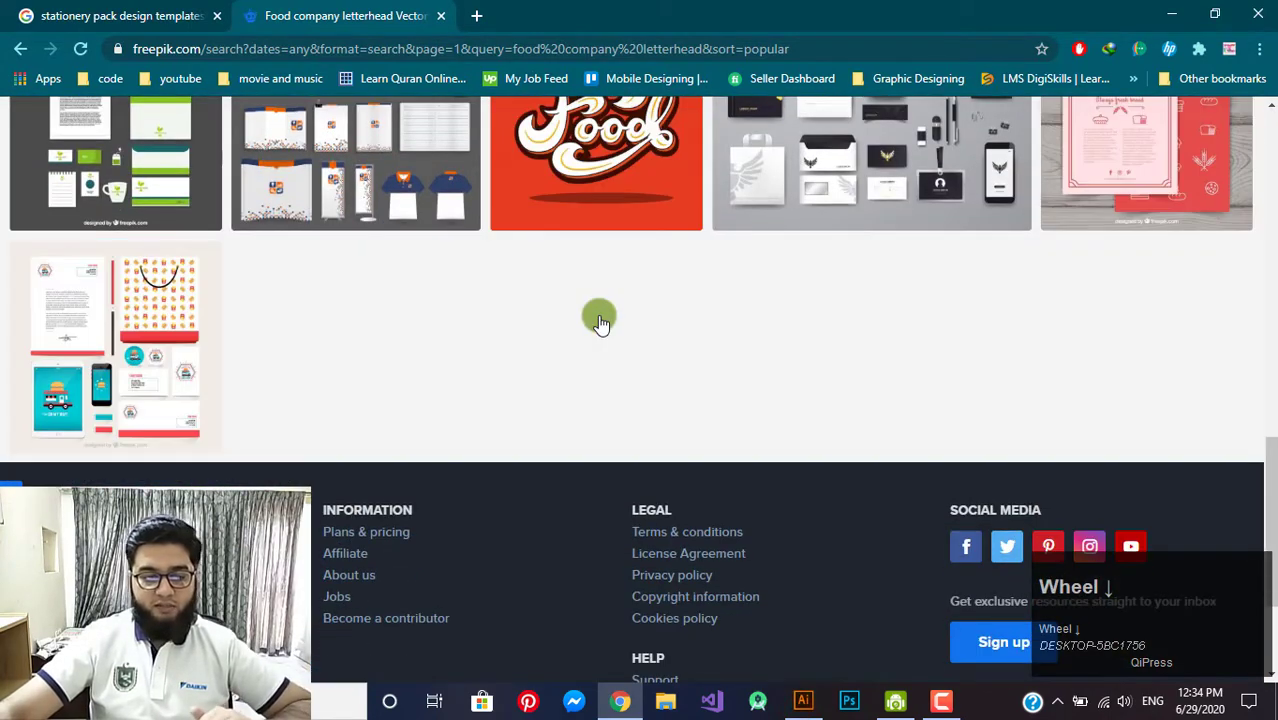
- View the Vector corporate identity templates page at 200% browser zoom, scanning its stationery details
scroll("up", 3)
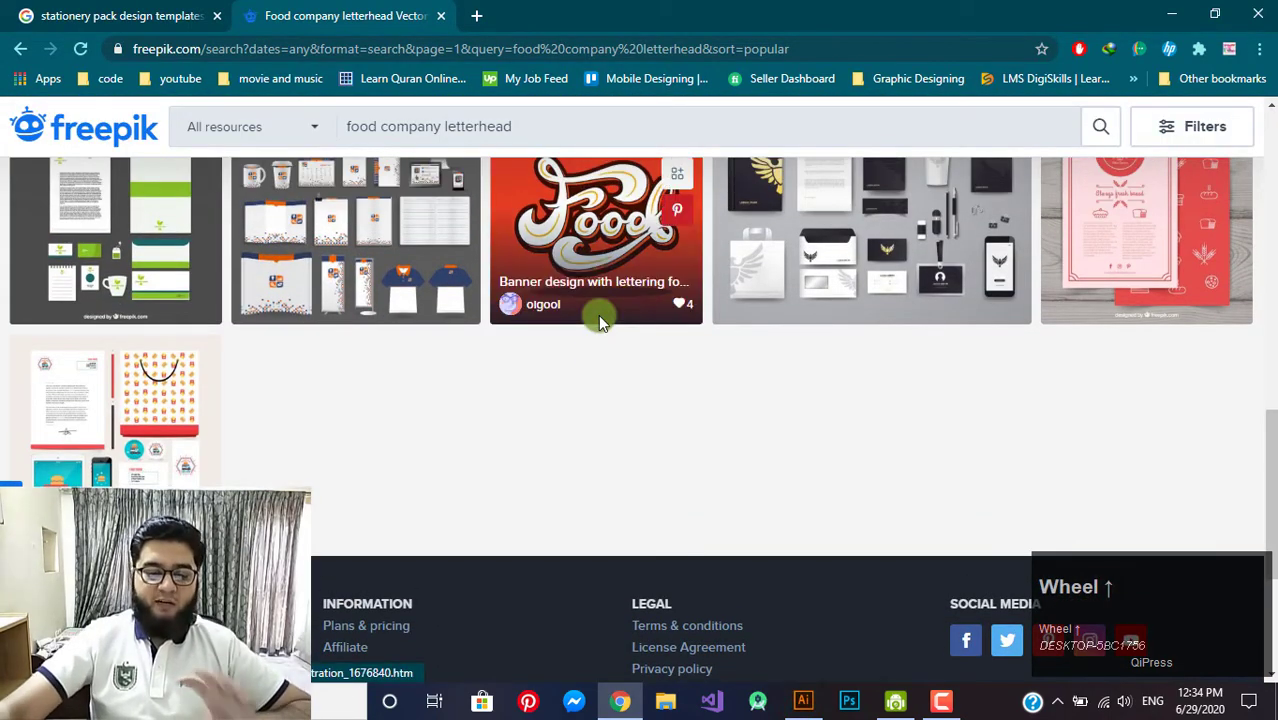
left_click(352, 414)
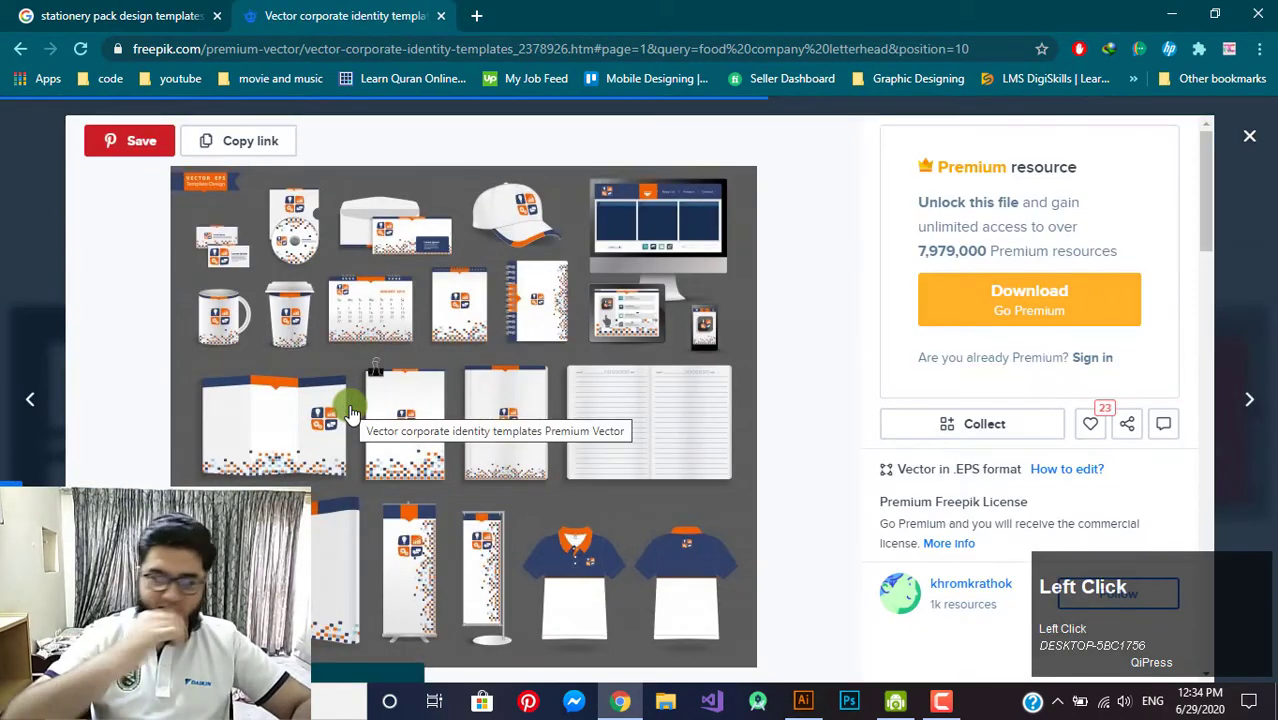
scroll("down", 3)
scroll("up", 3)
left_click_drag(1219, 222, 397, 355)
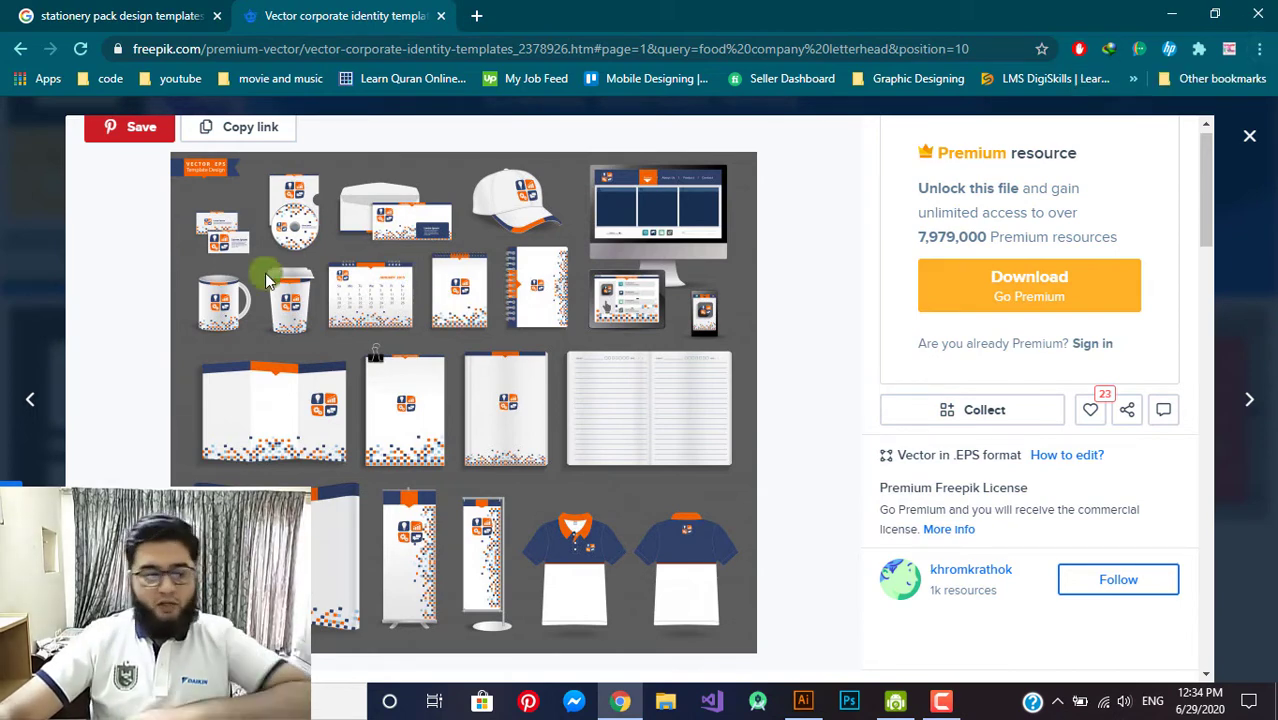
left_click(1268, 63)
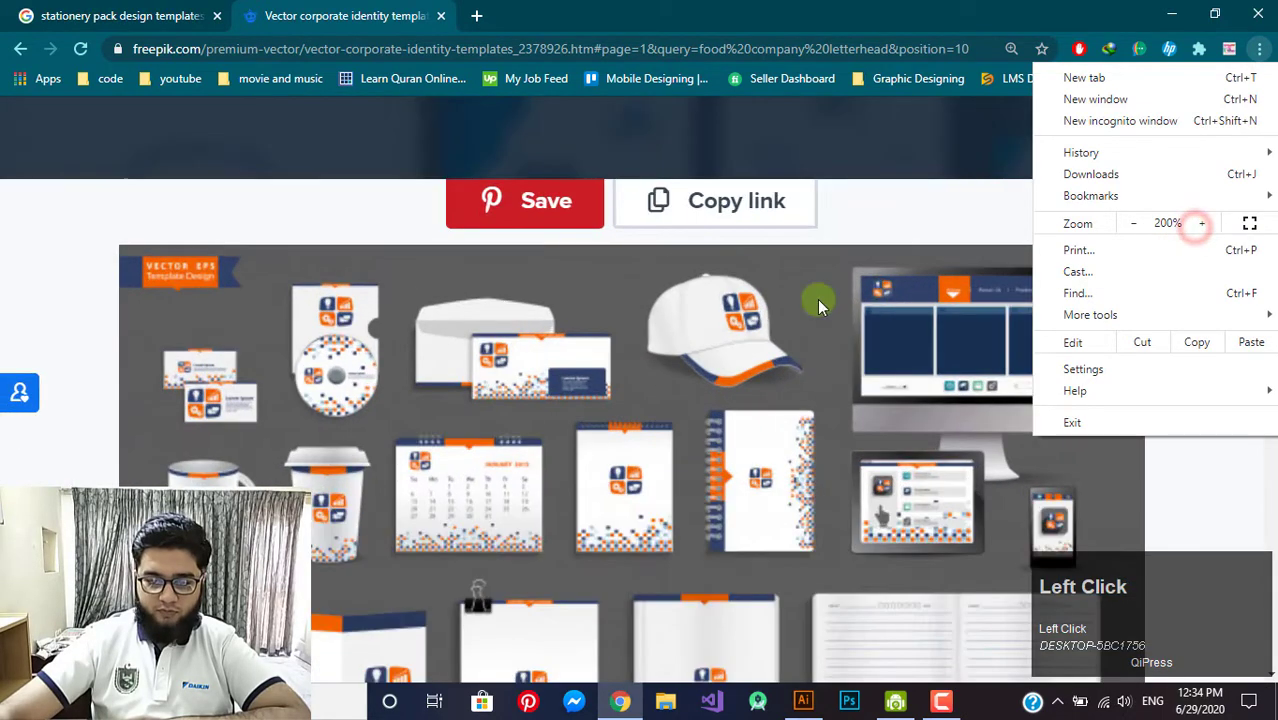
scroll("down", 3)
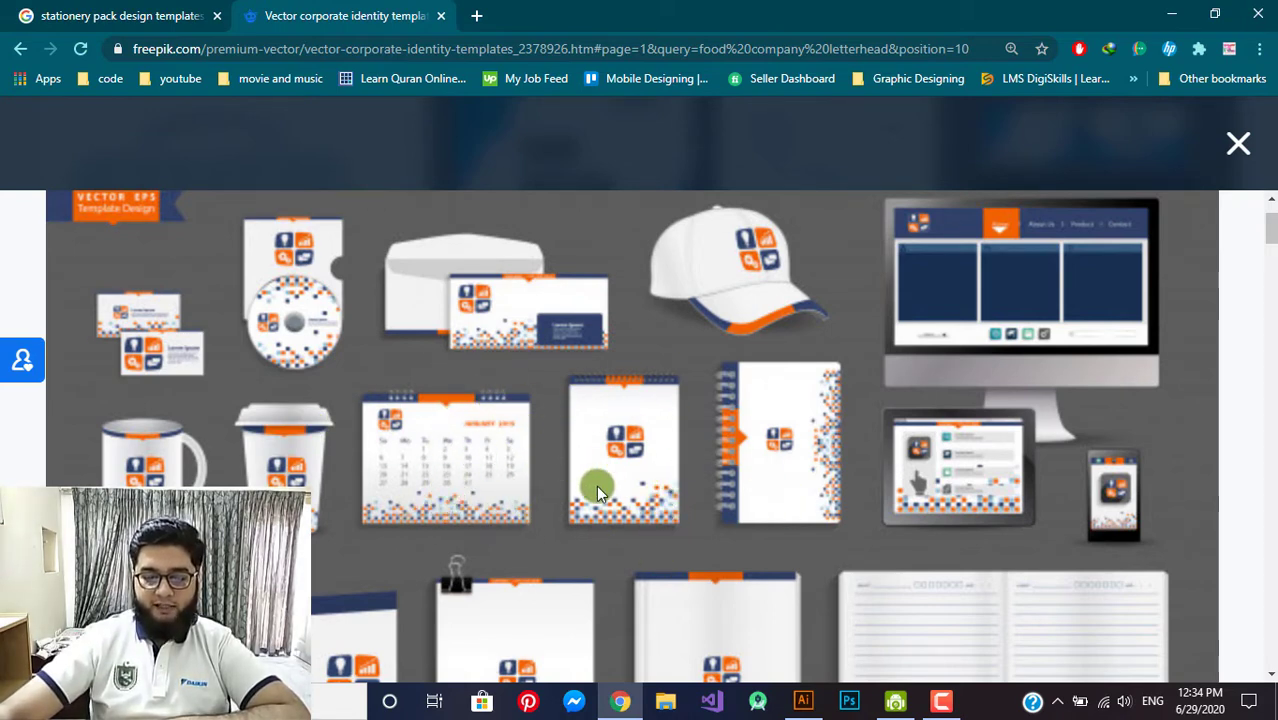
scroll("down", 3)
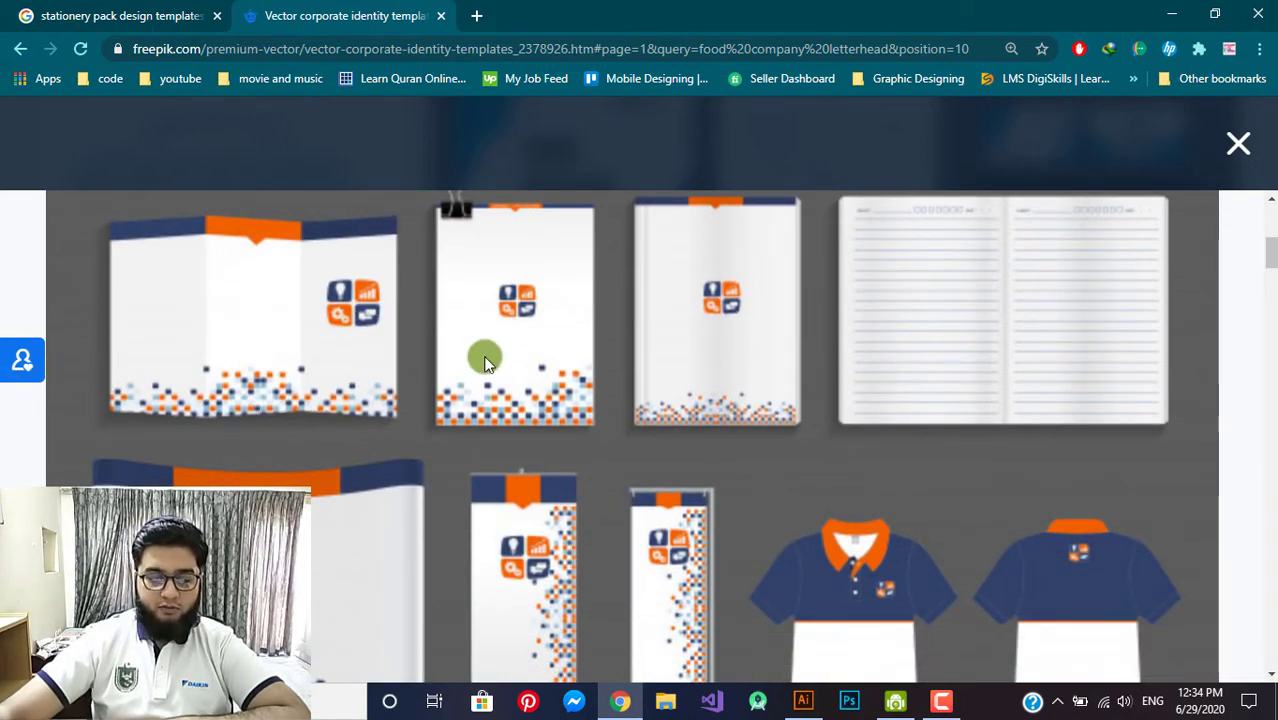
scroll("down", 3)
scroll("up", 3)
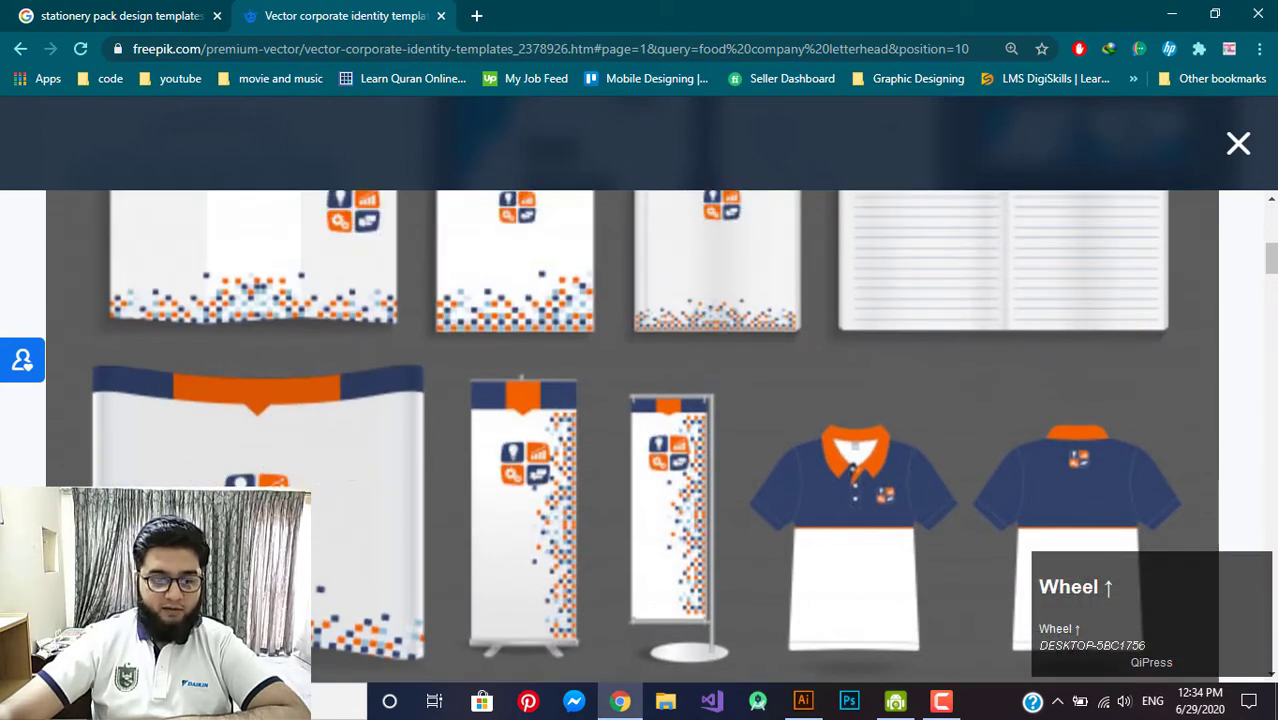
scroll("up", 3)
scroll("down", 3)
scroll("up", 3)
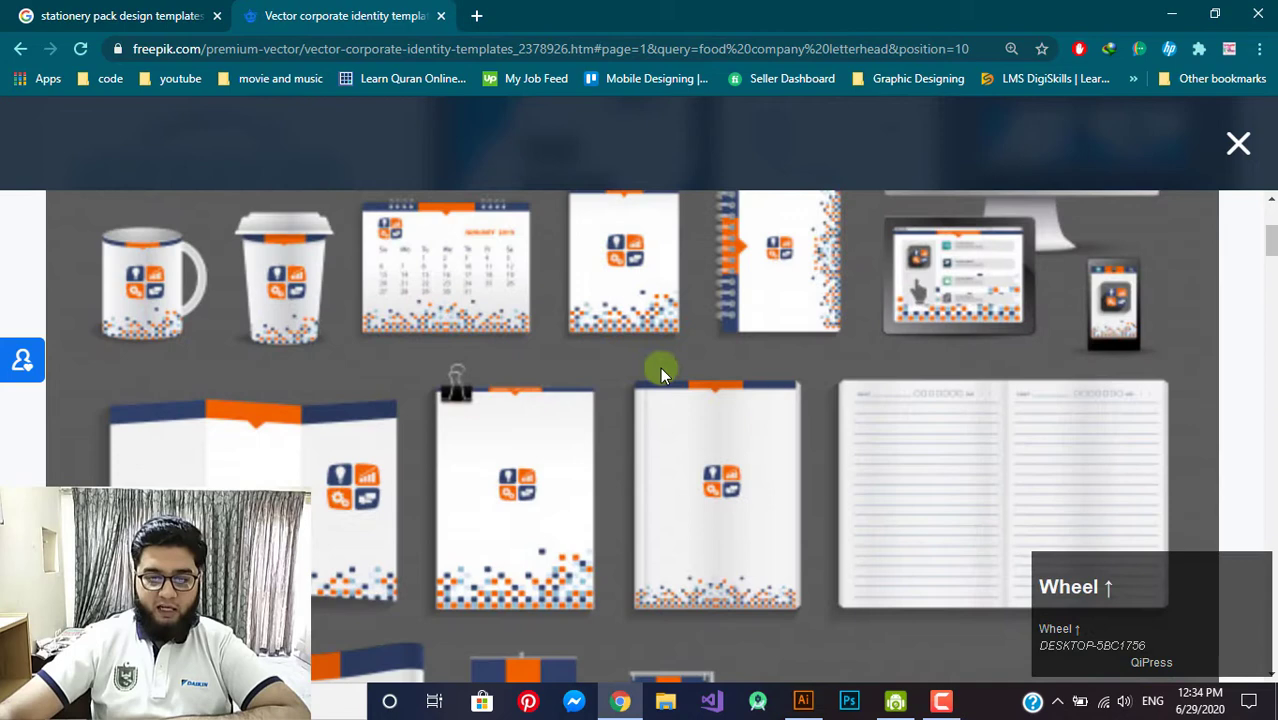
- Reset the page zoom to 100% and go back to the food company letterhead results
left_click(1265, 59)
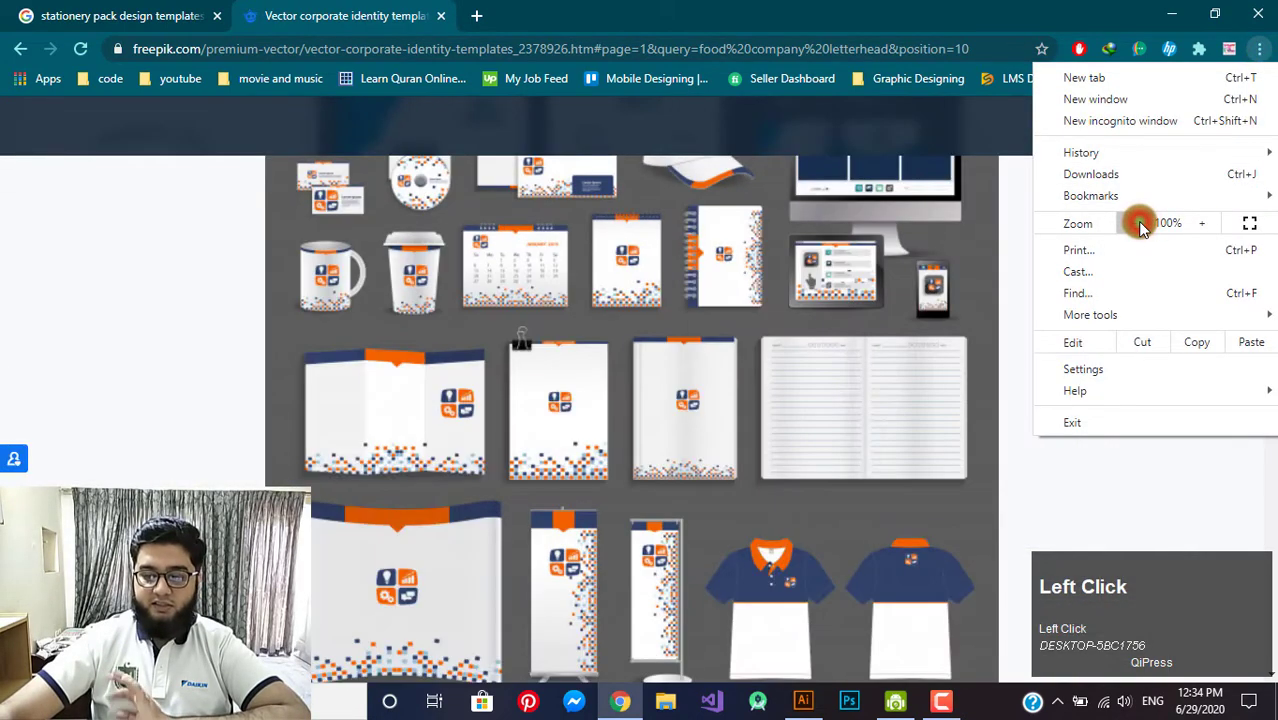
scroll("up", 3)
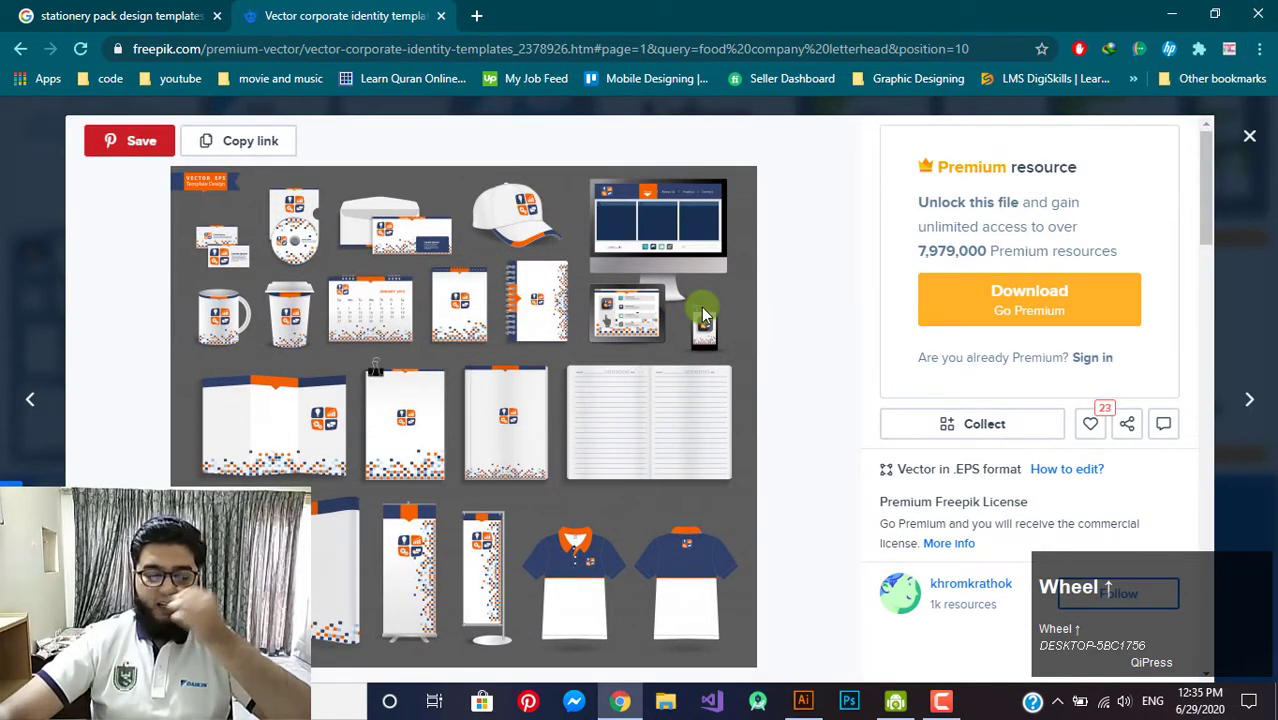
scroll("down", 3)
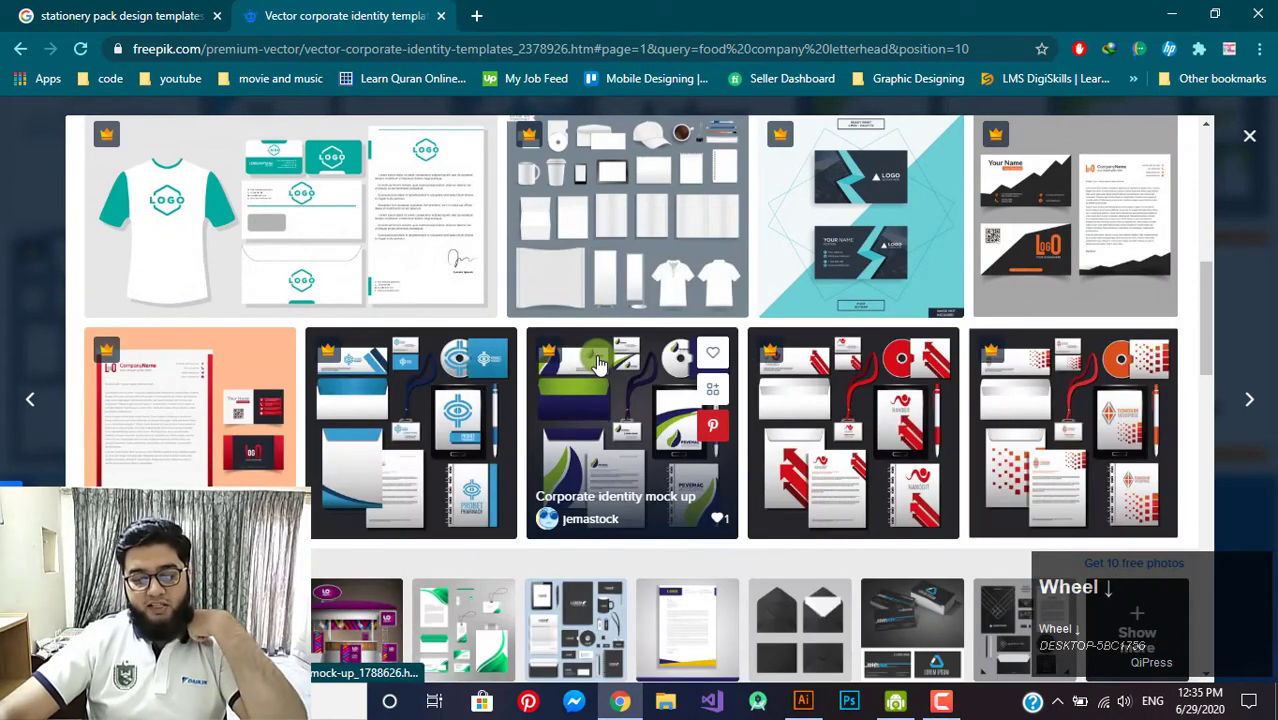
scroll("up", 3)
left_click(1255, 137)
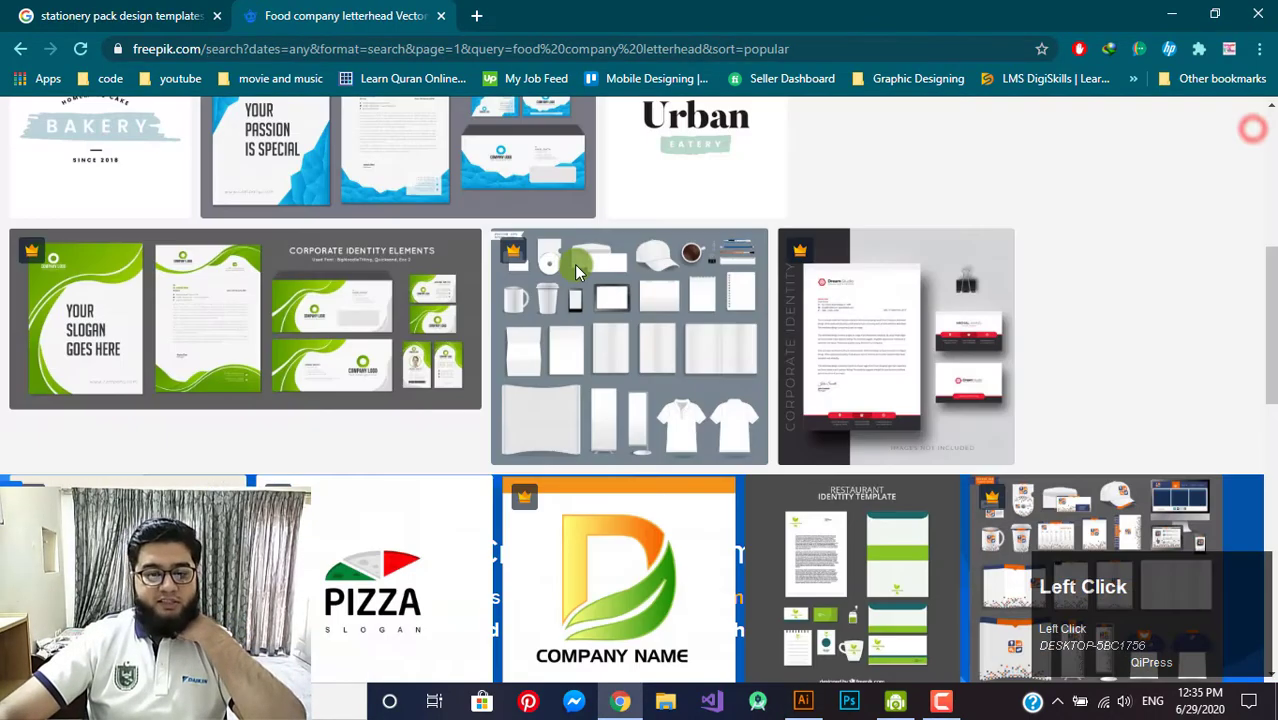
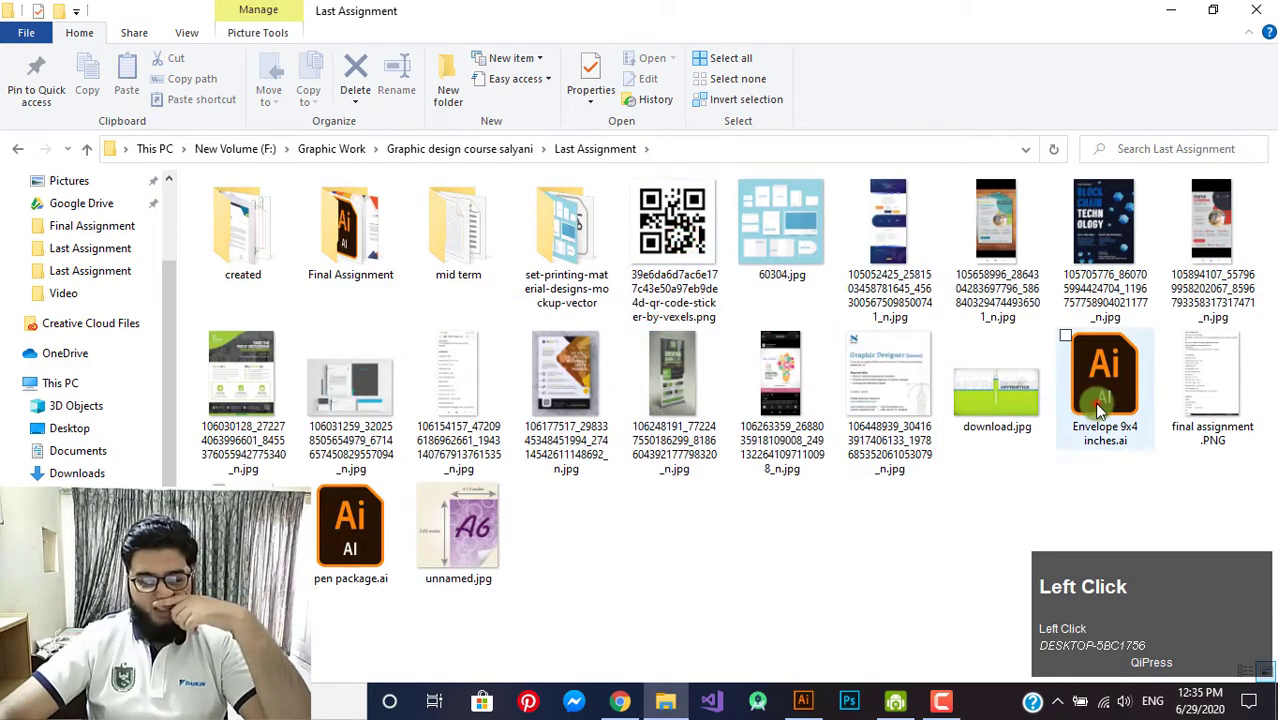
- Load Envelope 9x4 inches.ai, float the Layers panel over the artwork and reveal the shape tools
left_click(1101, 408)
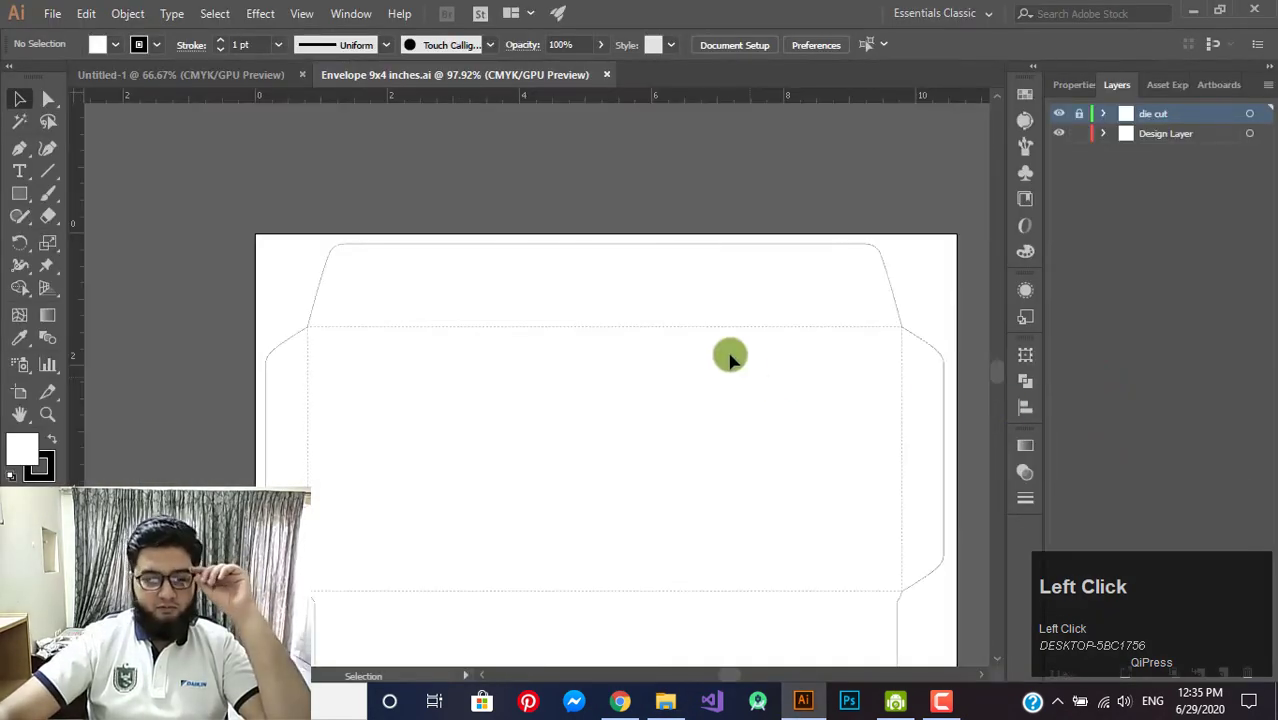
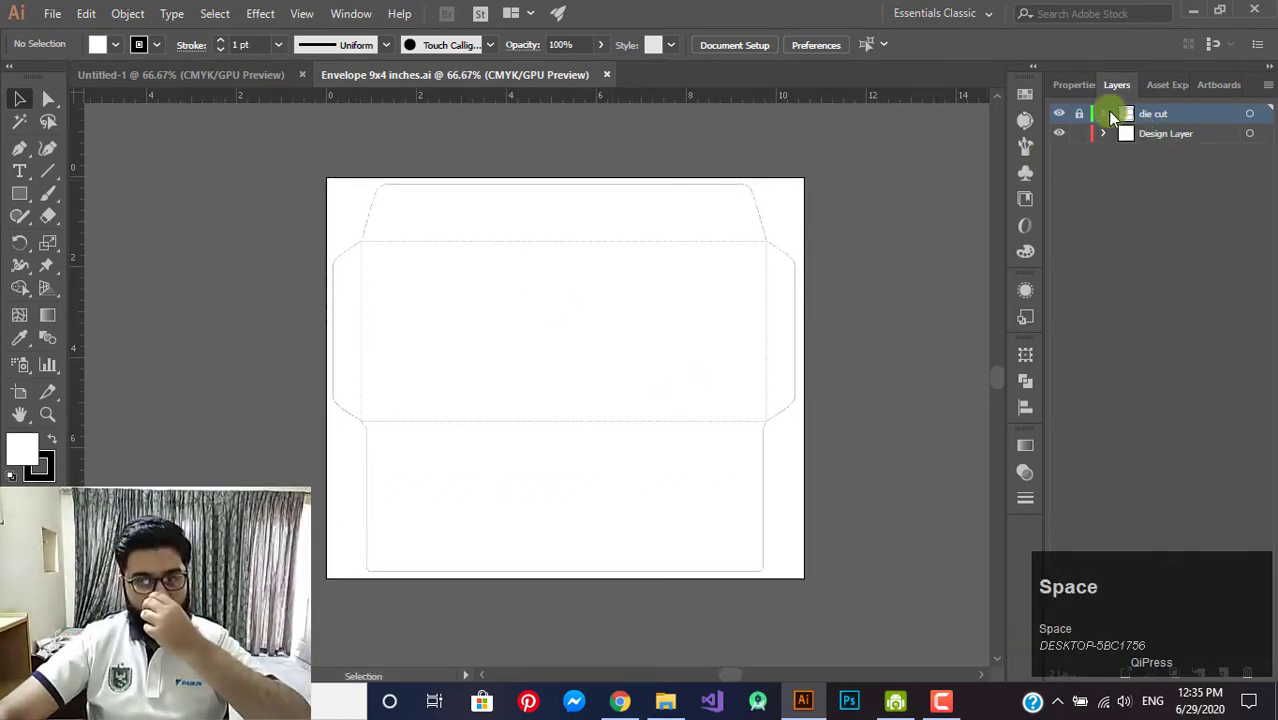
left_click_drag(1121, 93, 515, 246)
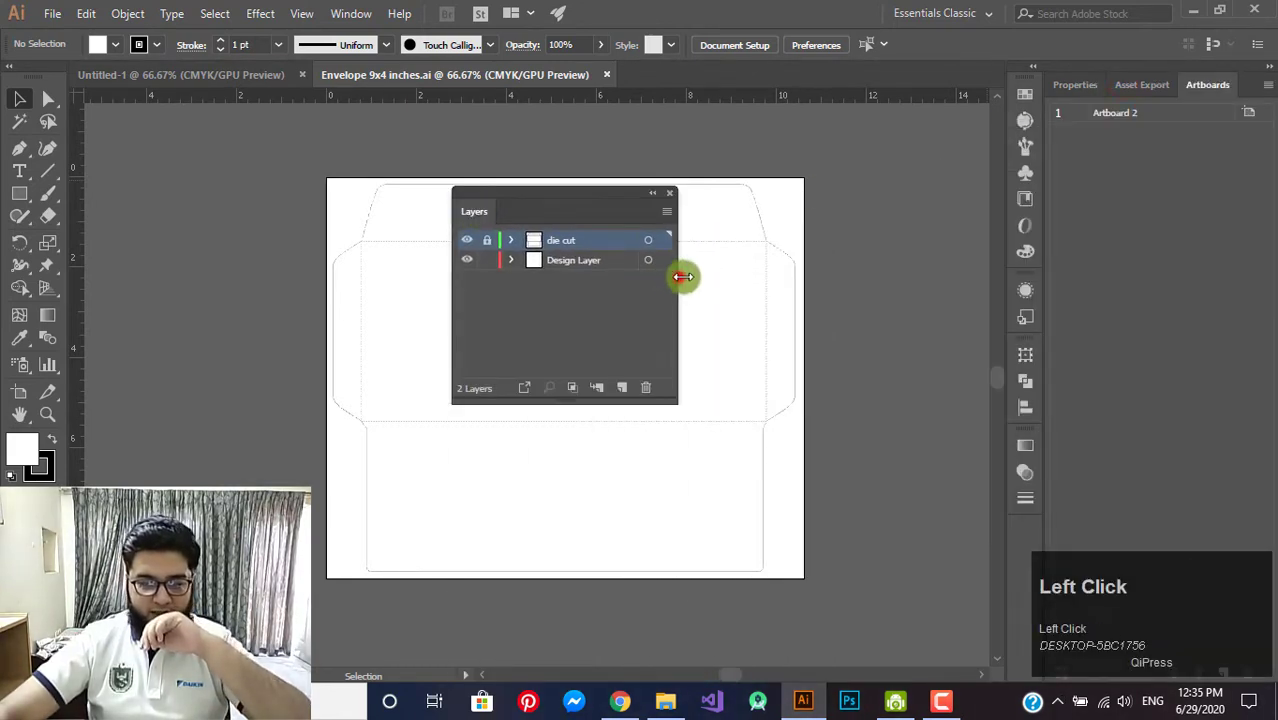
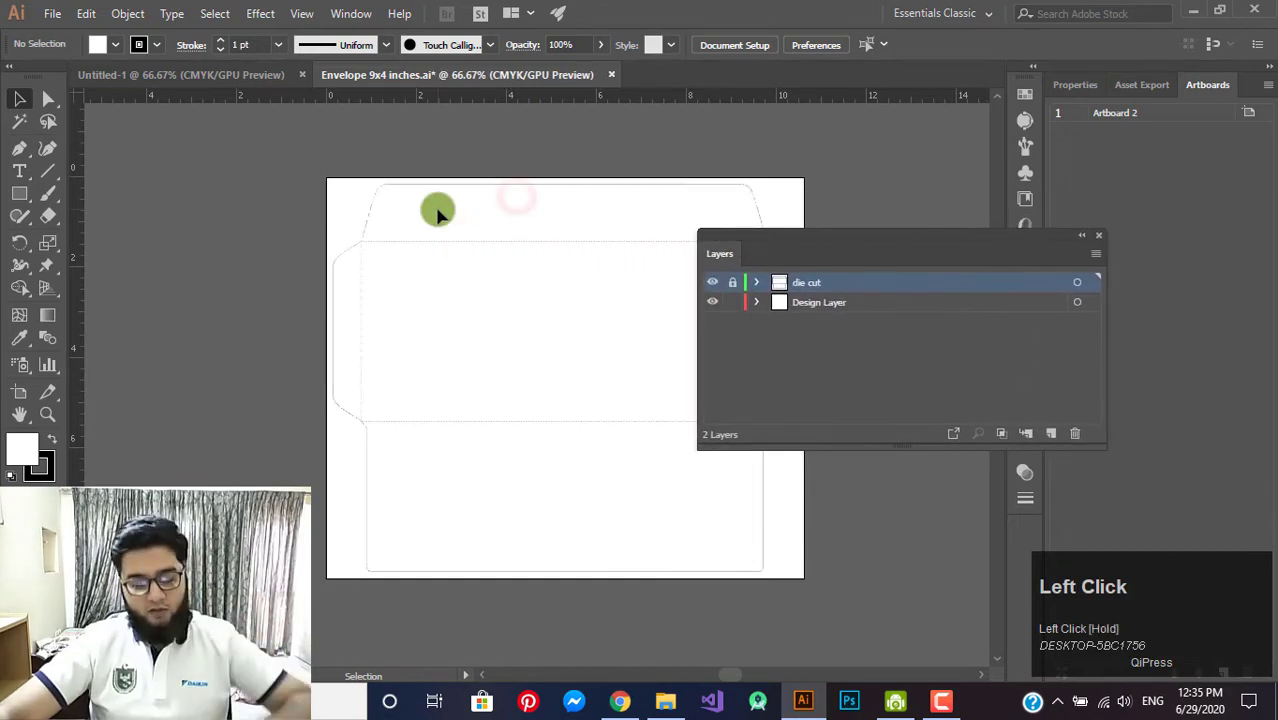
scroll("up", 3)
scroll("down", 3)
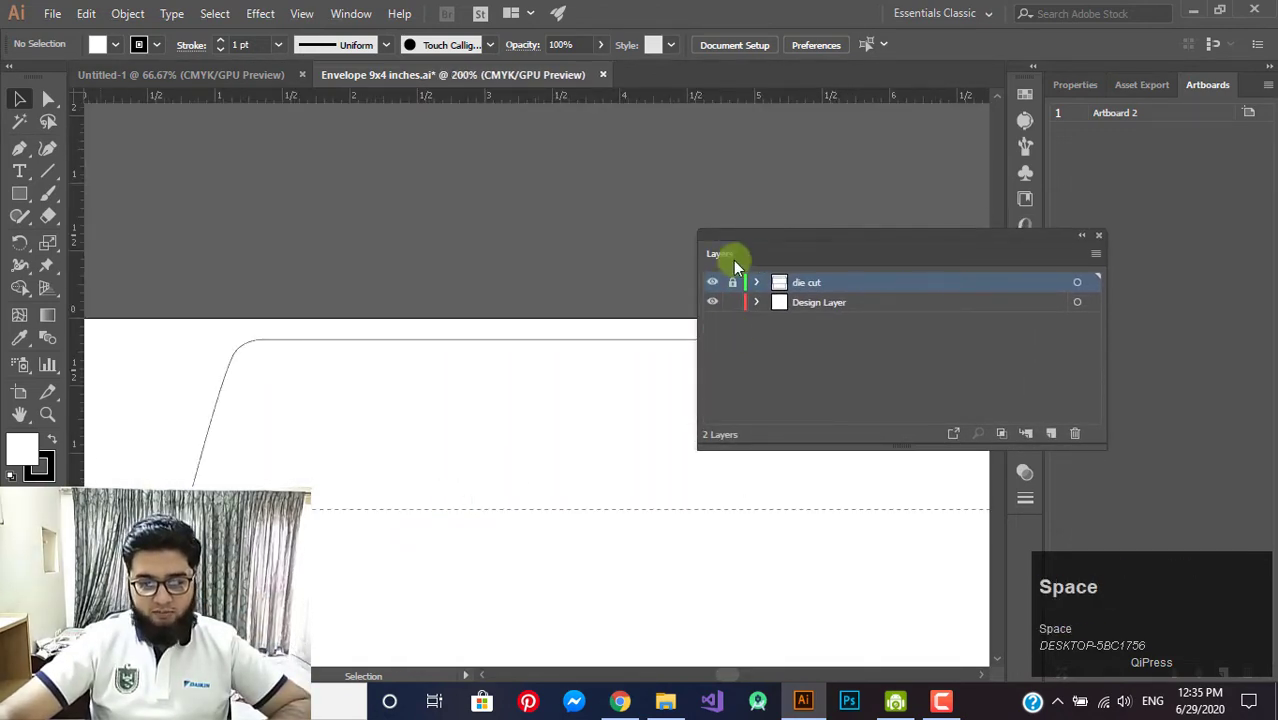
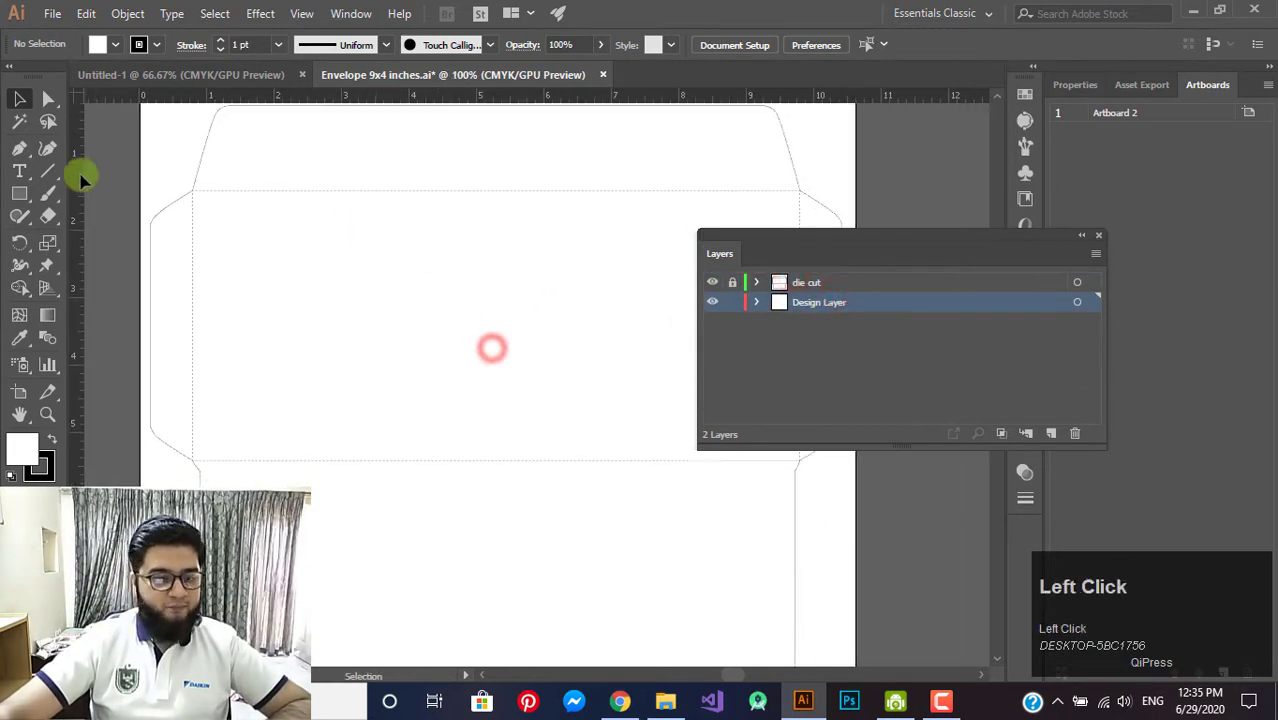
right_click(27, 200)
- Draw black placeholder shapes on the Design Layer and expand the die-cut layer's contents
left_click(85, 246)
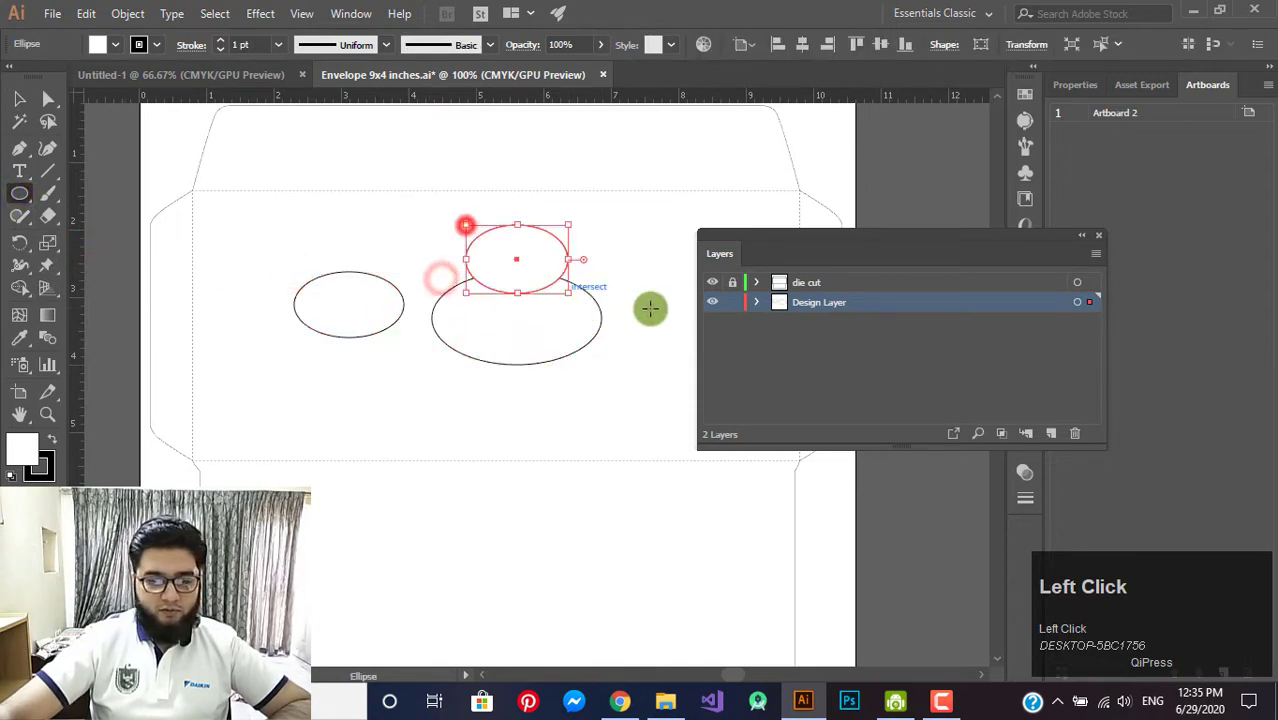
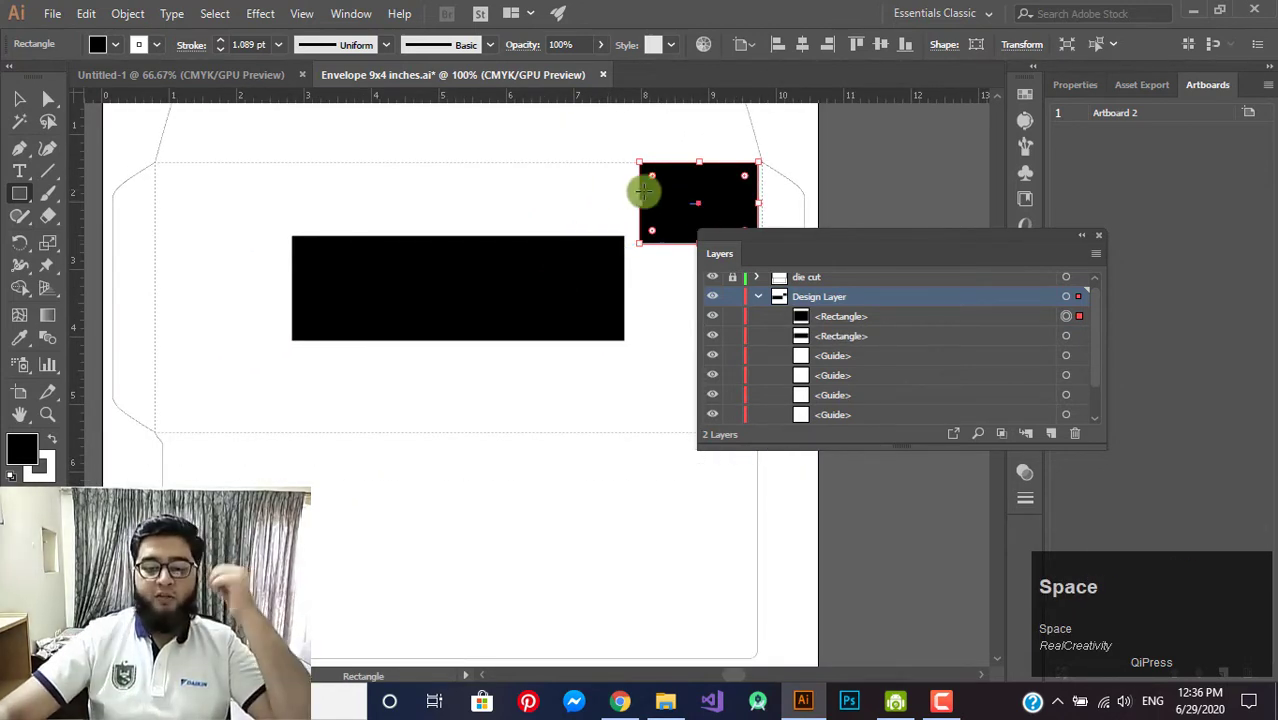
left_click_drag(831, 248, 965, 242)
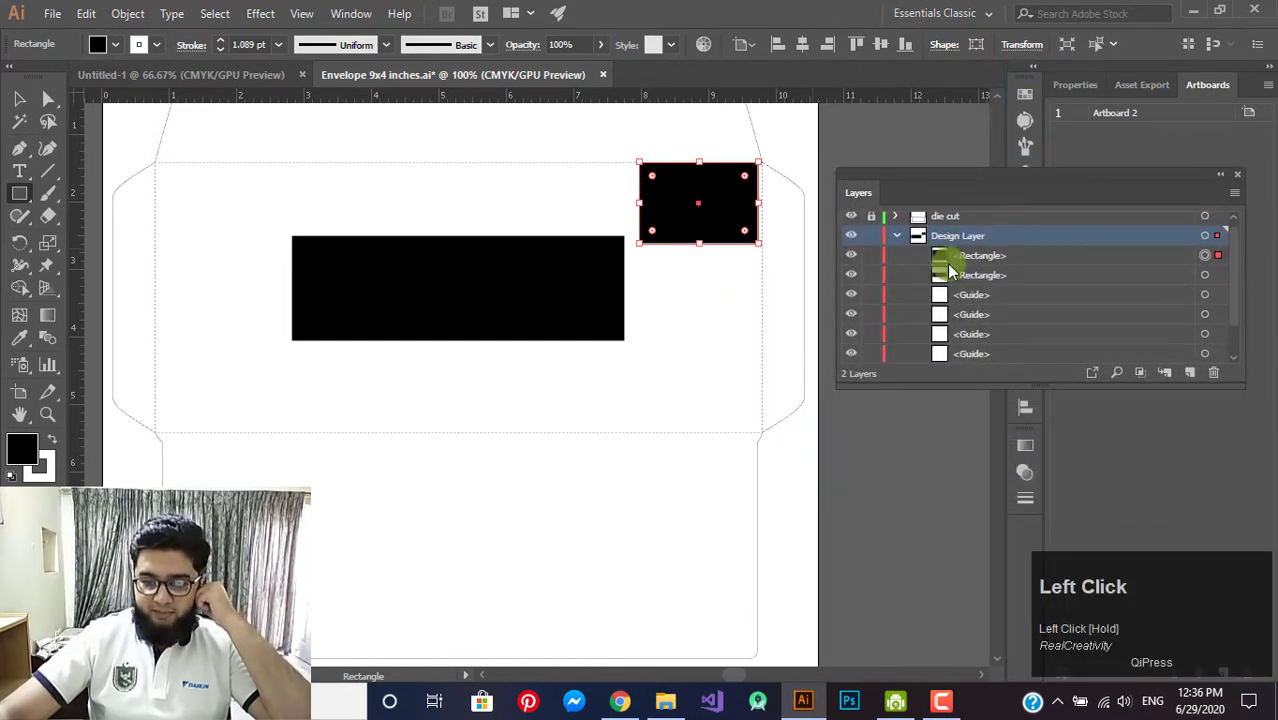
scroll("down", 3)
scroll("up", 3)
left_click(905, 228)
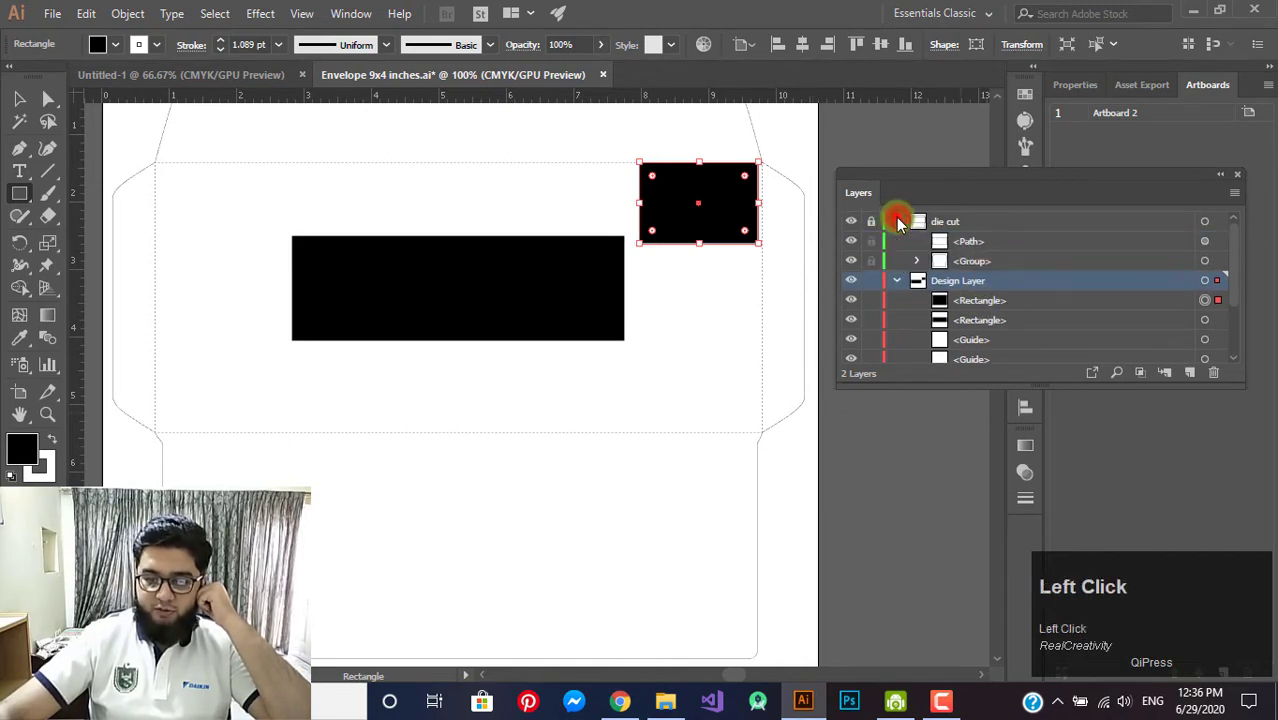
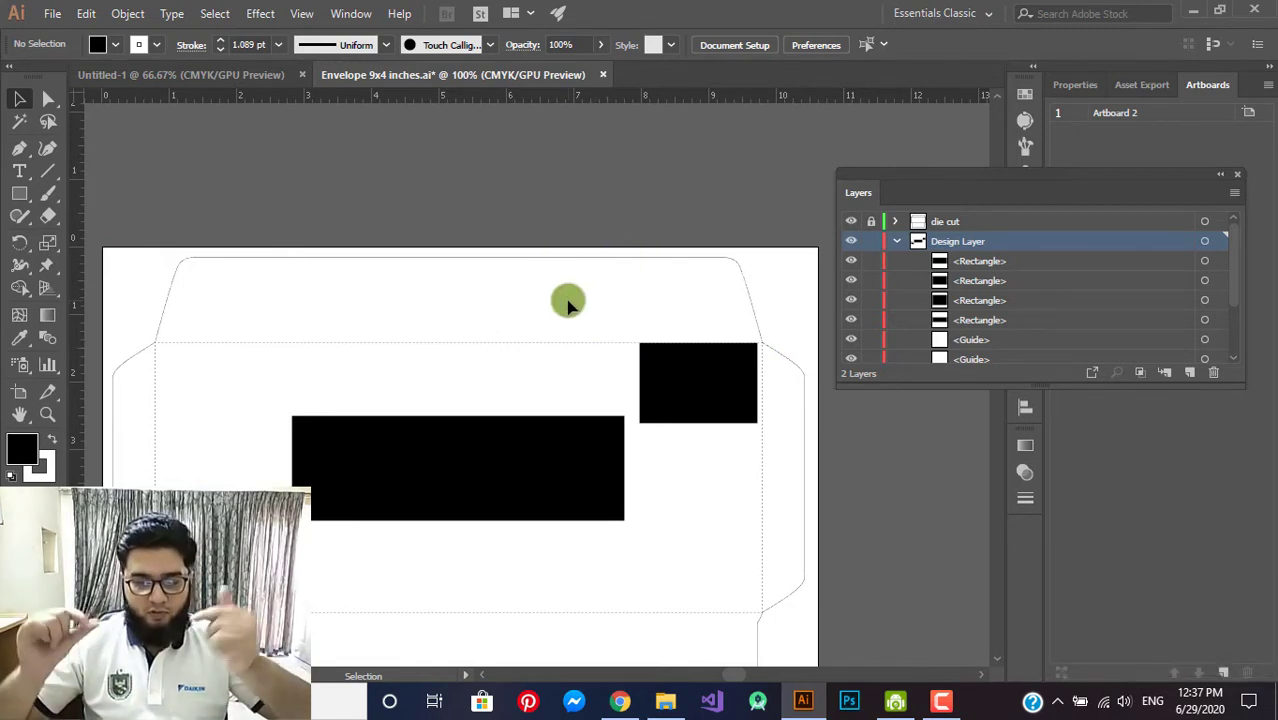
- Dismiss the new-from-template browser and begin a new 11.69×8.27-inch custom document
scroll("down", 3)
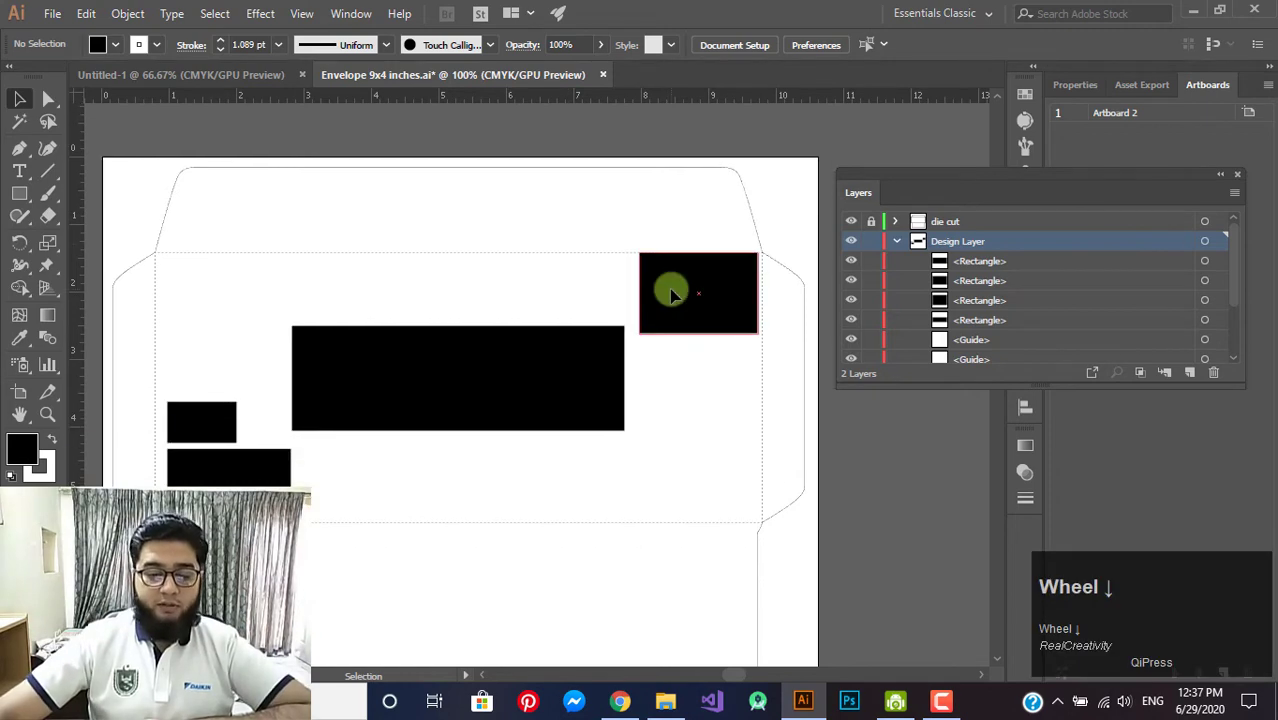
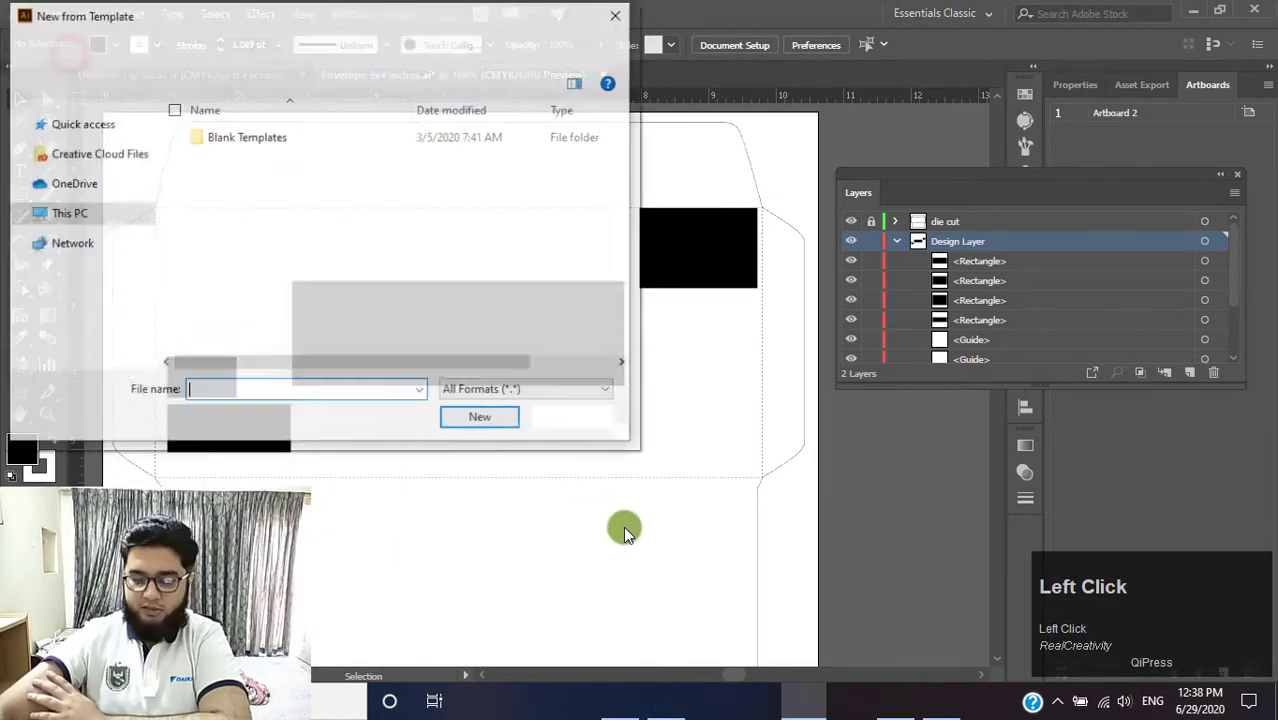
left_click(568, 420)
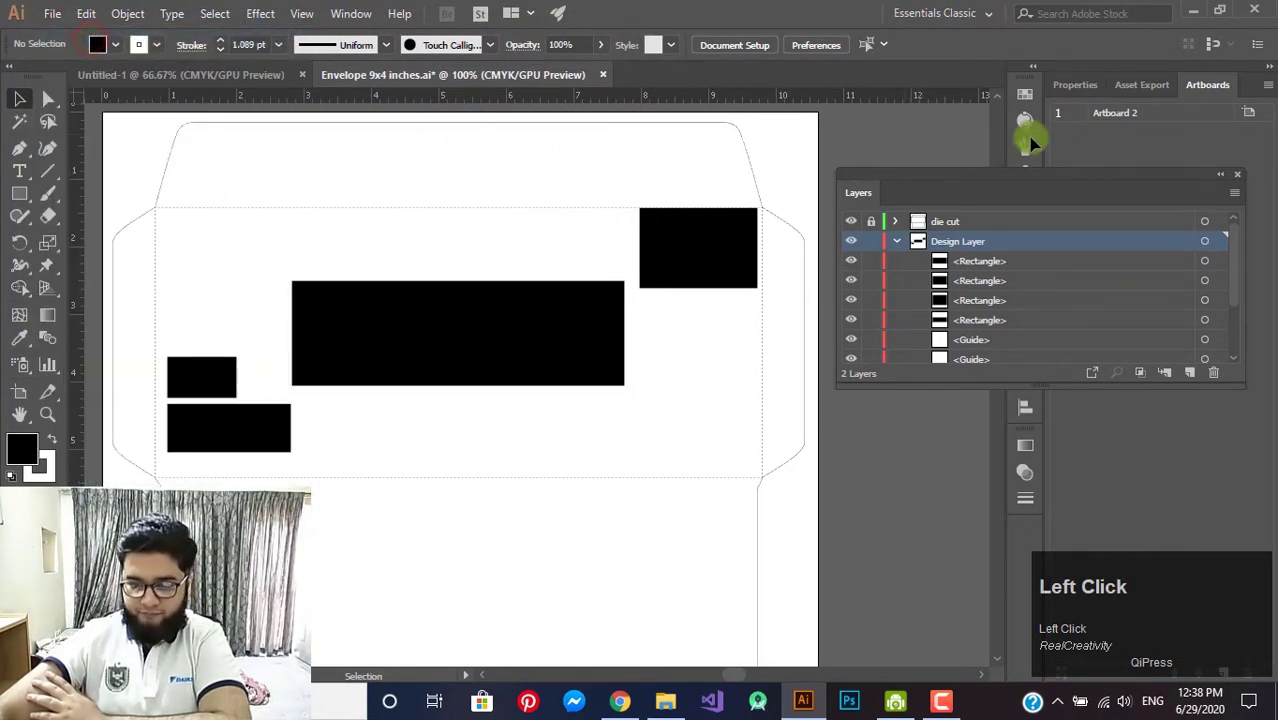
left_click(362, 208)
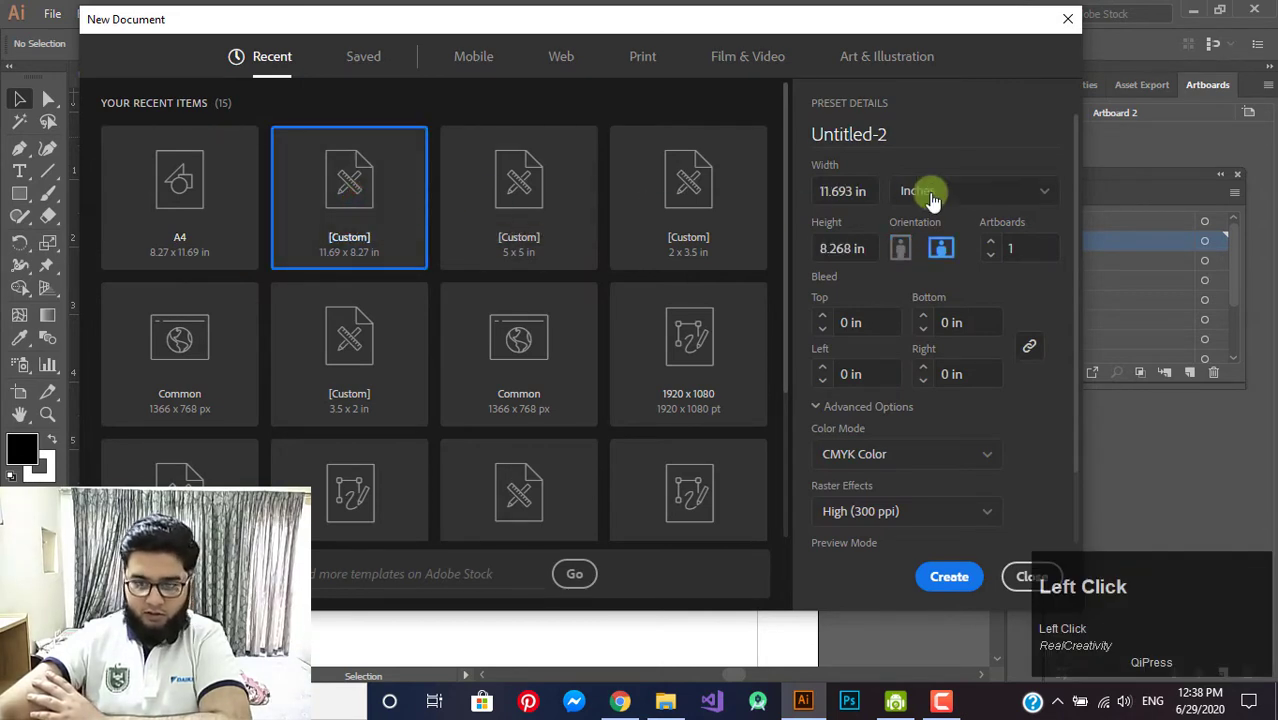
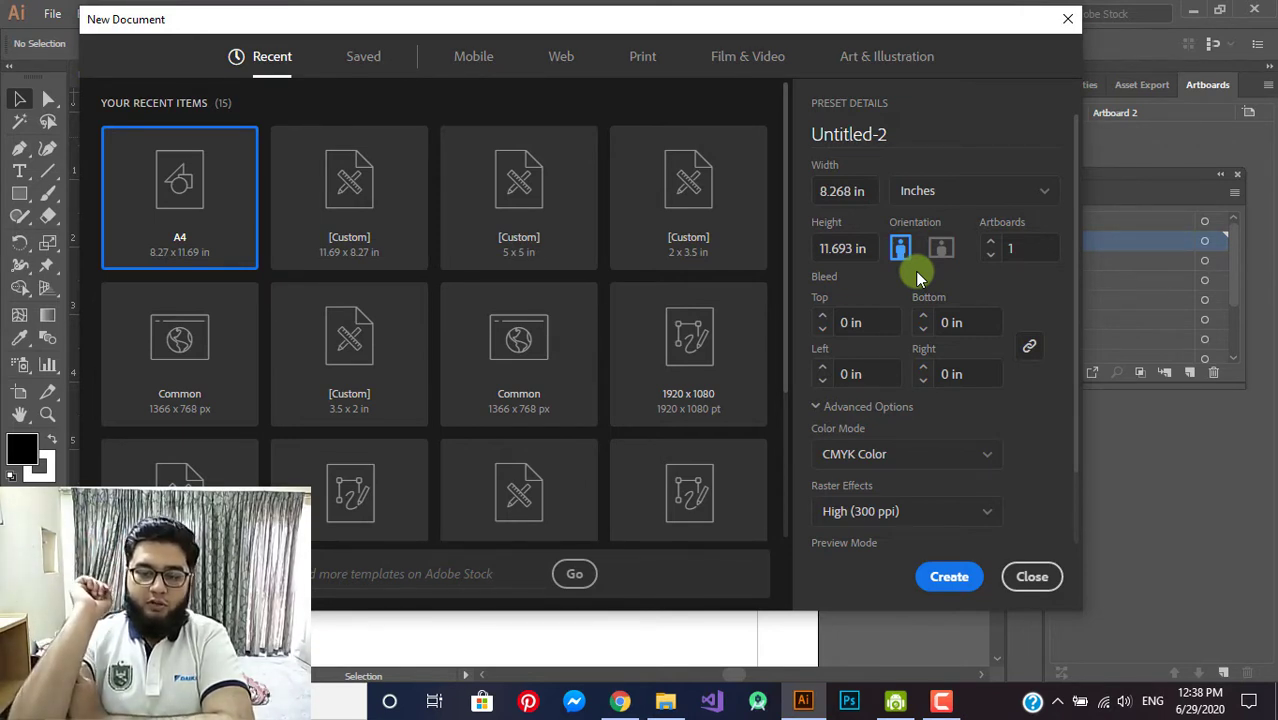
- Close the New Document dialog without creating one, returning to the 9x4 inch envelope layout
left_click_drag(805, 34, 921, 85)
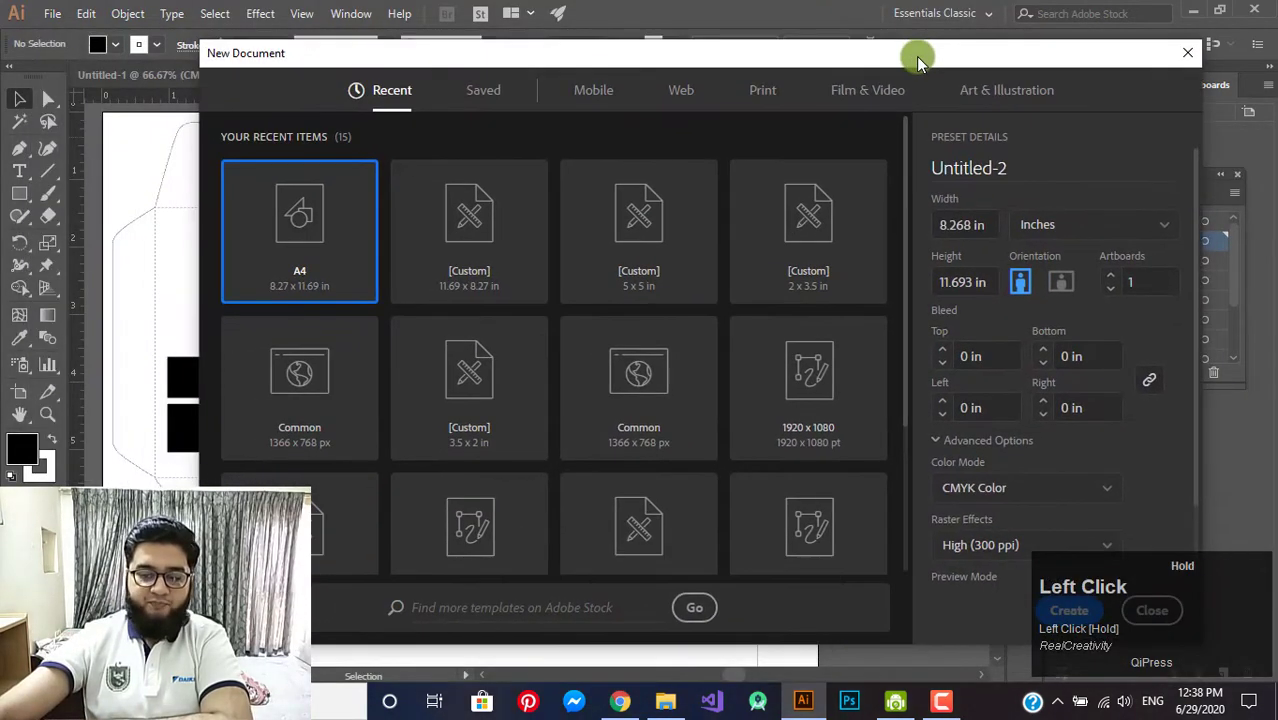
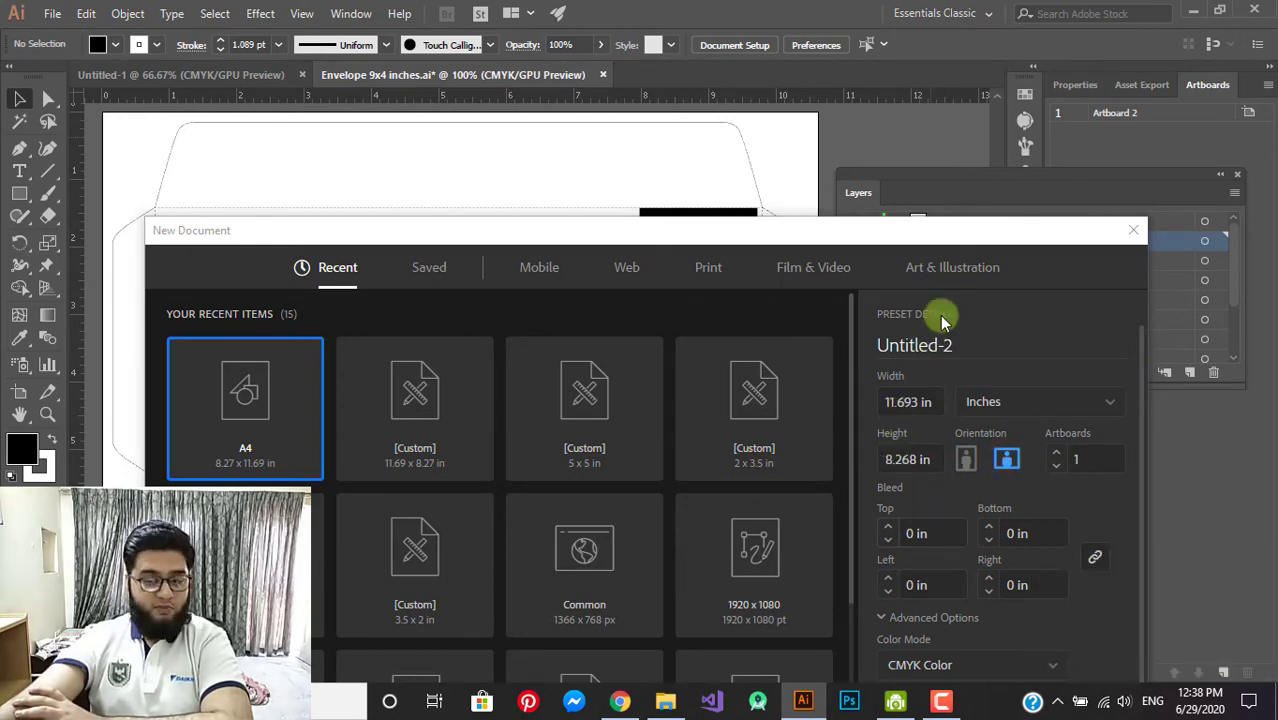
left_click(961, 226)
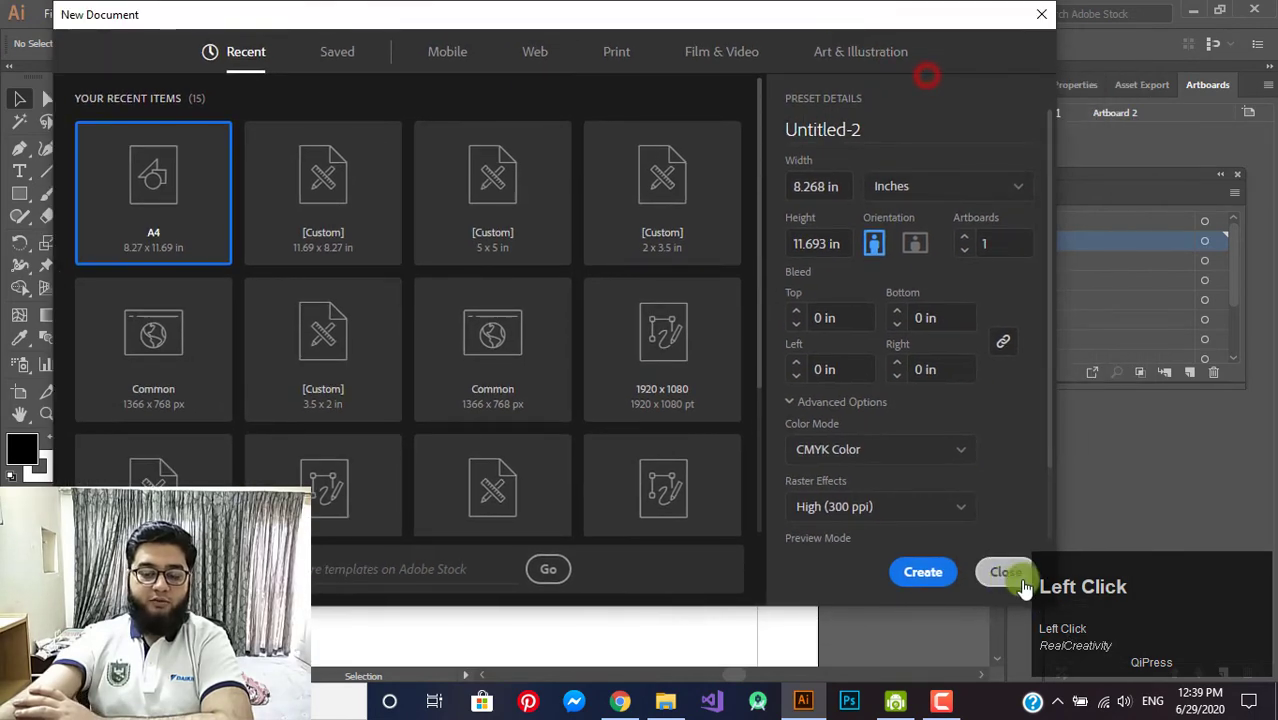
left_click(1009, 590)
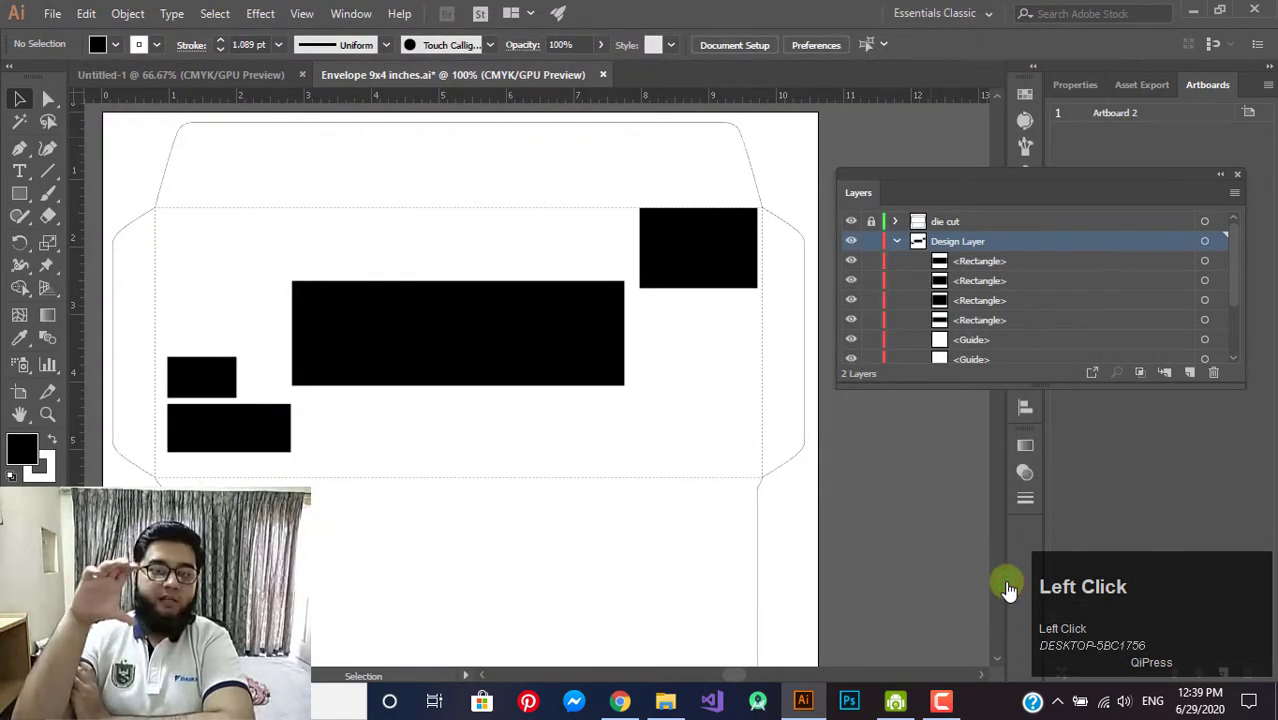
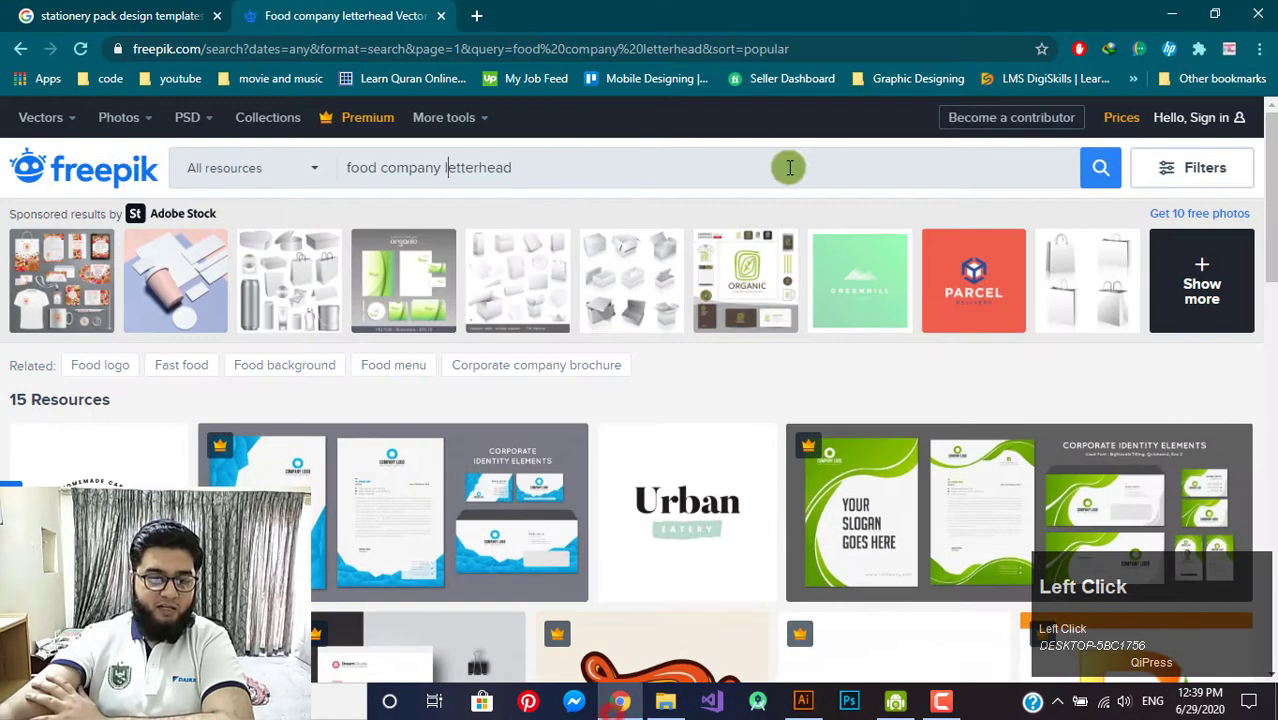
- Go to Freepik's Collections page and browse the popular curated collections
scroll("down", 3)
scroll("up", 3)
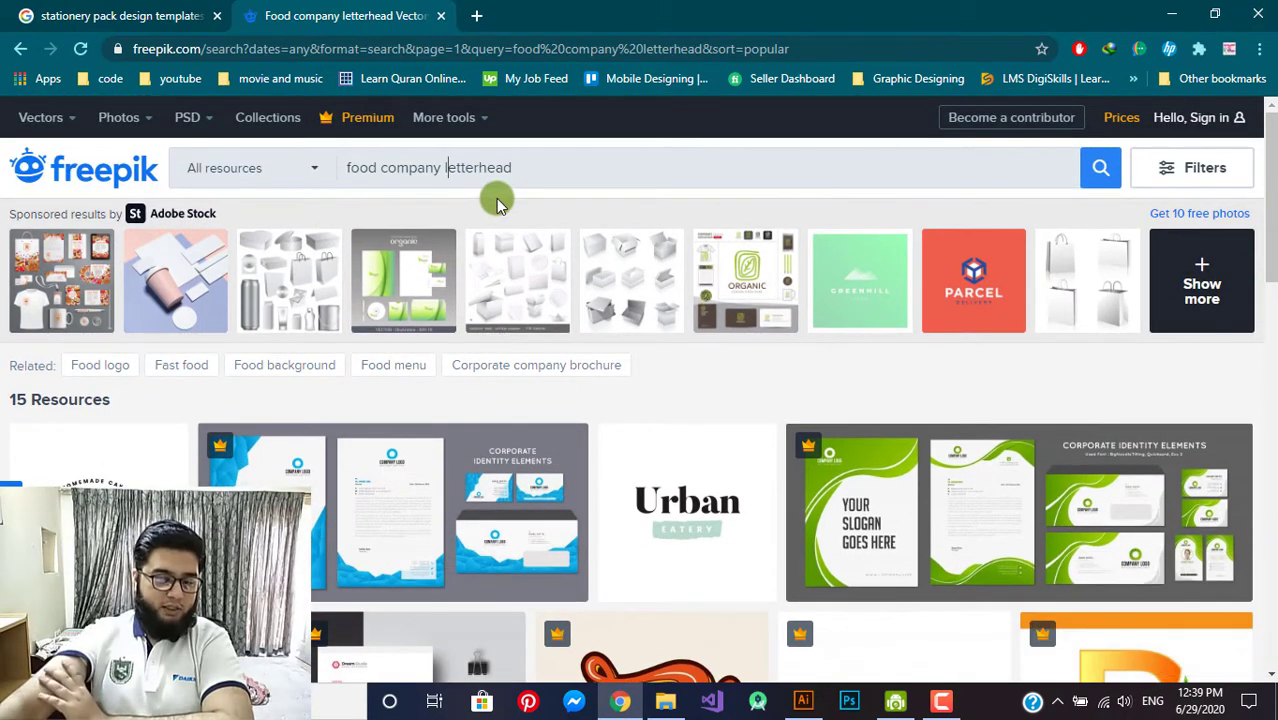
left_click(265, 137)
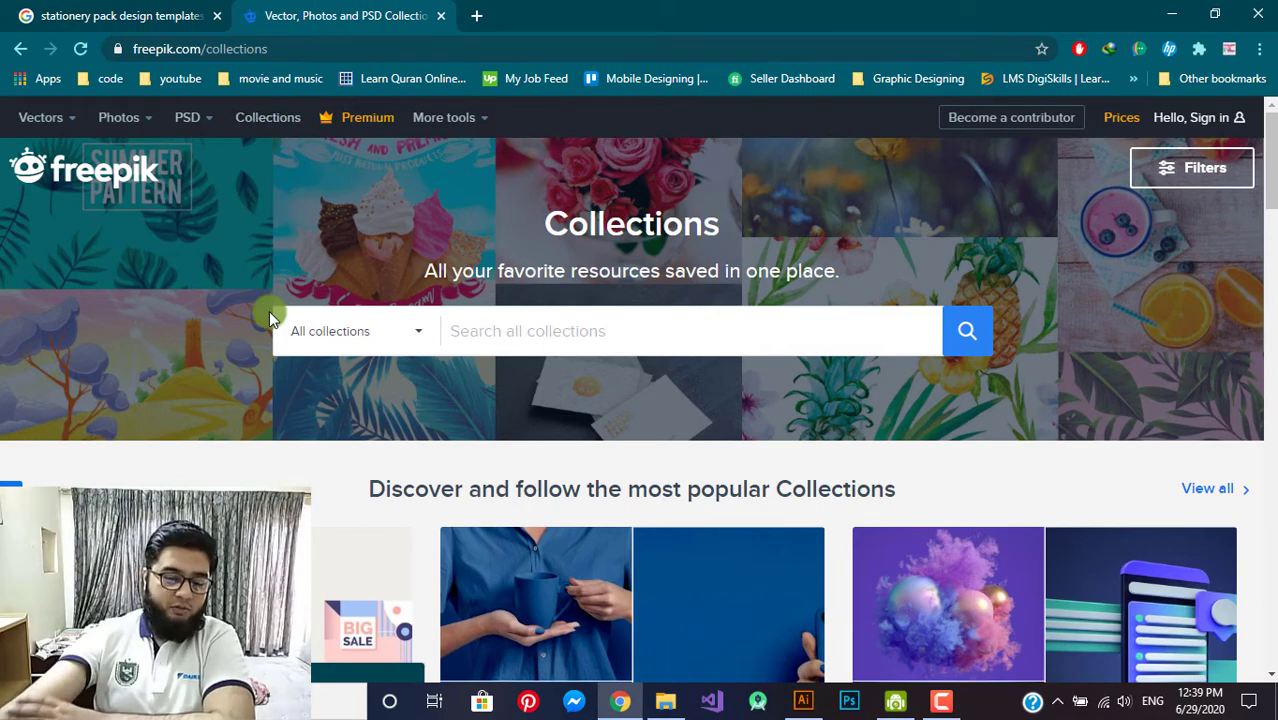
scroll("down", 3)
scroll("up", 3)
left_click(288, 122)
scroll("down", 3)
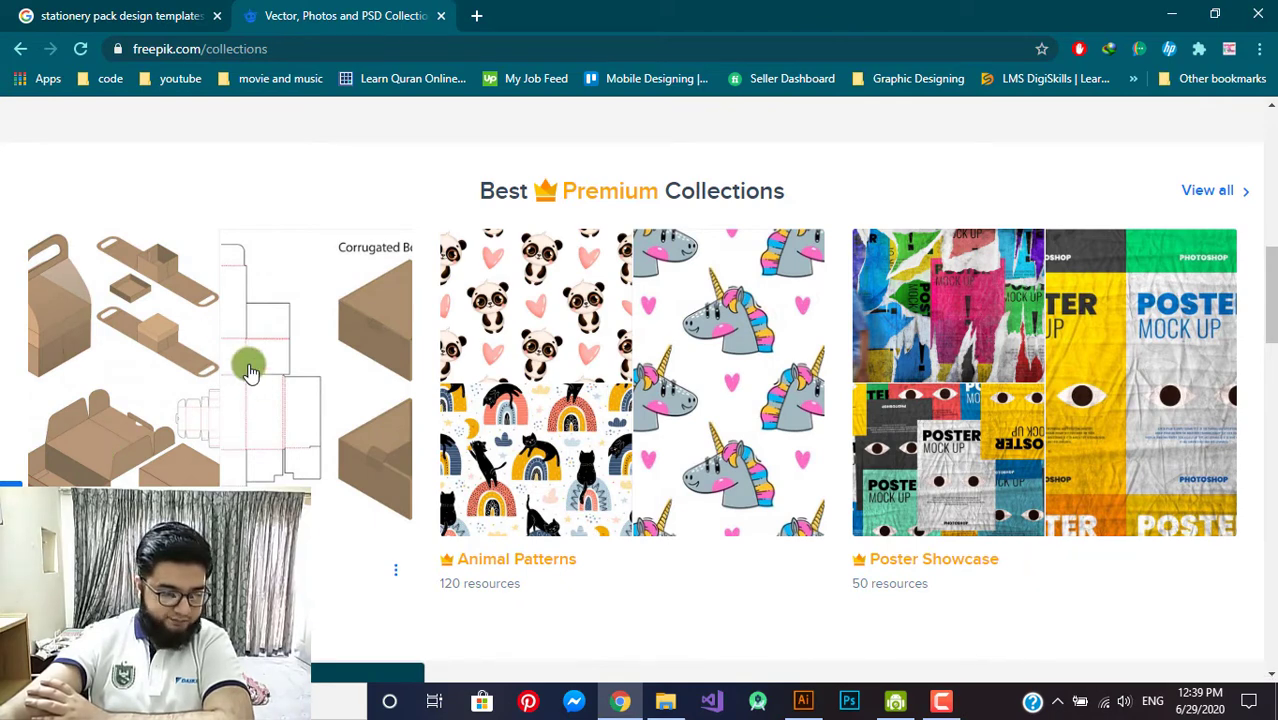
- Open the DIY Boxes collection of 120 box die-cut templates and look through it
left_click(253, 377)
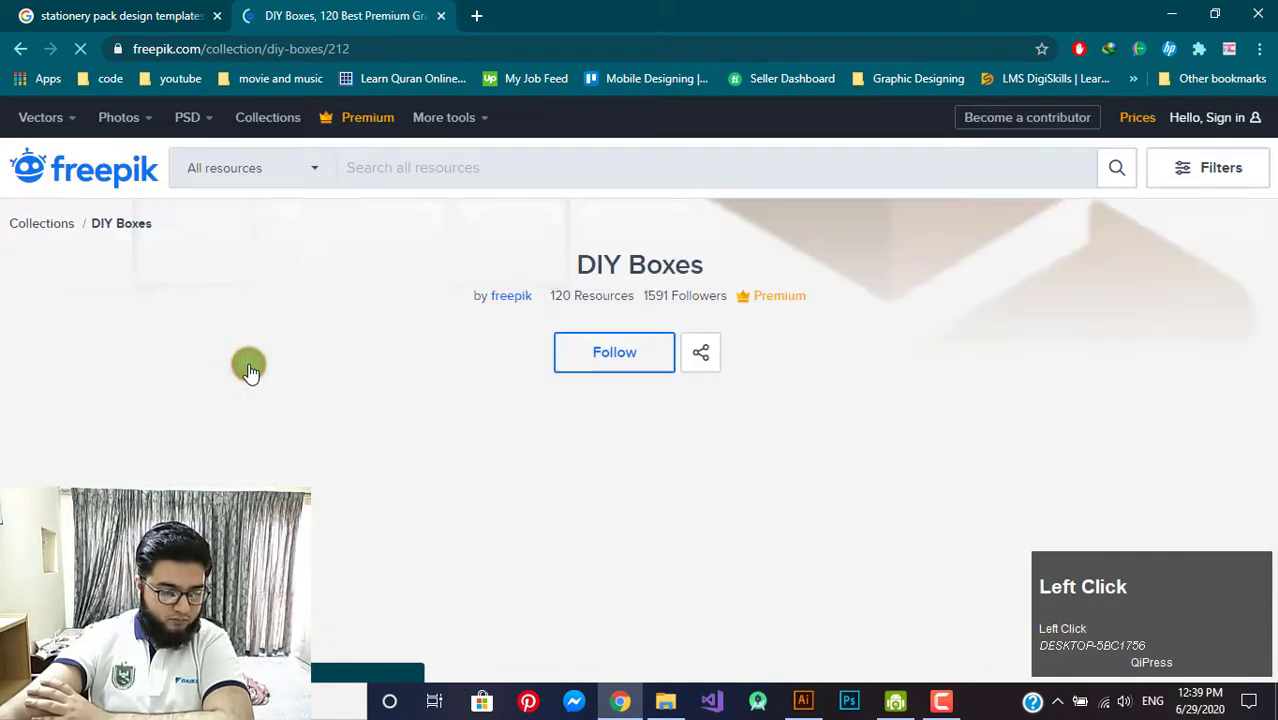
scroll("down", 3)
scroll("up", 3)
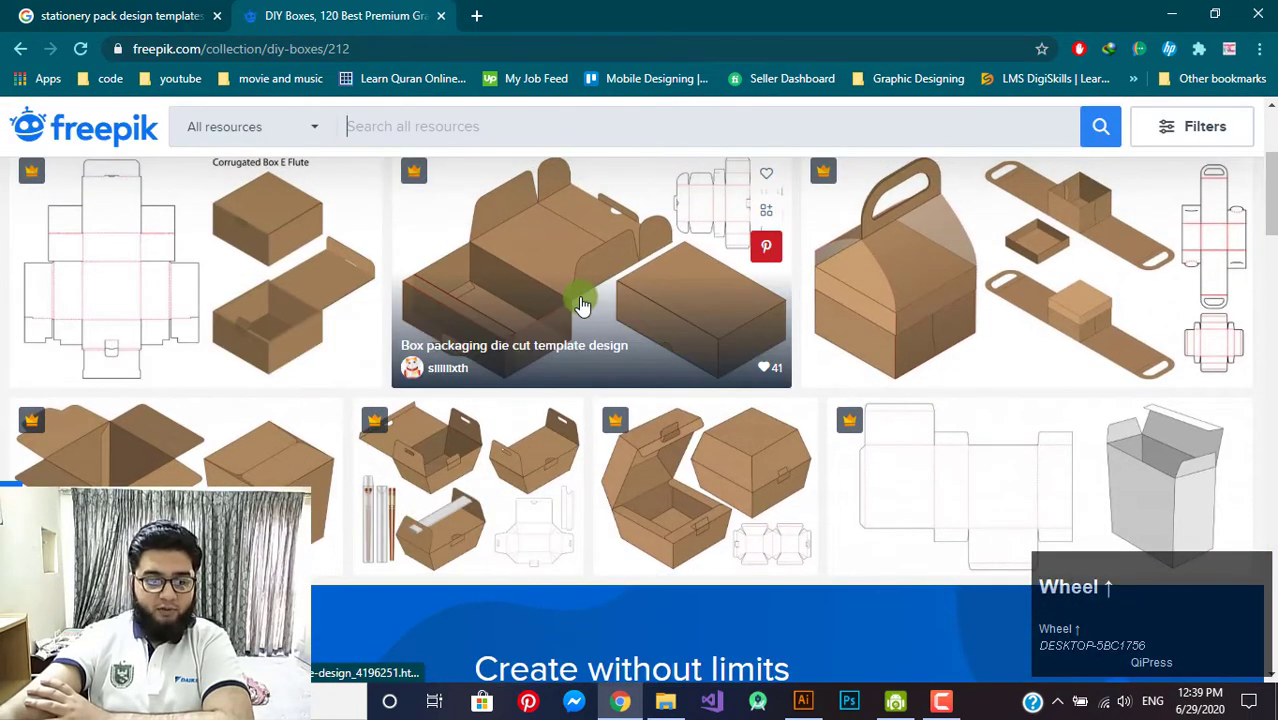
scroll("up", 3)
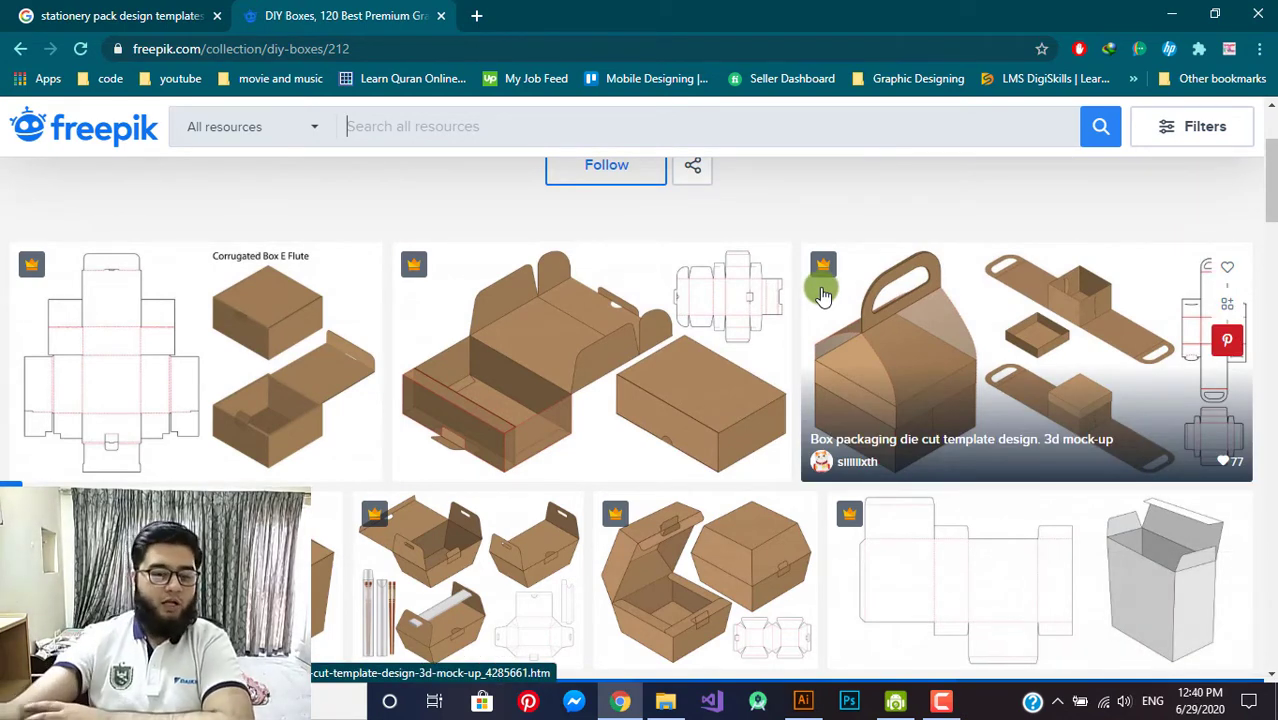
scroll("down", 3)
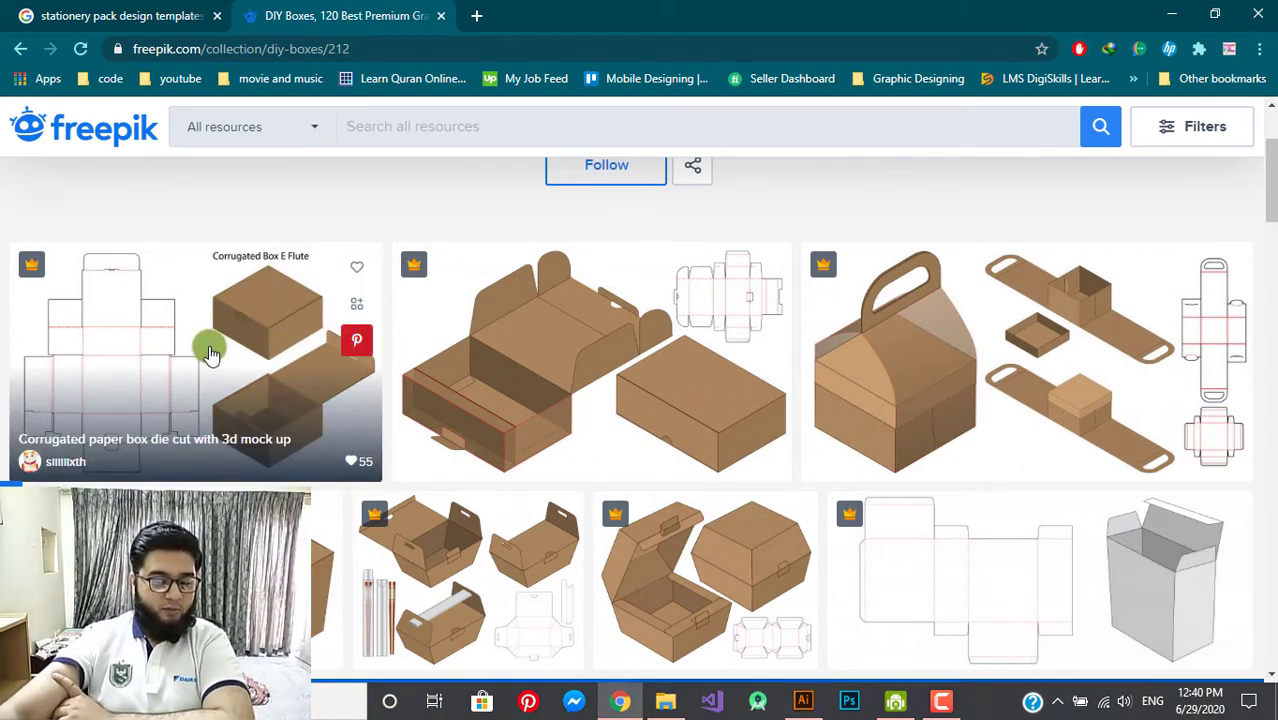
- Open the Corrugated paper box die-cut with 3D mock-up template from DIY Boxes
left_click(214, 359)
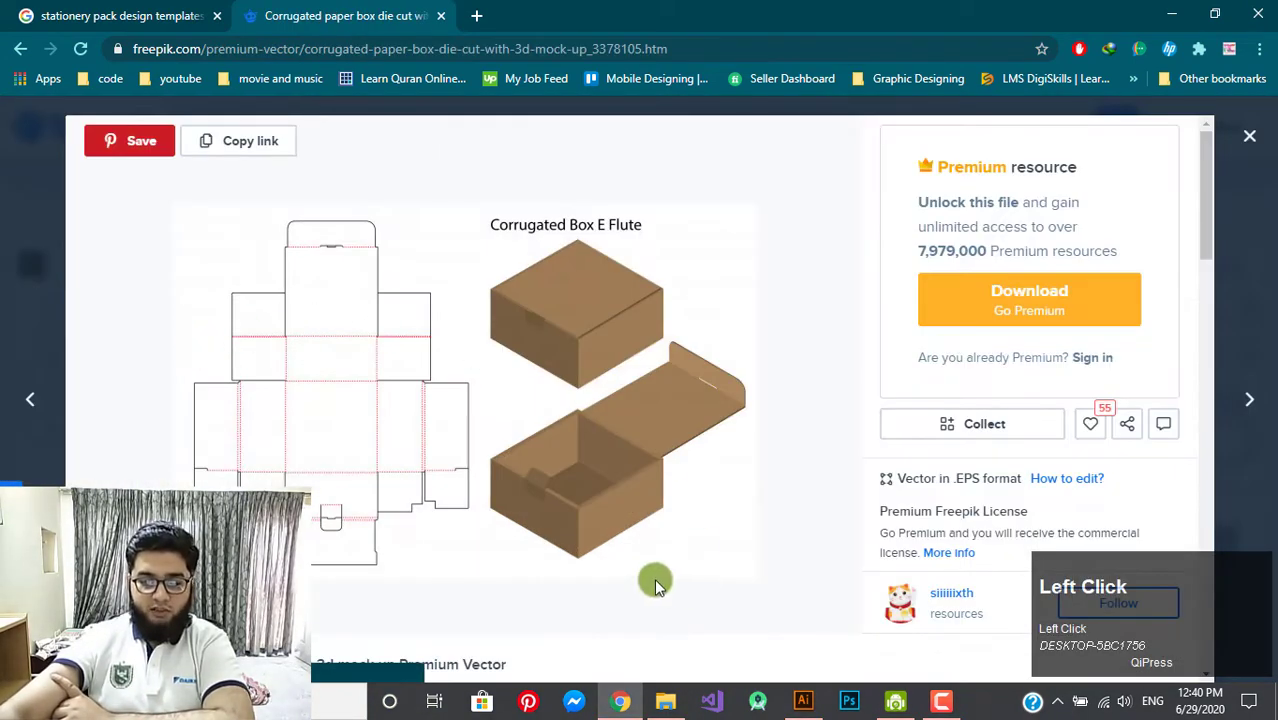
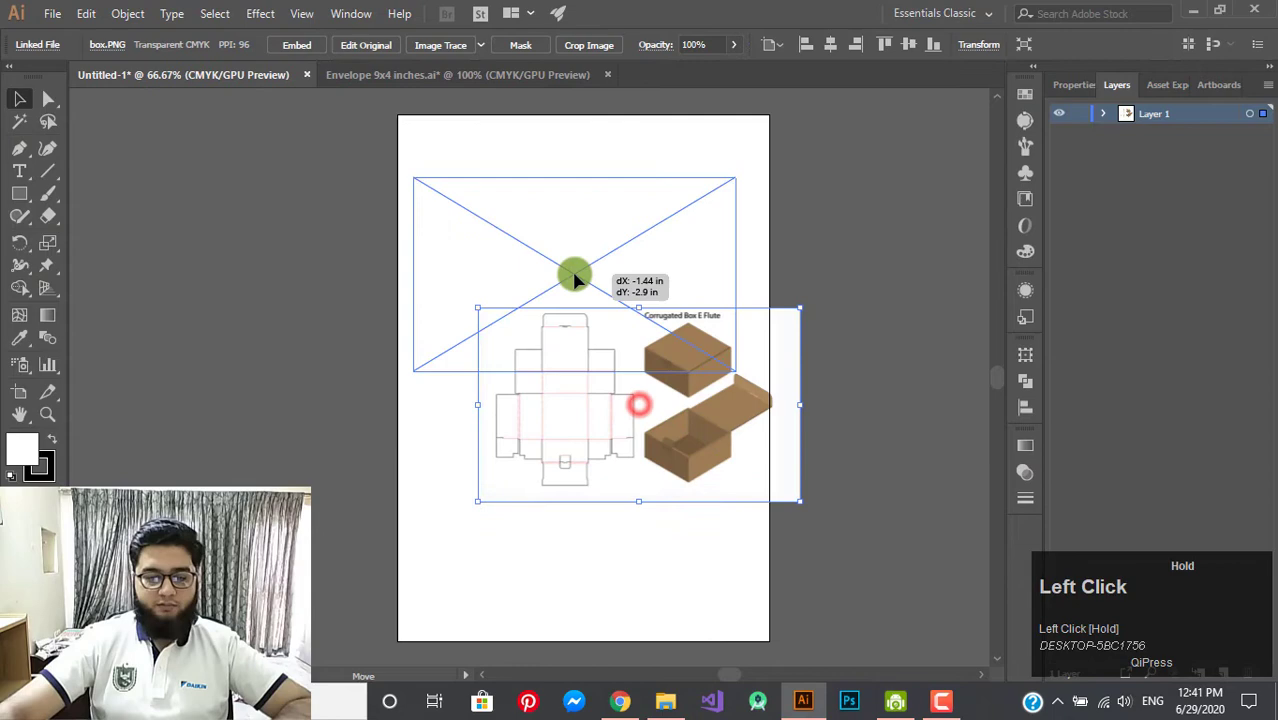
- Zoom in on the placed box.PNG corrugated box template in the Untitled-1 document
key("x")
scroll("up", 3)
key("x")
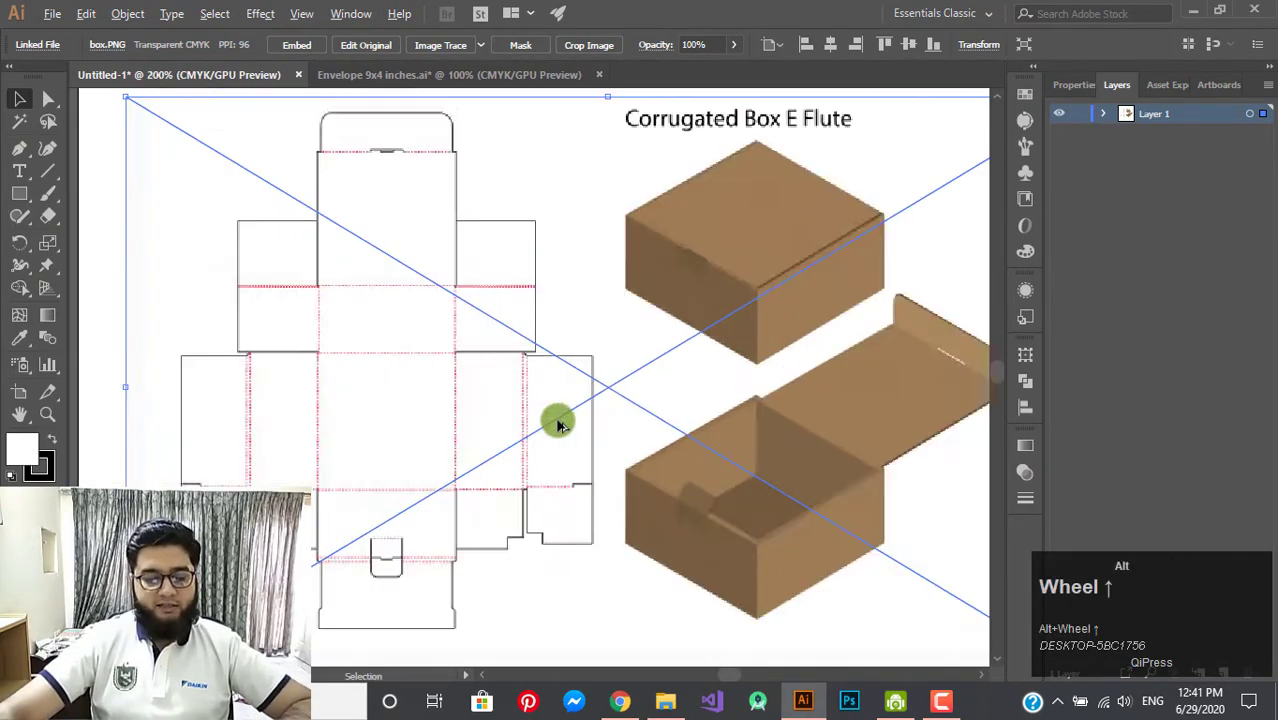
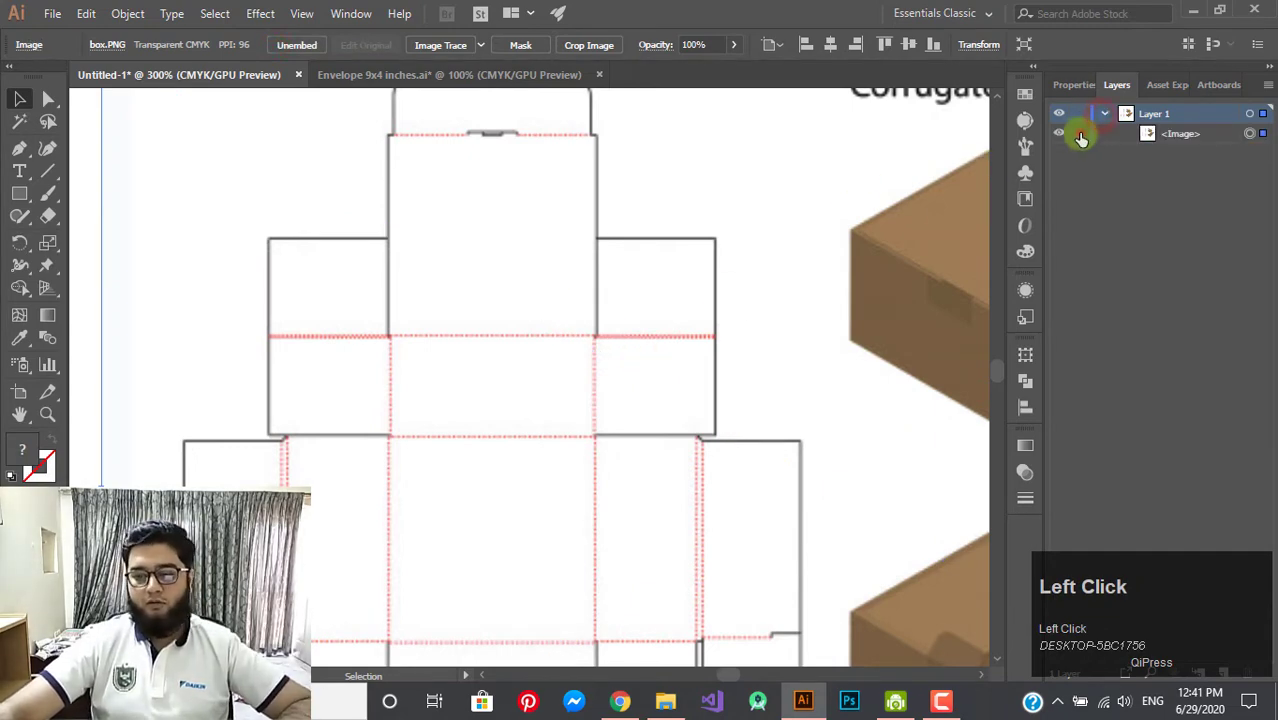
scroll("up", 3)
scroll("up", 3)
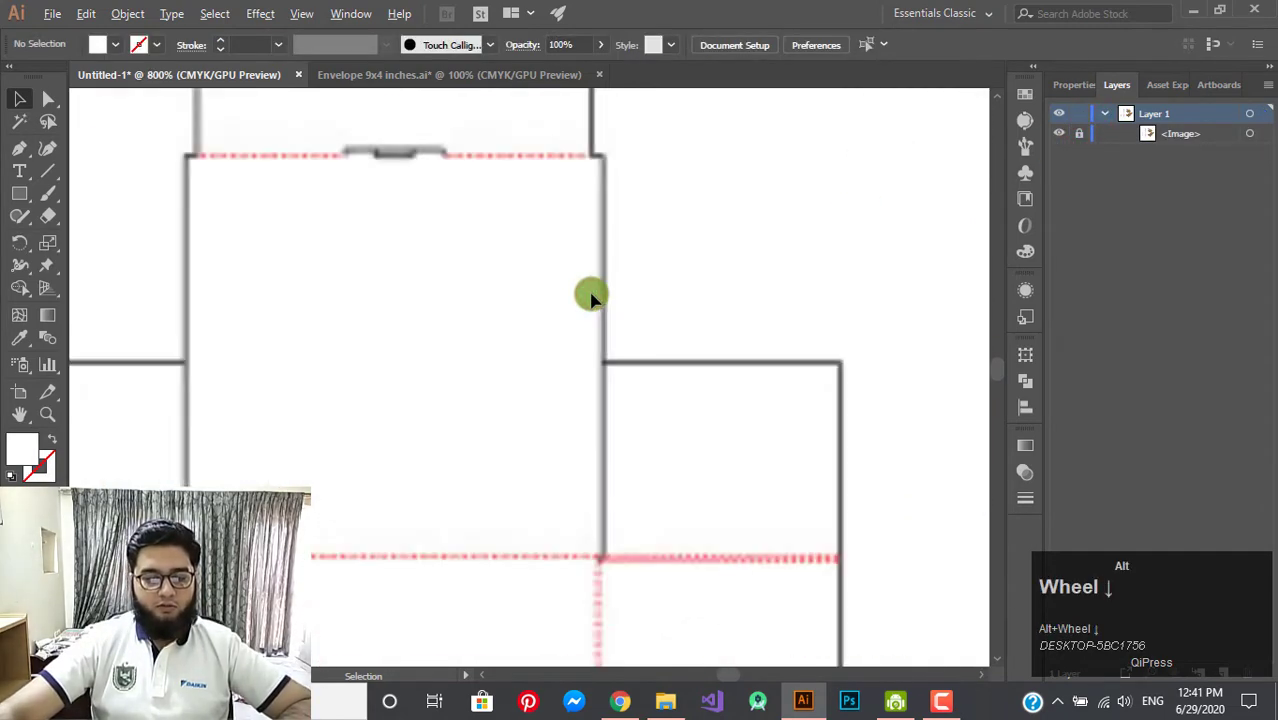
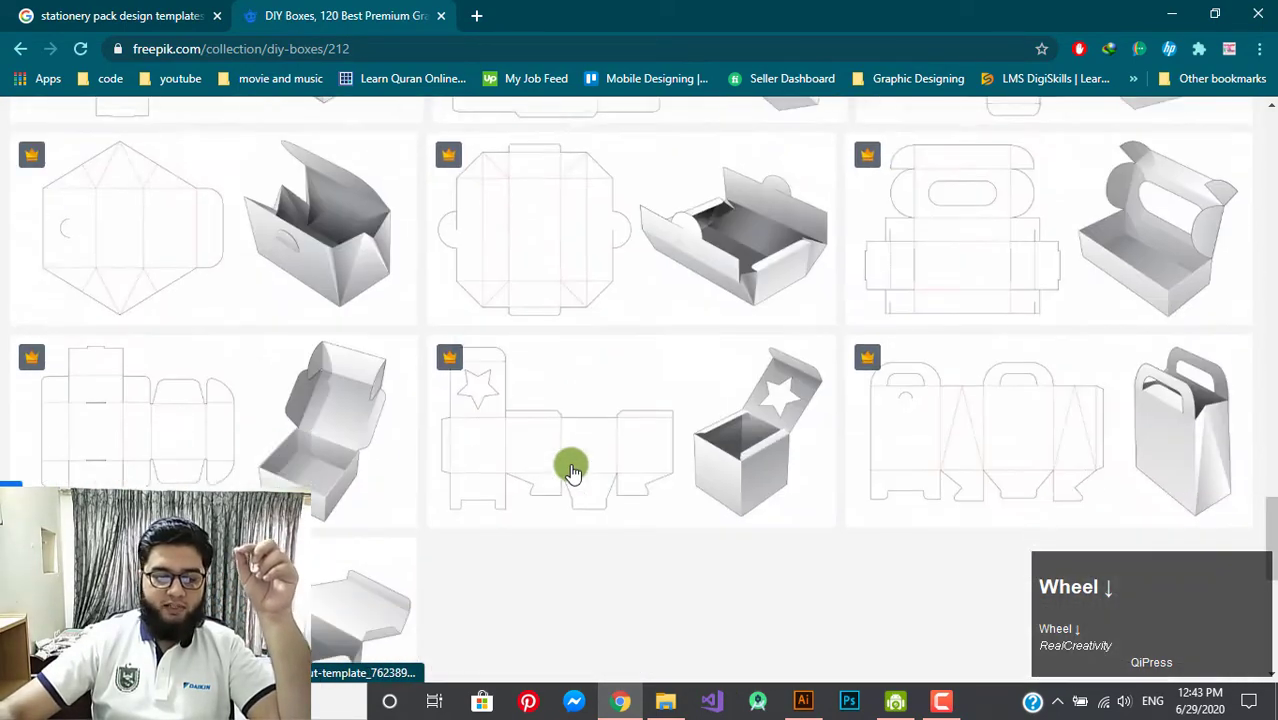
- Move to the second page of DIY Boxes results and scroll through more die-cut templates
scroll("down", 3)
scroll("up", 3)
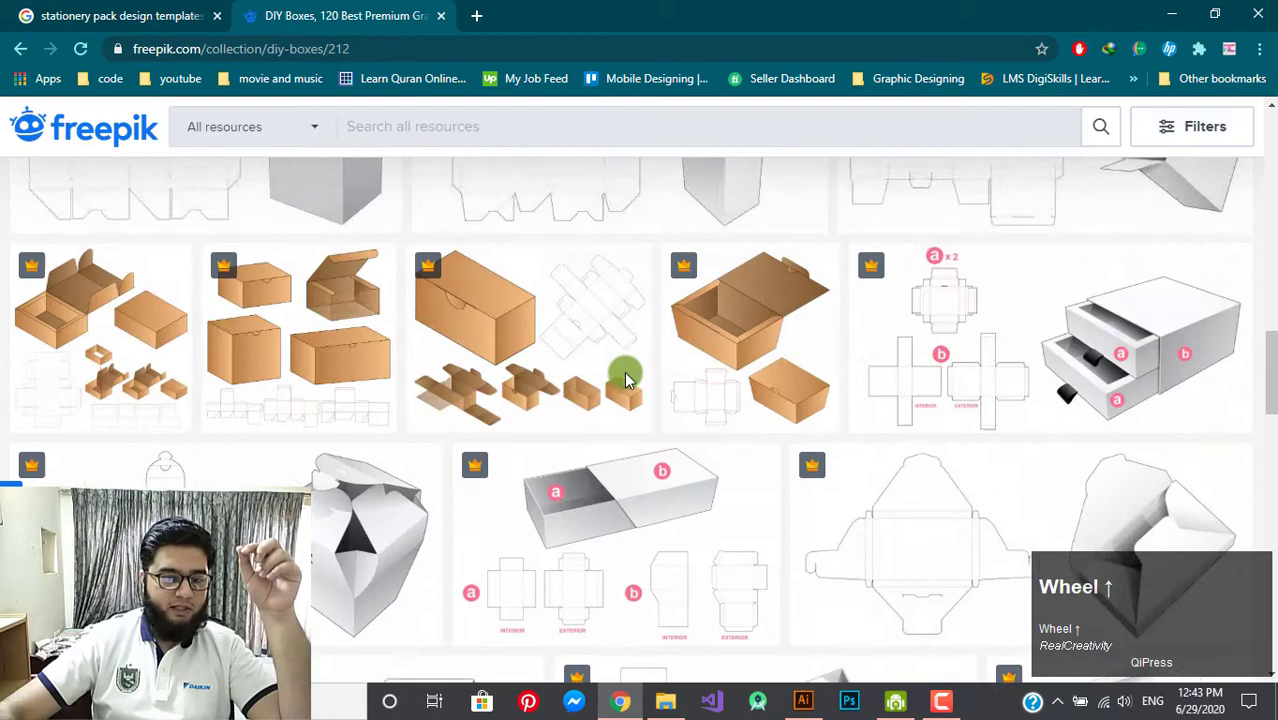
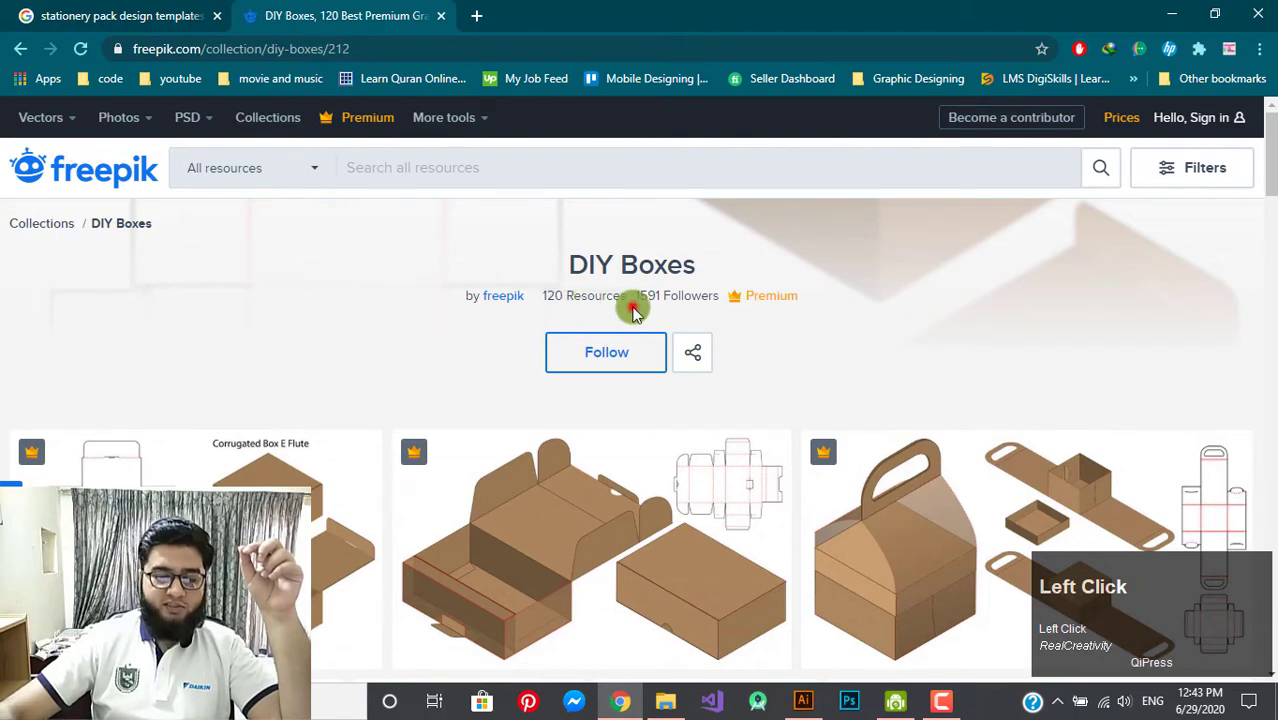
scroll("down", 3)
scroll("down", 3)
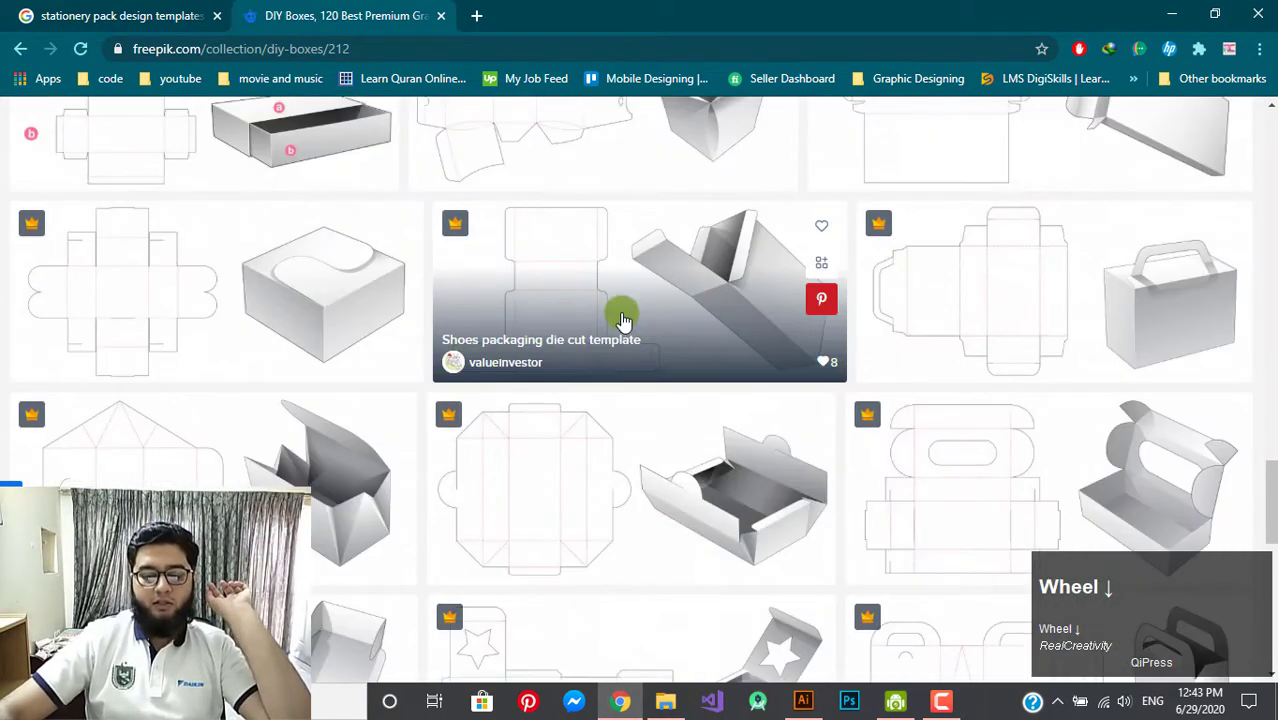
left_click(588, 528)
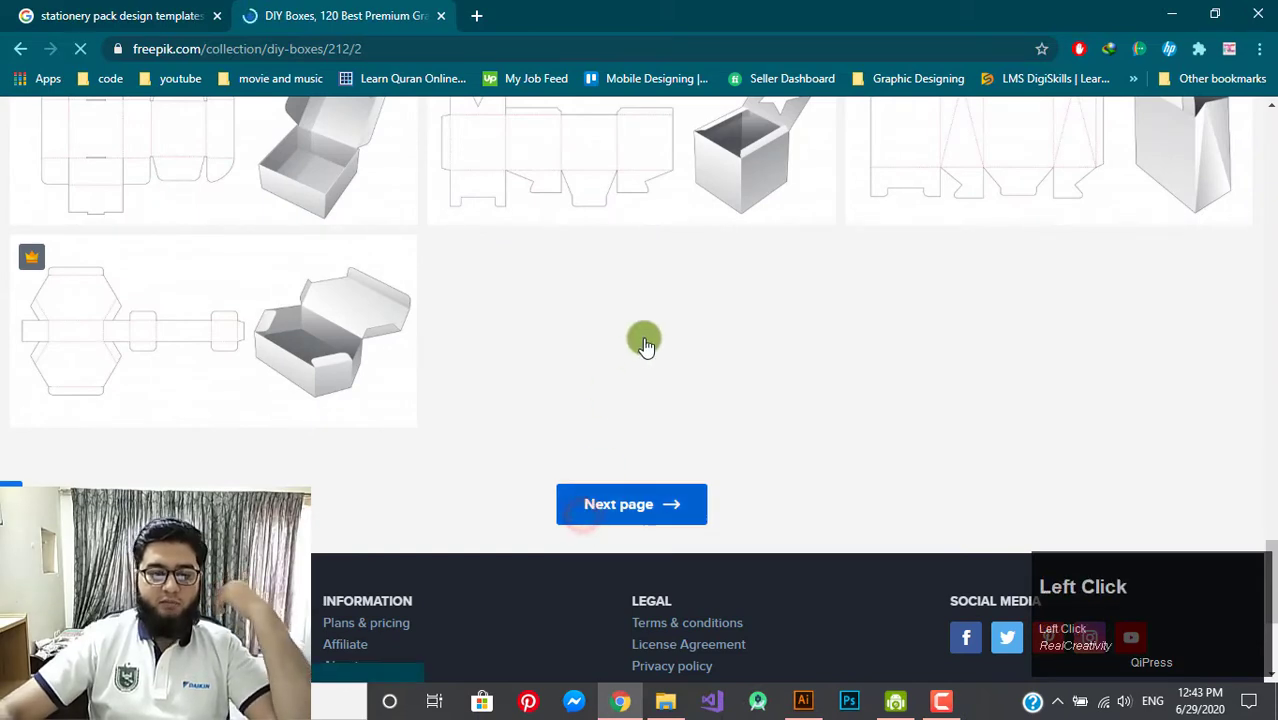
scroll("down", 3)
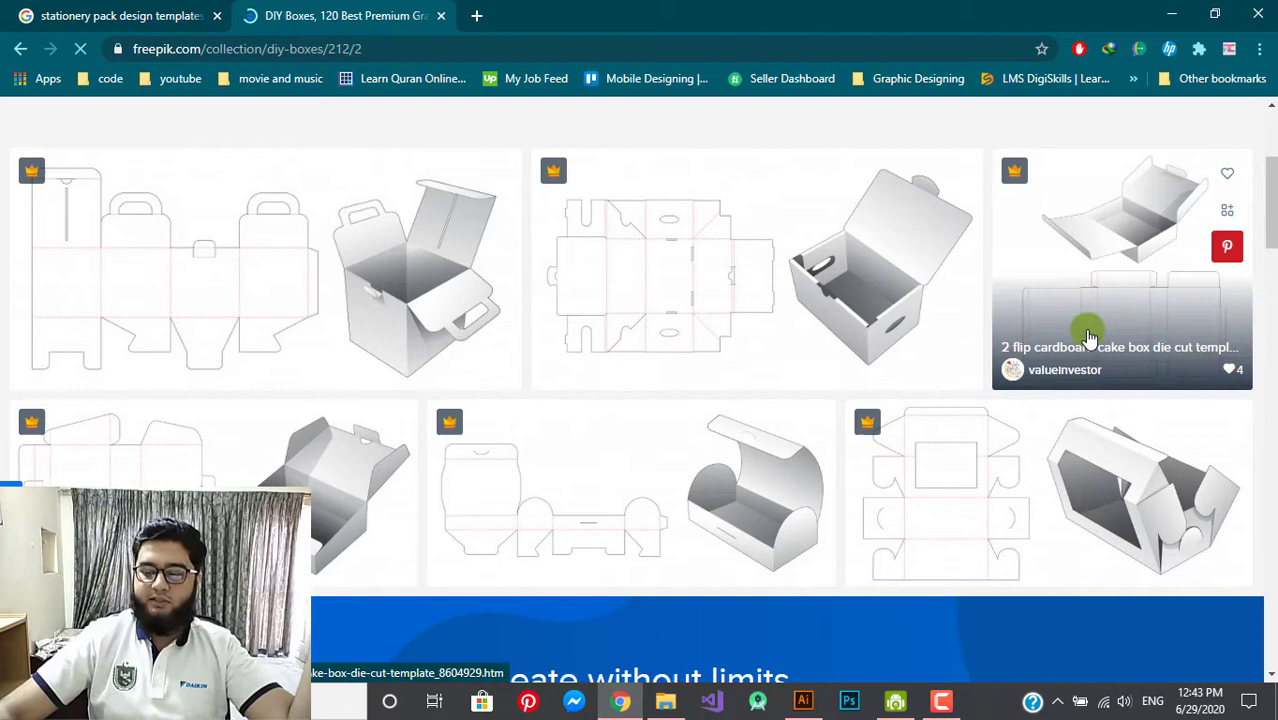
scroll("down", 3)
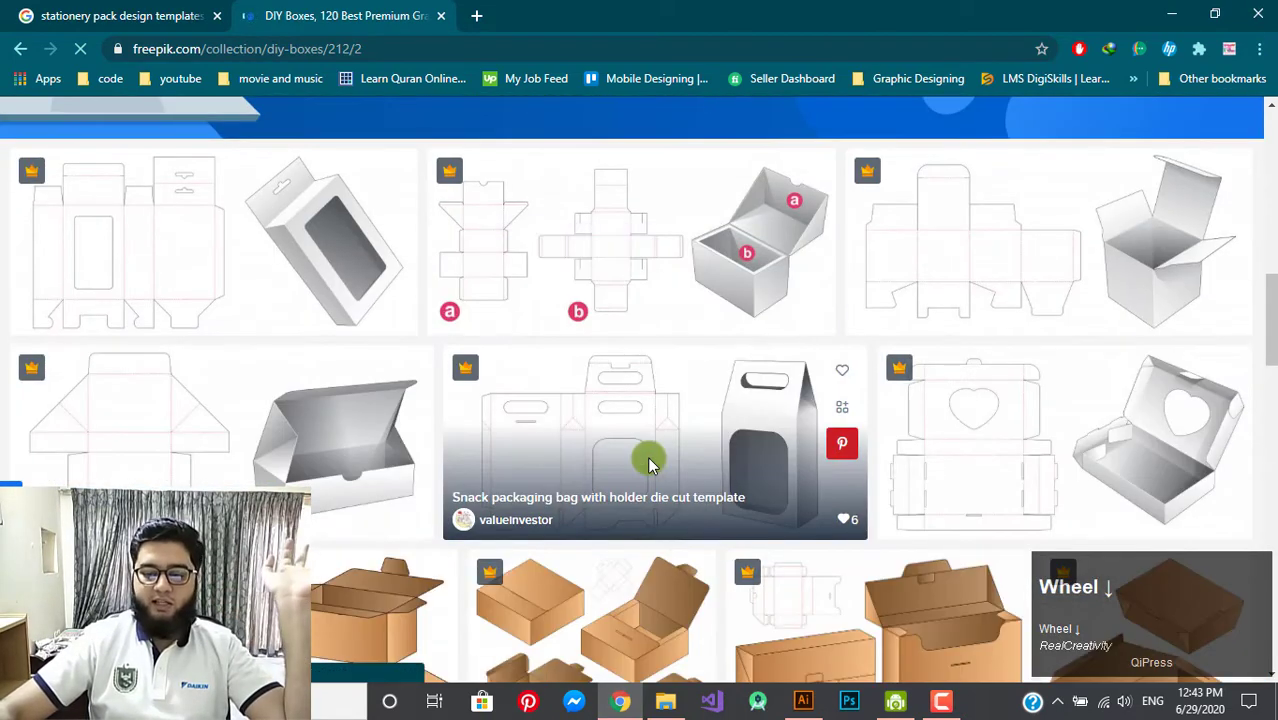
- Open the Simple square packaging box die-cut template page showing its flat layout and 3D box
left_click(969, 248)
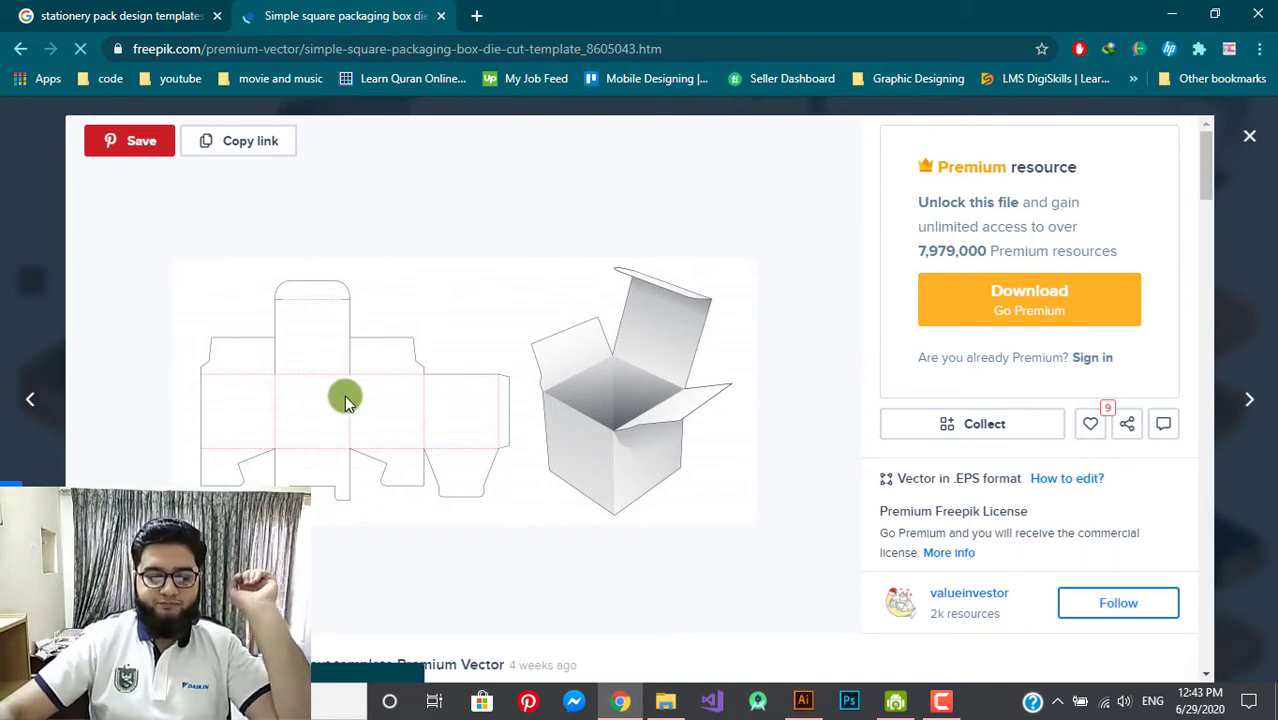
left_click(337, 403)
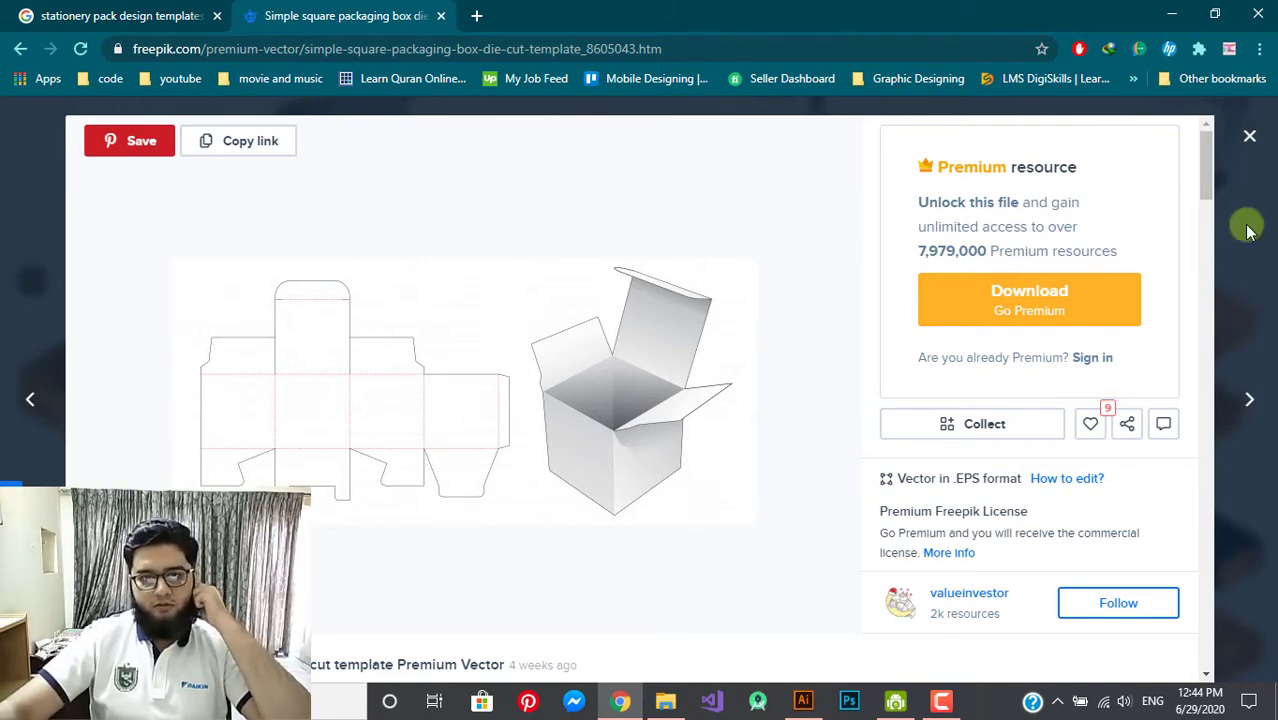
left_click(1262, 150)
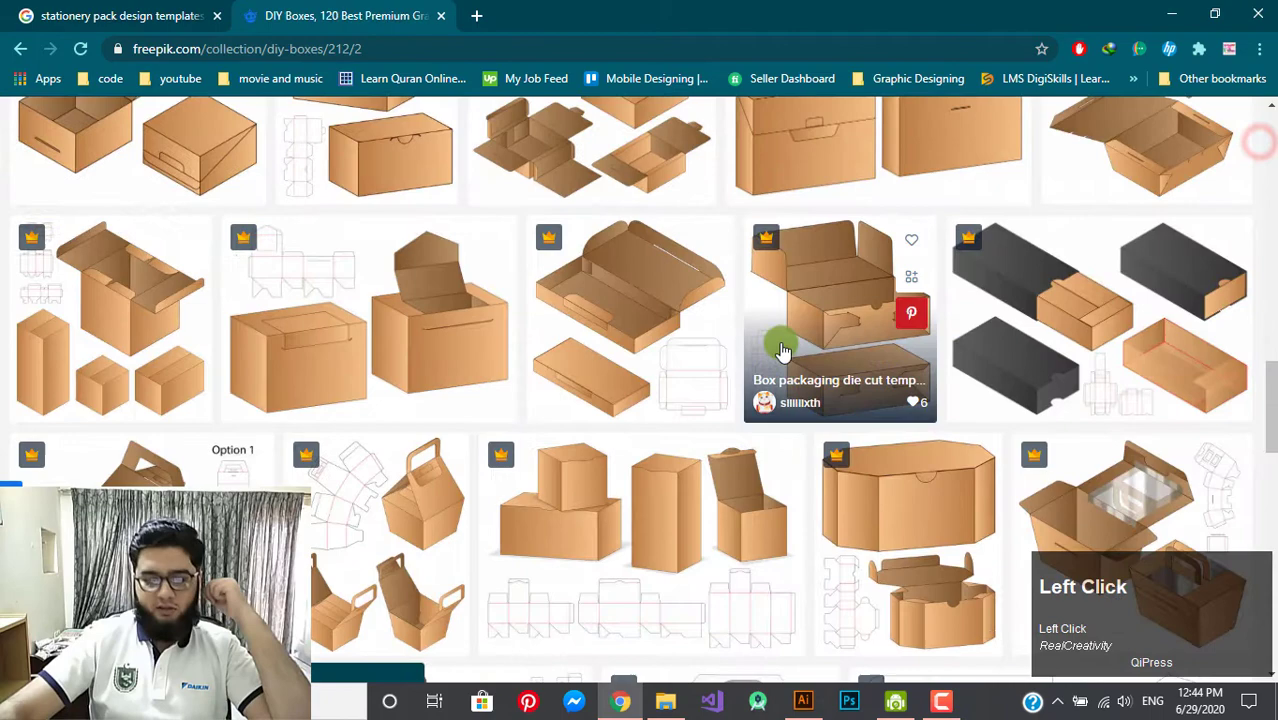
scroll("down", 3)
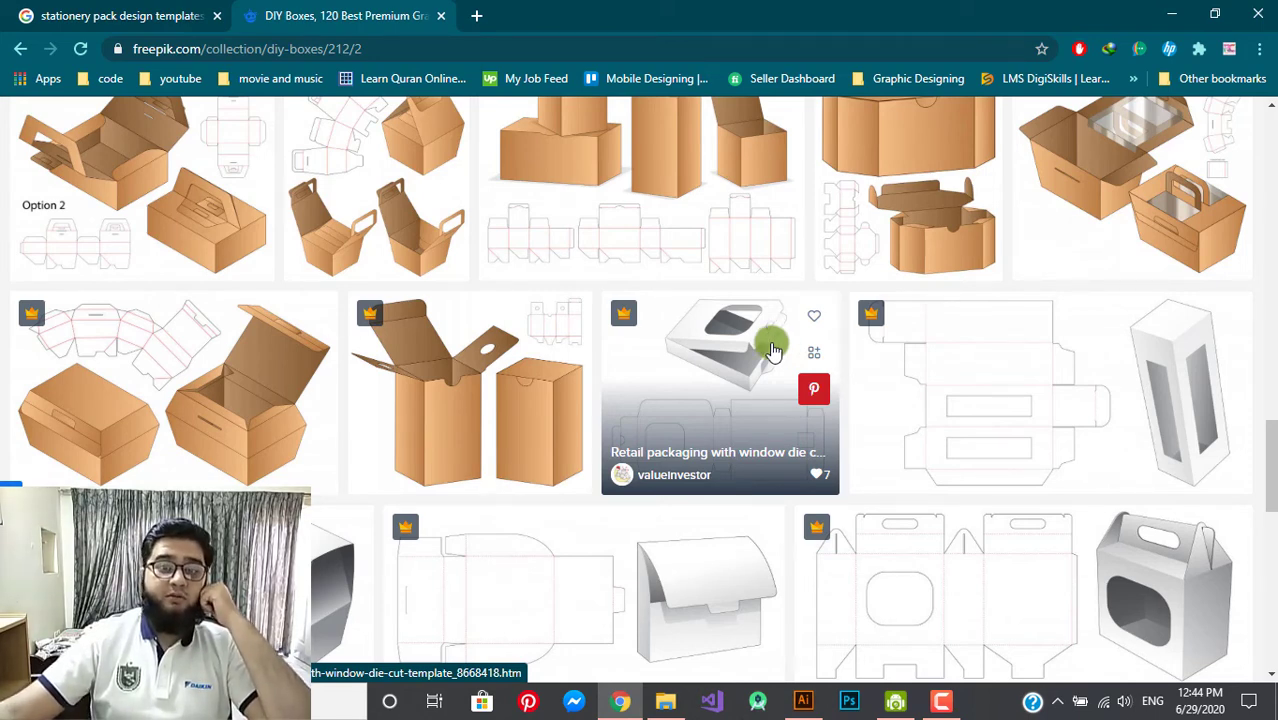
scroll("down", 3)
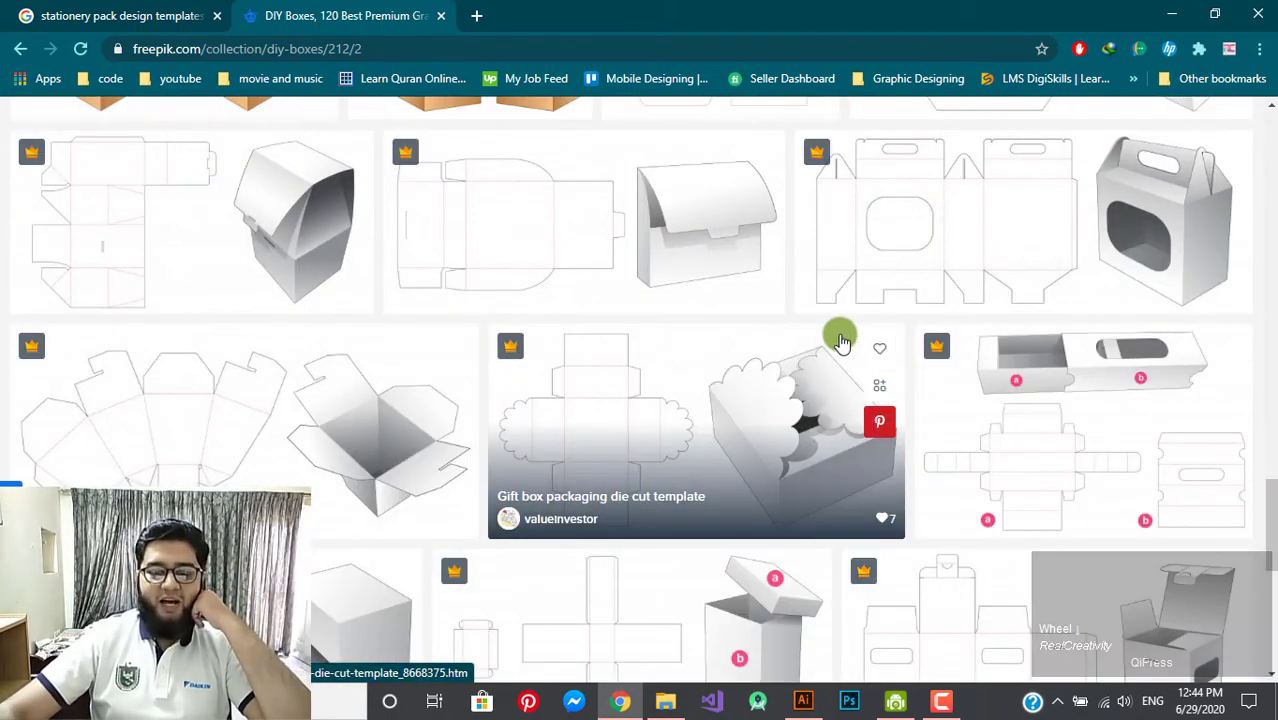
double_click(218, 11)
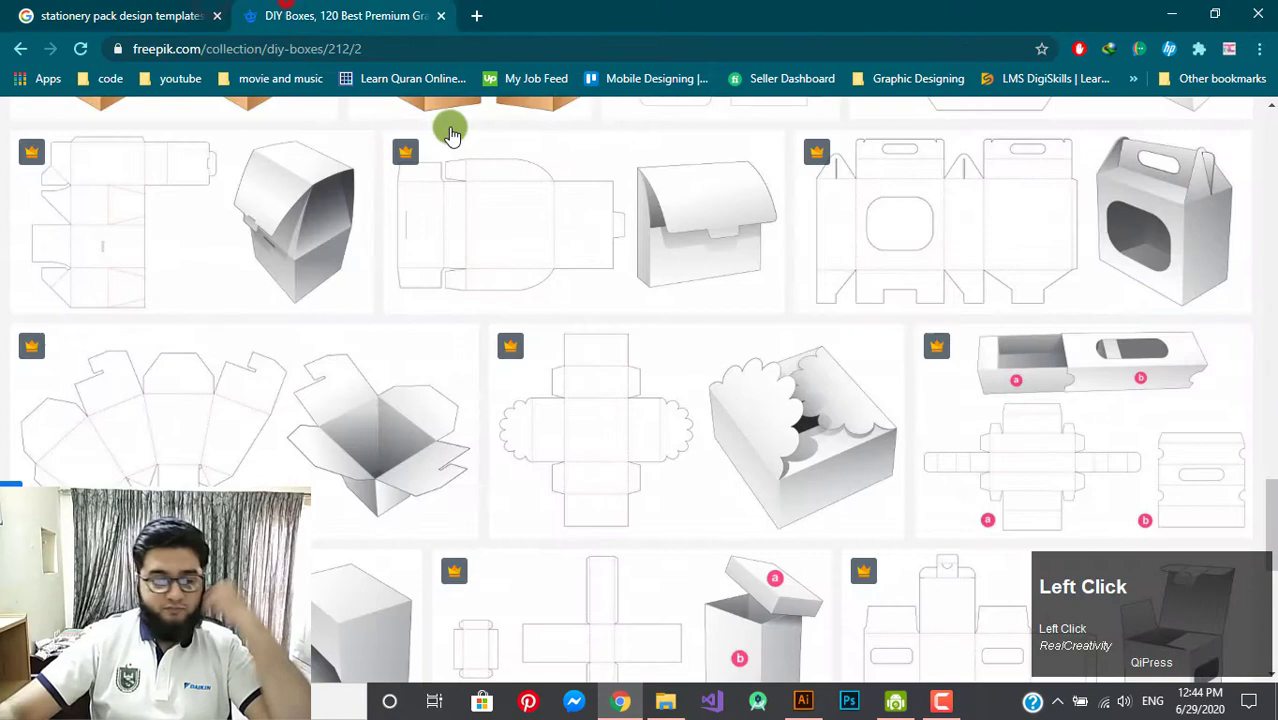
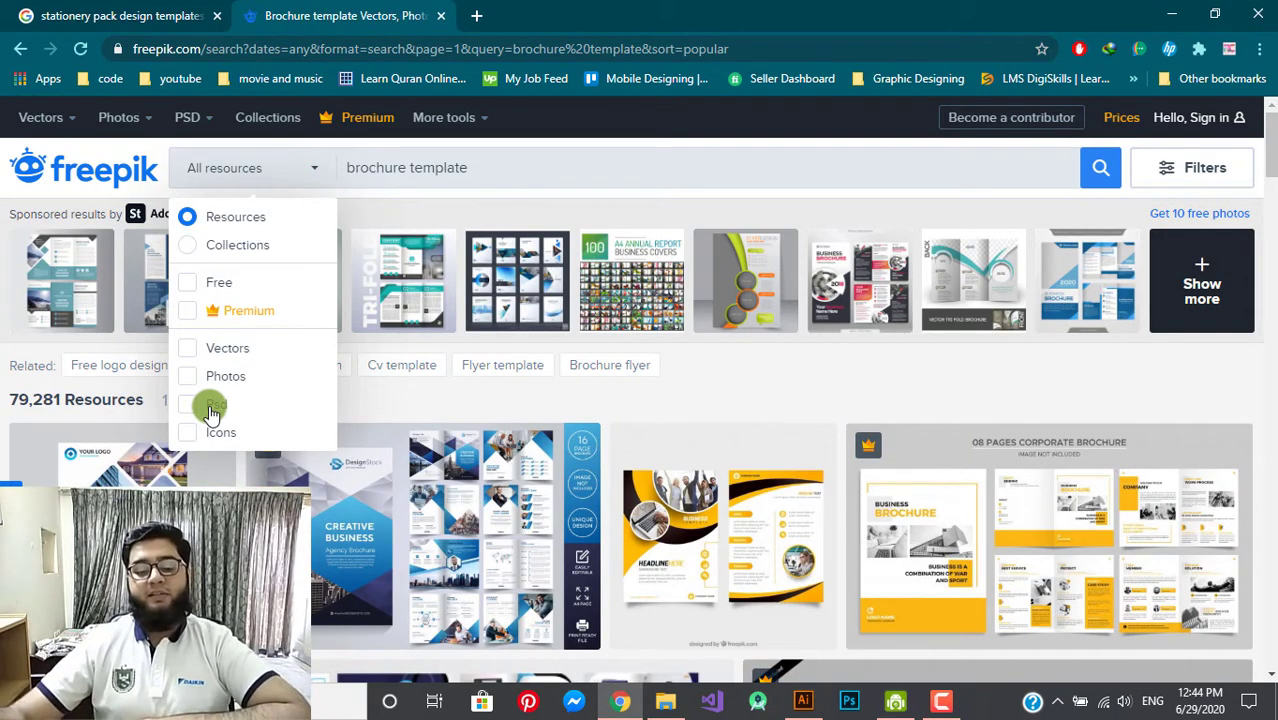
- Narrow the brochure template search filter to Vectors only
left_click(216, 365)
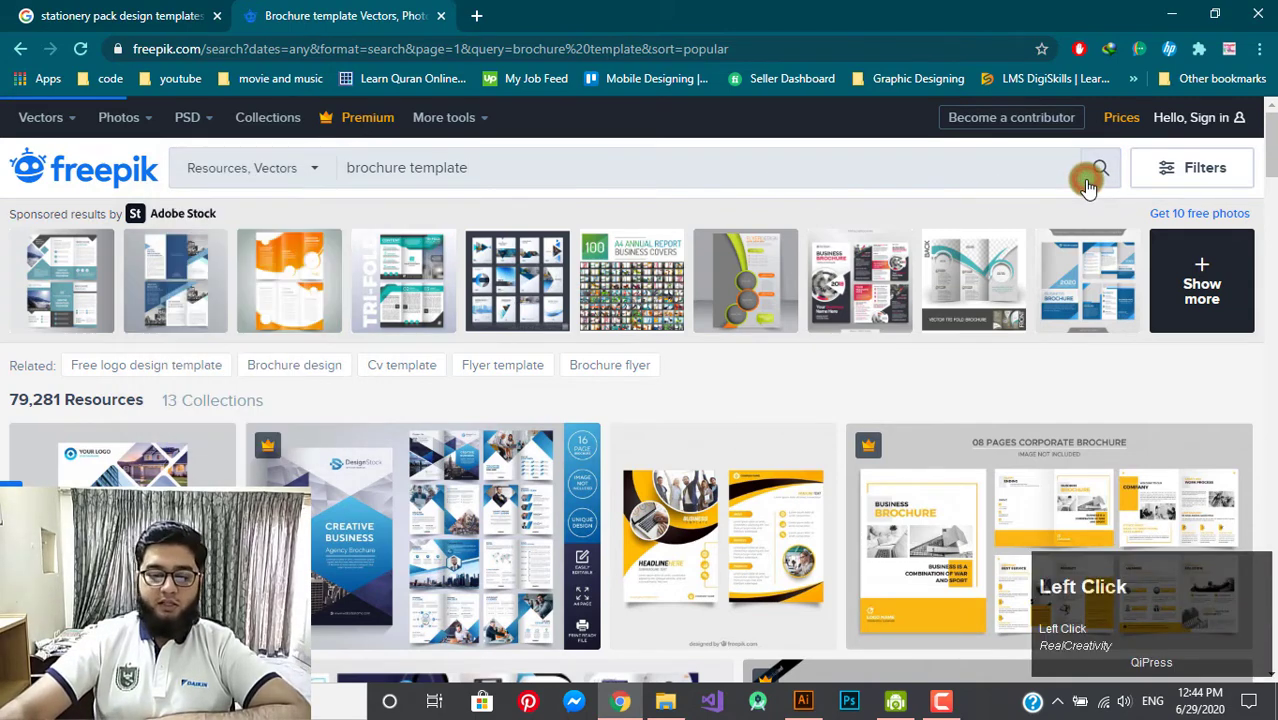
- Scroll the vector brochure results past the Brochures Templates and Trifold designs collections
scroll("down", 3)
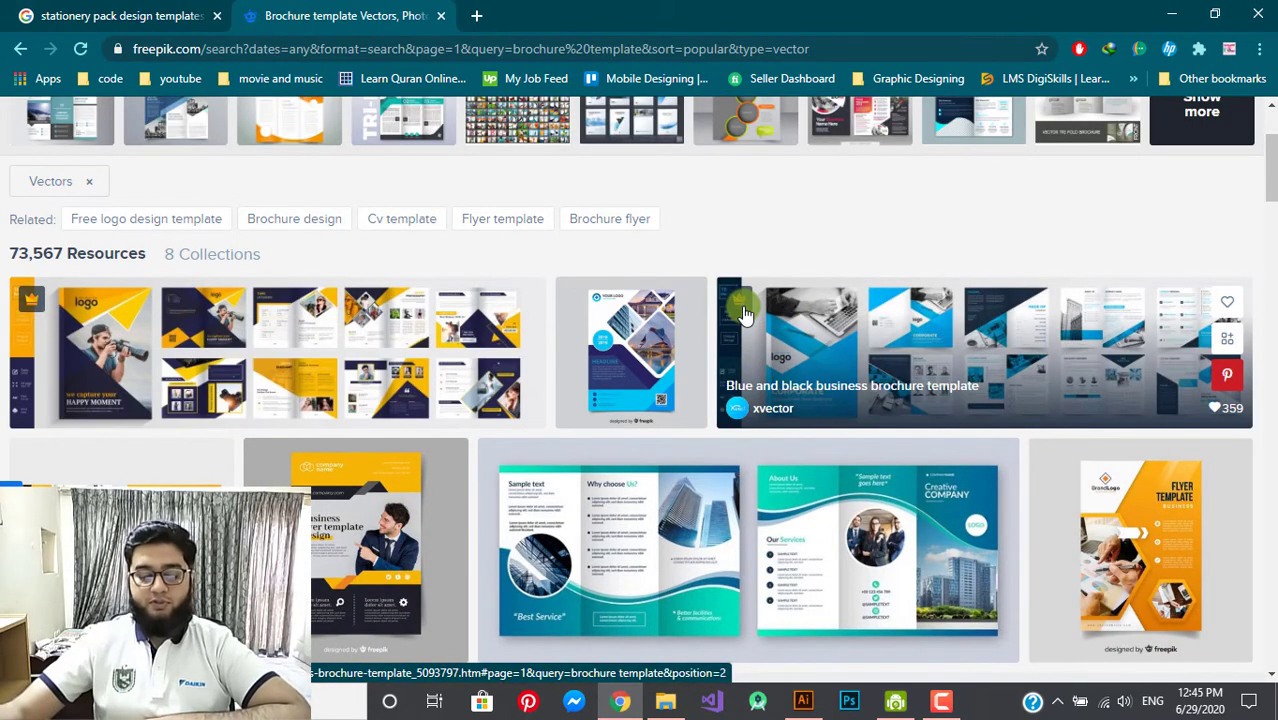
scroll("down", 3)
scroll("down", 3)
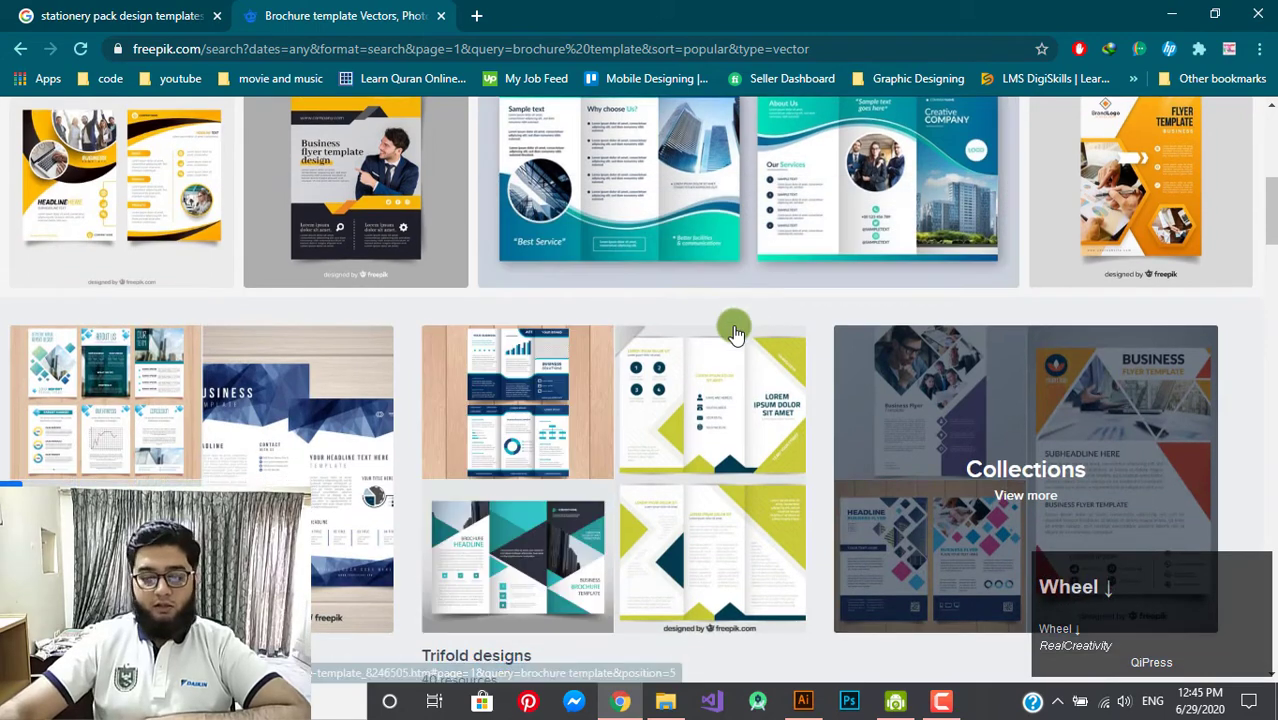
scroll("down", 3)
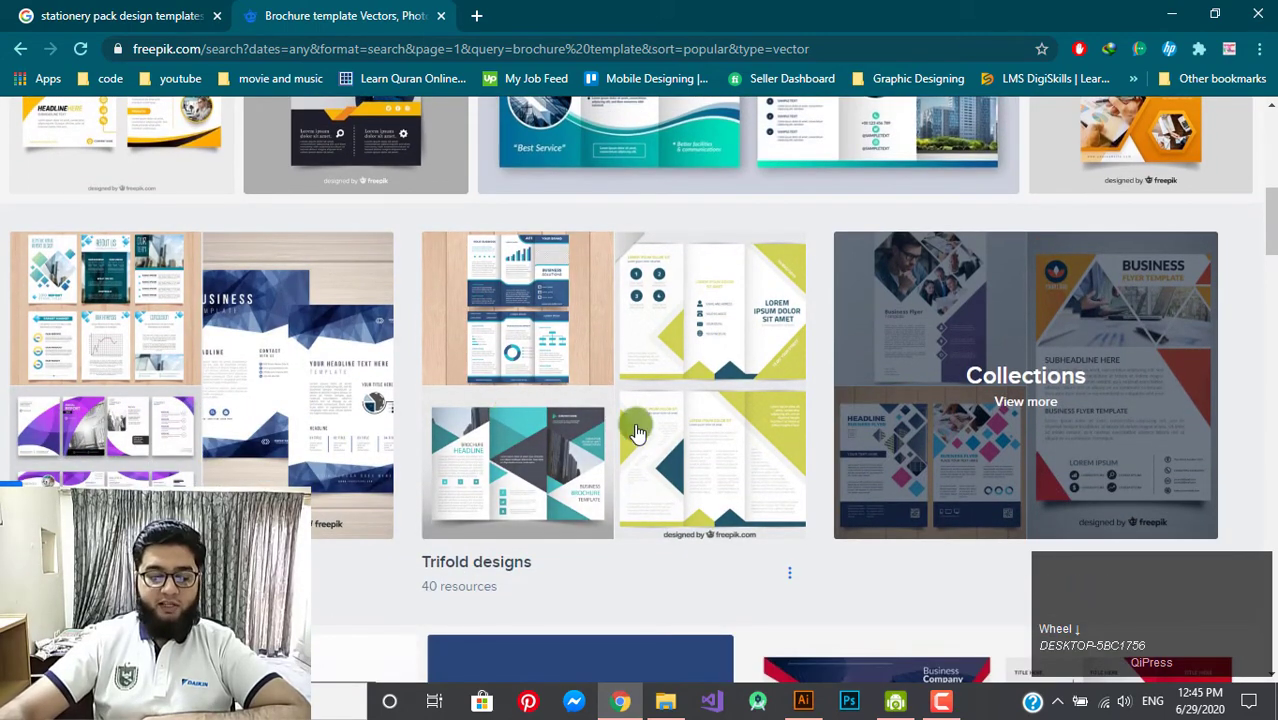
scroll("up", 3)
scroll("up", 3)
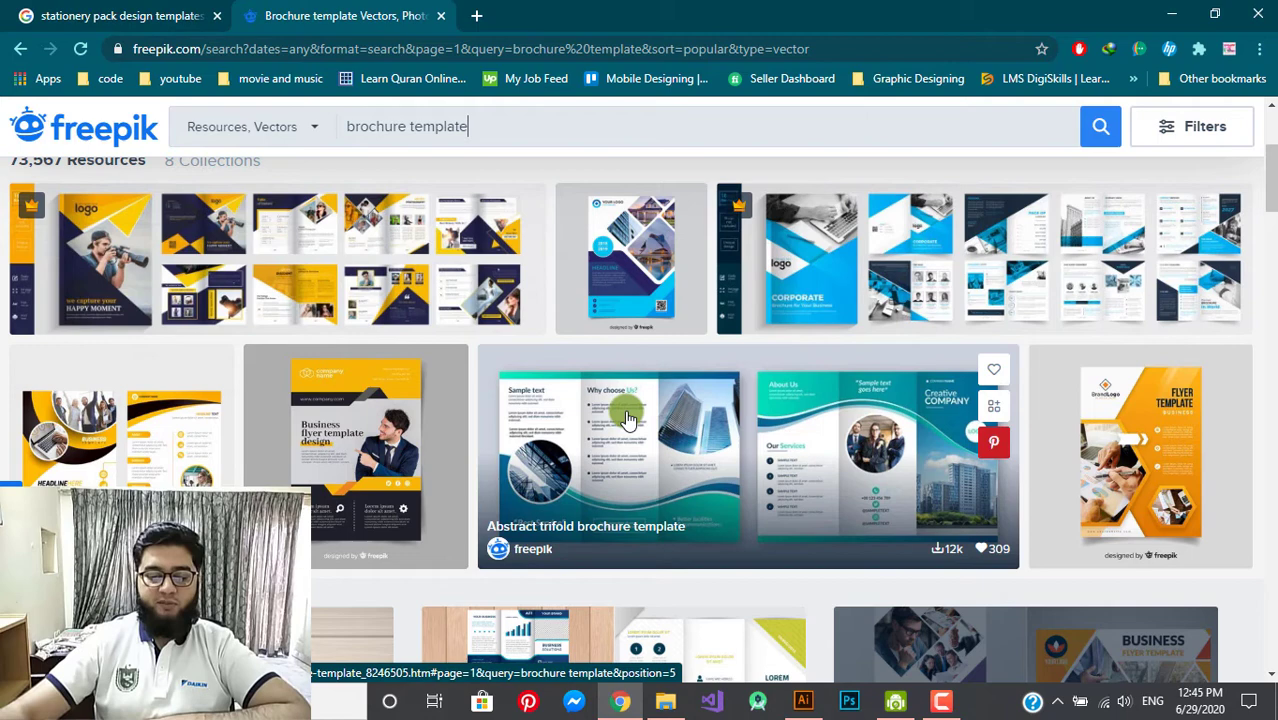
scroll("down", 3)
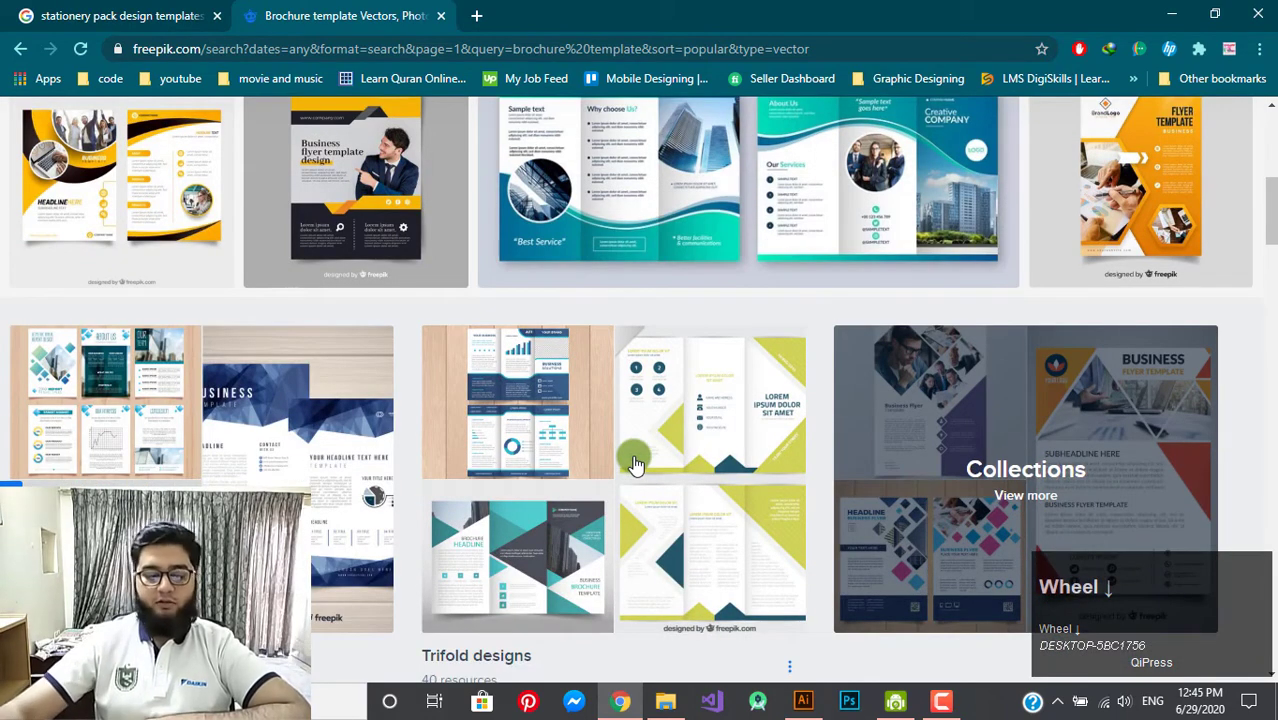
scroll("down", 3)
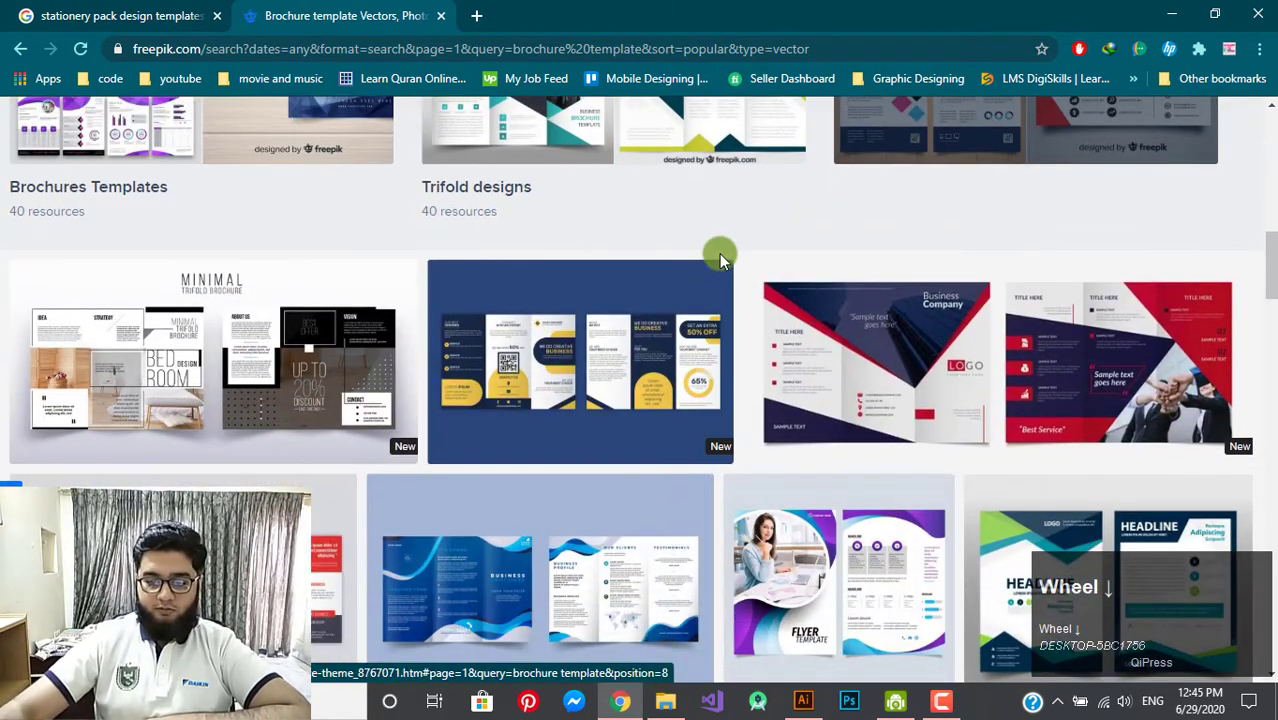
- Open the Trifold brochure template theme page with its blue and yellow two-sided design
left_click(619, 393)
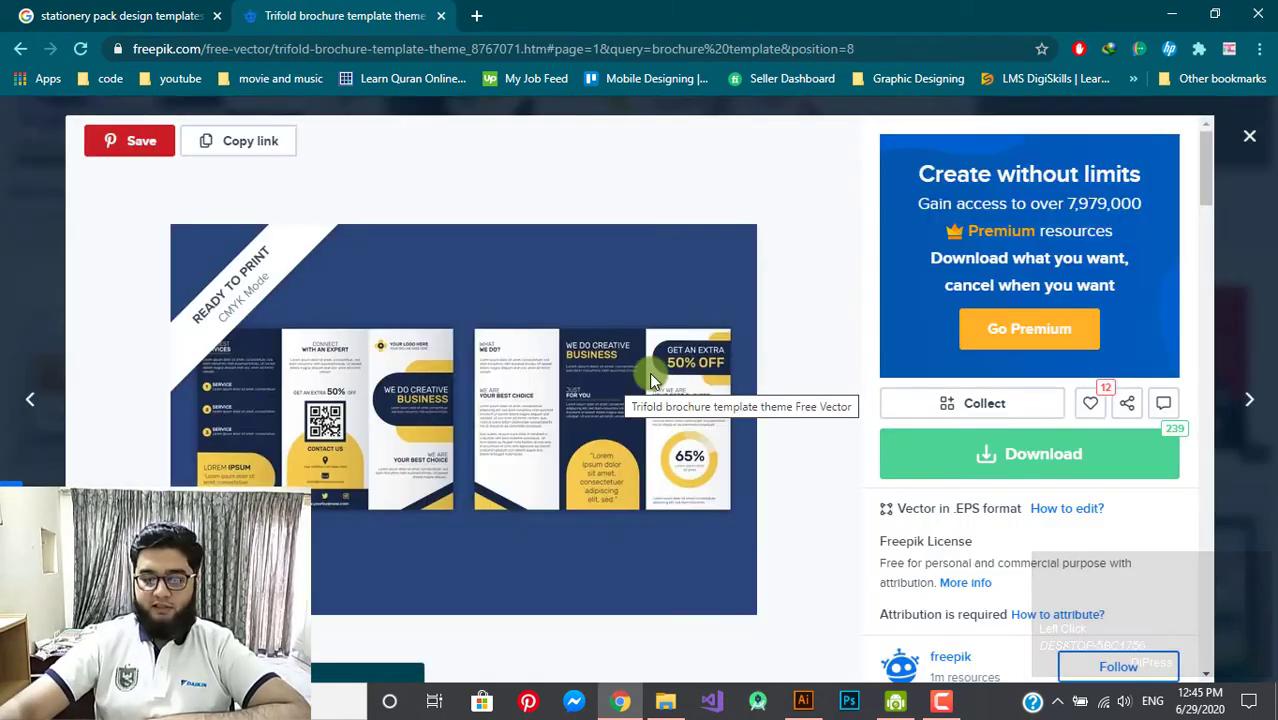
scroll("down", 3)
scroll("up", 3)
scroll("up", 3)
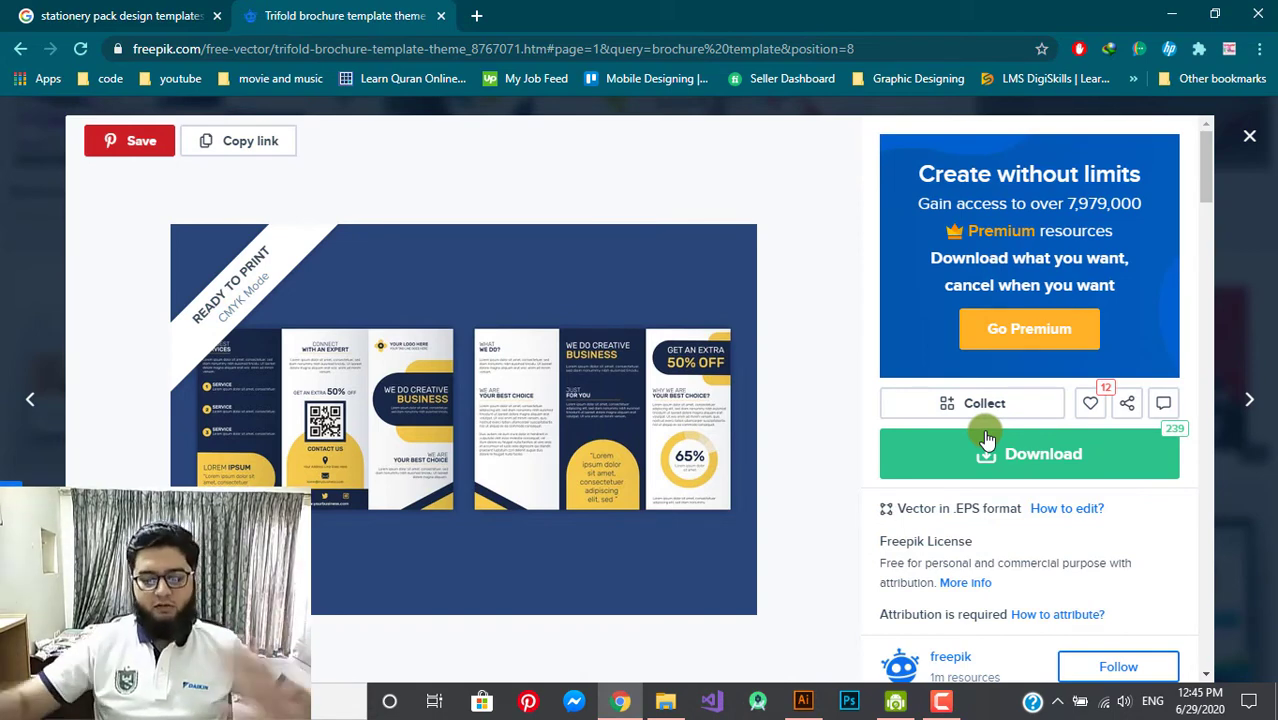
- Download the Trifold brochure template zip as a Free Download with attribution to the Desktop
left_click(991, 454)
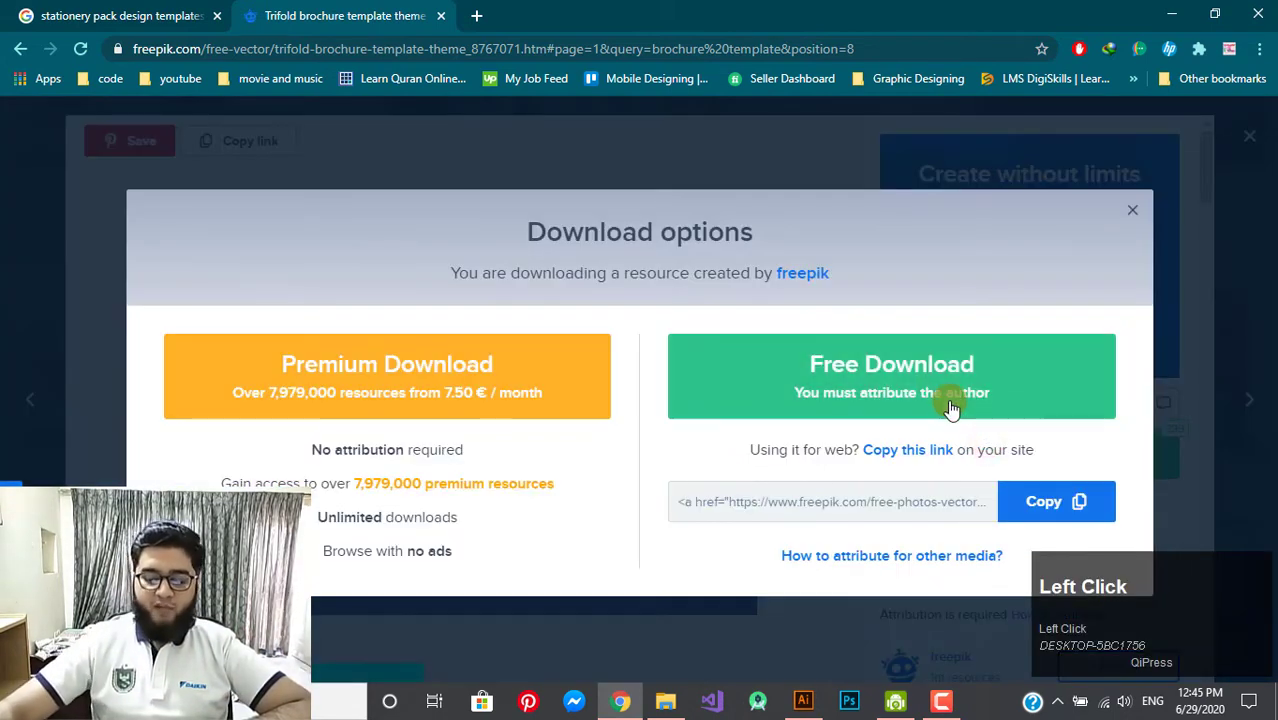
left_click(971, 382)
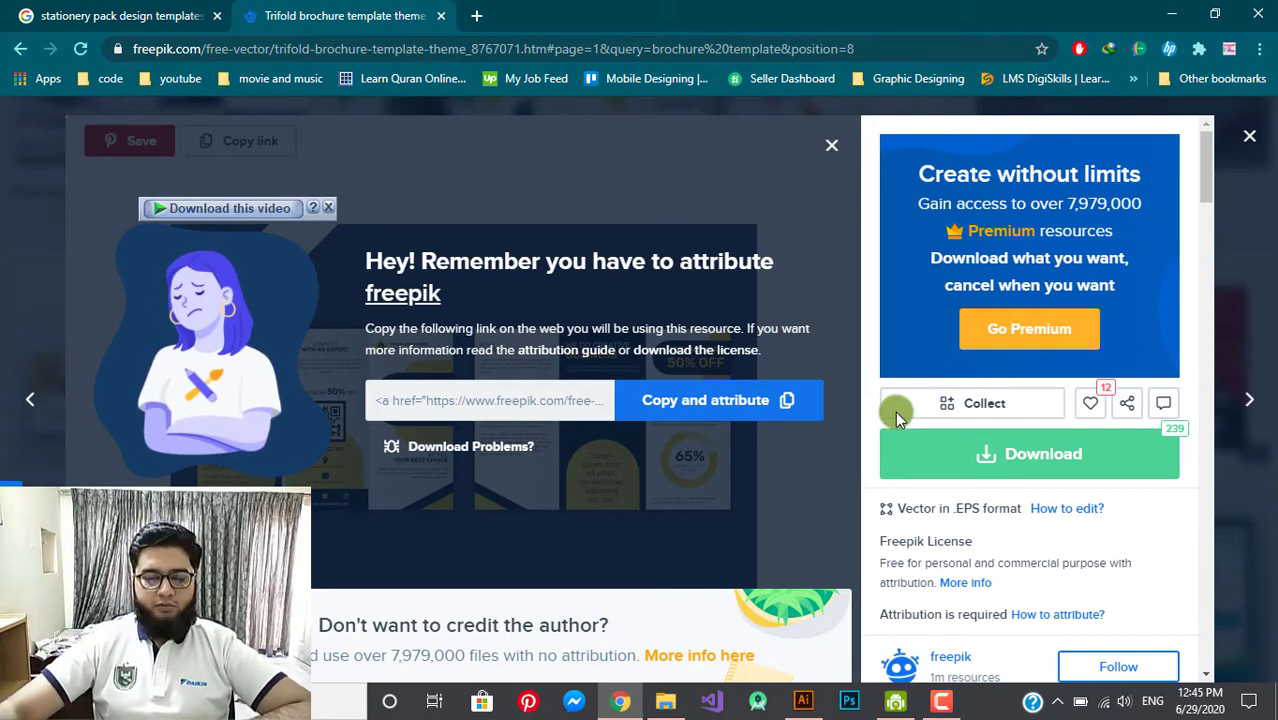
scroll("down", 3)
scroll("up", 3)
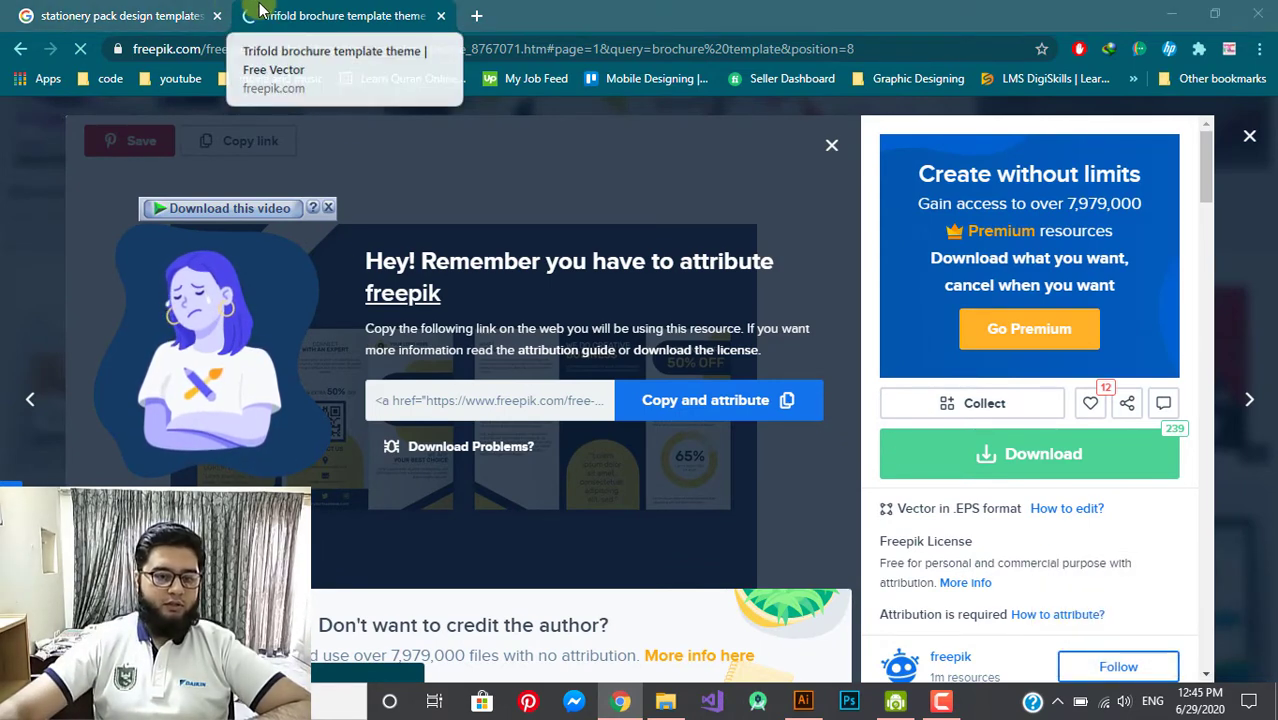
left_click(809, 329)
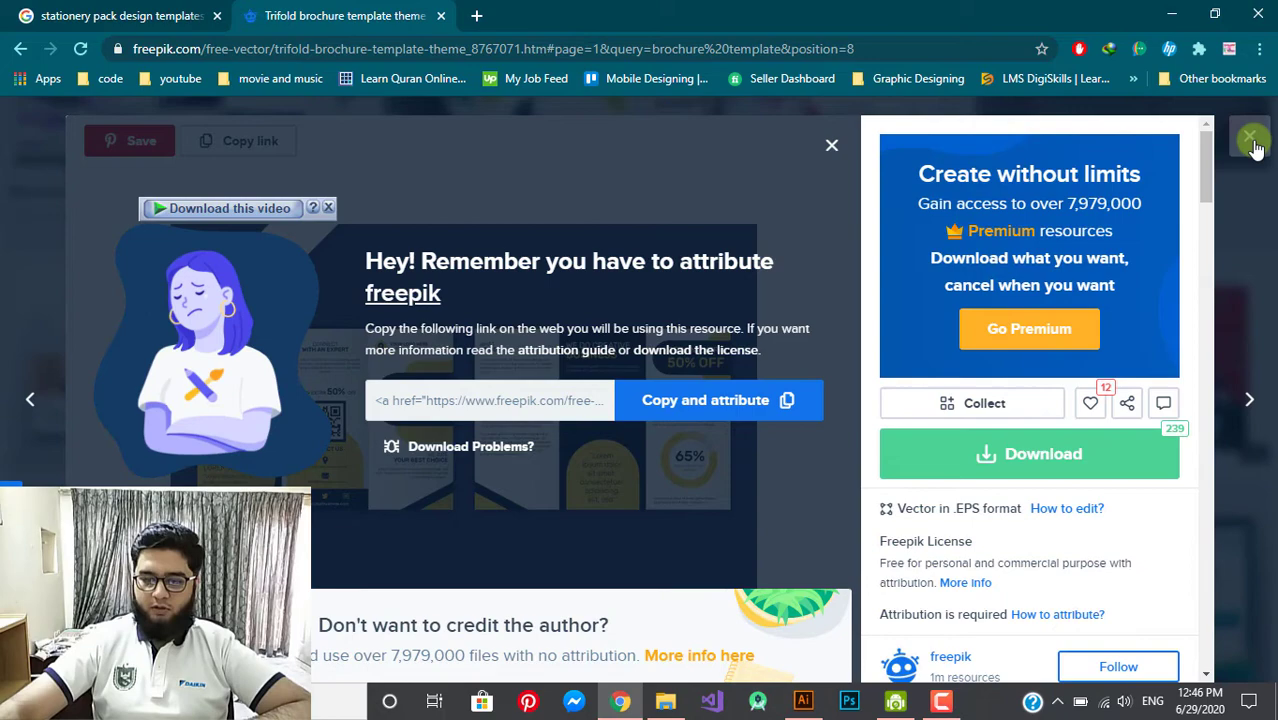
- Extract the tema-plantilla zip on the desktop and open its 4000914.ai brochure file
left_click(1256, 148)
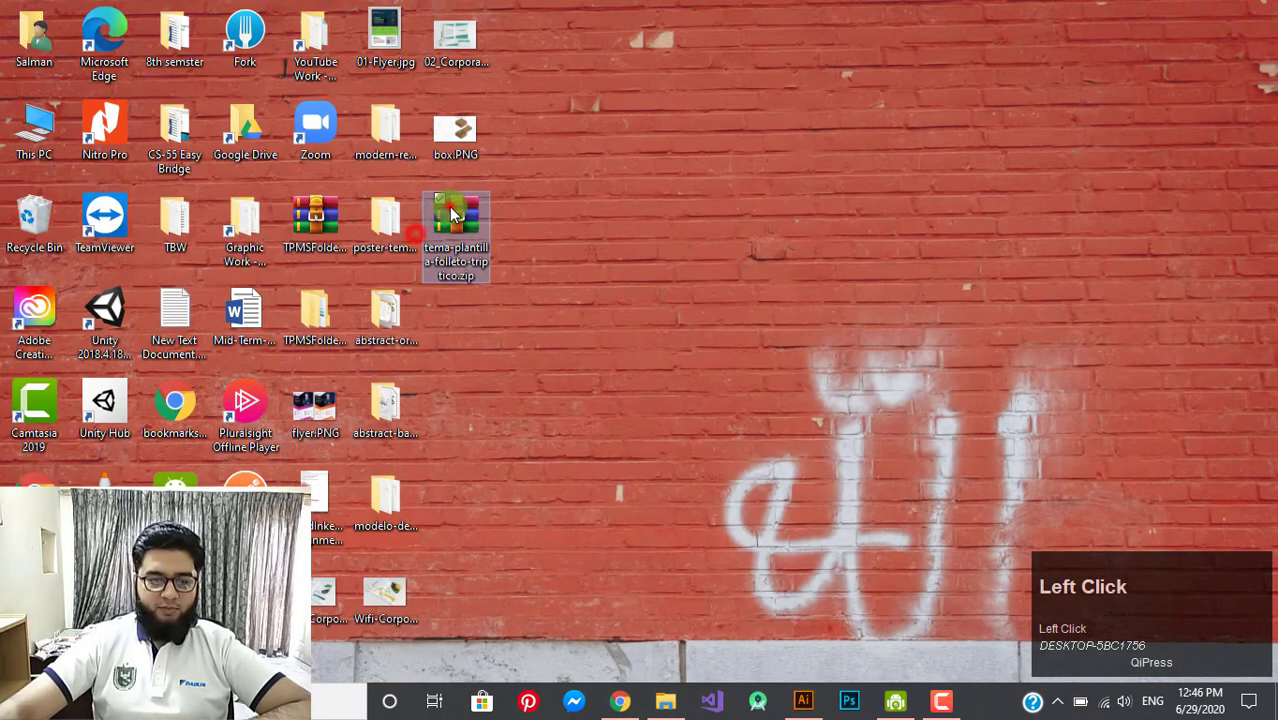
right_click(455, 212)
left_click(518, 315)
left_click(668, 348)
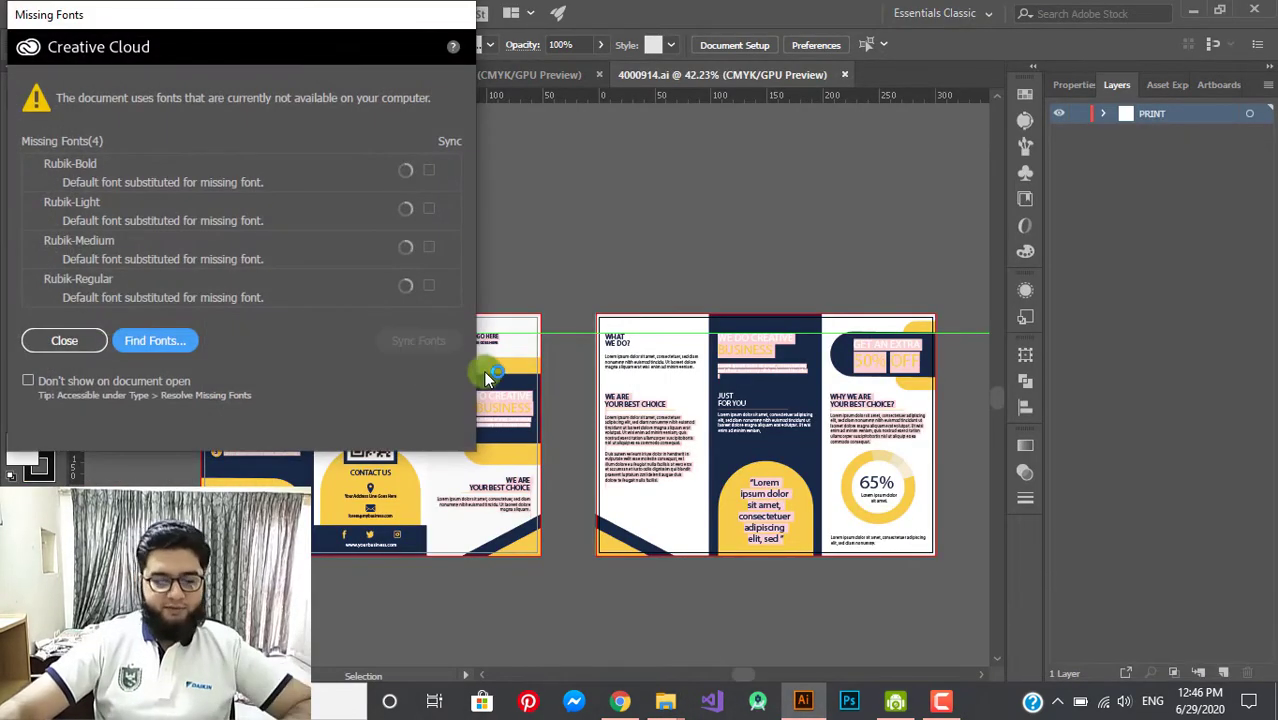
- Dismiss the Missing Fonts warning so the 4000914.ai brochure artwork is fully in view
scroll("down", 3)
left_click(75, 187)
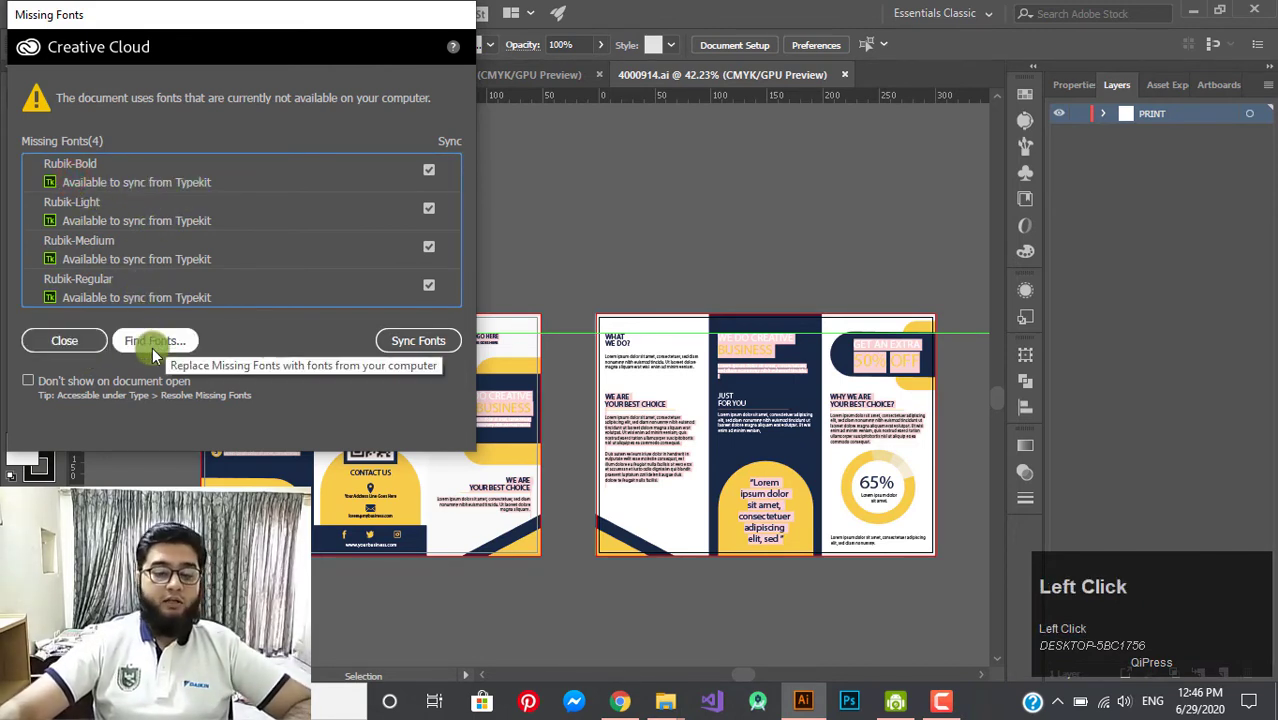
left_click(89, 348)
scroll("up", 3)
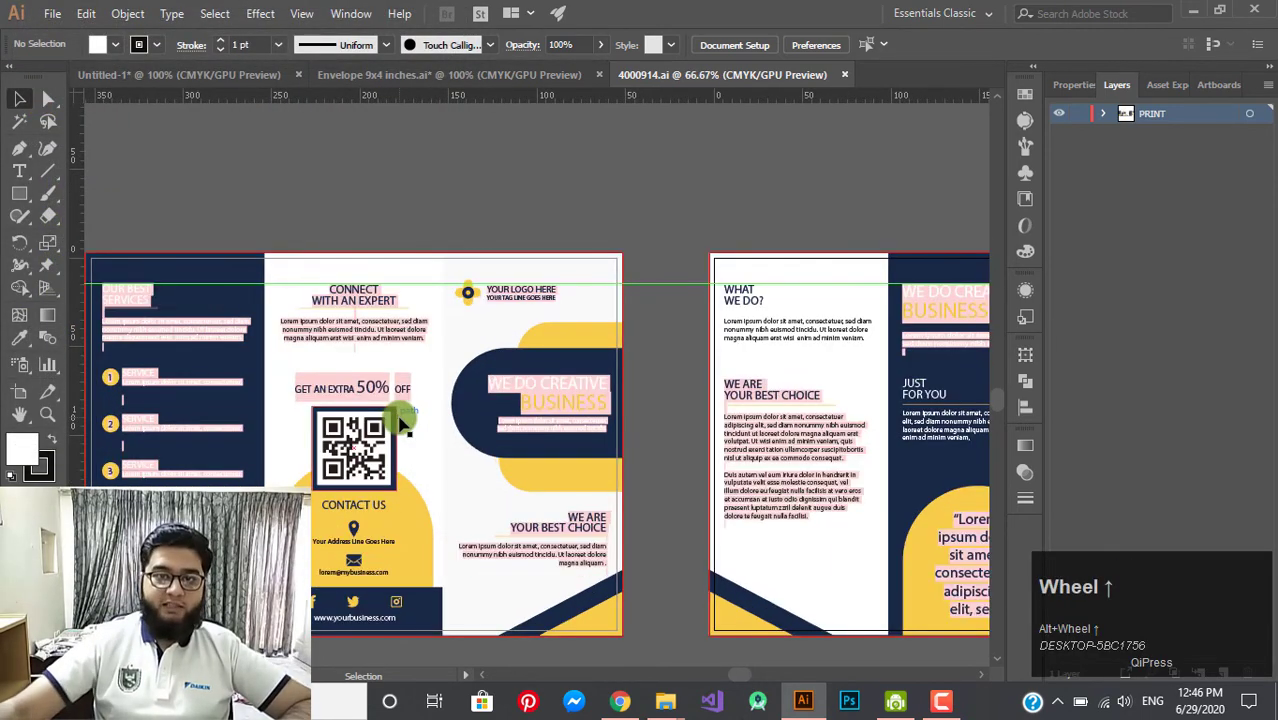
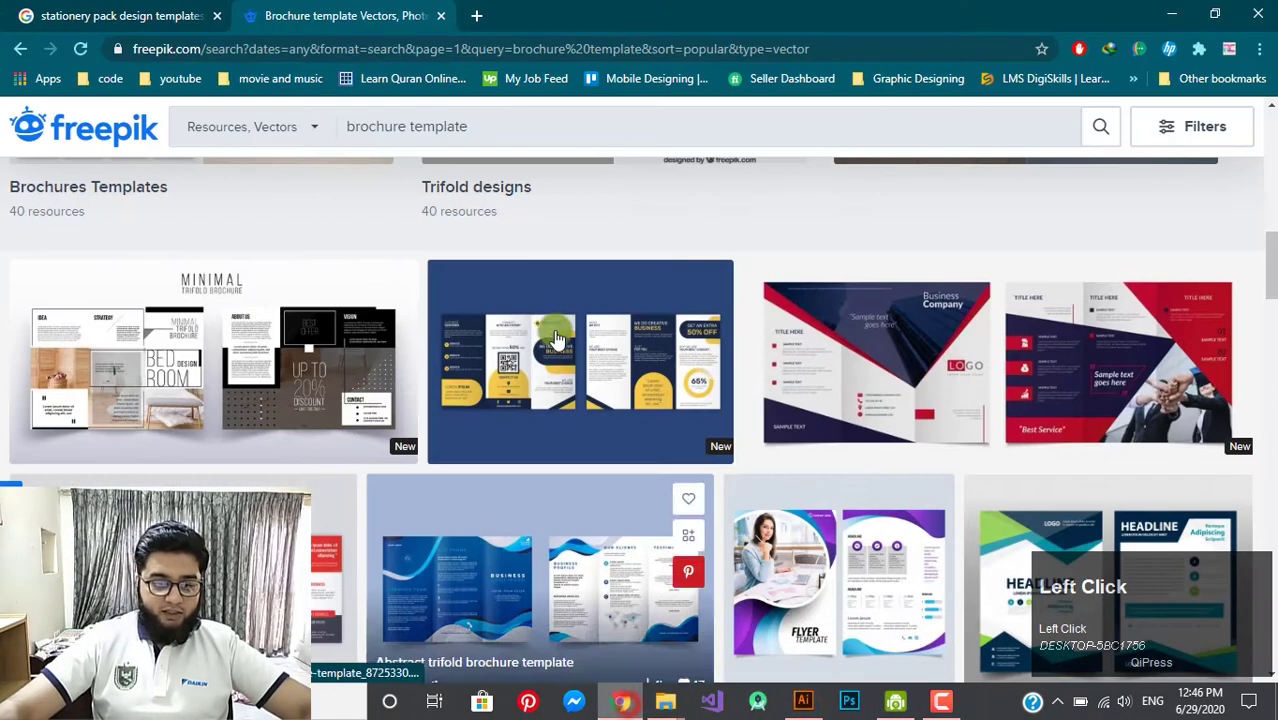
- Scroll the vector brochure results down to the Abstract trifold brochure template
scroll("down", 3)
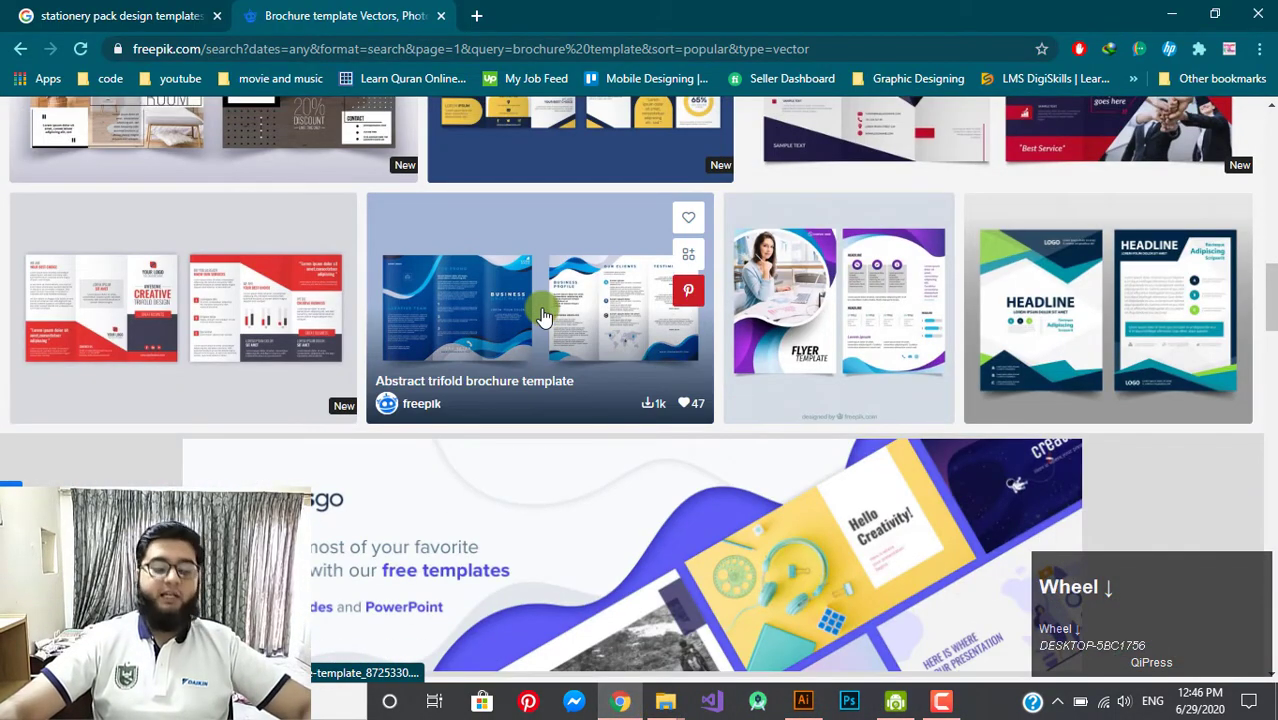
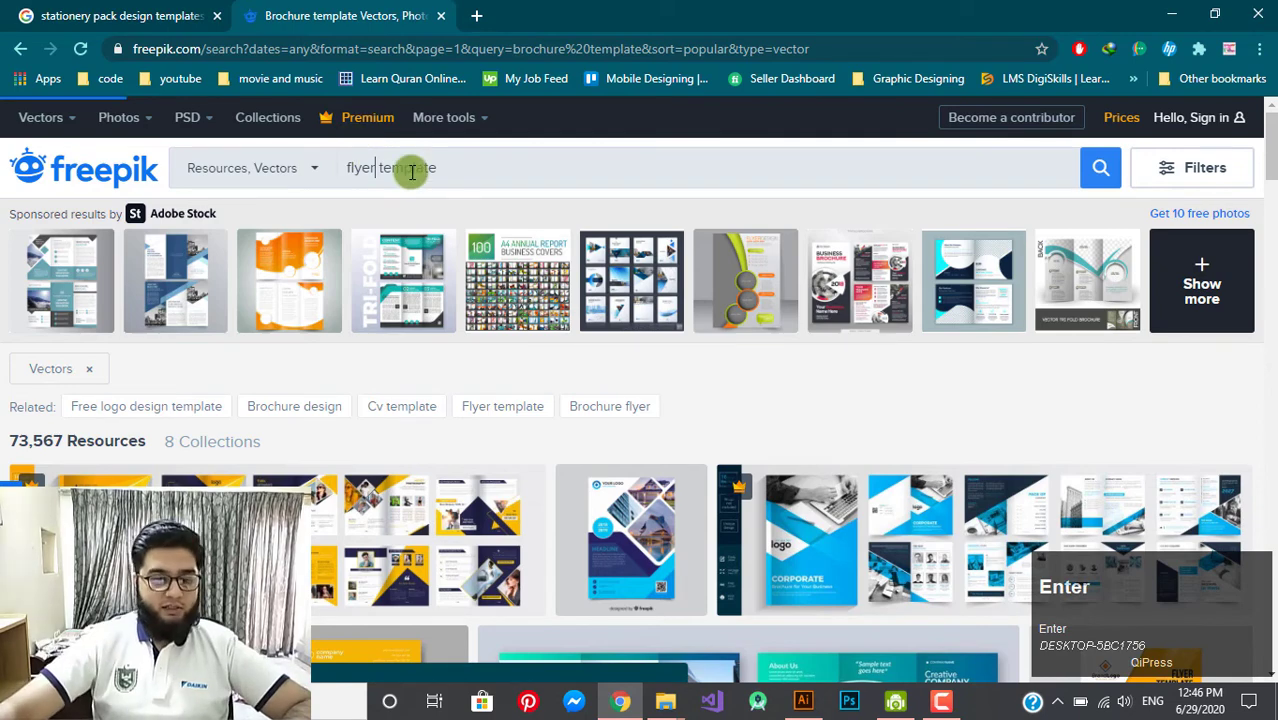
- Scroll down through the vector flyer template results to browse many flyer designs
scroll("down", 3)
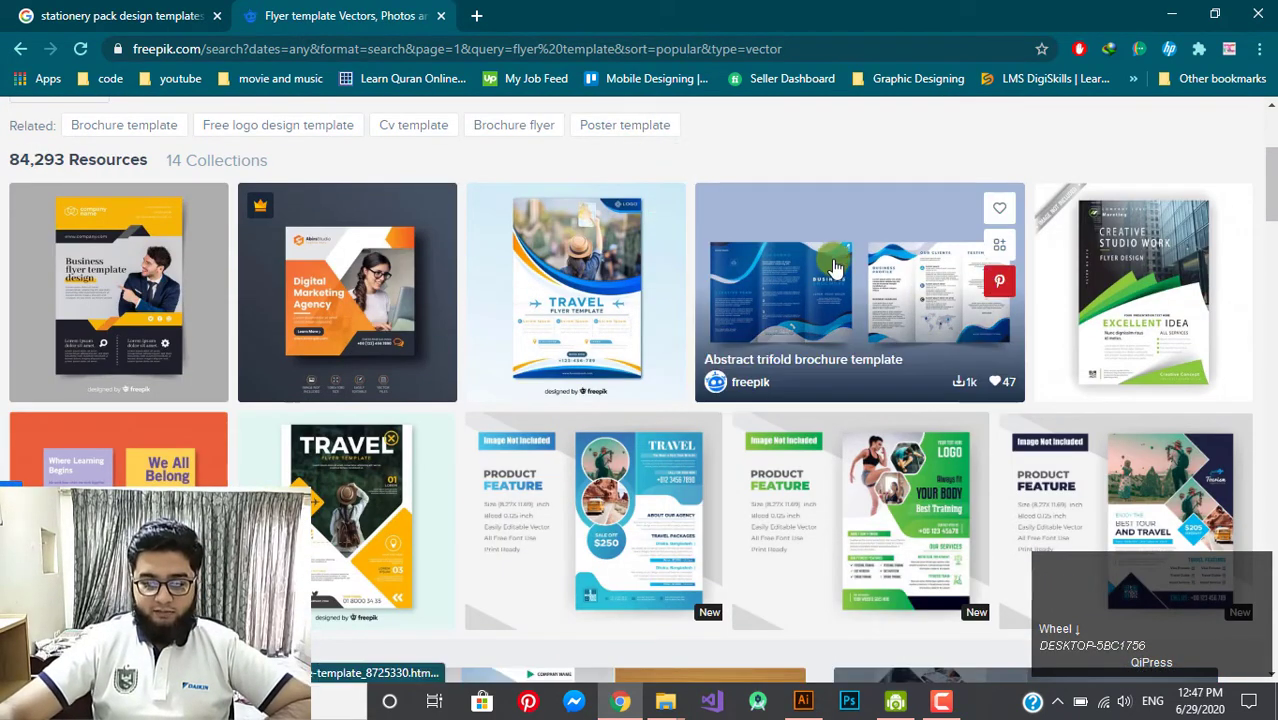
scroll("down", 3)
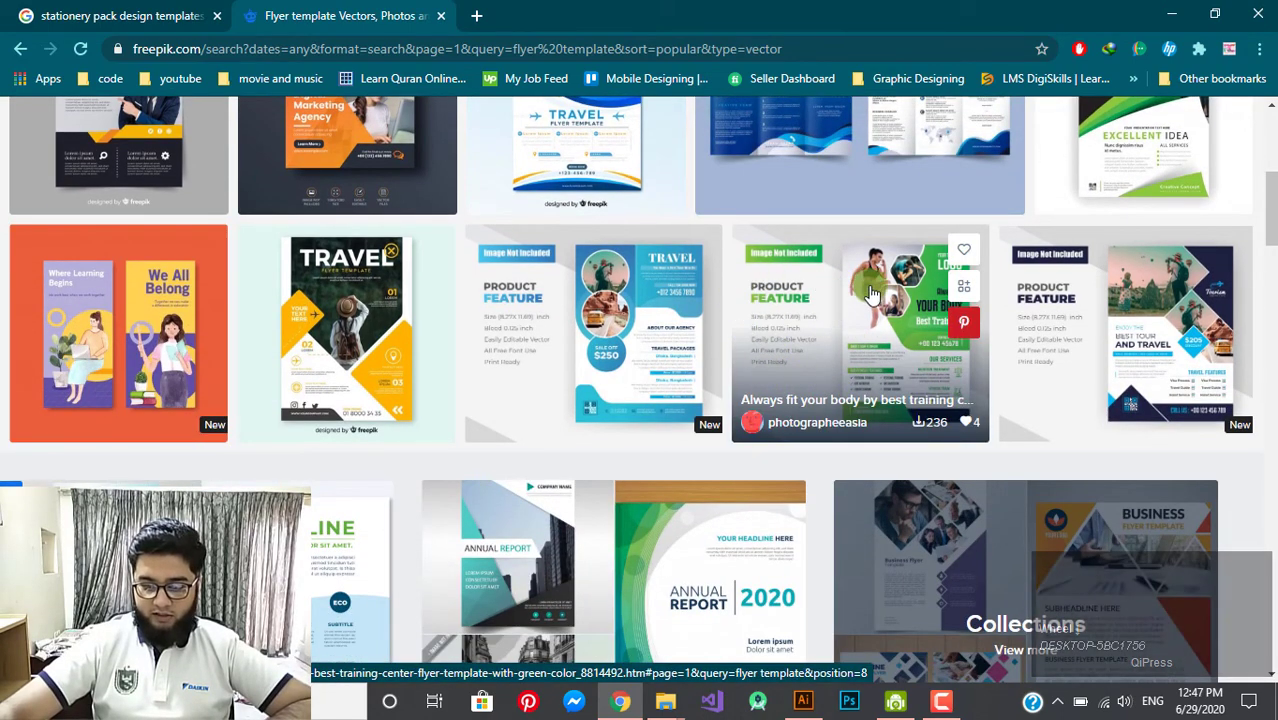
scroll("down", 3)
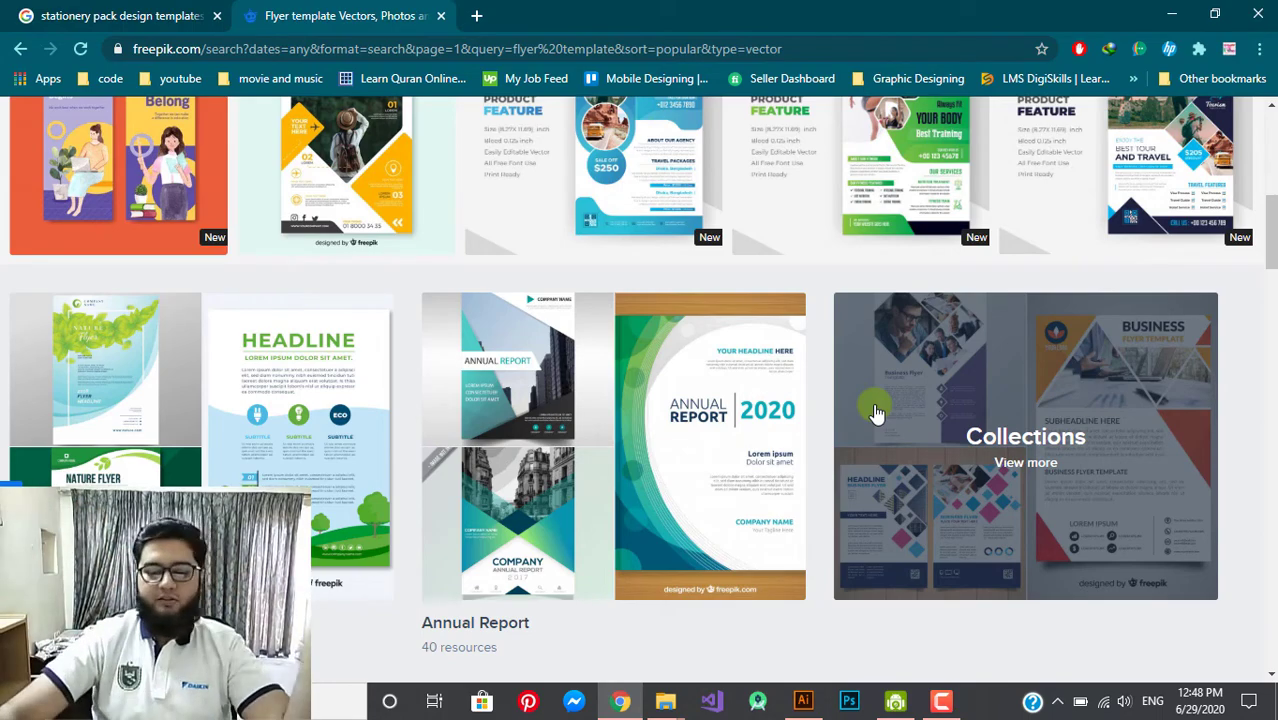
scroll("down", 3)
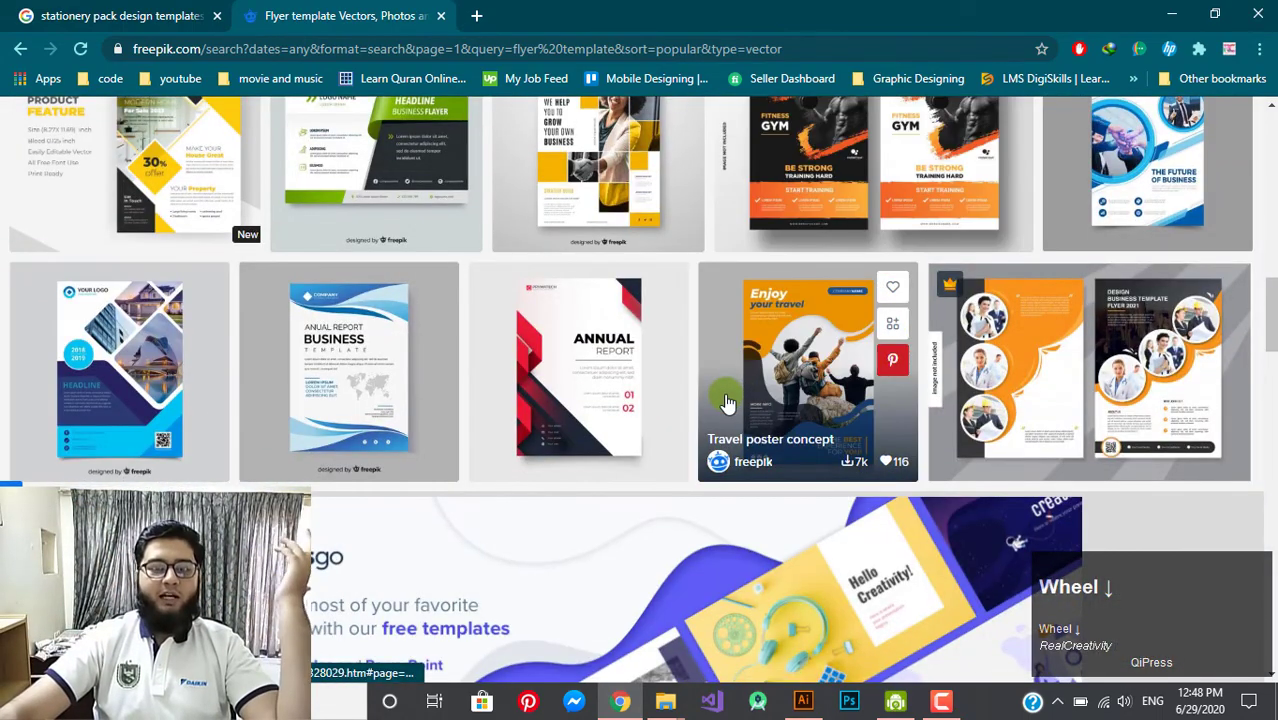
scroll("down", 3)
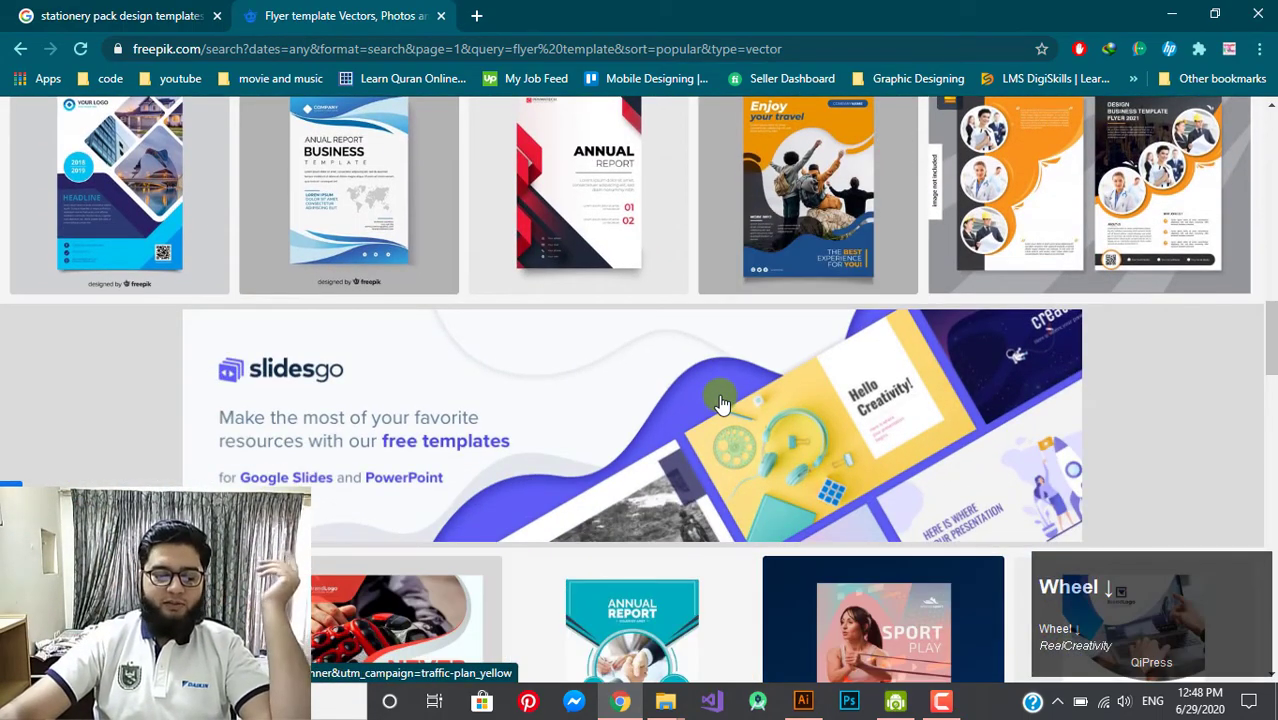
scroll("down", 3)
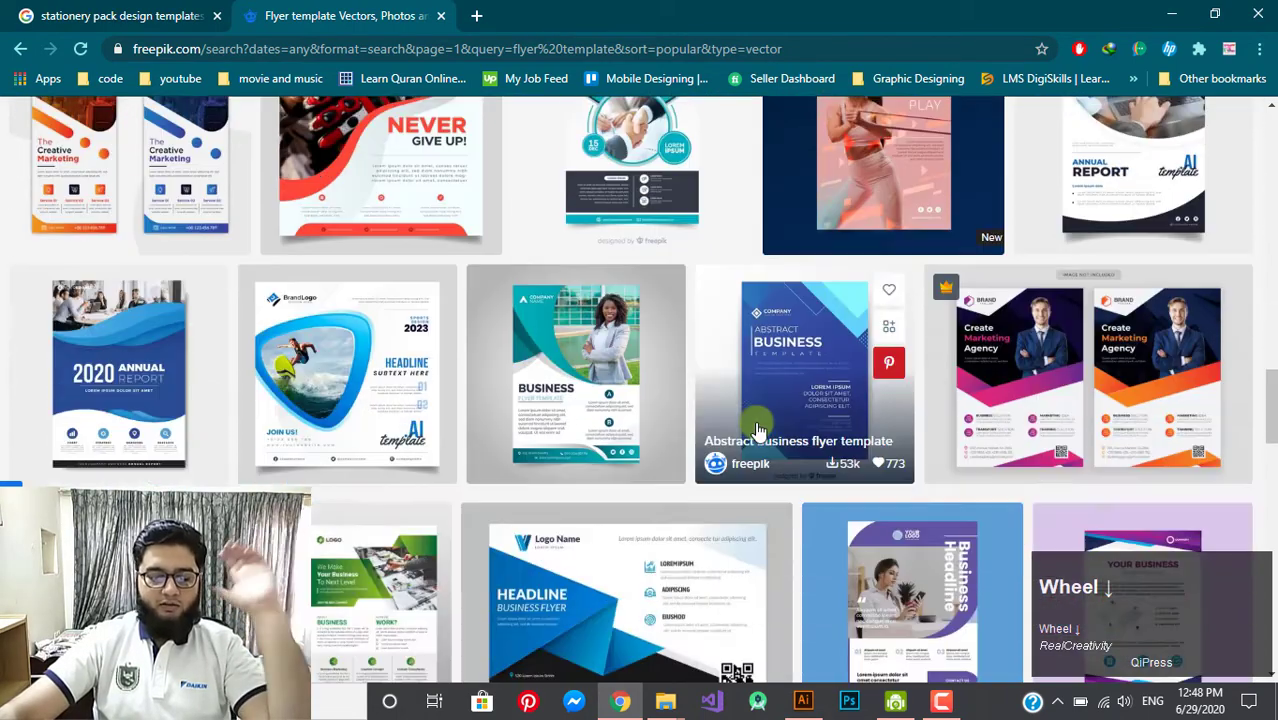
scroll("down", 3)
- Briefly view the corporate annual business report flyer, close it and browse the results
left_click(534, 253)
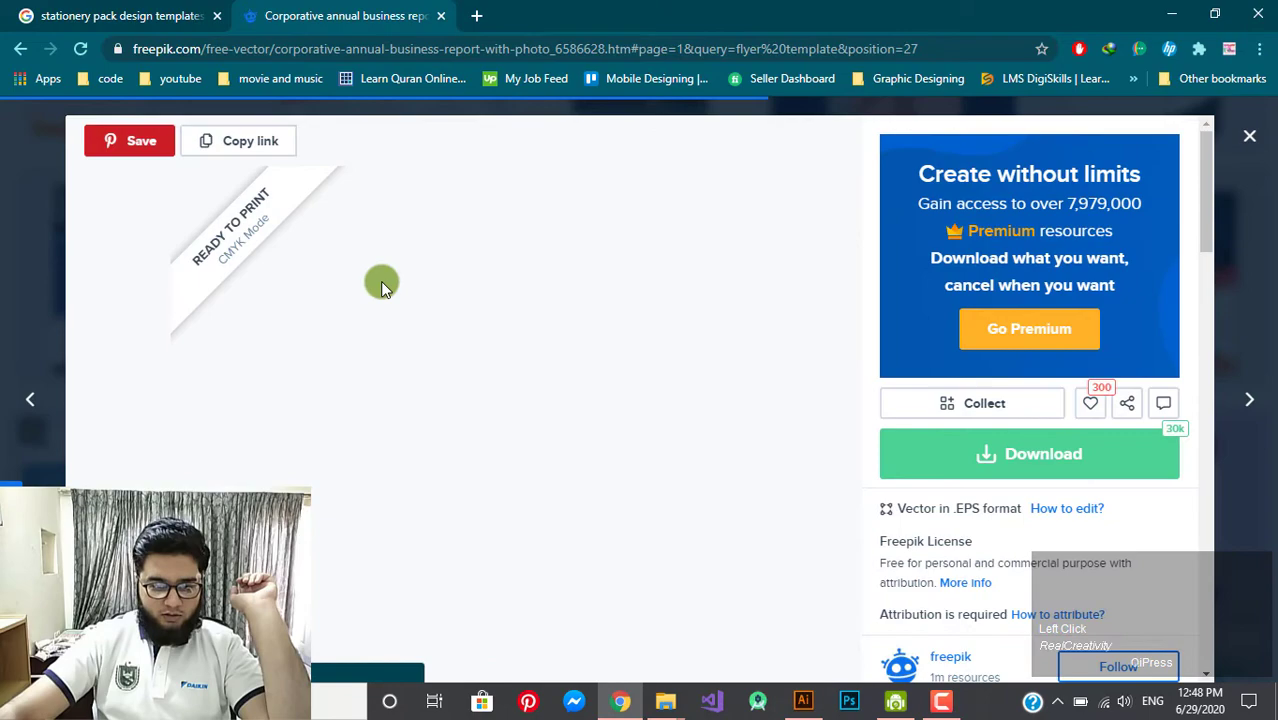
double_click(1263, 137)
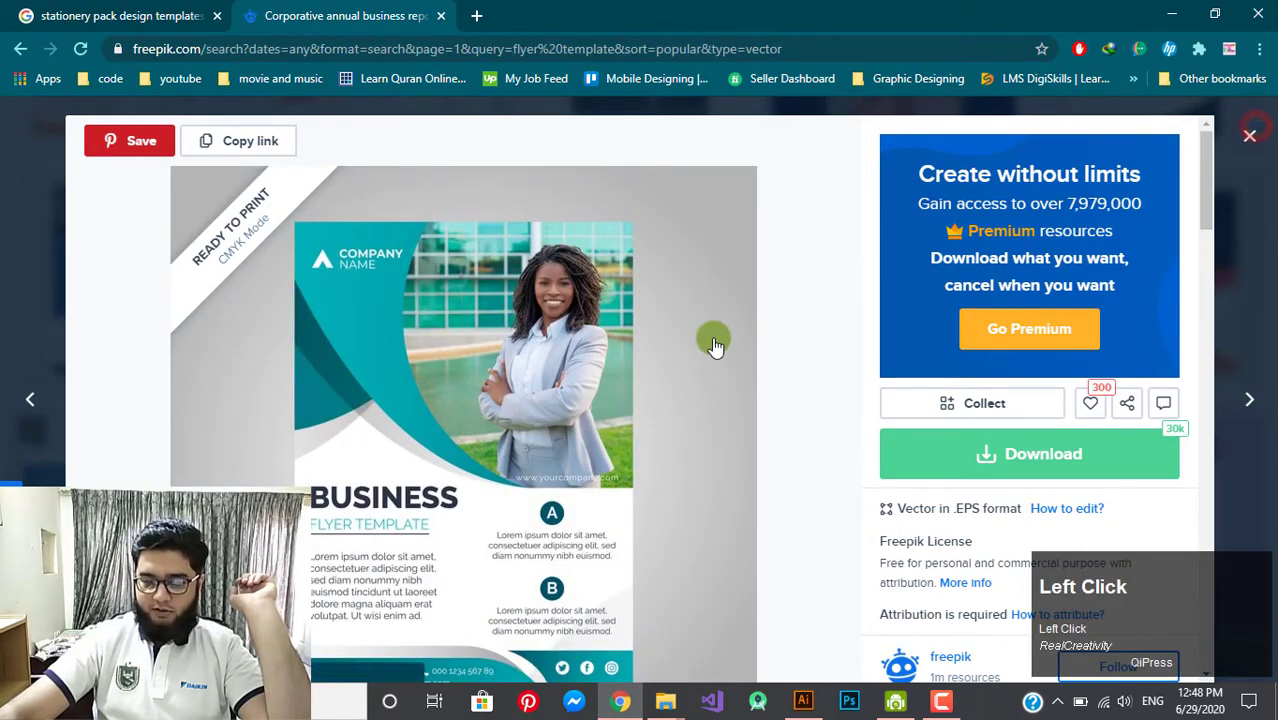
scroll("down", 3)
scroll("up", 3)
scroll("down", 3)
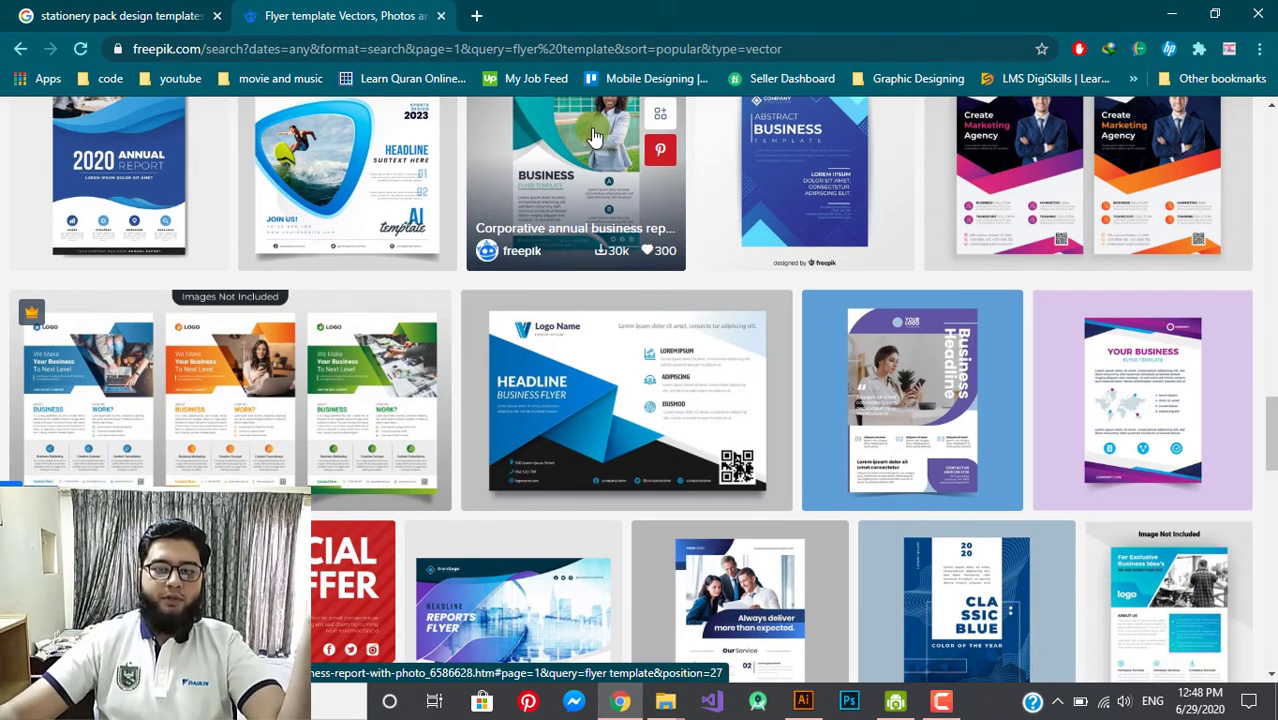
scroll("up", 3)
- Preview the Abstract business flyer template, scrolling through its details
left_click(749, 422)
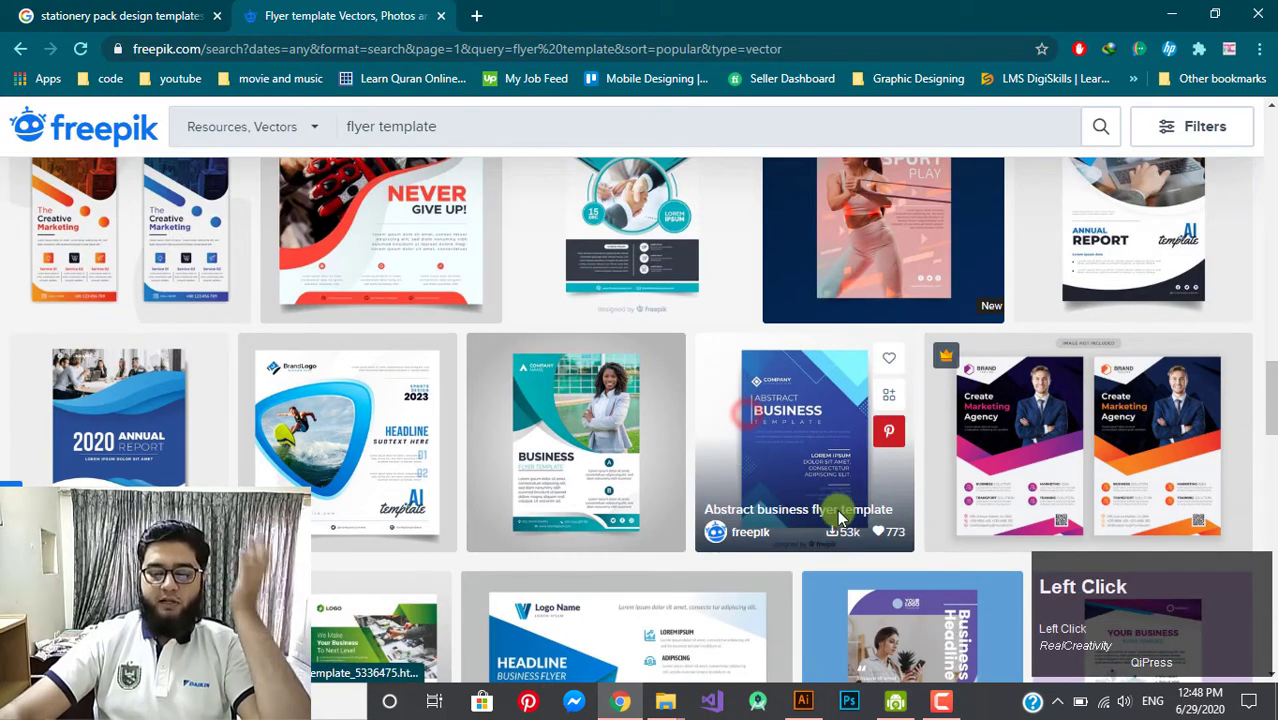
scroll("down", 3)
scroll("up", 3)
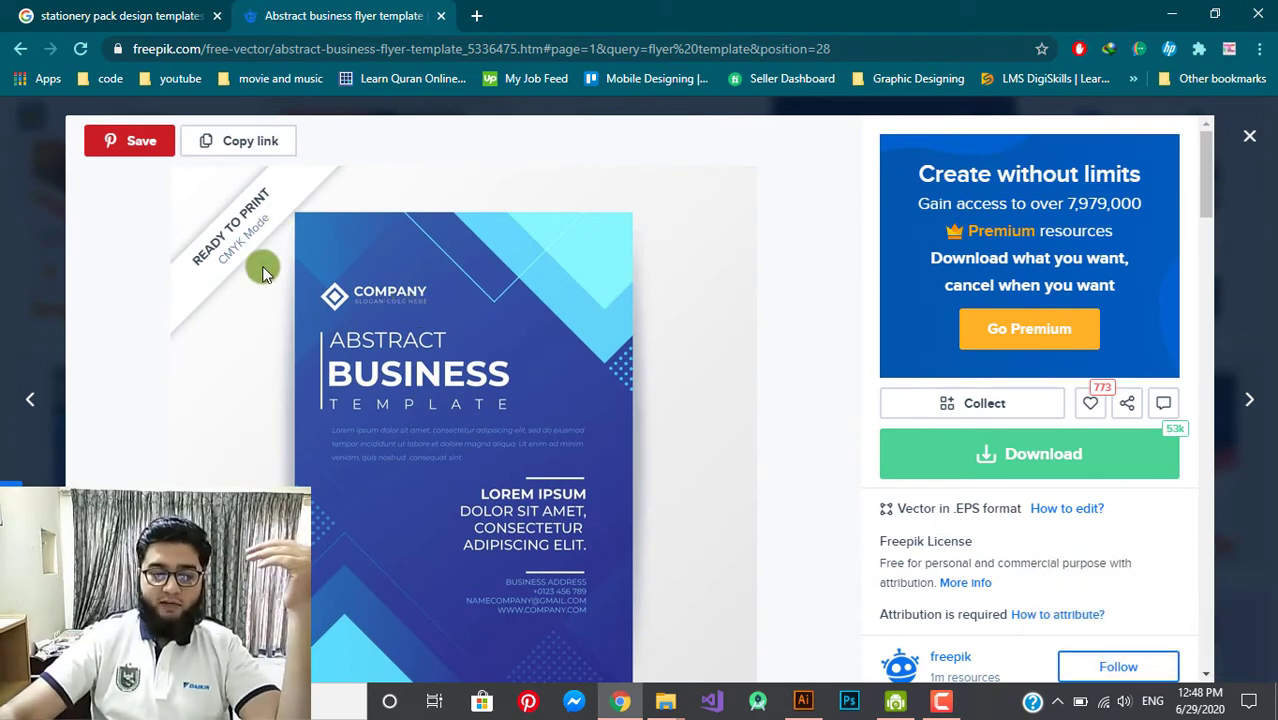
scroll("down", 3)
scroll("up", 3)
scroll("down", 3)
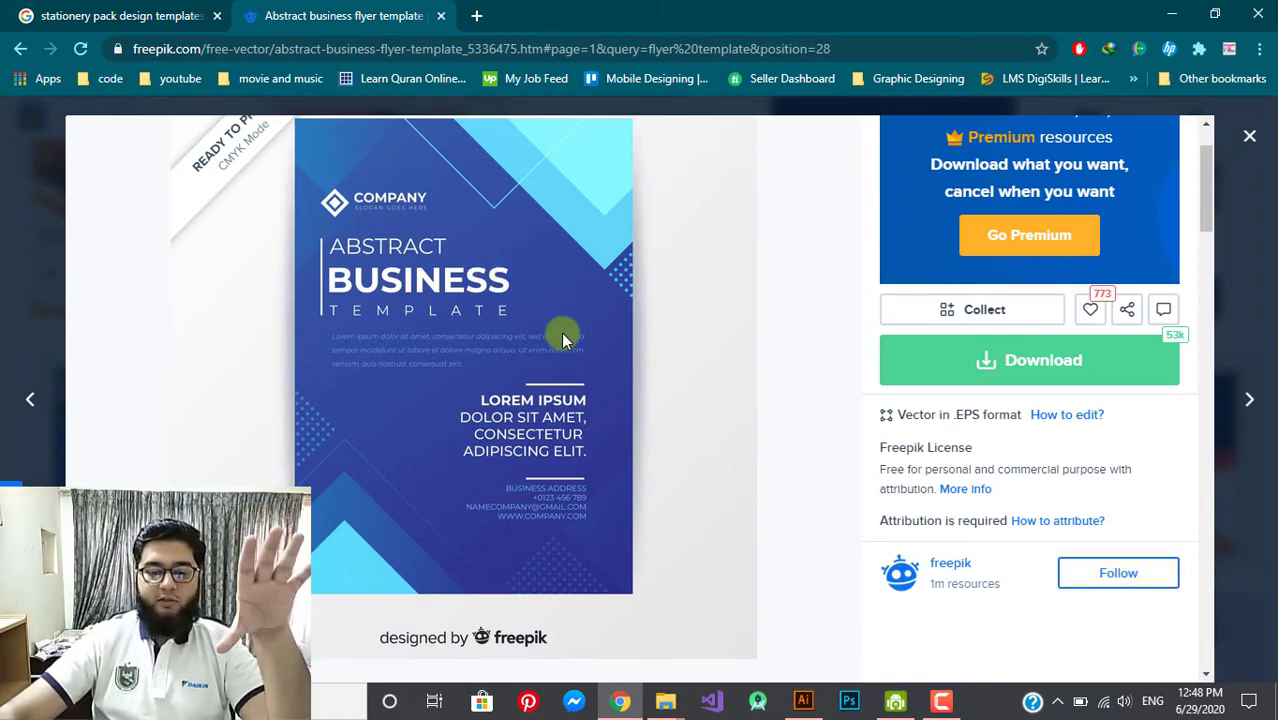
scroll("down", 3)
scroll("up", 3)
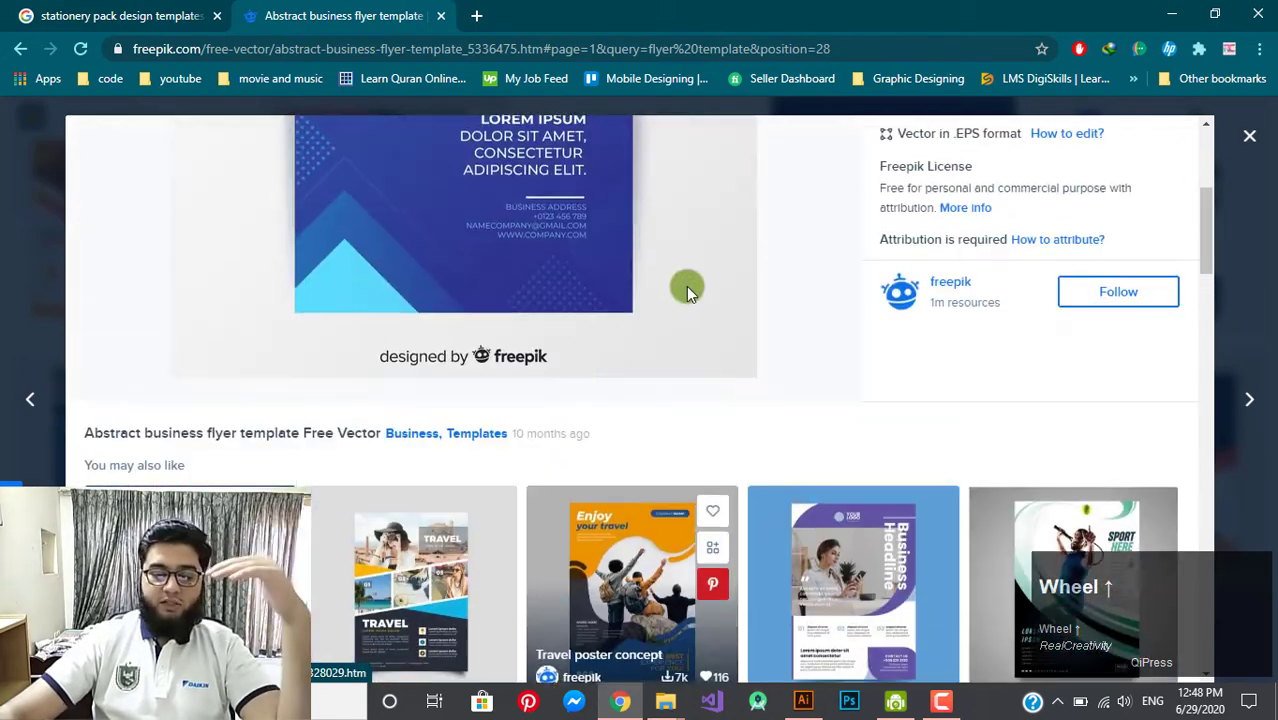
- Close the preview and scroll the flyer results down to the Special Offer designs
left_click(1252, 153)
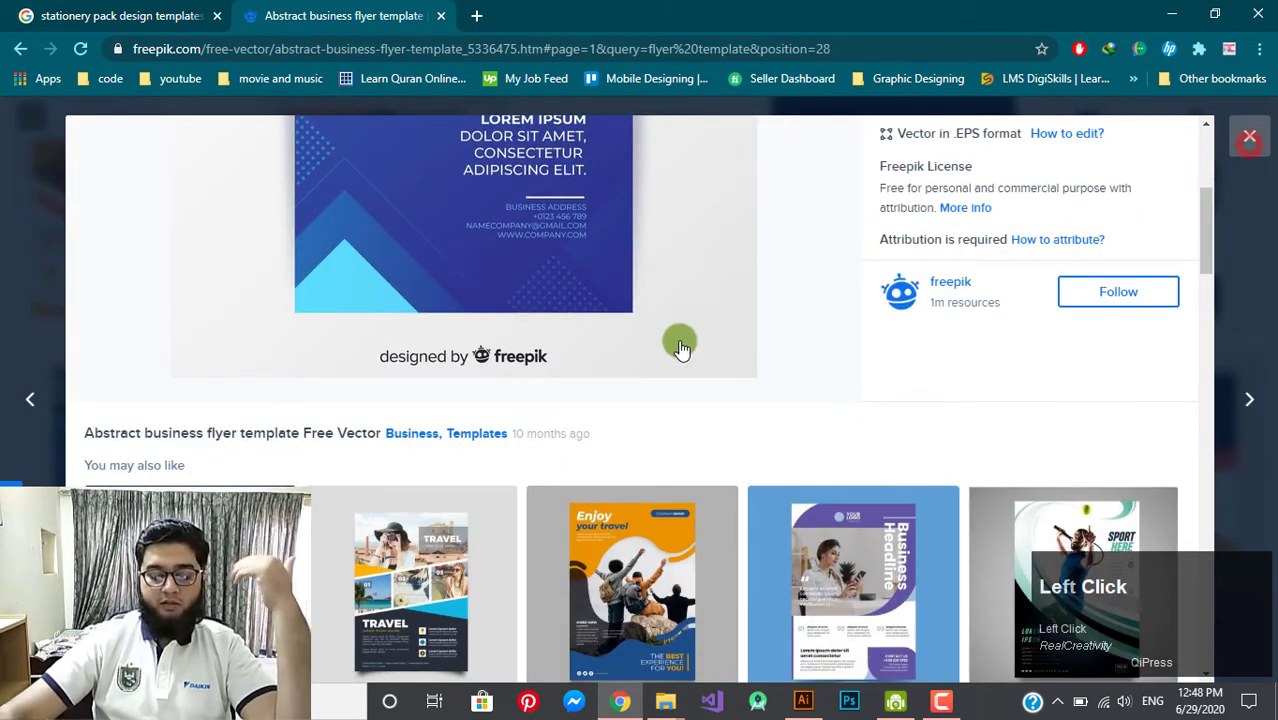
scroll("down", 3)
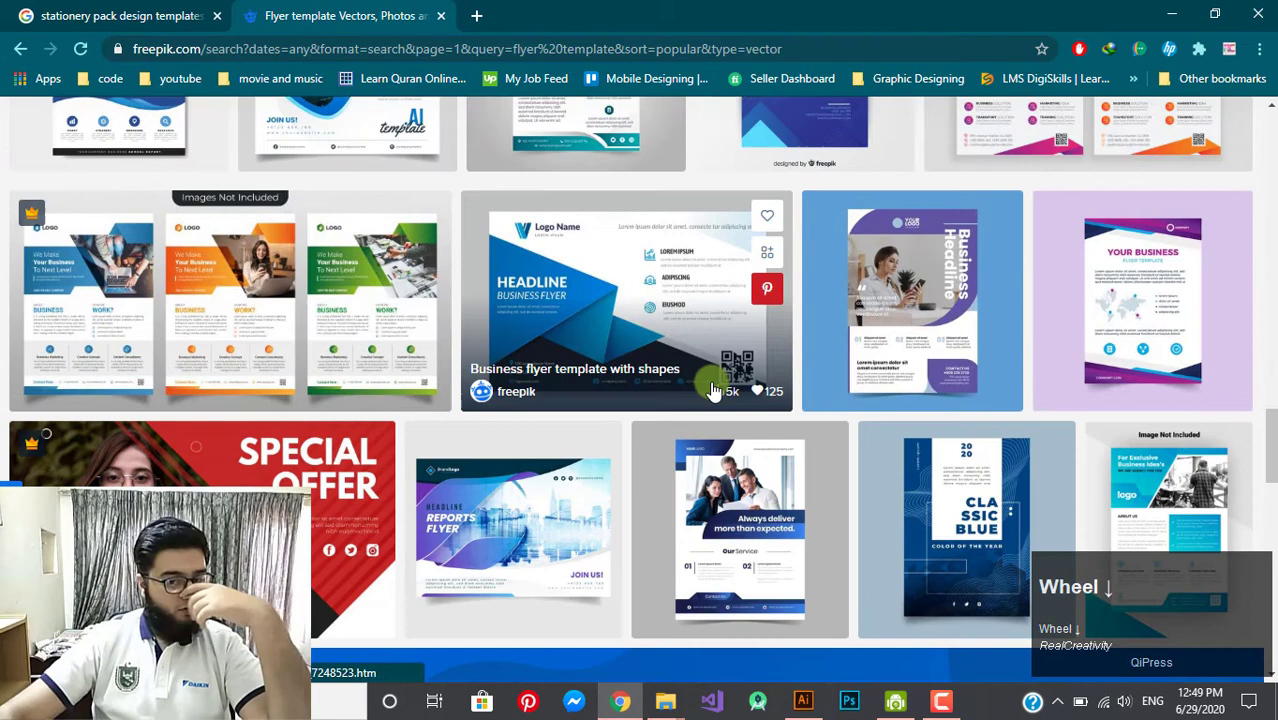
scroll("down", 3)
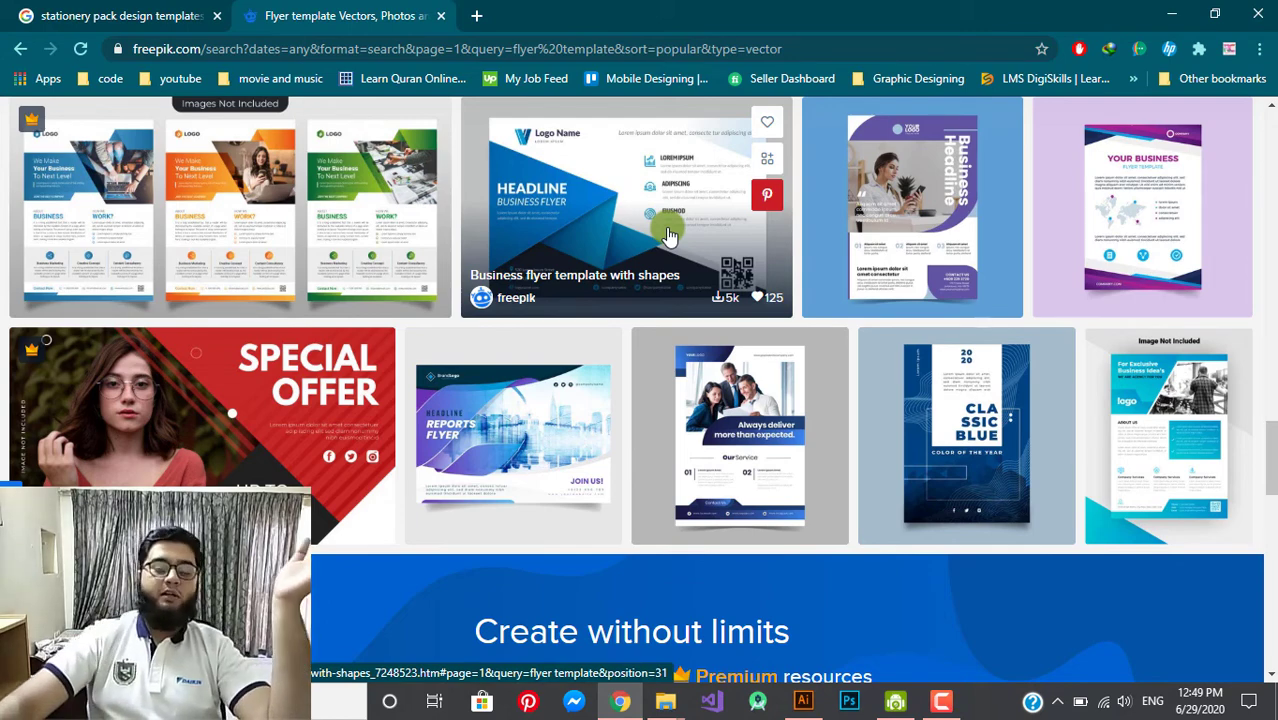
- View the purple YOUR BUSINESS flyer template and scroll to its related templates
left_click(1104, 192)
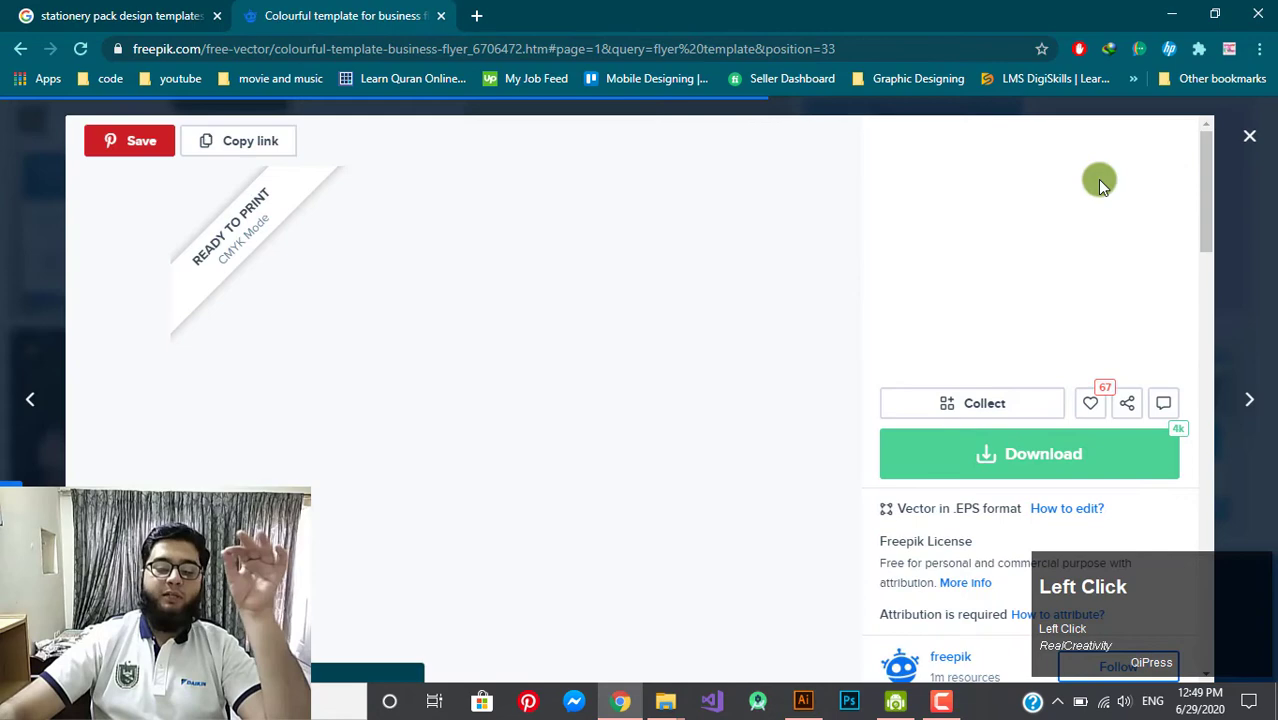
scroll("down", 3)
scroll("down", 3)
scroll("down", 3)
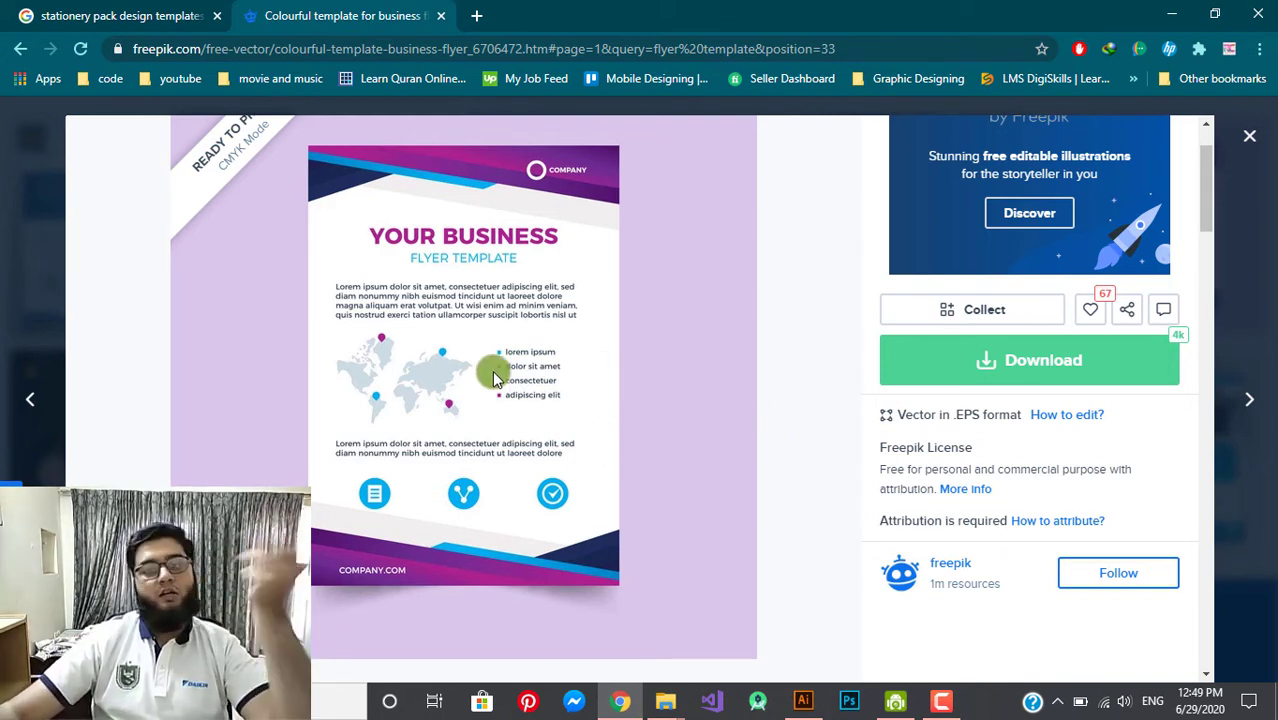
scroll("down", 3)
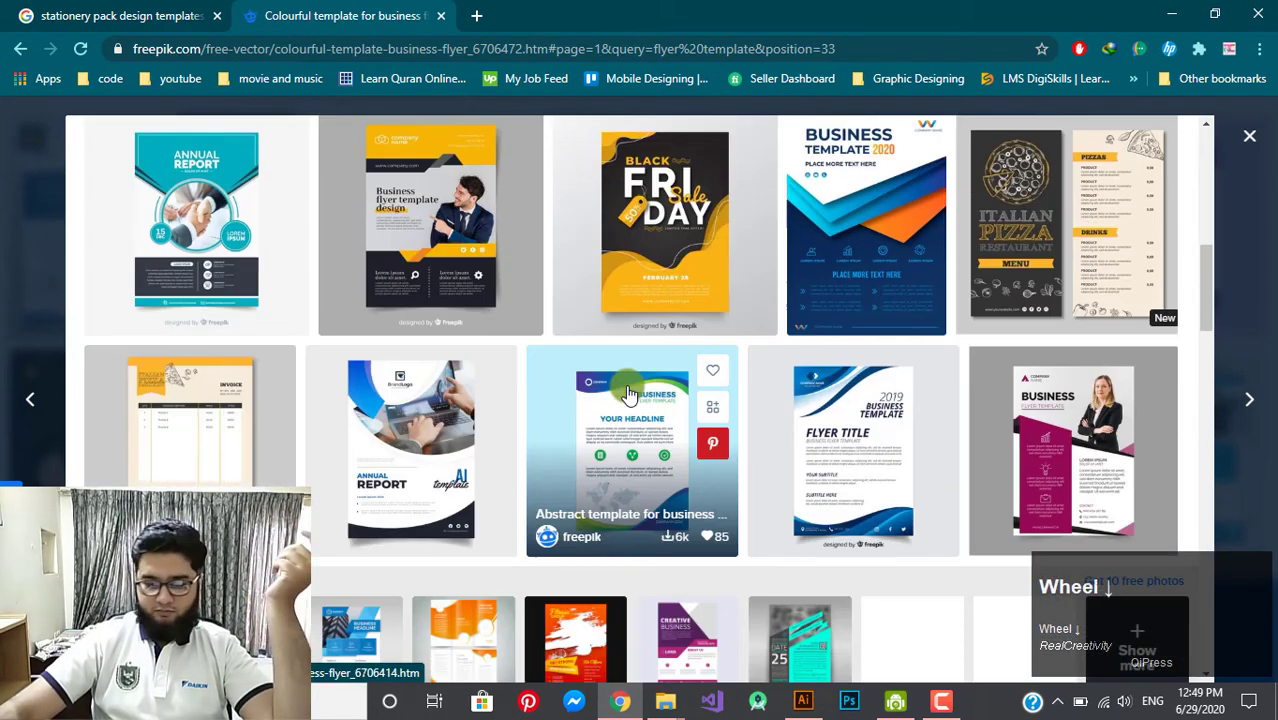
- View the Business template design 2020 page, scrolling to its related company report designs
left_click(817, 255)
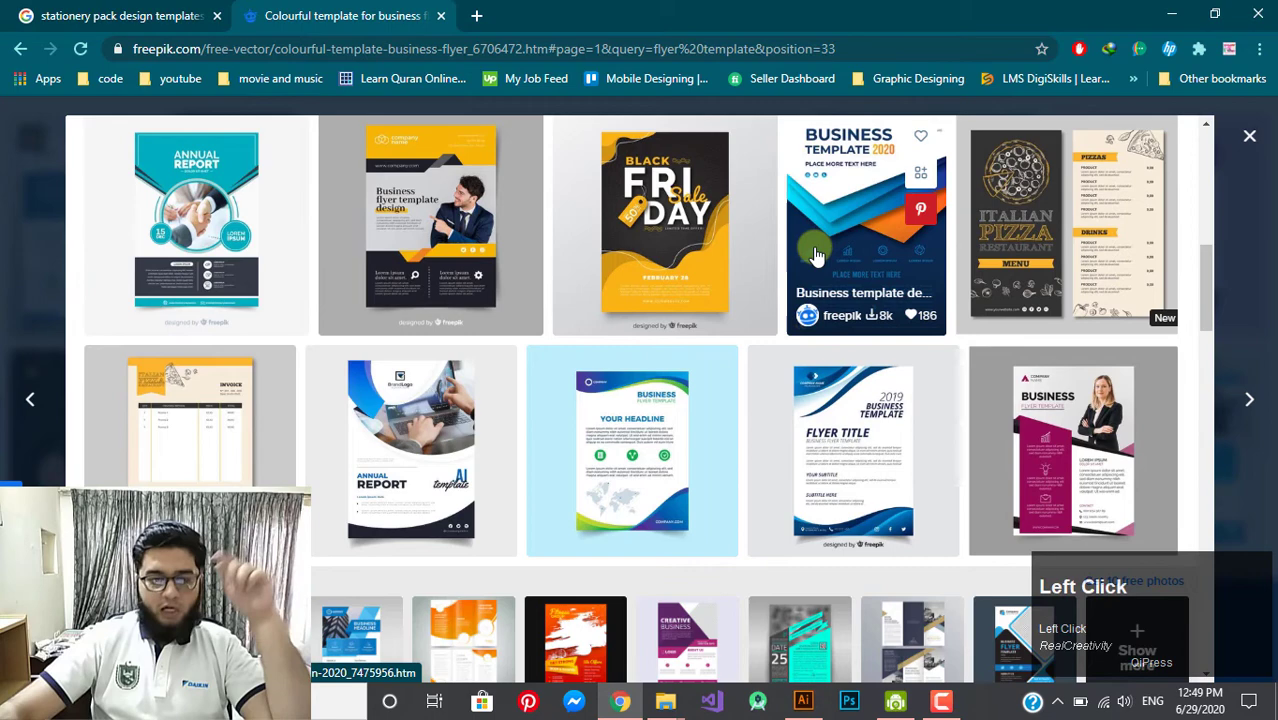
scroll("down", 3)
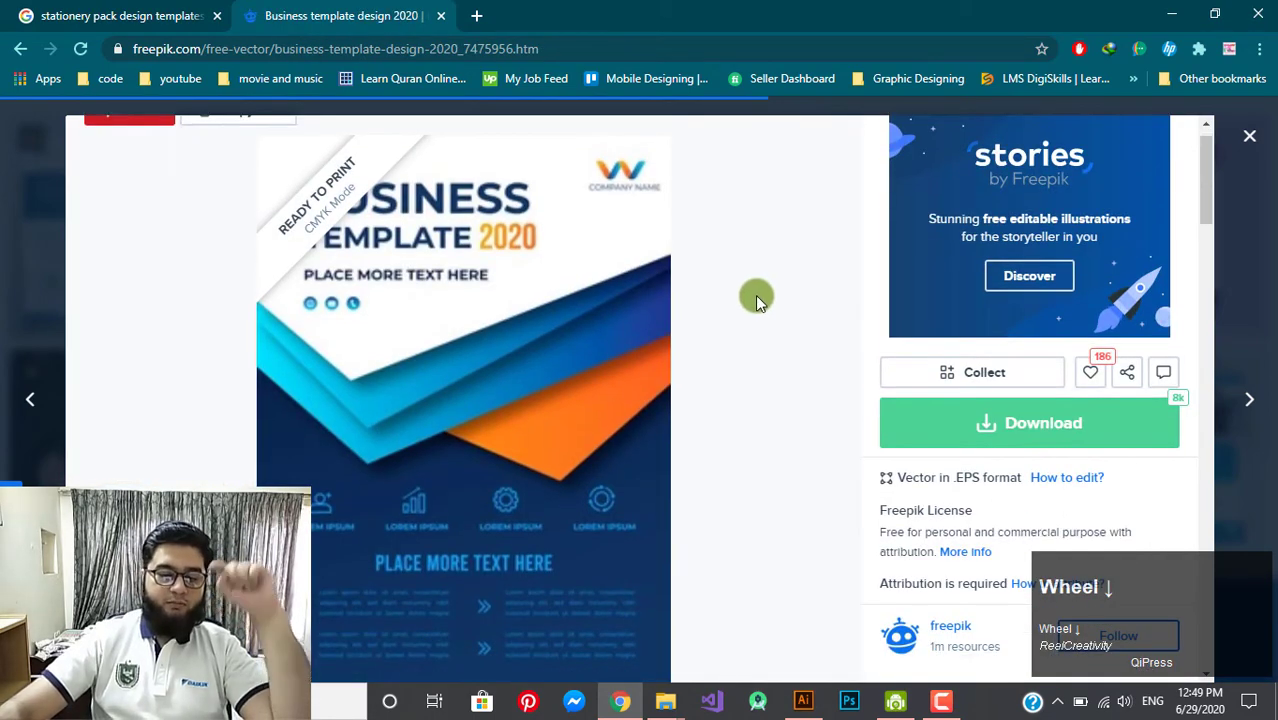
scroll("up", 3)
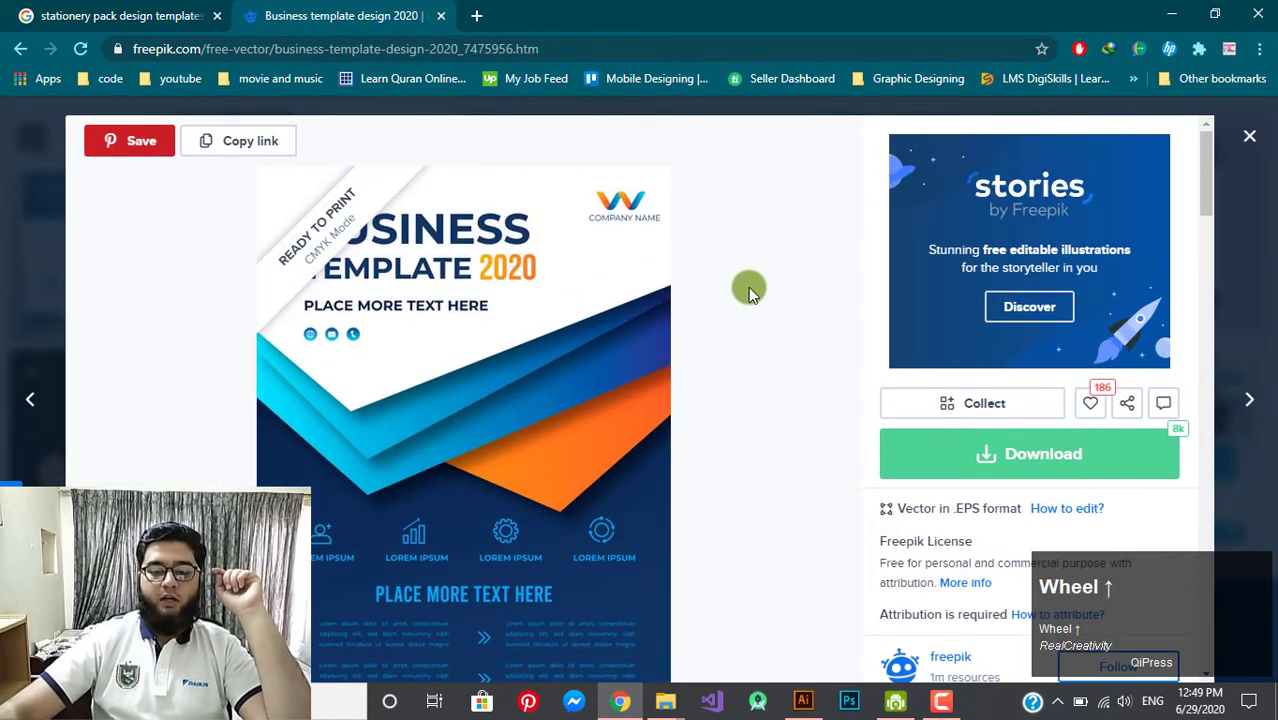
scroll("down", 3)
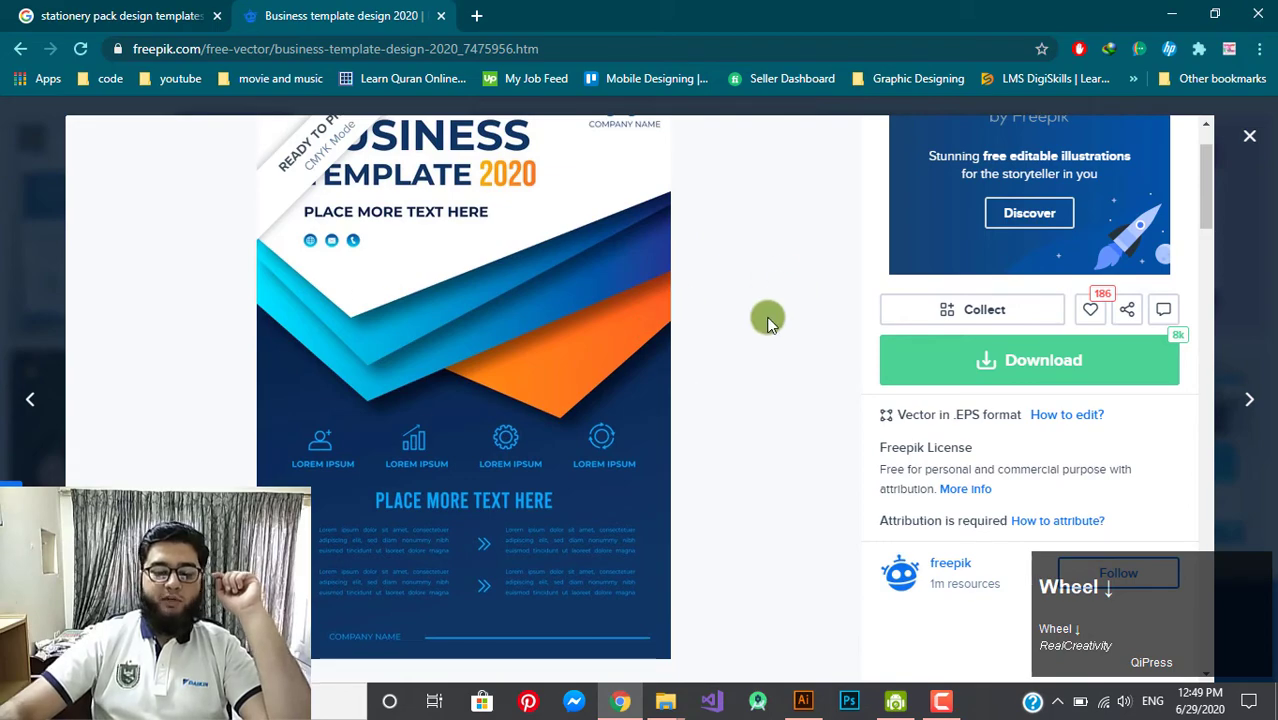
scroll("down", 3)
scroll("down", 3)
scroll("down", 3)
scroll("up", 3)
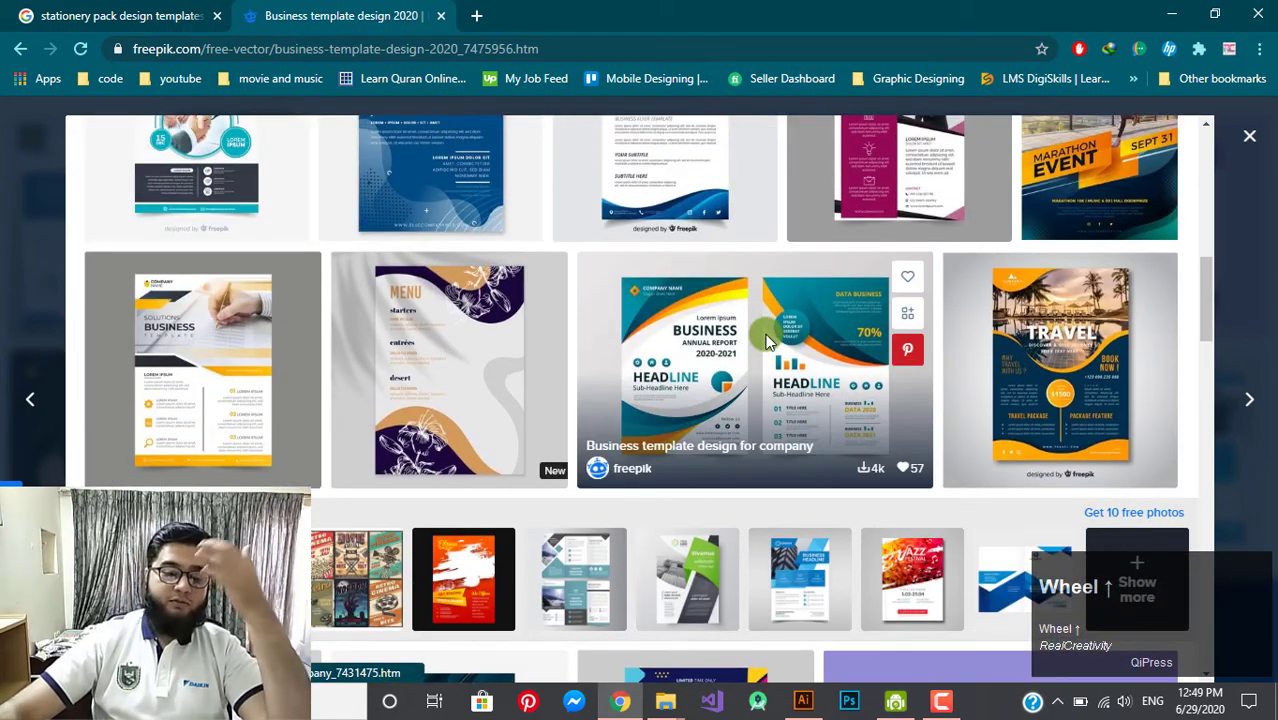
- View the Business template poster design page with the yellow Solutions Business flyer
left_click(192, 371)
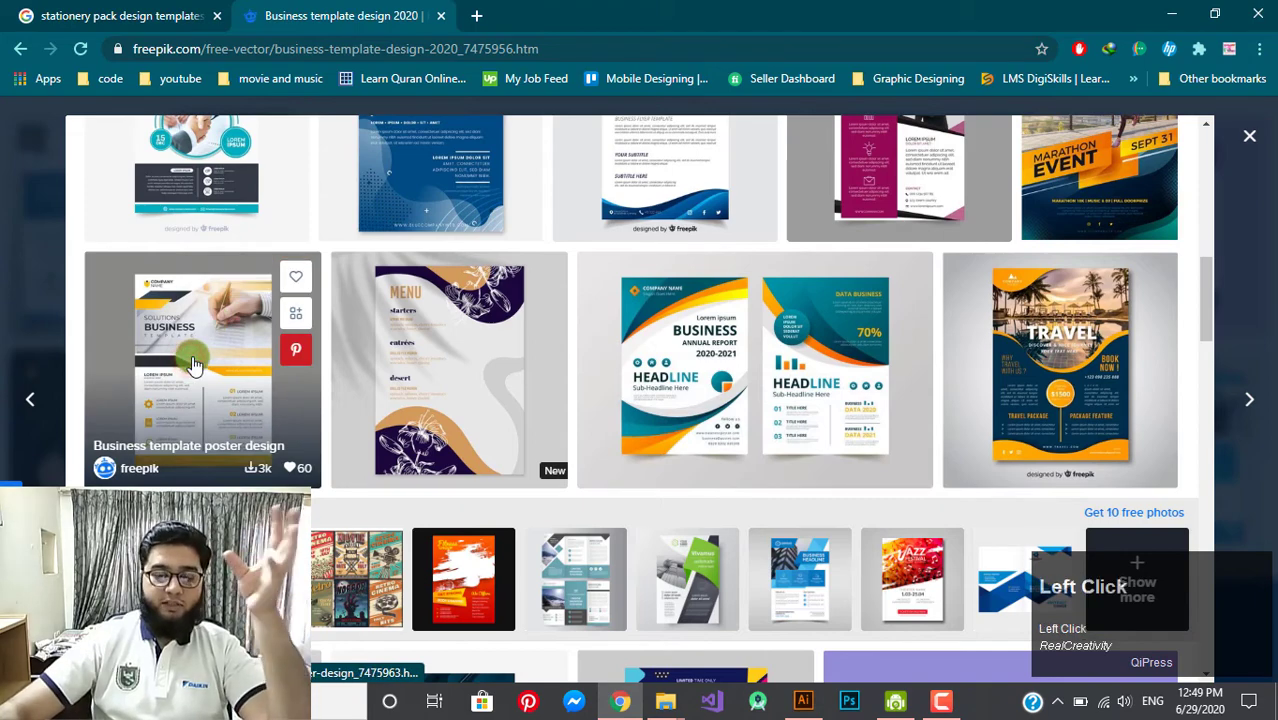
scroll("down", 3)
scroll("down", 3)
scroll("up", 3)
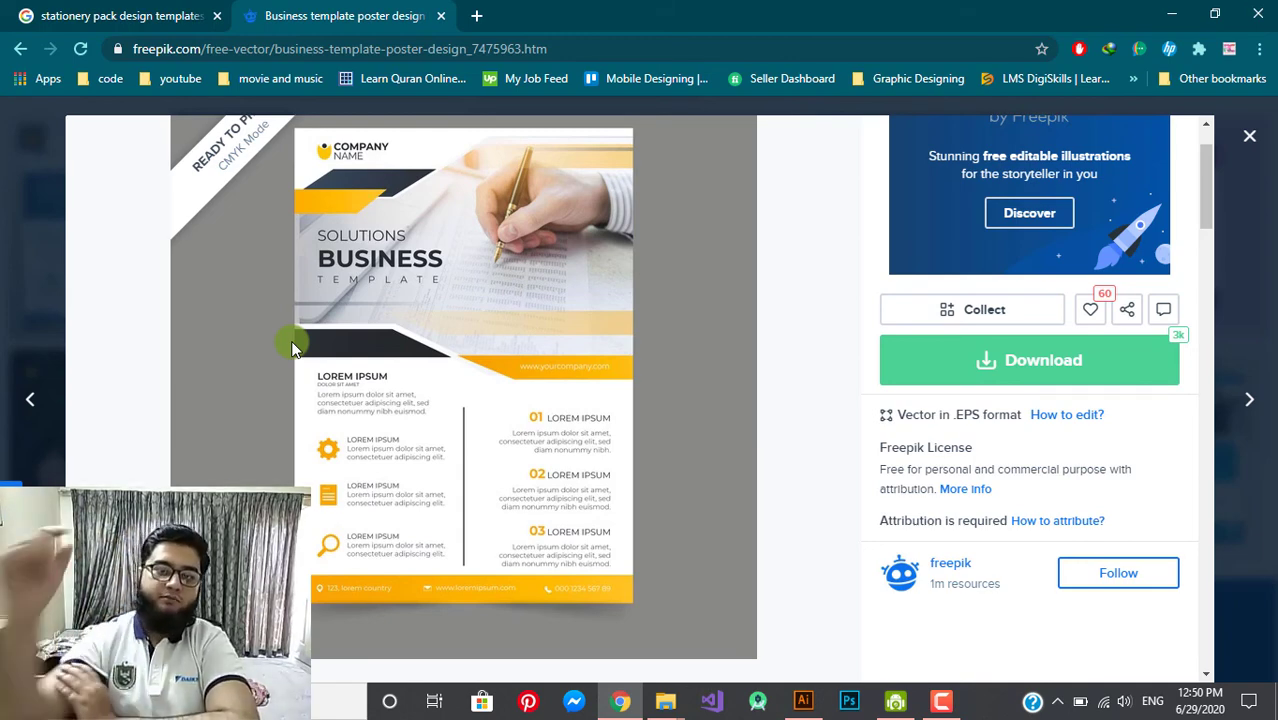
- Scroll through the yellow flyer preview to inspect its layout
left_click(442, 335)
scroll("up", 3)
scroll("down", 3)
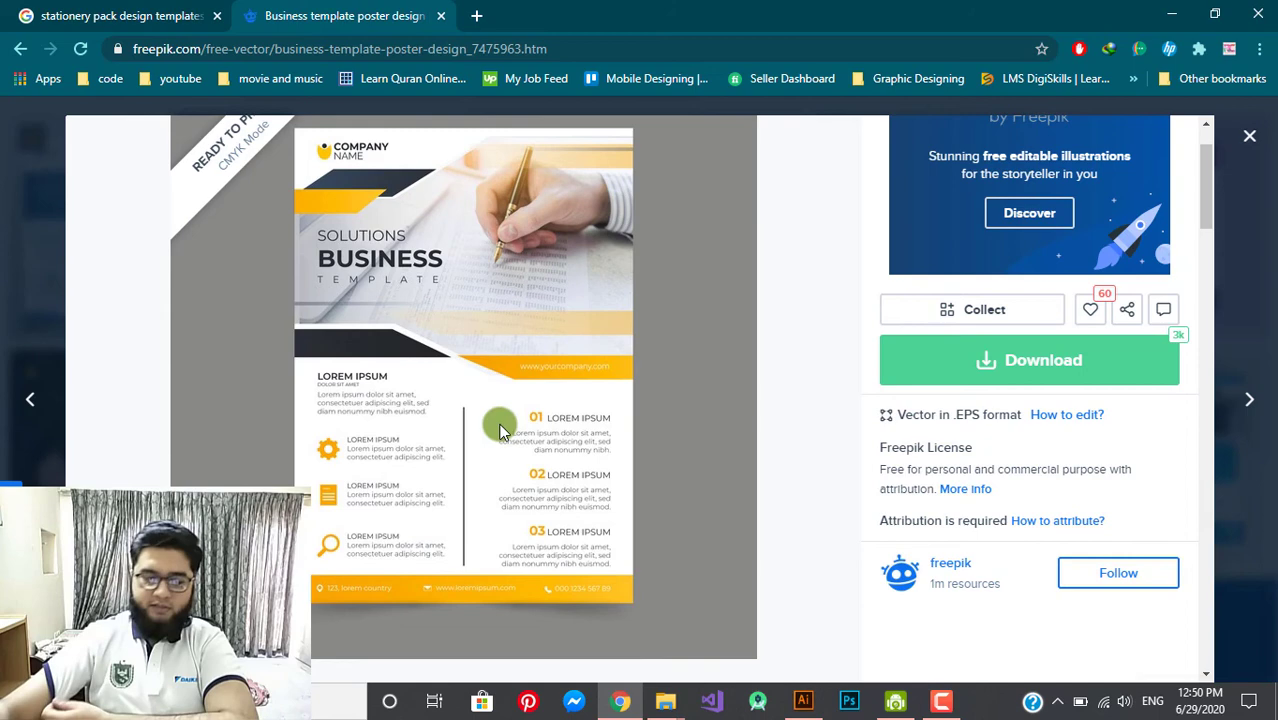
scroll("up", 3)
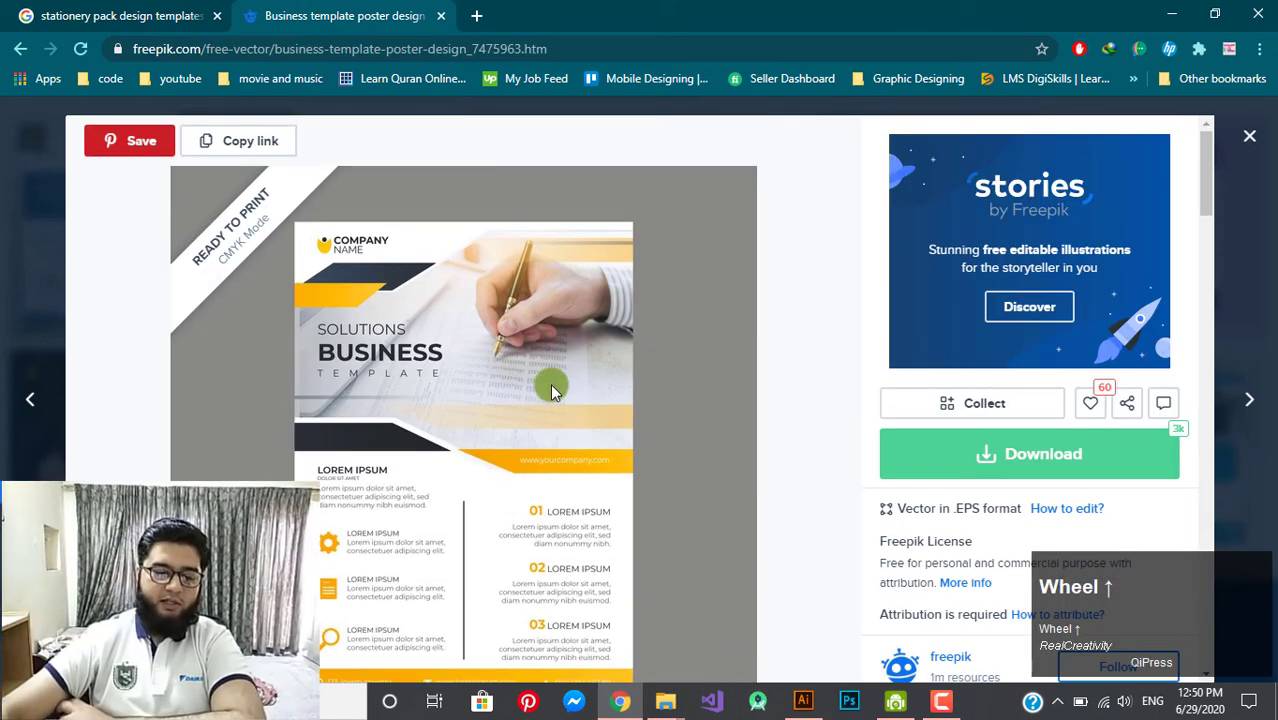
- Bring Illustrator back to the front and switch to the flyer template document with die cut layers
left_click(1255, 149)
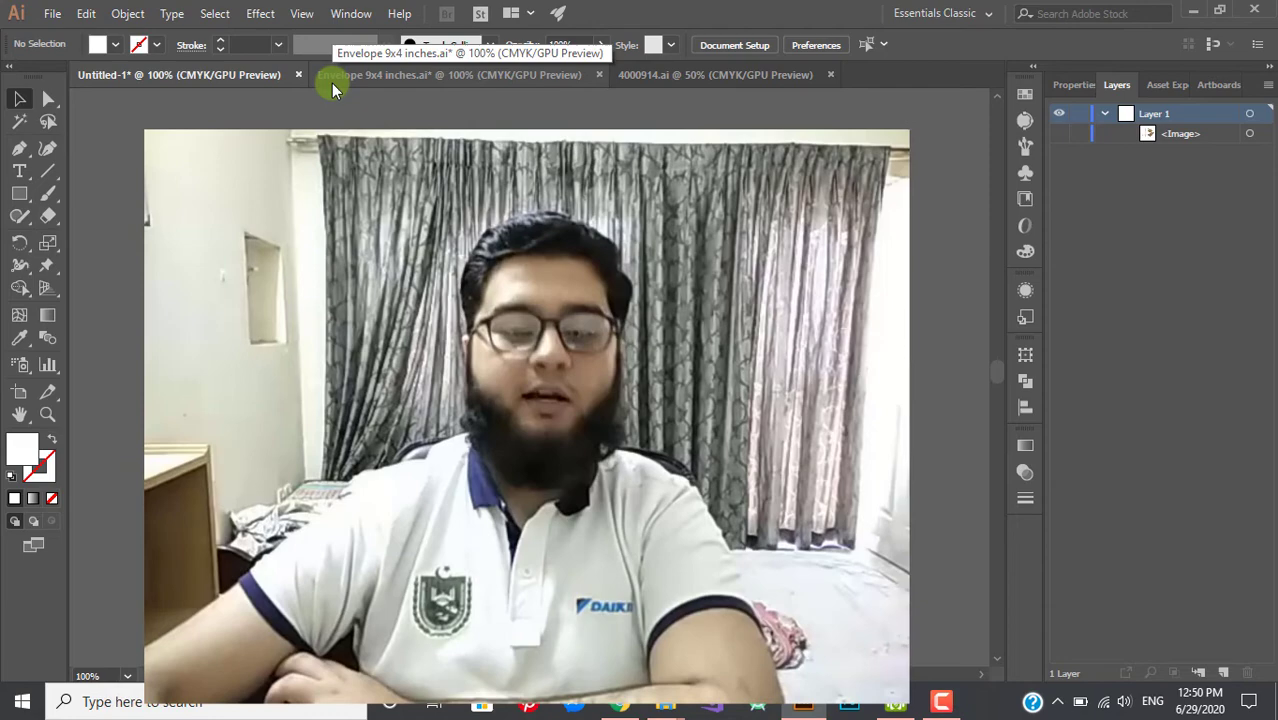
left_click(337, 88)
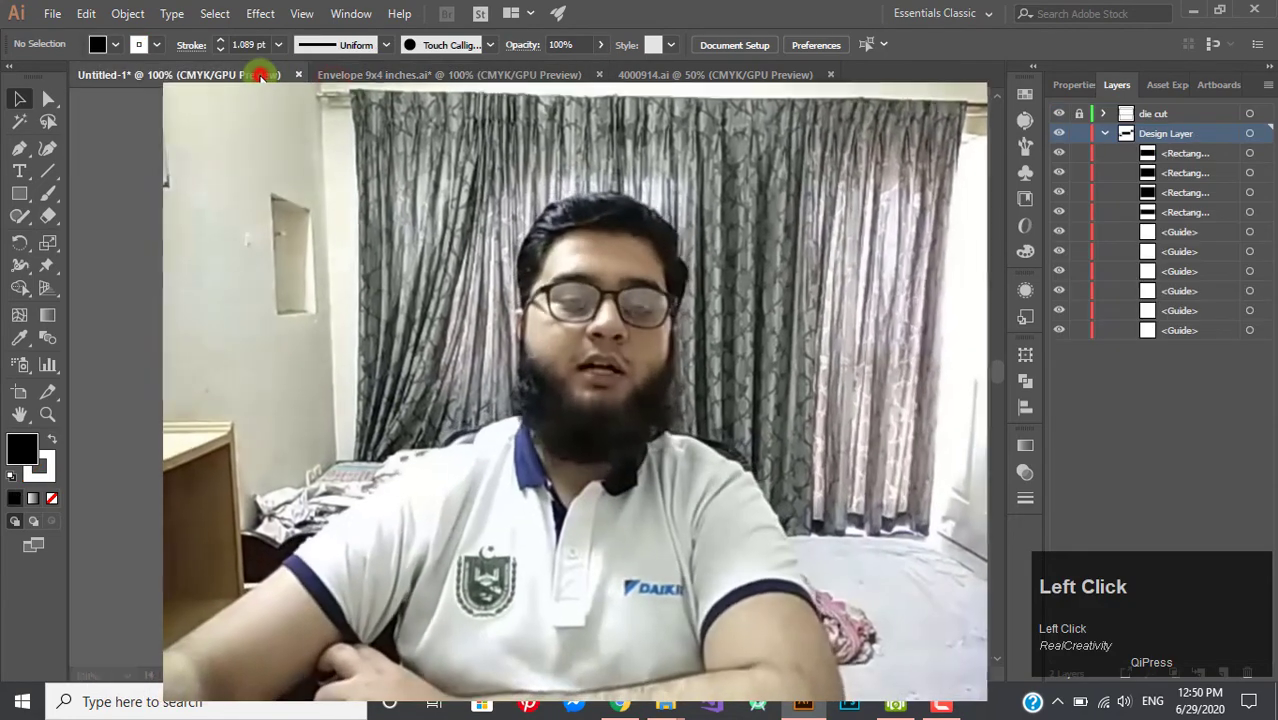